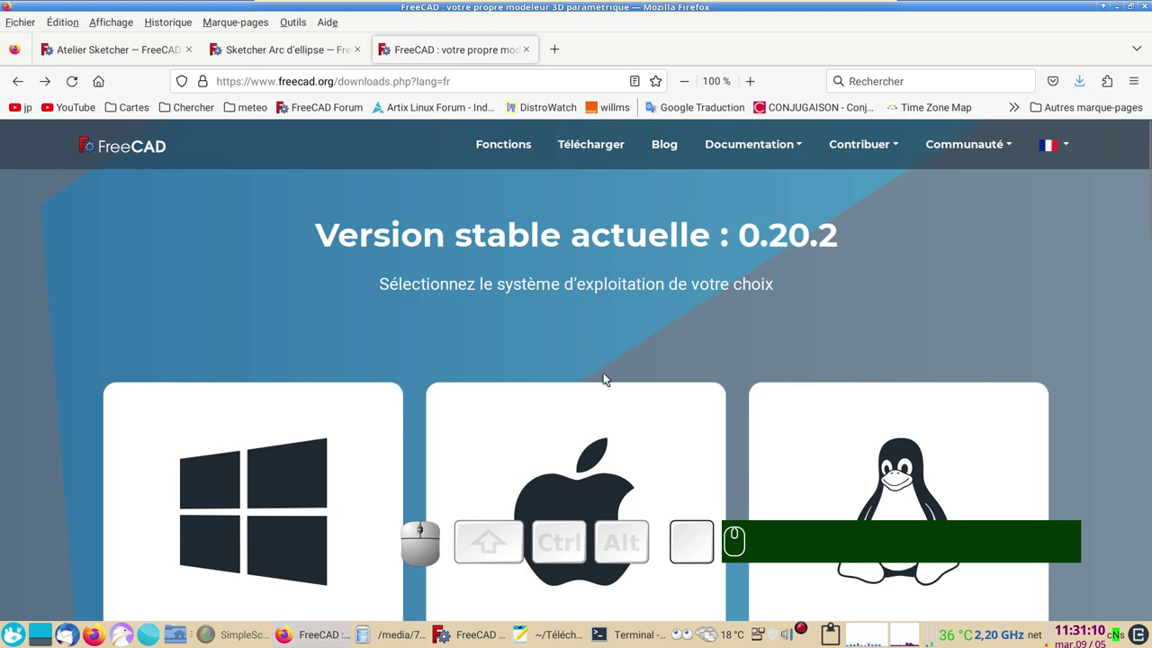
# - Reach the Development version section and follow the weekly builds link to GitHub
pyautogui.scroll(-3)
pyautogui.scroll(-3)
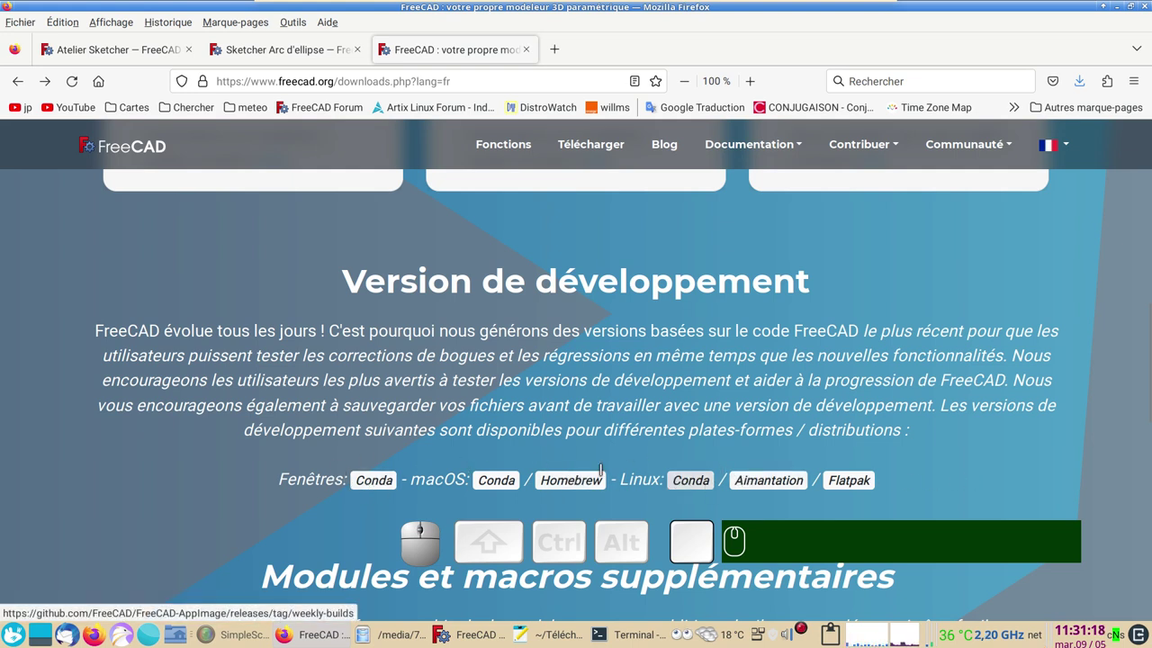
pyautogui.click(699, 481)
# - Browse the weekly-builds release assets, including the Linux AppImage builds
pyautogui.scroll(-3)
pyautogui.scroll(-3)
pyautogui.scroll(-3)
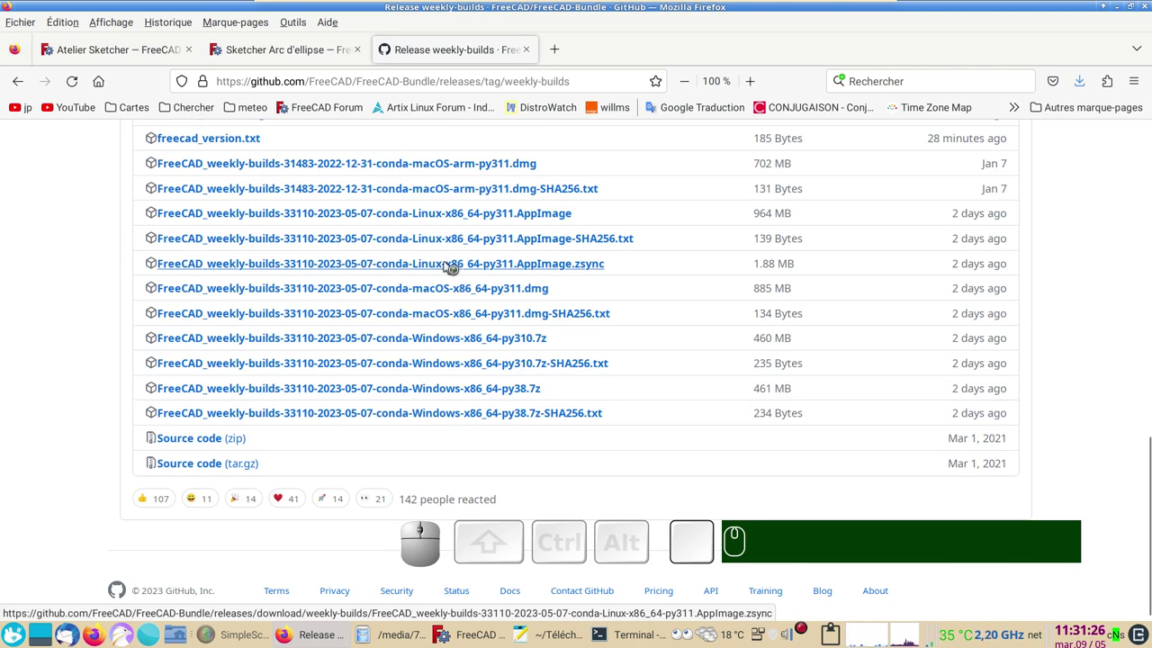
pyautogui.scroll(3)
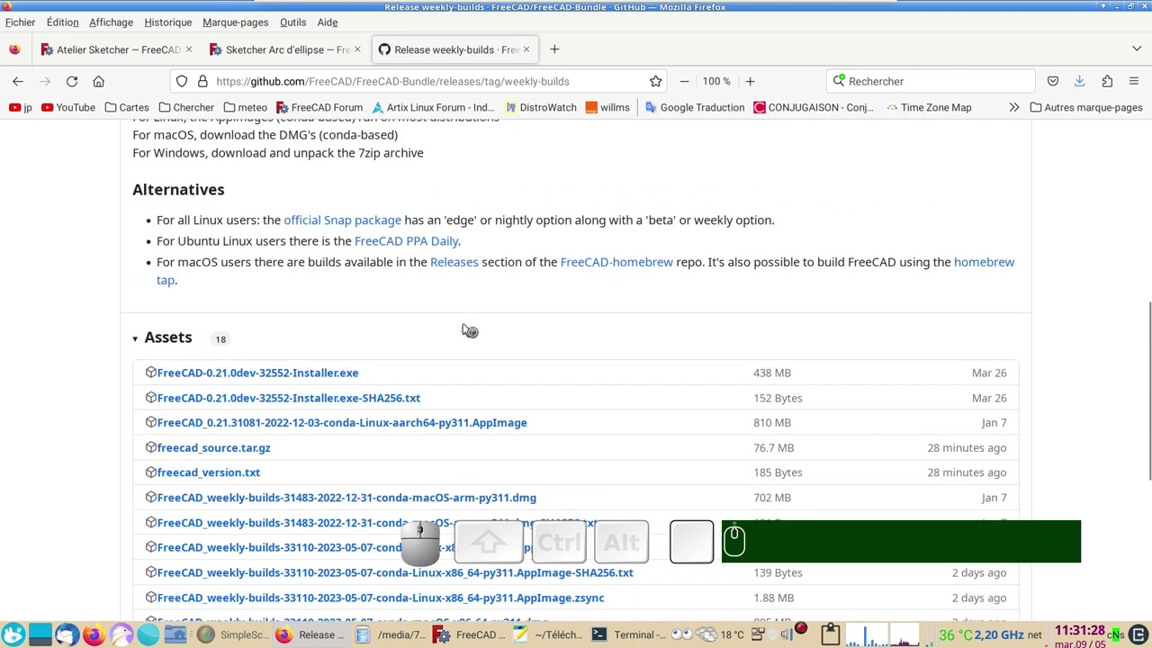
pyautogui.scroll(3)
pyautogui.scroll(3)
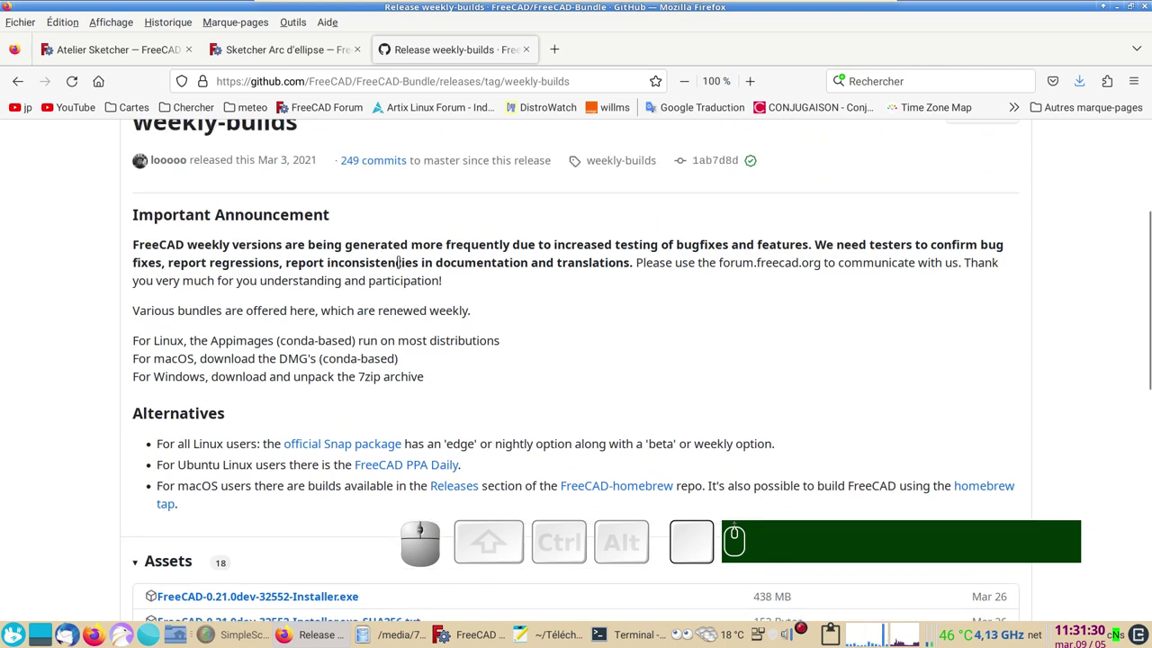
pyautogui.scroll(-3)
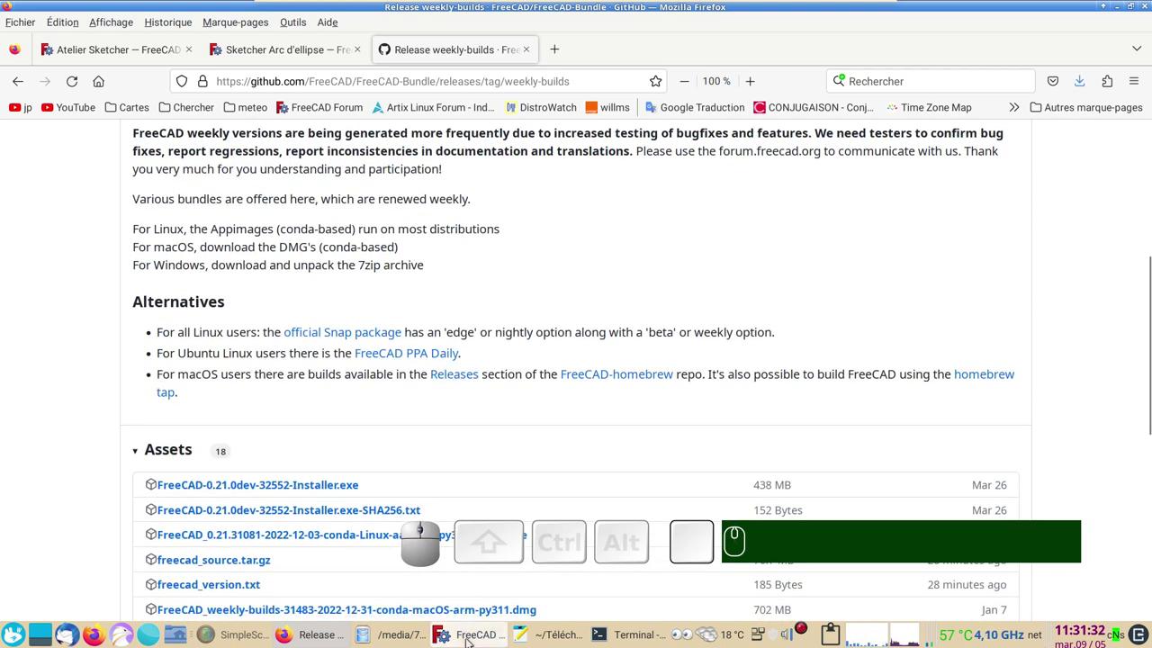
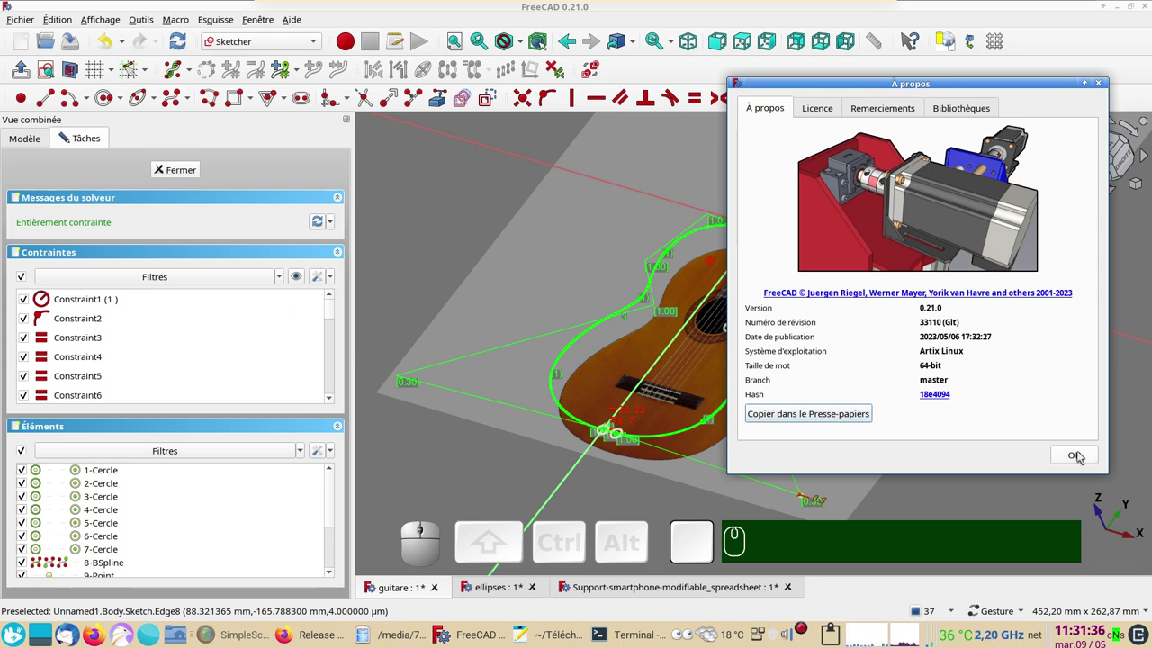
# - Dismiss the About dialog and view the document with the ellipse arcs
pyautogui.click(1083, 456)
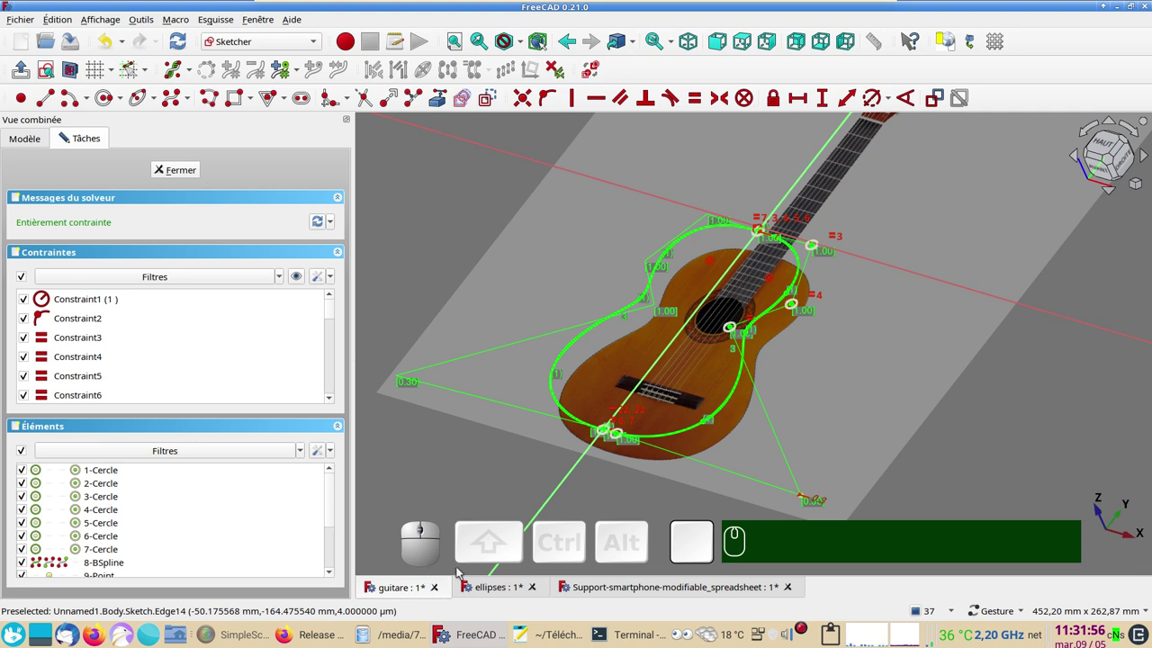
pyautogui.click(479, 586)
pyautogui.scroll(-3)
pyautogui.moveTo(561, 351); pyautogui.dragTo(539, 365)
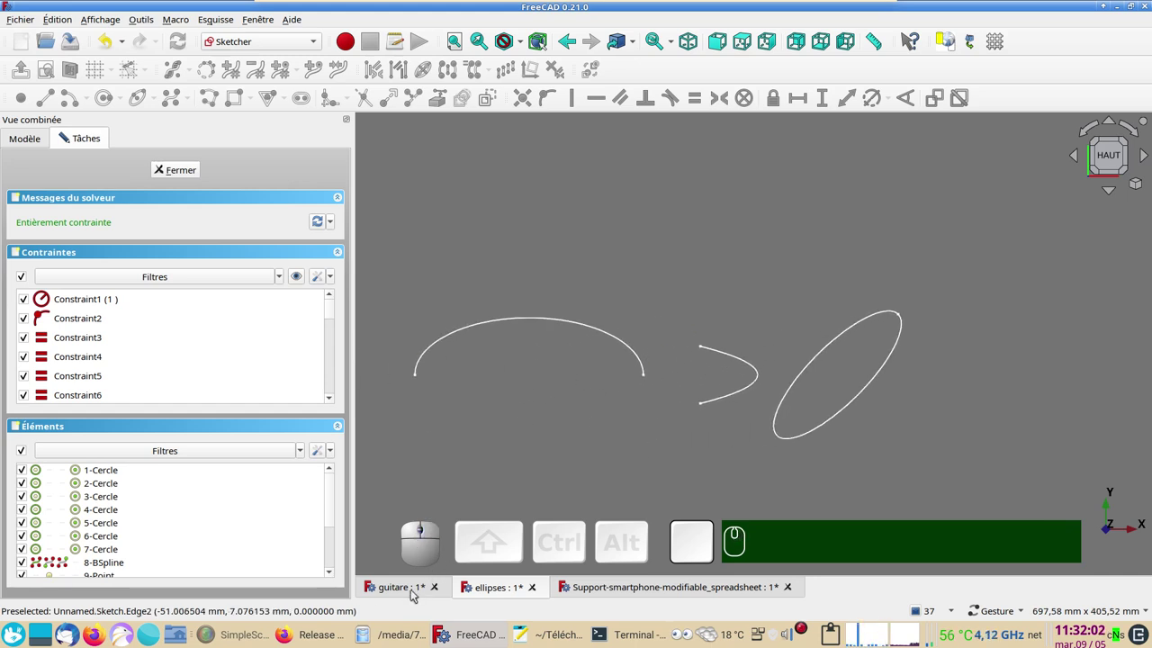
# - Switch to the smartphone support document showing the two crossing triangular frames
pyautogui.moveTo(642, 418); pyautogui.dragTo(1090, 195)
pyautogui.click(1108, 161)
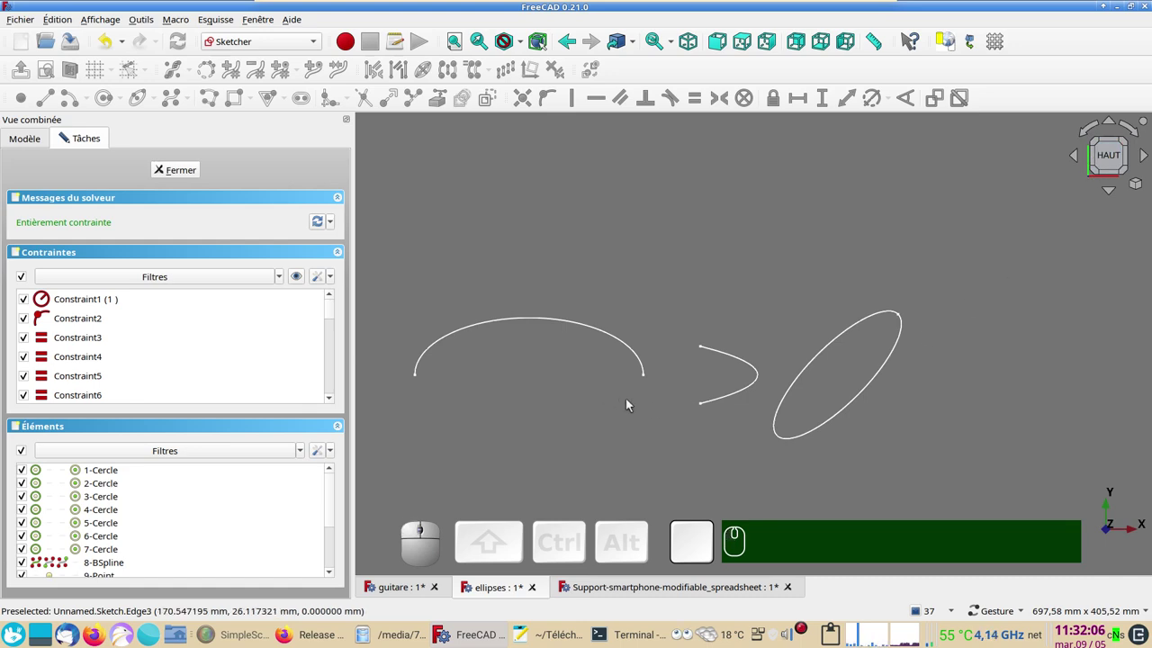
pyautogui.scroll(3)
pyautogui.moveTo(587, 432); pyautogui.dragTo(745, 404)
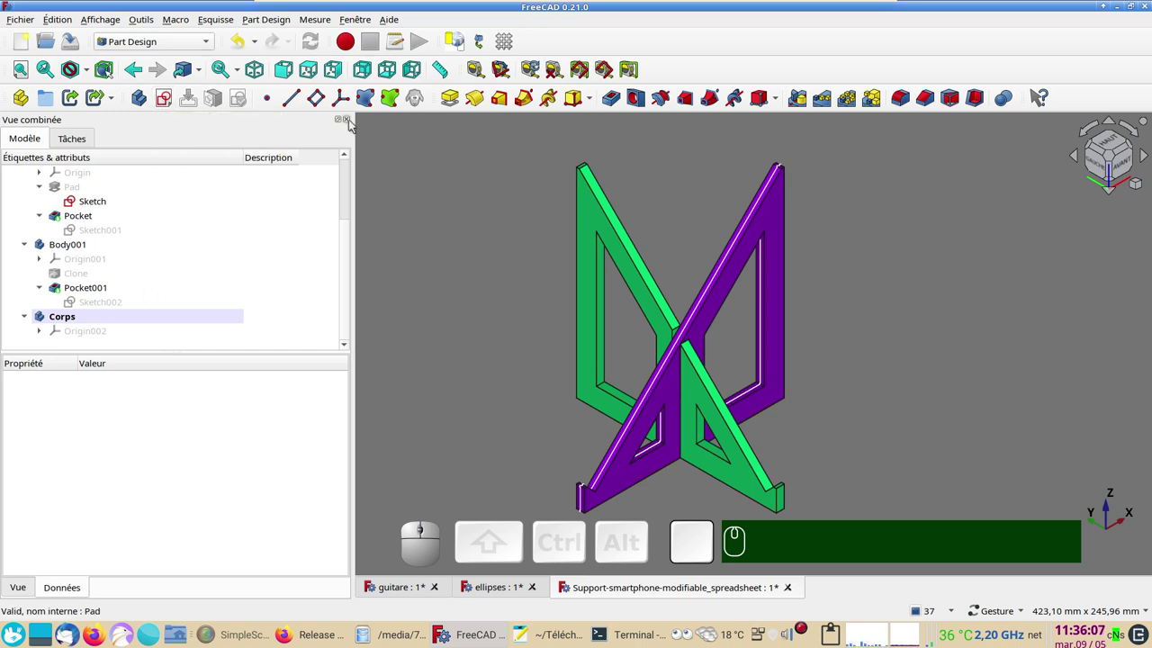
# - Open the Pad's sketch of the triangular support for editing in Sketcher
pyautogui.click(164, 104)
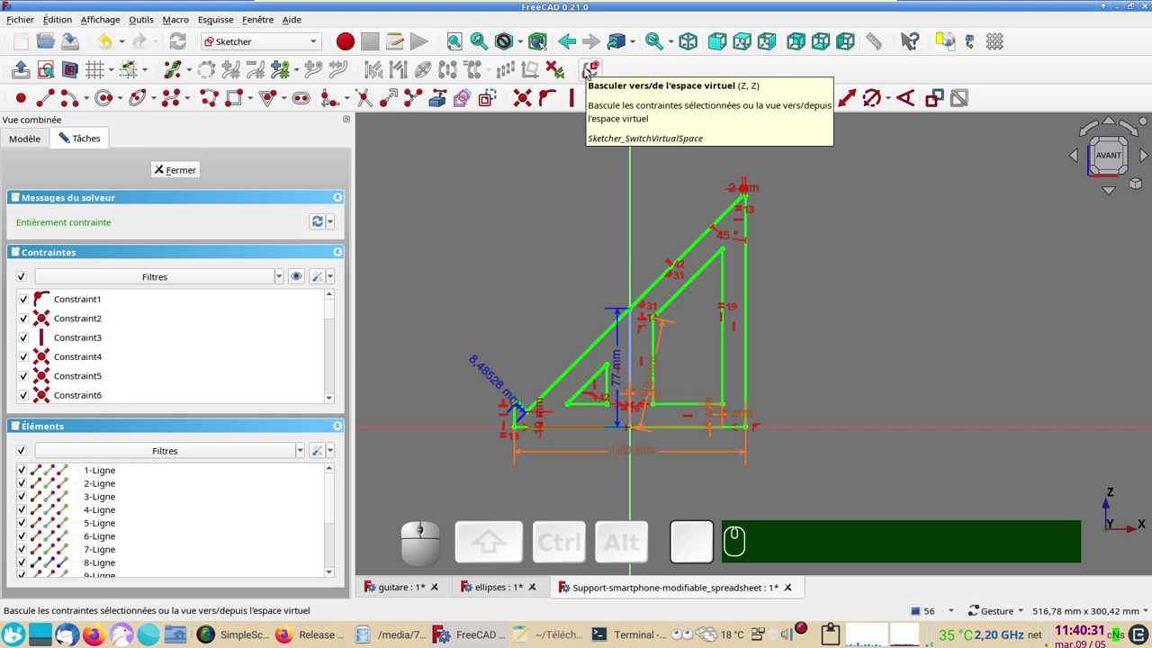
pyautogui.click(594, 70)
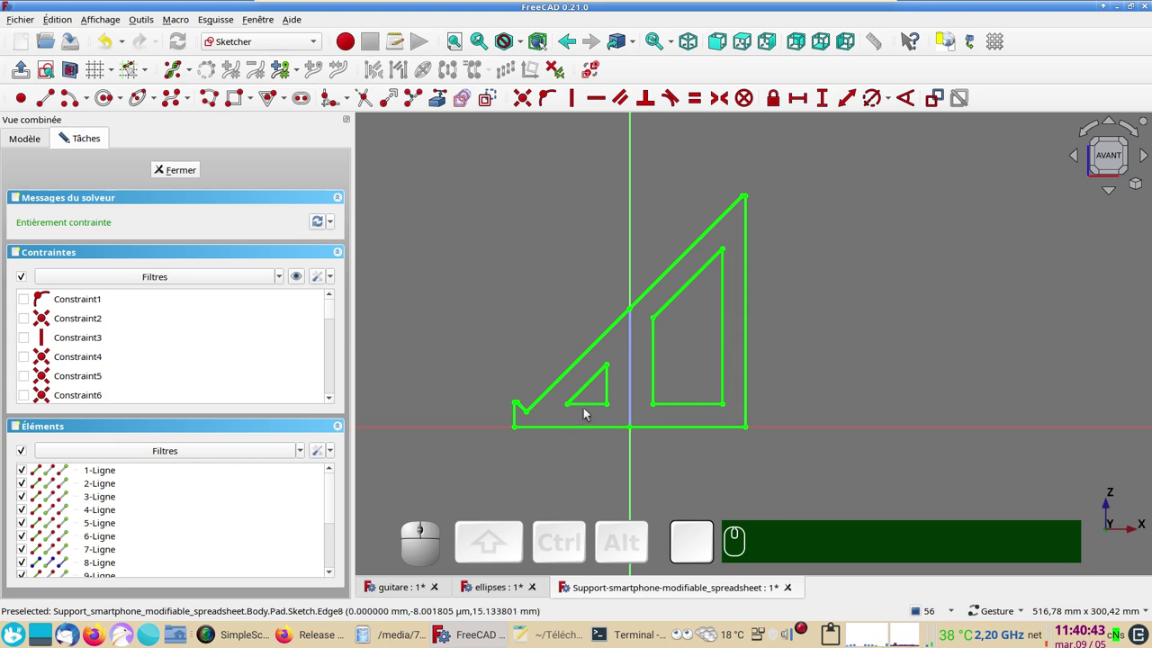
pyautogui.click(594, 76)
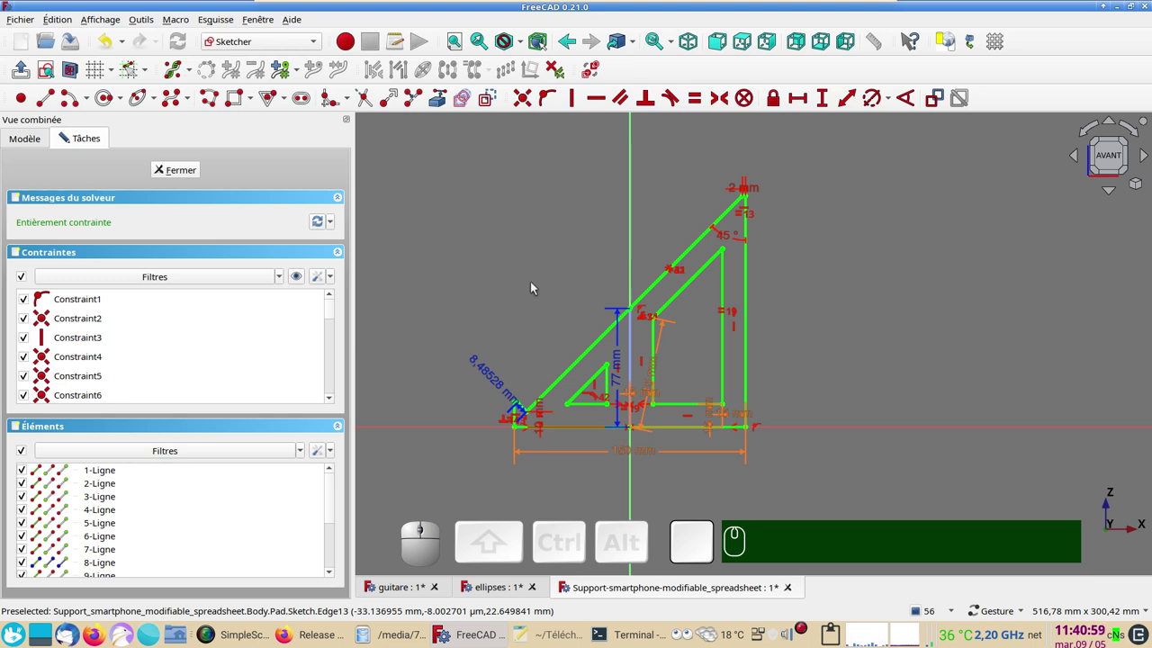
pyautogui.click(555, 68)
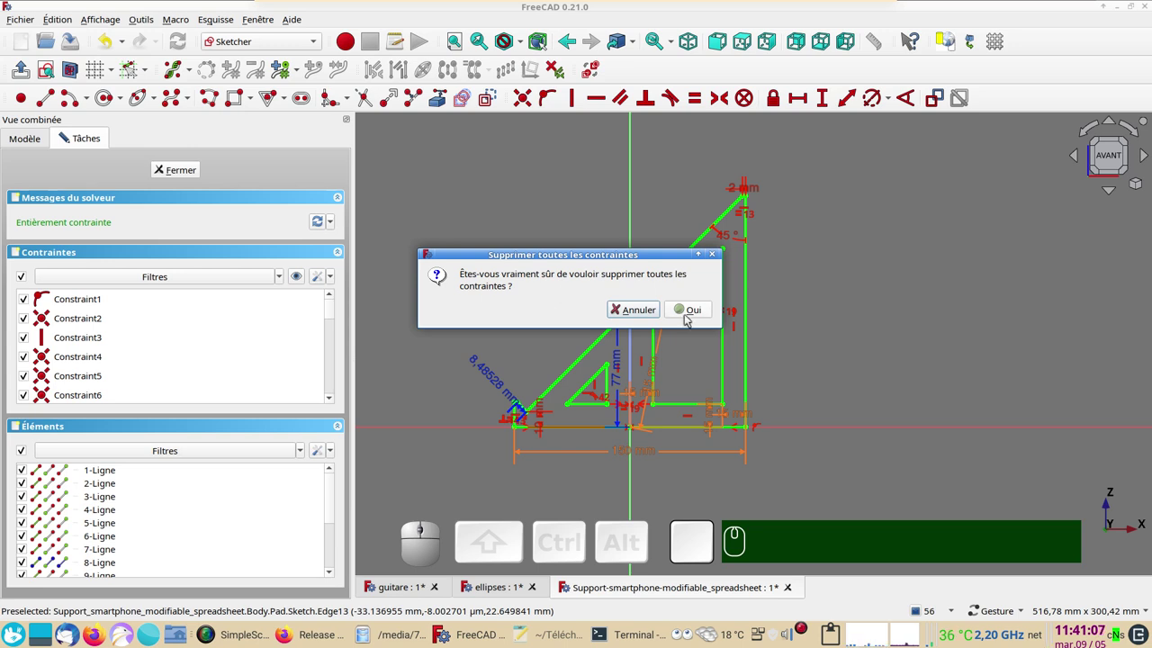
pyautogui.click(691, 317)
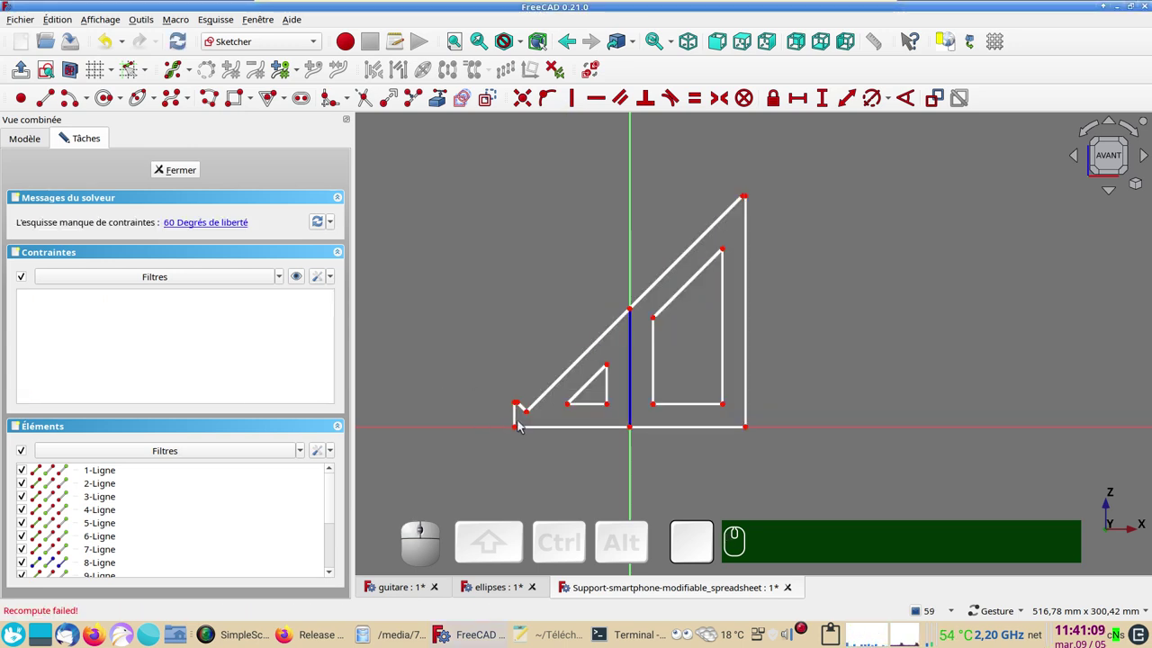
pyautogui.moveTo(518, 420); pyautogui.dragTo(432, 467)
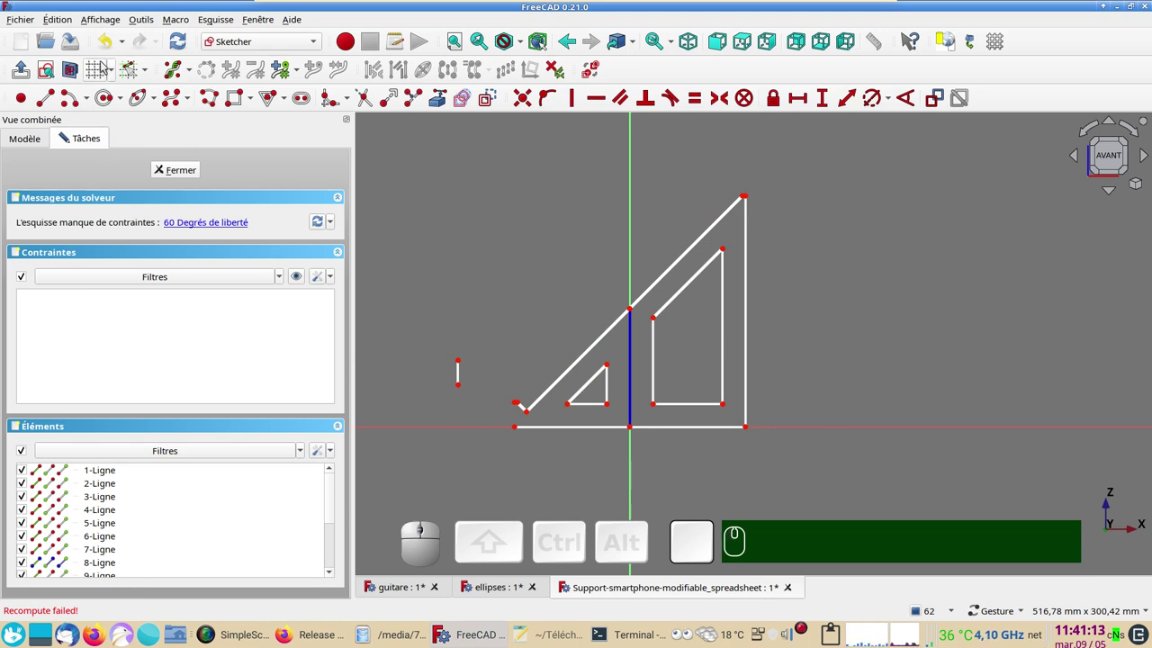
pyautogui.click(113, 44)
pyautogui.click(112, 44)
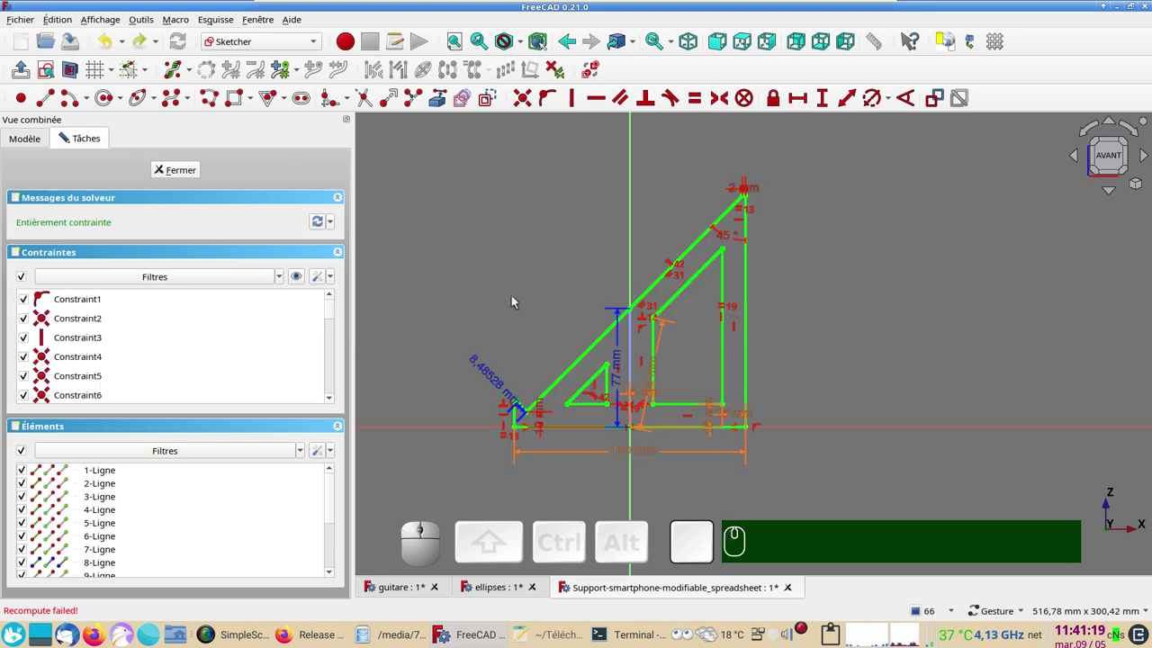
pyautogui.scroll(-3)
pyautogui.moveTo(830, 355); pyautogui.dragTo(658, 371)
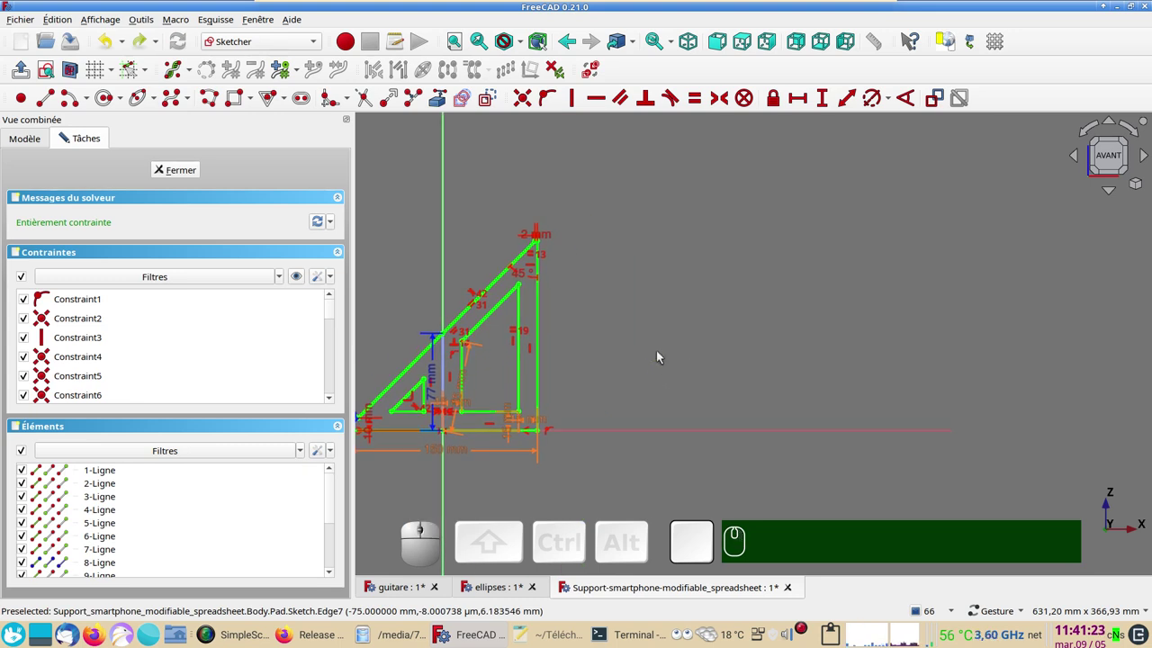
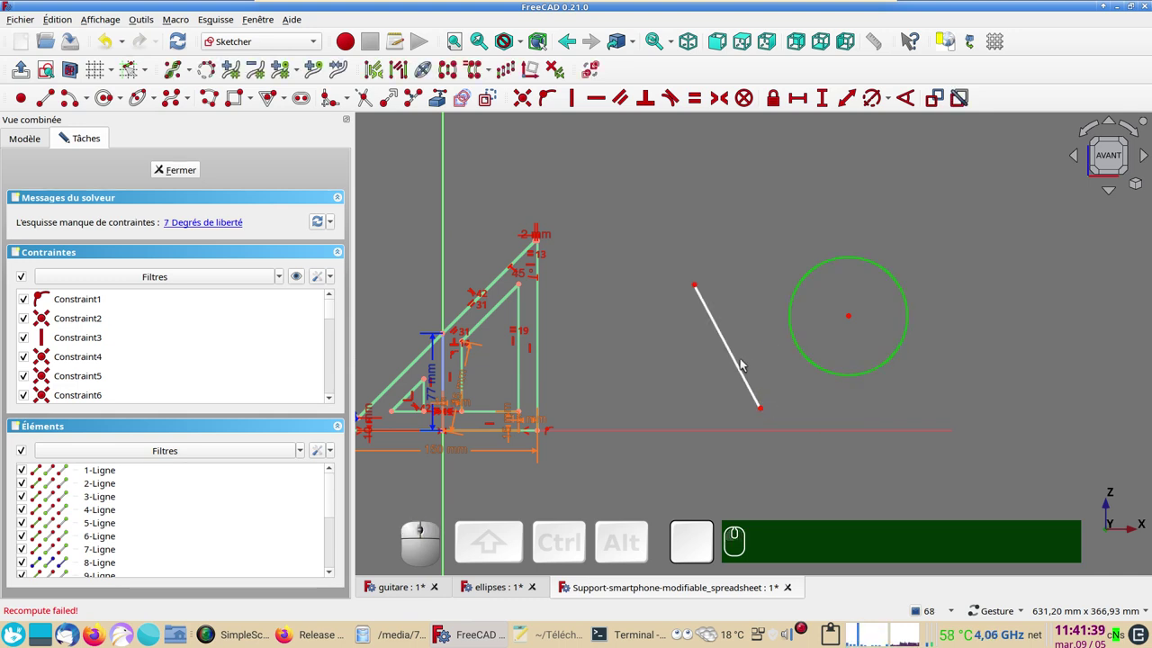
# - Constrain the distance between the new line and circle to 50 mm
pyautogui.click(740, 365)
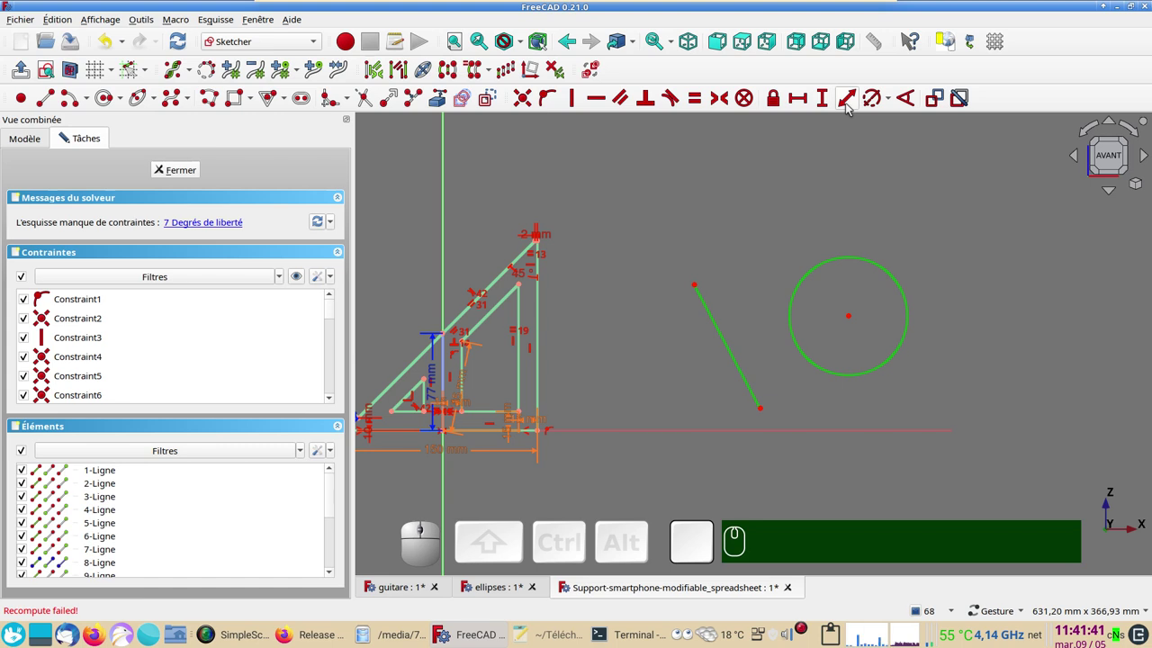
pyautogui.click(850, 108)
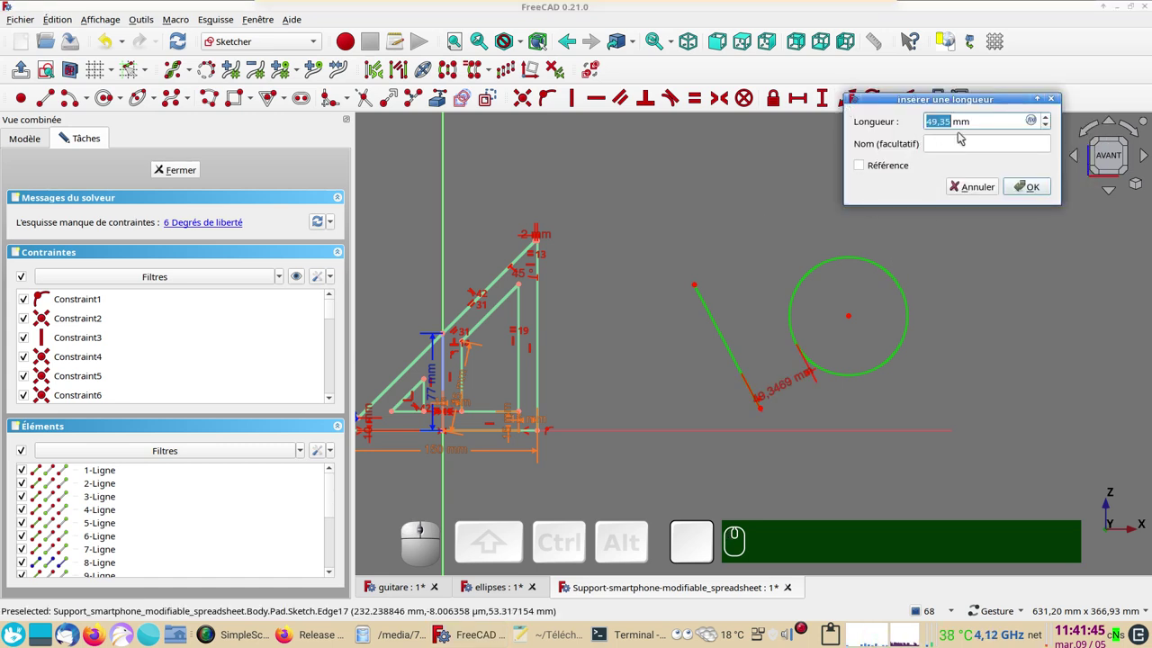
pyautogui.press('KP_5')
pyautogui.press('KP_0')
pyautogui.press('KP_Enter')
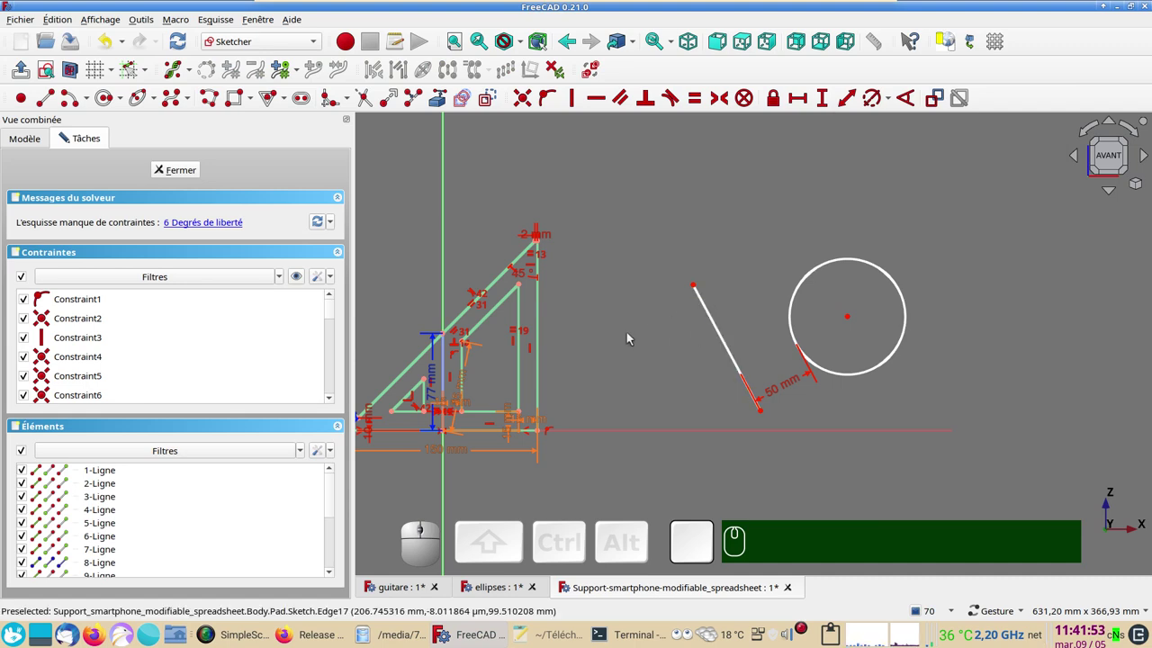
# - Bring up the ellipses document and switch over to Firefox
pyautogui.click(718, 453)
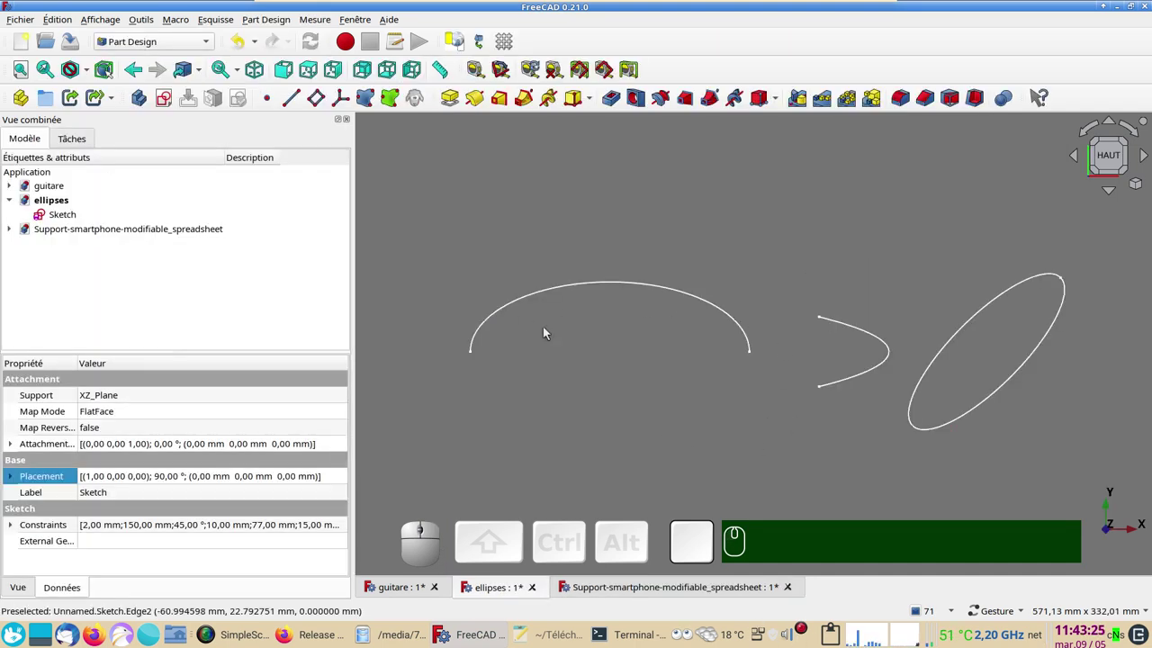
pyautogui.click(310, 636)
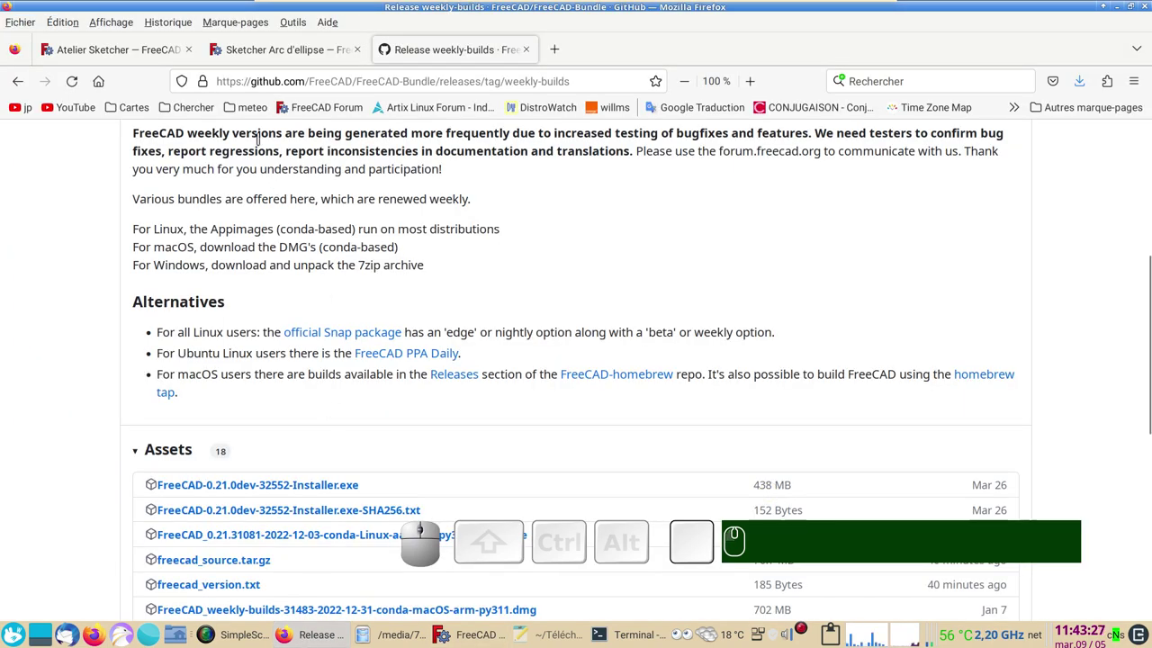
# - From the Sketcher workbench wiki page, open the 'Arc d'ellipse' tool documentation
pyautogui.click(267, 63)
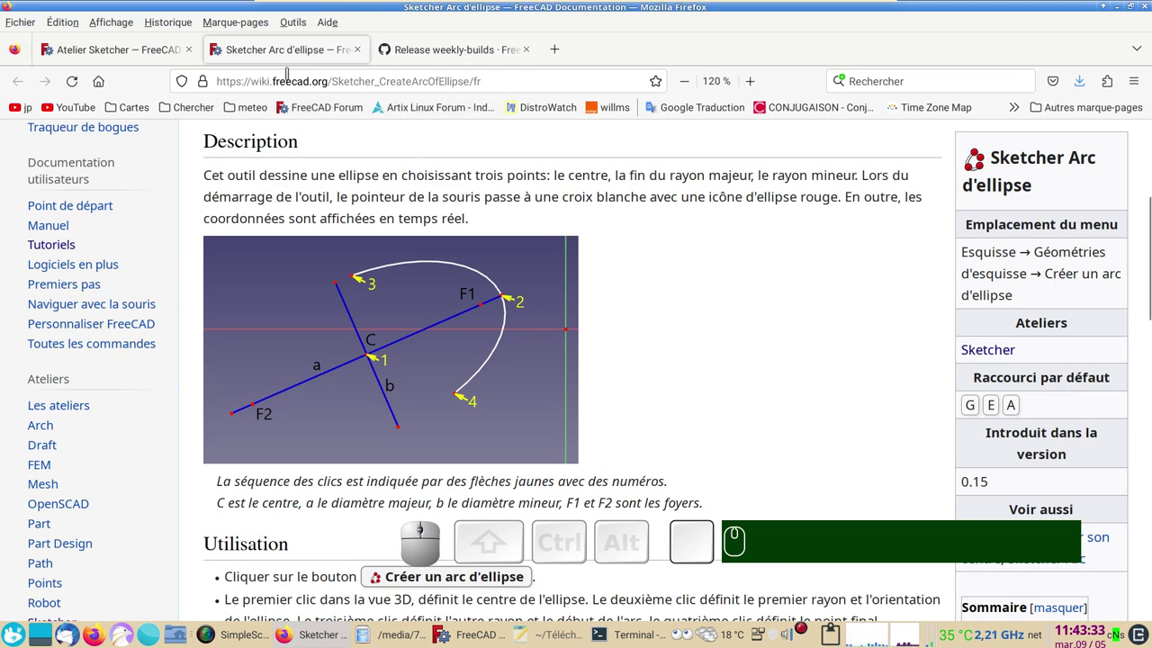
pyautogui.click(132, 50)
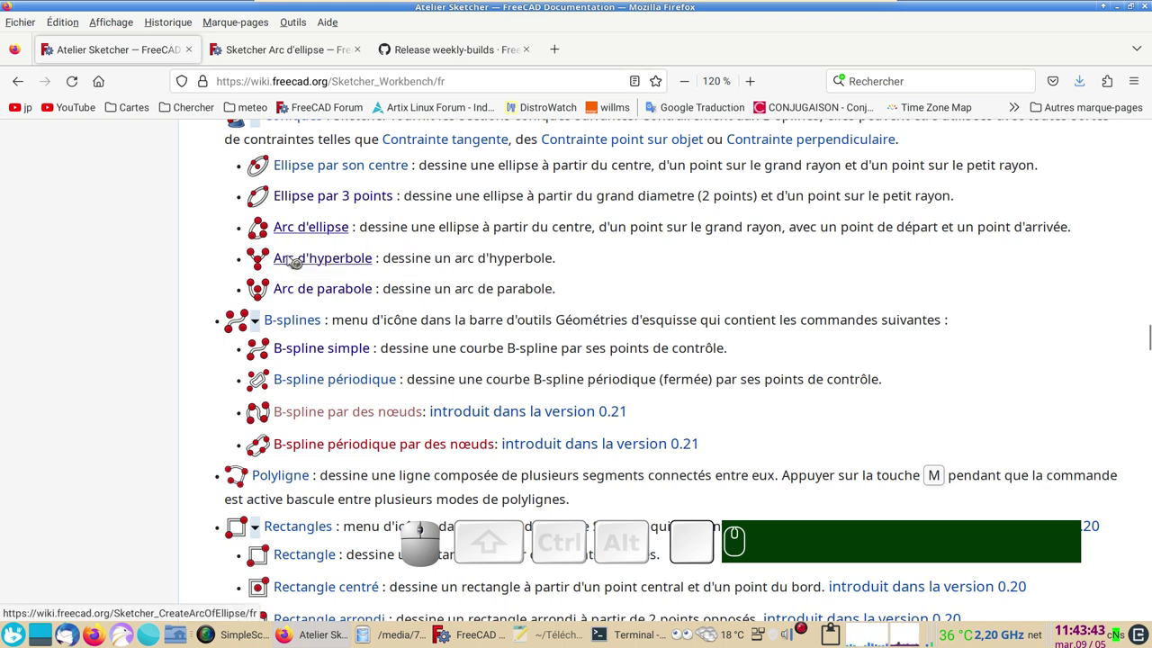
pyautogui.scroll(3)
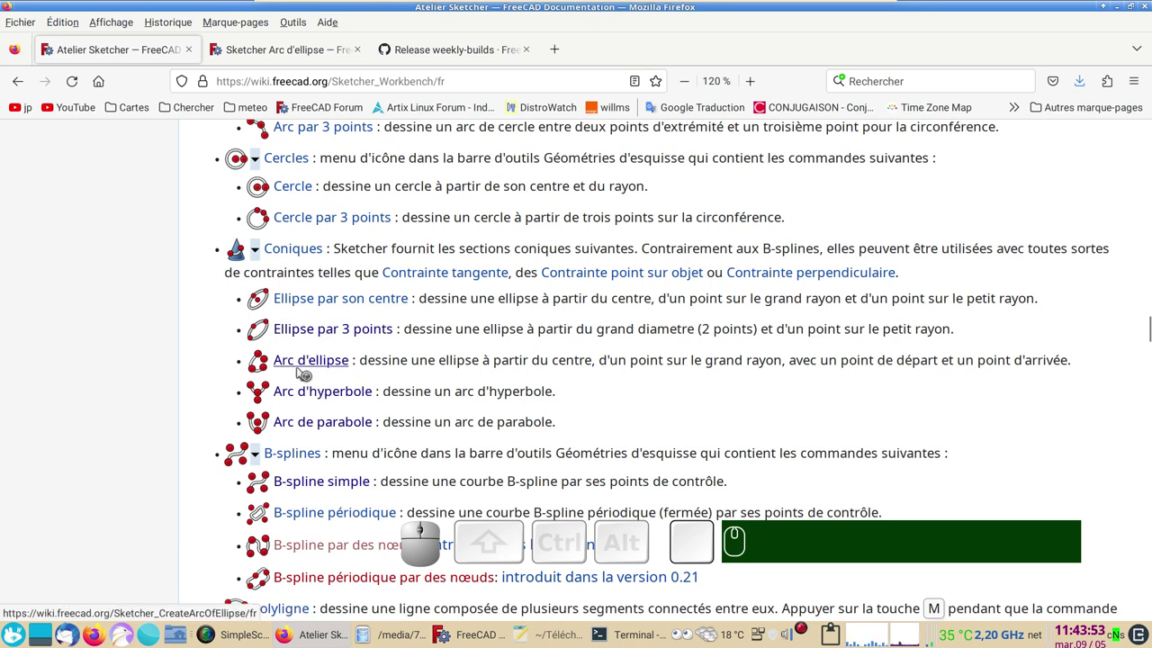
pyautogui.click(263, 54)
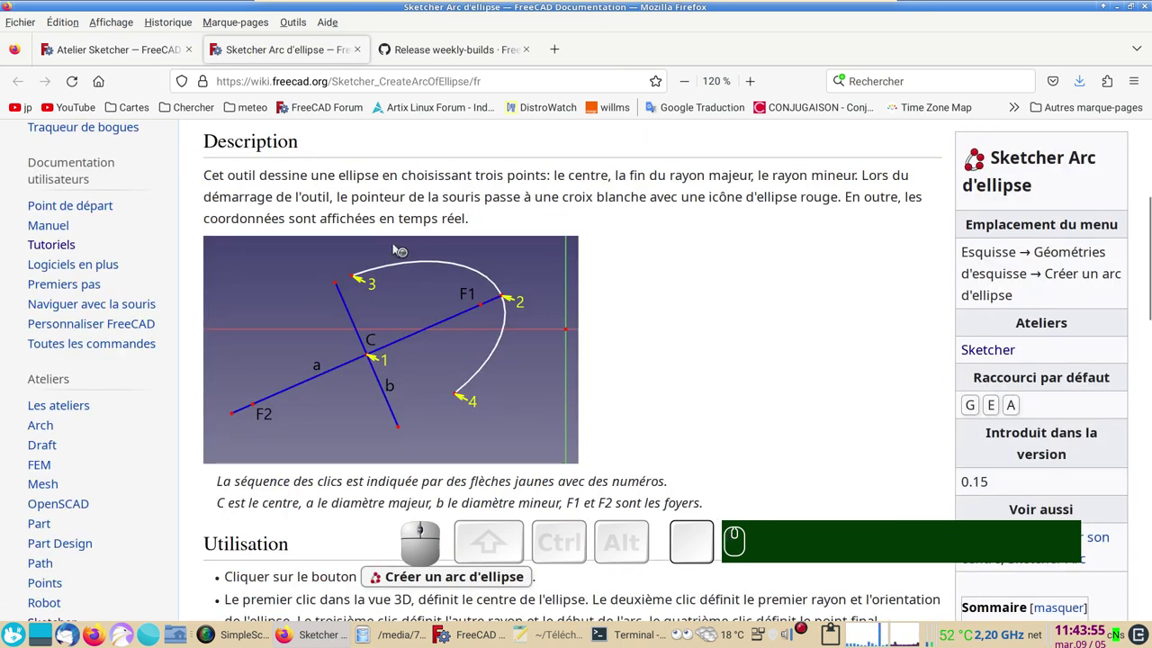
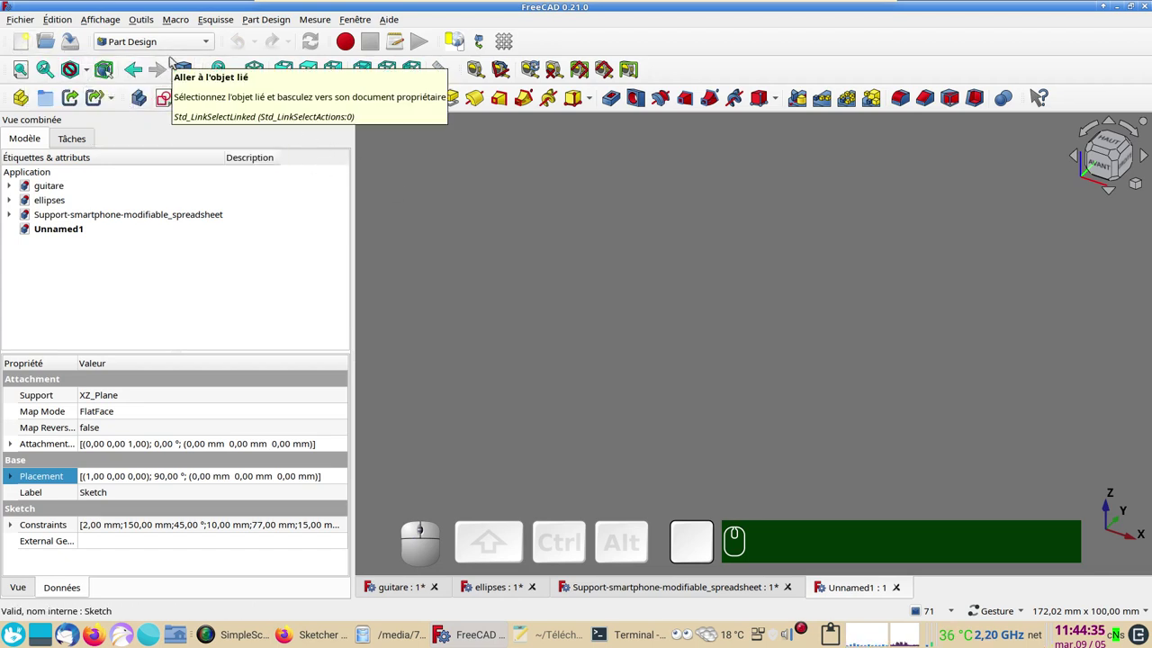
# - Create a new sketch on the XY plane and start the ellipse-by-centre tool at the origin
pyautogui.click(177, 46)
pyautogui.click(181, 316)
pyautogui.click(144, 74)
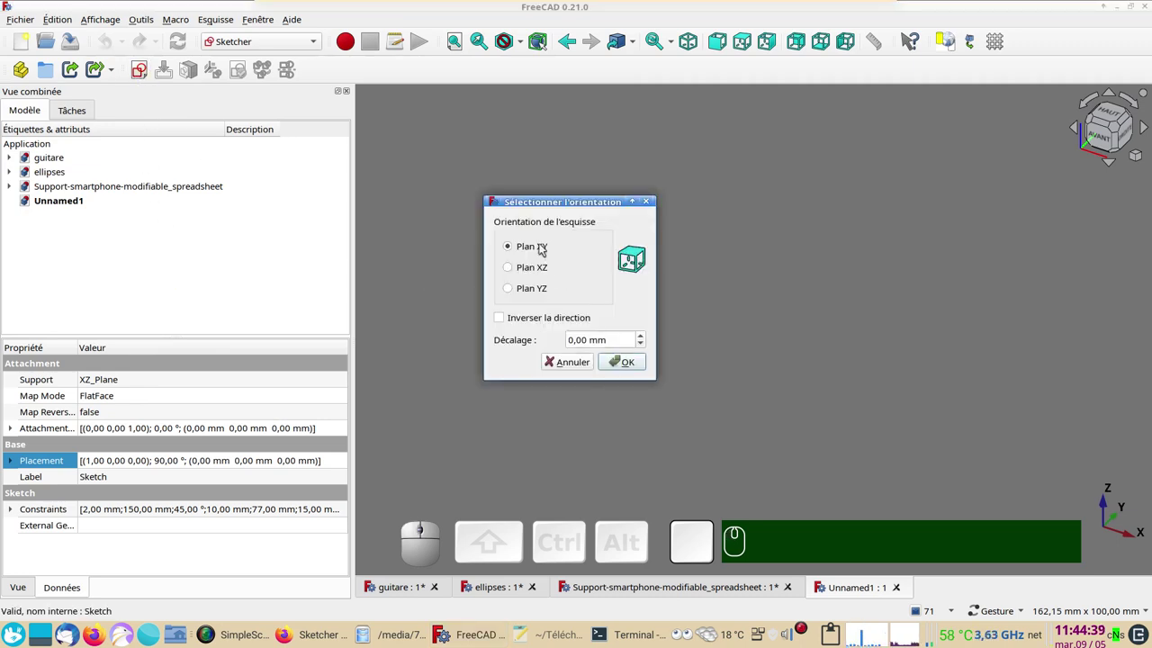
pyautogui.click(635, 368)
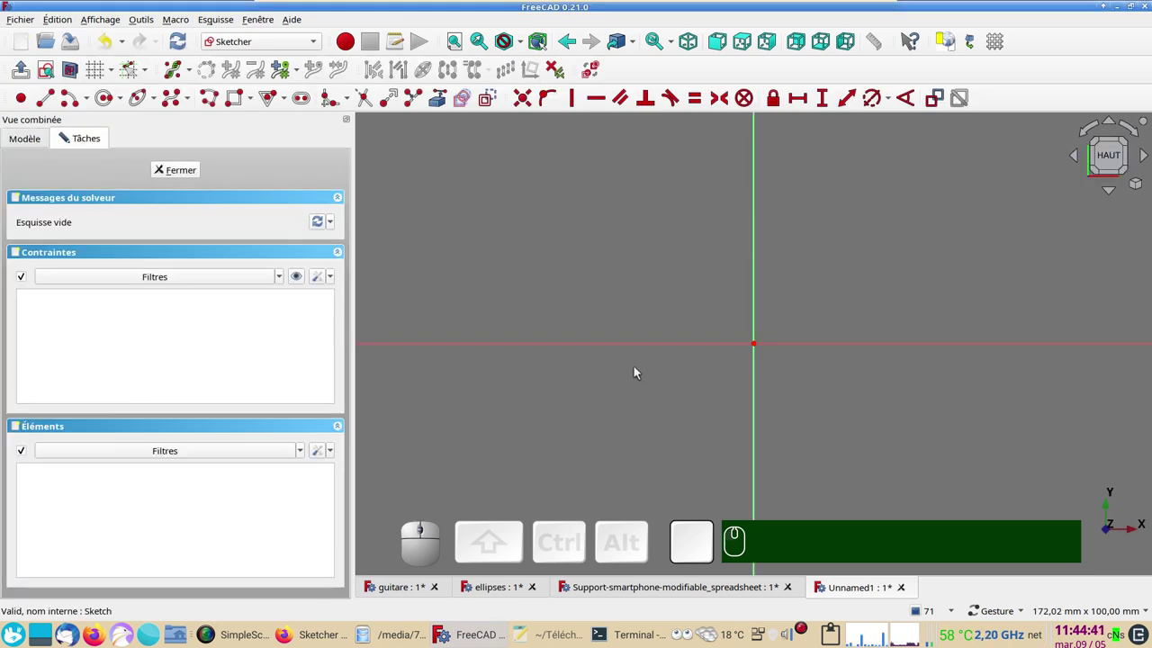
pyautogui.click(144, 102)
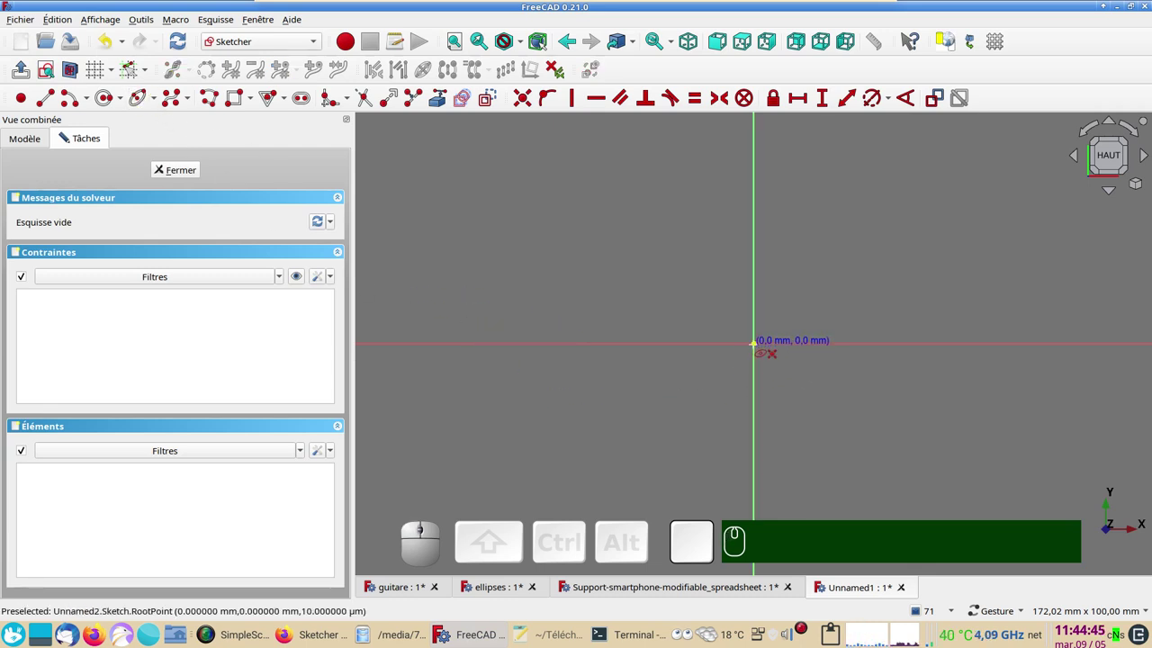
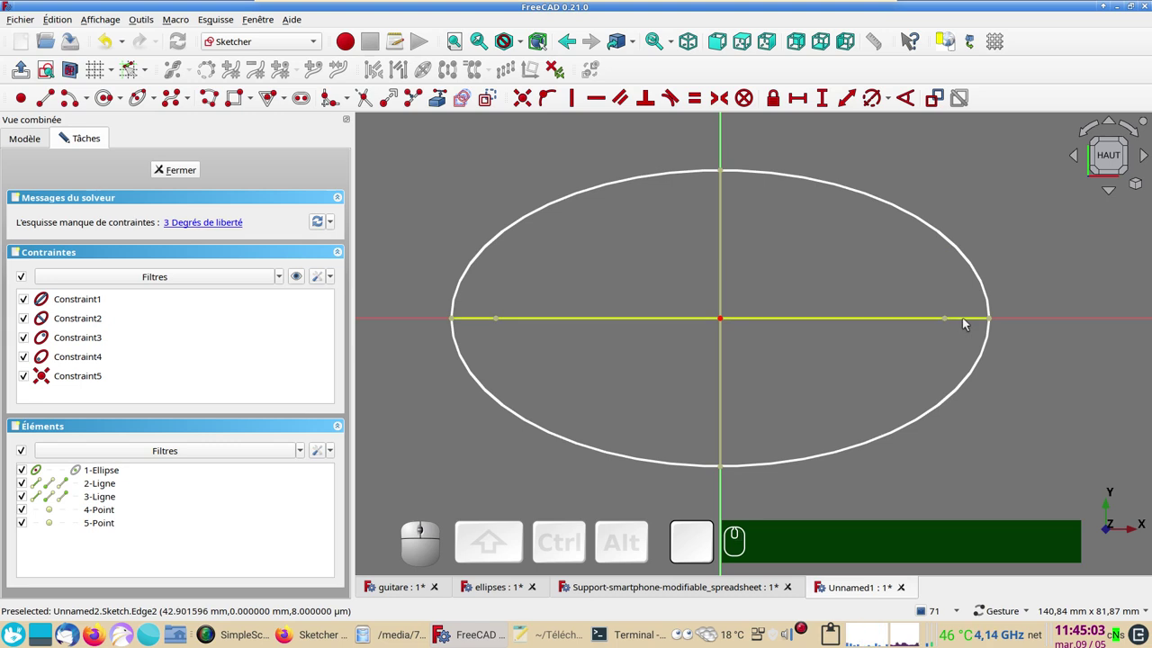
# - Dimension the ellipse's major axis to 100 mm
pyautogui.click(967, 322)
pyautogui.click(809, 108)
pyautogui.press('KP_1')
pyautogui.press('KP_0')
pyautogui.press('KP_Enter')
# - Dimension the ellipse's minor axis to 50 mm
pyautogui.click(726, 237)
pyautogui.click(824, 97)
pyautogui.press('KP_5')
pyautogui.press('KP_0')
pyautogui.press('Return')
pyautogui.press('KP_Enter')
pyautogui.press('KP_1')
pyautogui.press('KP_0')
pyautogui.press('Return')
pyautogui.press('KP_5')
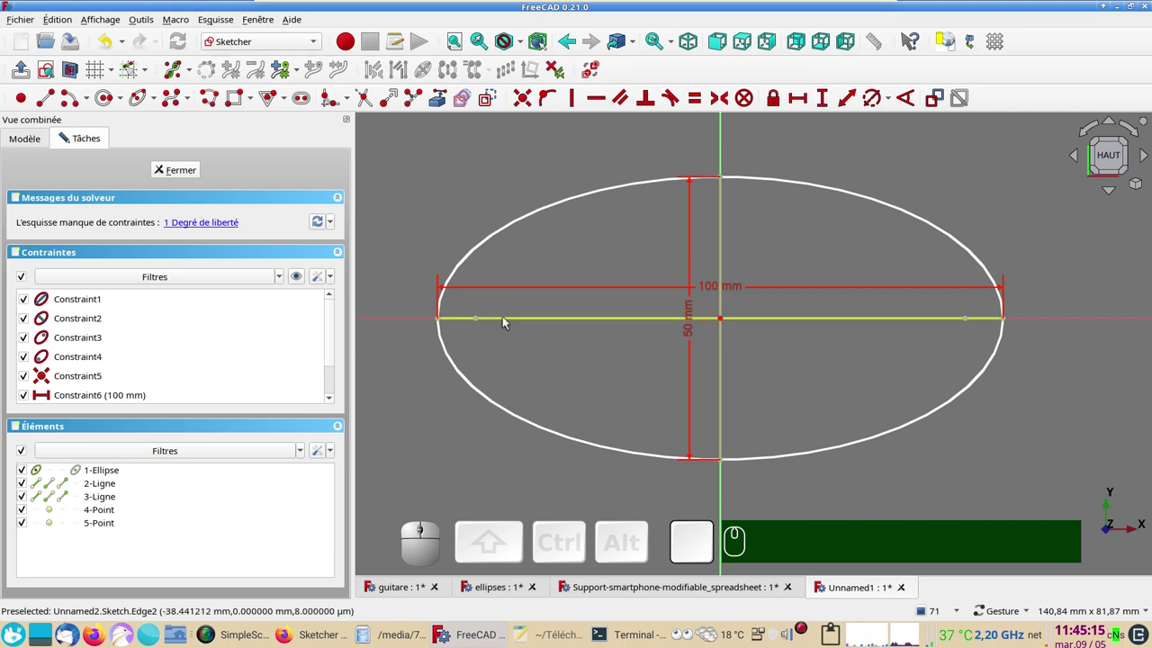
# - Probe the ellipse's remaining freedom, then constrain its major axis horizontal
pyautogui.moveTo(507, 320); pyautogui.dragTo(477, 328)
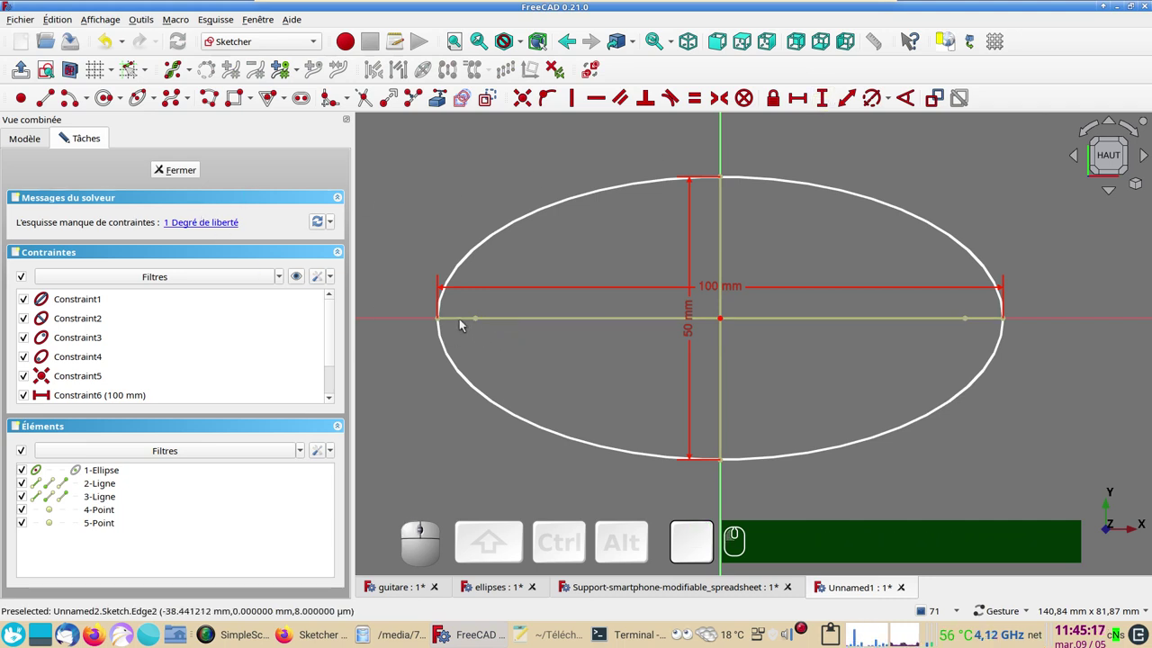
pyautogui.moveTo(462, 321); pyautogui.dragTo(868, 317)
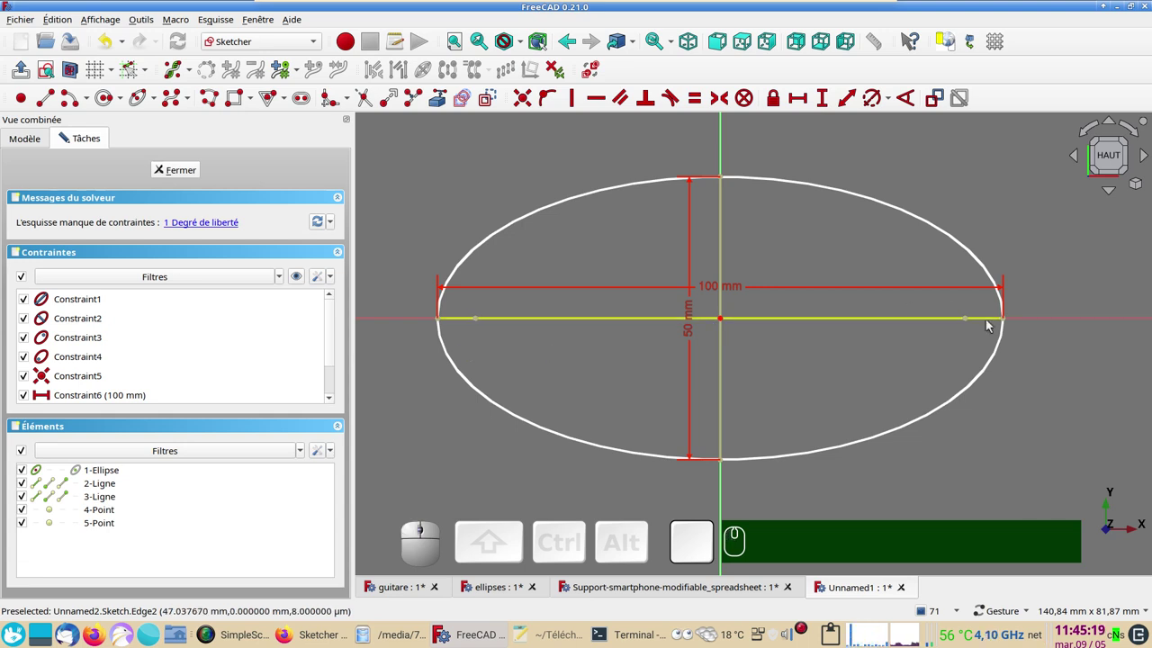
pyautogui.moveTo(990, 321); pyautogui.dragTo(1008, 318)
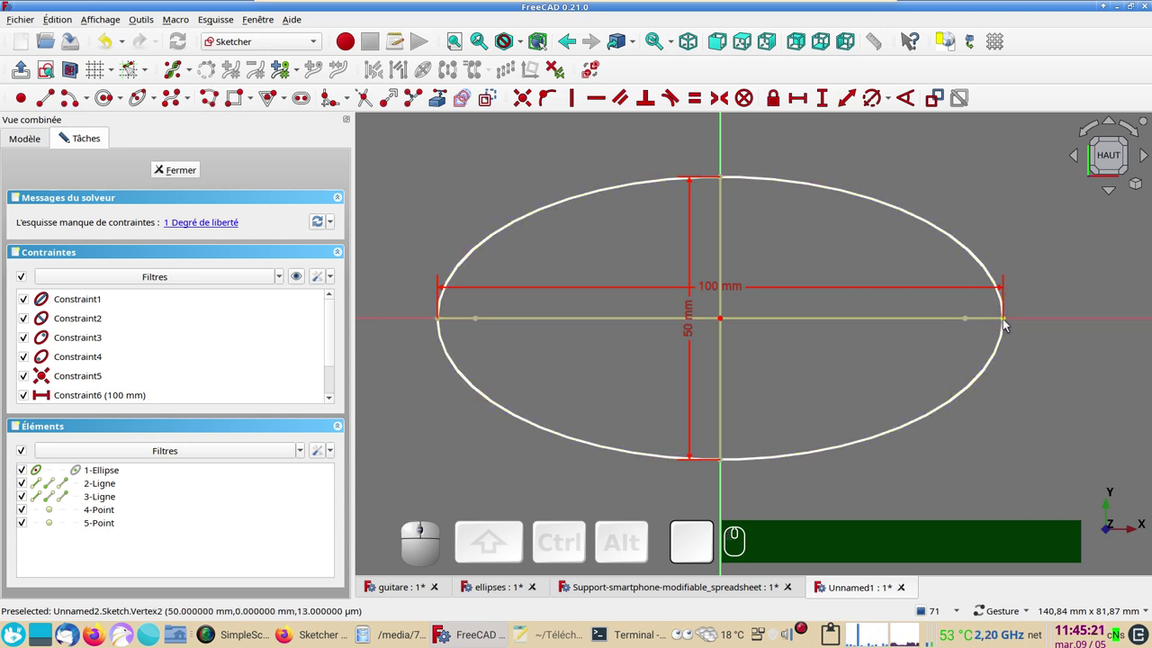
pyautogui.moveTo(1007, 322); pyautogui.dragTo(564, 337)
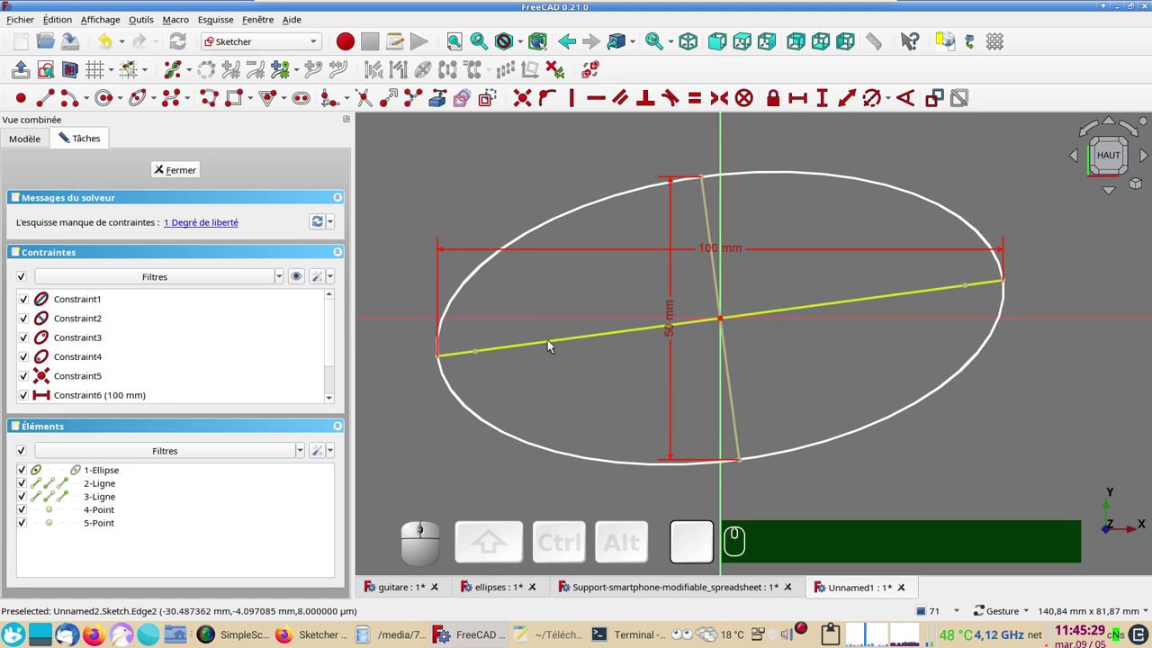
pyautogui.click(552, 344)
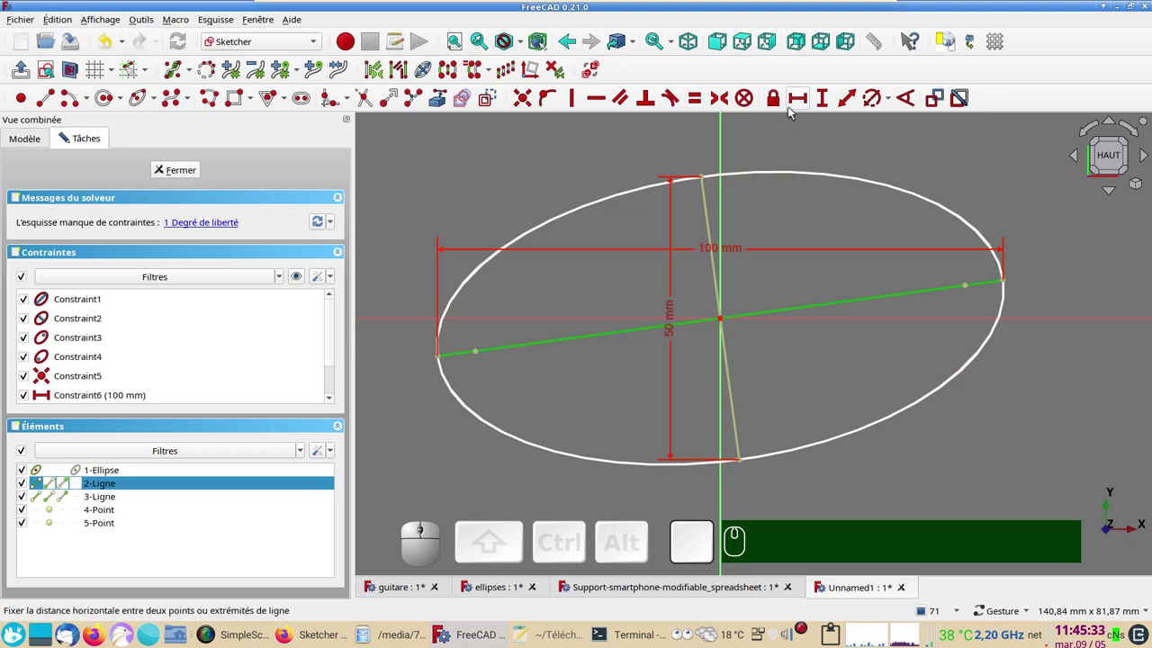
pyautogui.click(597, 94)
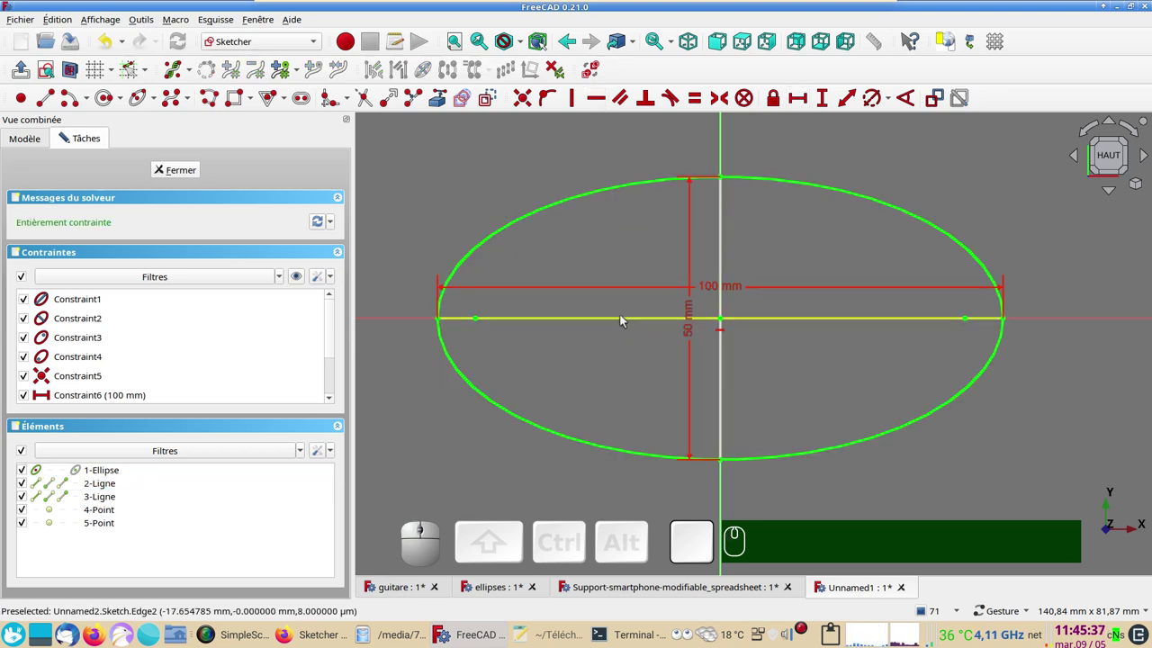
# - Shift the view to leave empty space left of the ellipse for the triangle
pyautogui.scroll(-3)
pyautogui.moveTo(867, 365); pyautogui.dragTo(255, 134)
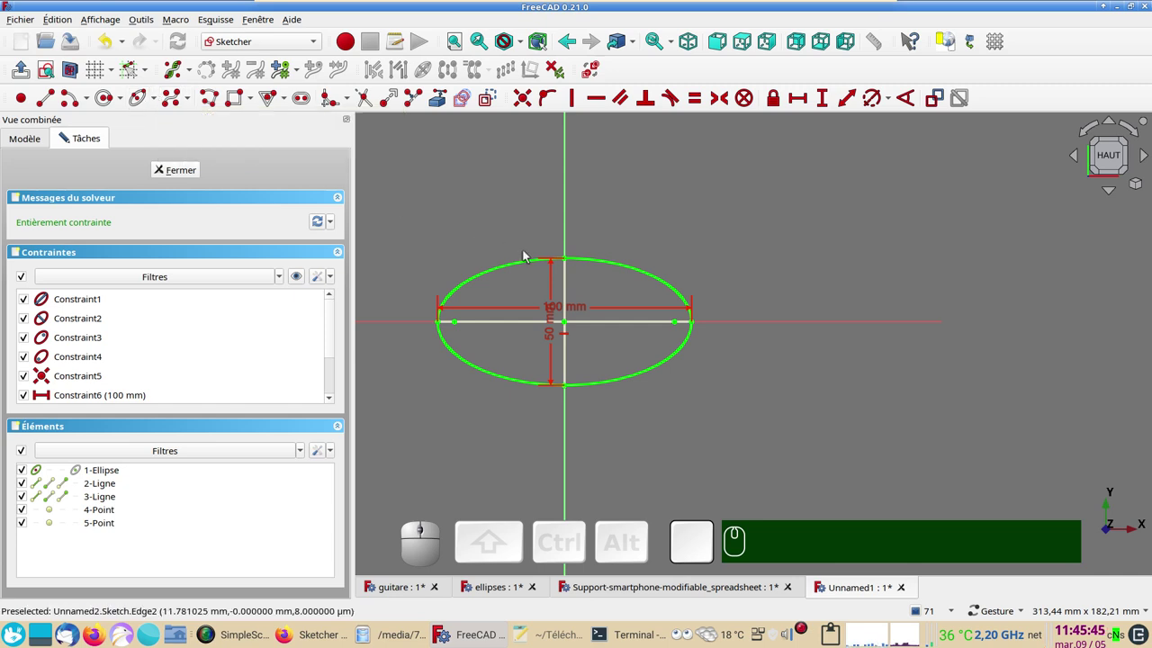
pyautogui.moveTo(542, 259); pyautogui.dragTo(333, 165)
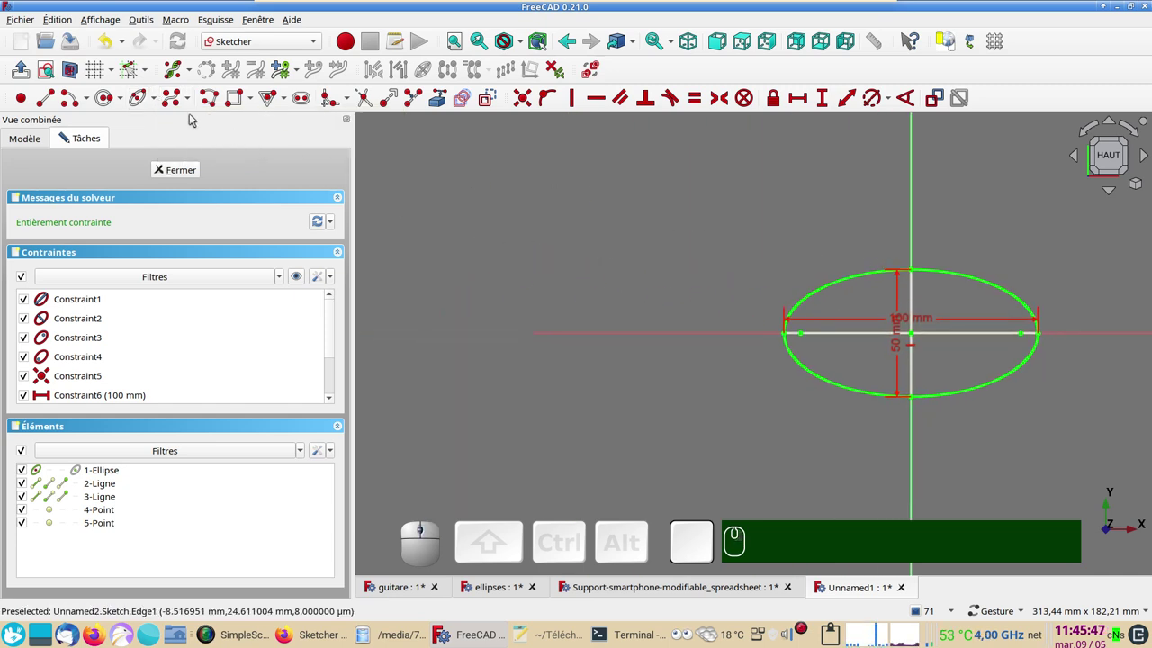
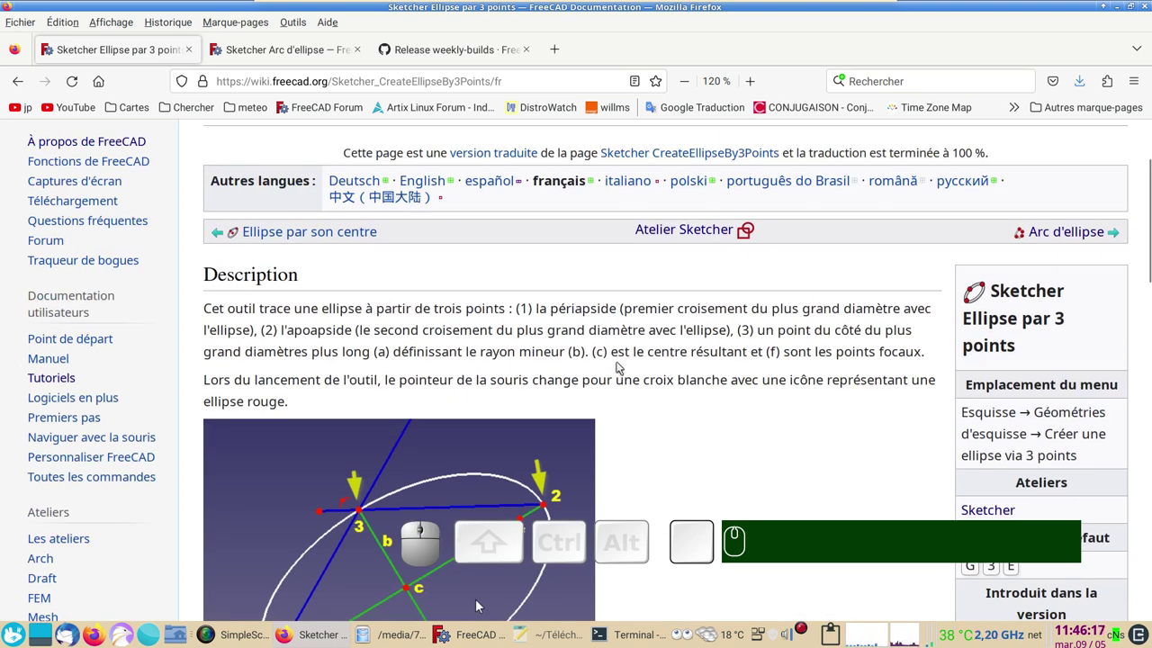
# - Scroll the three-point ellipse wiki page down to its click-sequence diagram
pyautogui.scroll(-3)
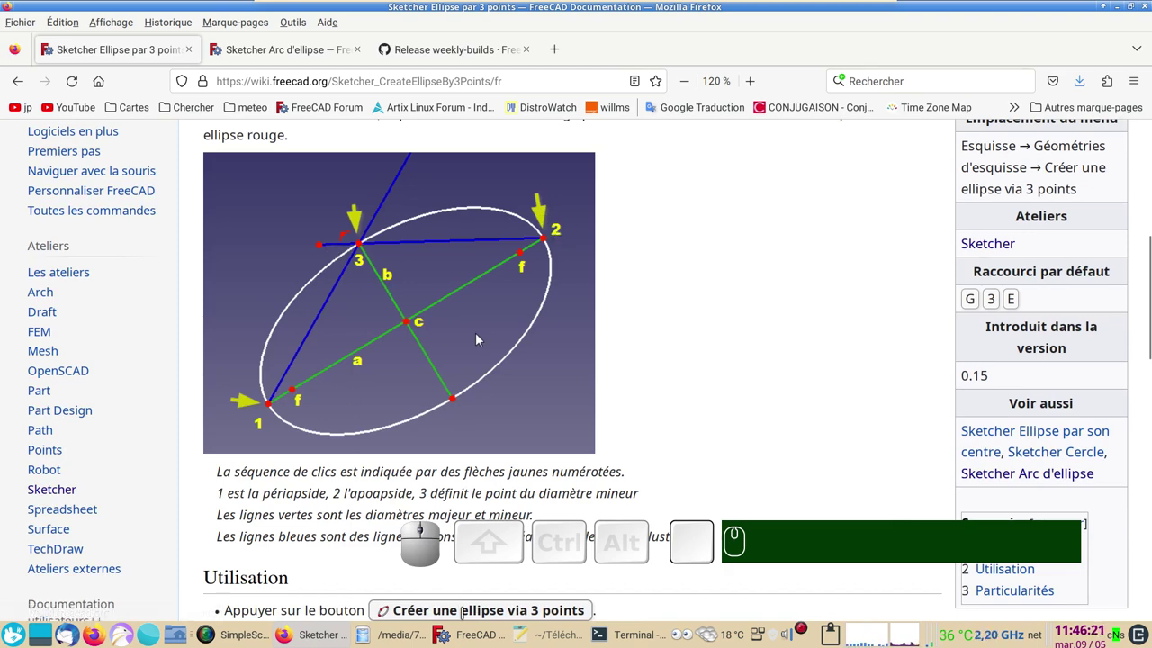
# - Try a periapsis/apoapsis ellipse through the triangle corners, then remove it
pyautogui.click(480, 337)
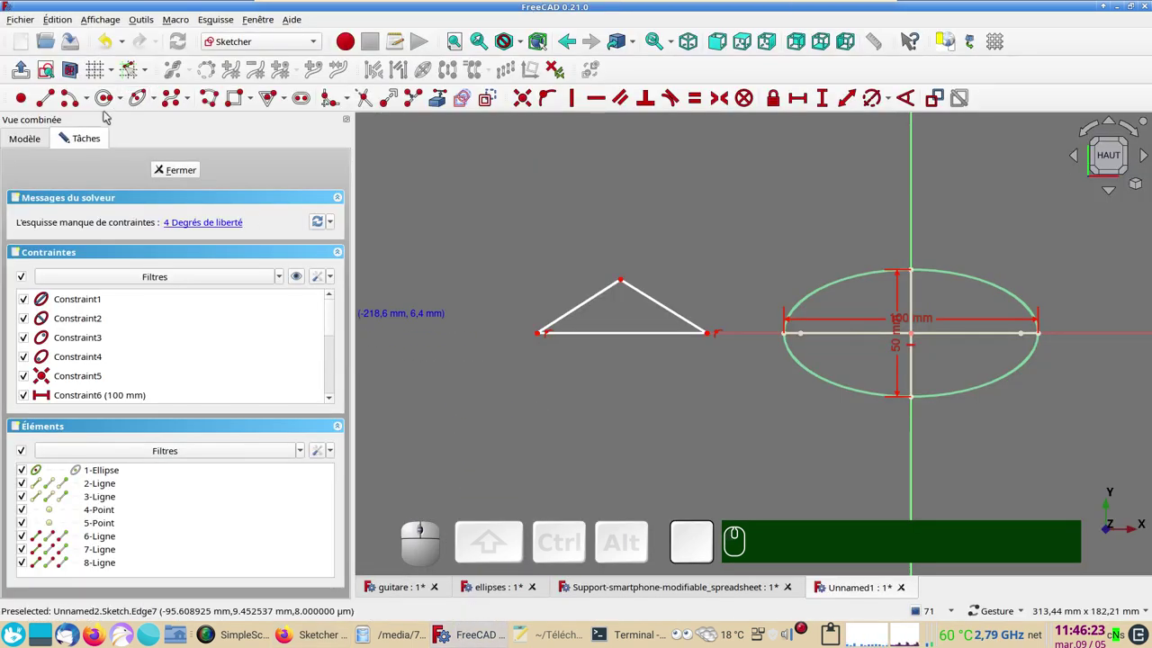
pyautogui.click(159, 101)
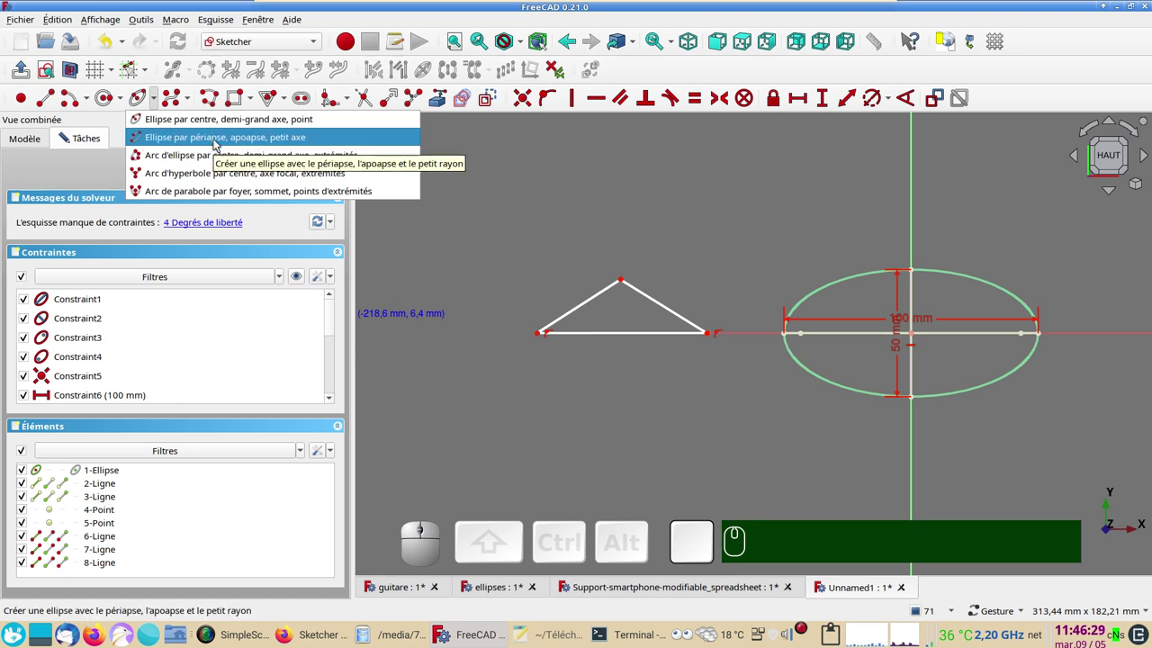
pyautogui.click(218, 143)
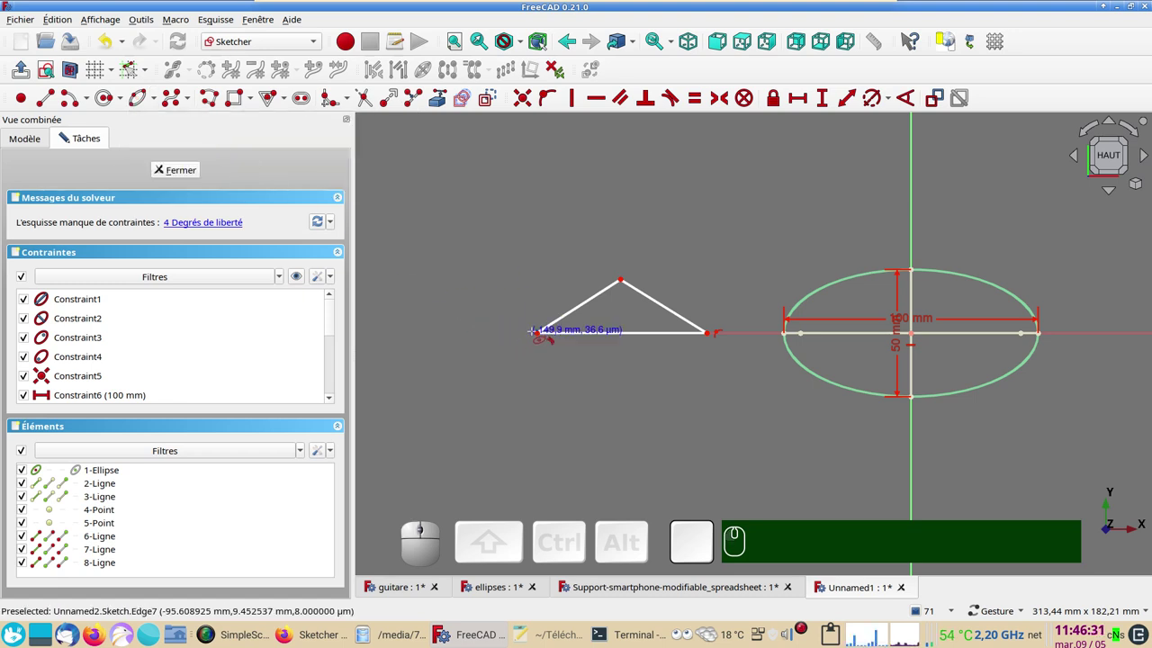
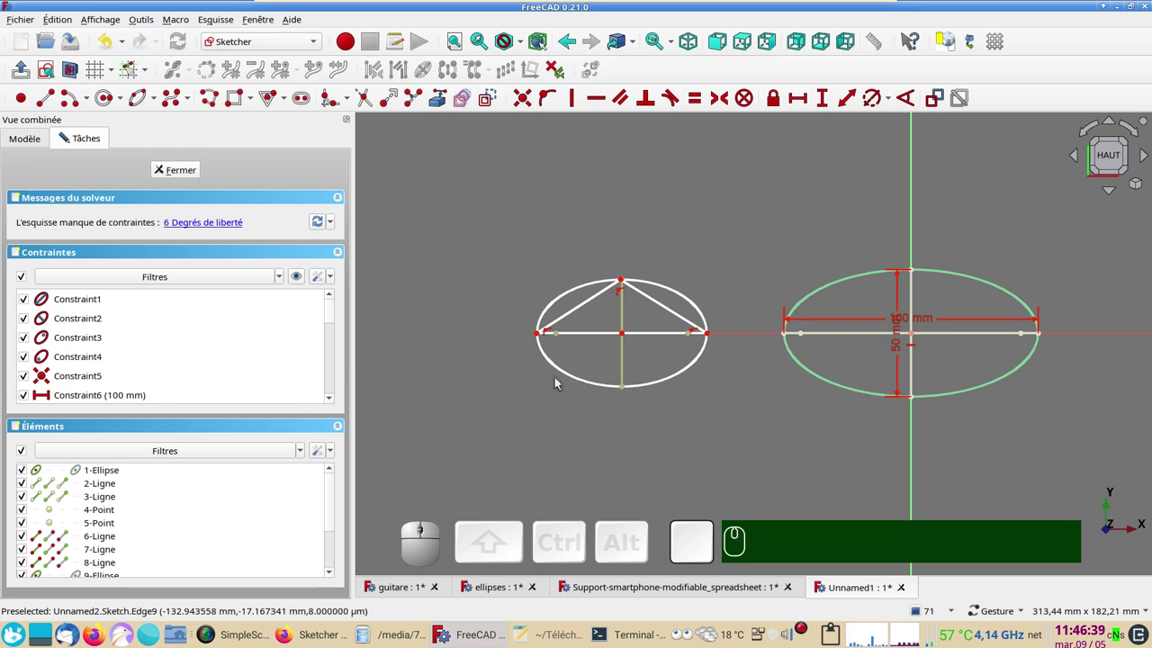
pyautogui.click(594, 386)
pyautogui.press('Delete')
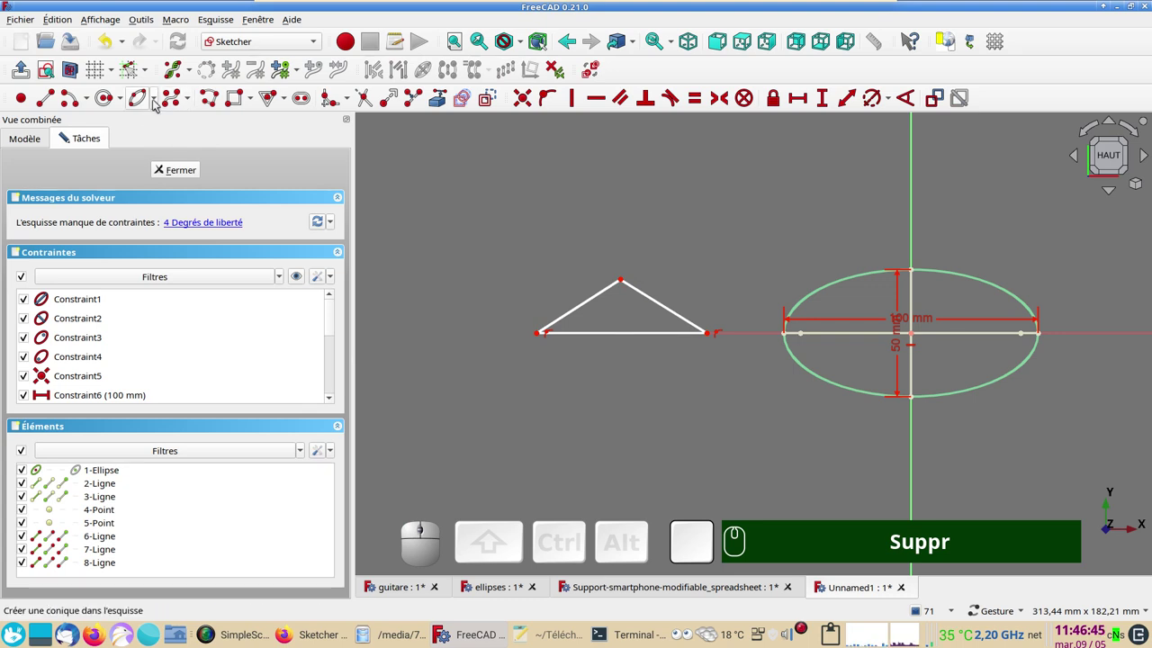
# - Try an arc of ellipse, then delete it and the triangle, leaving only the constrained ellipse
pyautogui.click(158, 103)
pyautogui.click(178, 151)
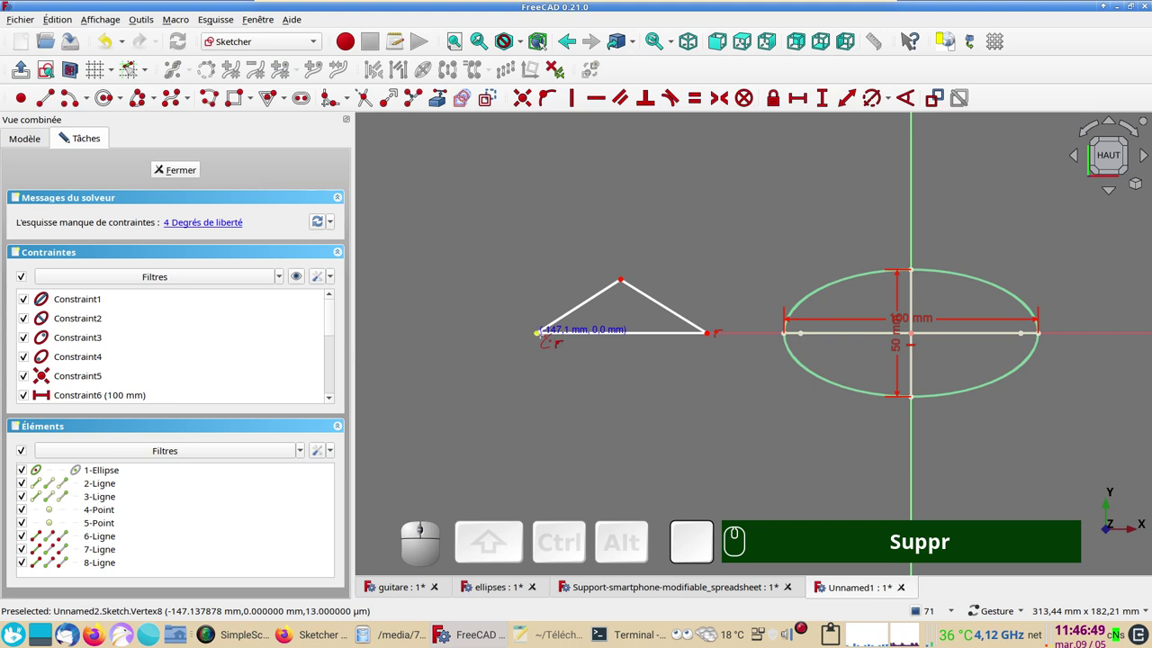
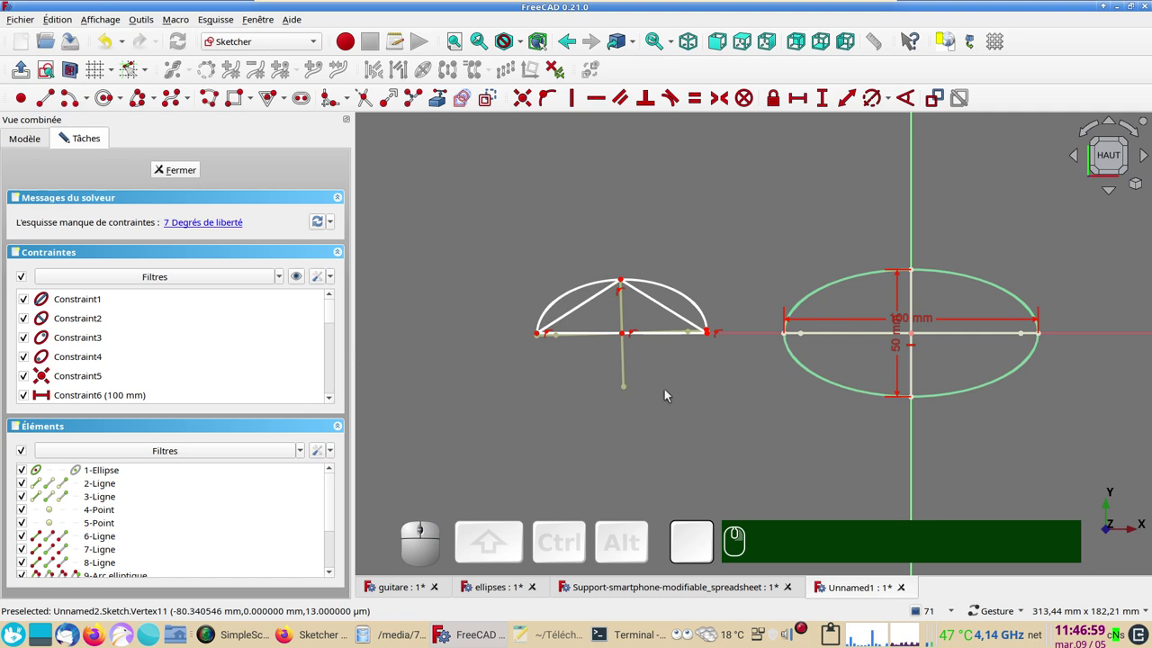
pyautogui.moveTo(628, 374); pyautogui.dragTo(462, 408)
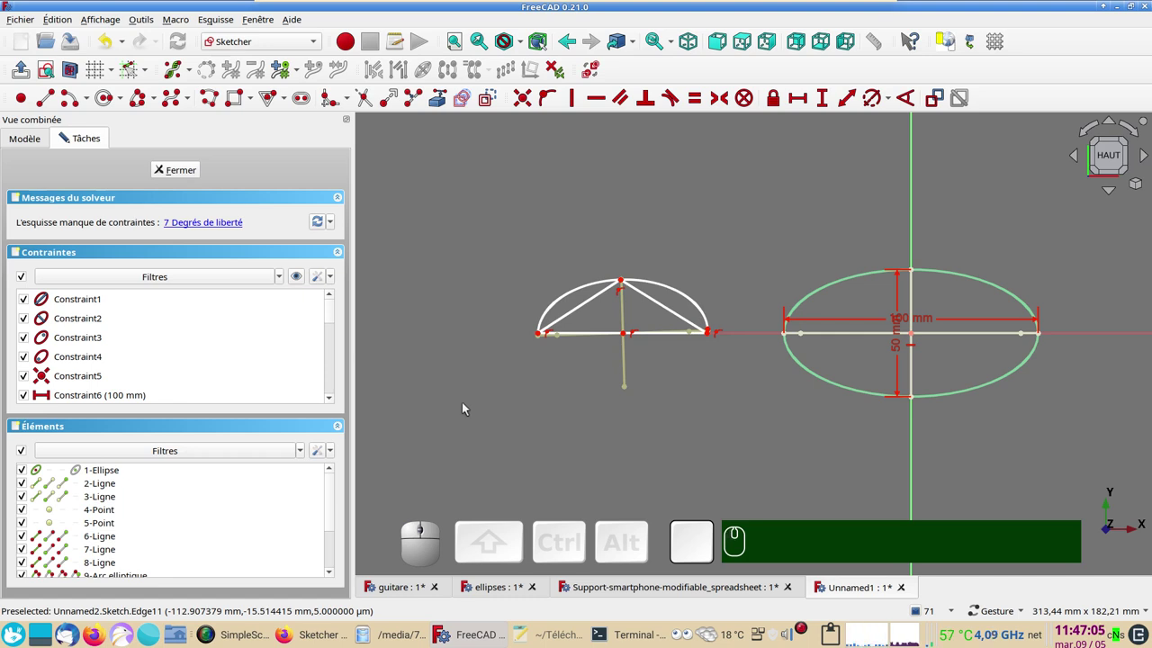
pyautogui.moveTo(483, 215); pyautogui.dragTo(724, 404)
pyautogui.press('Delete')
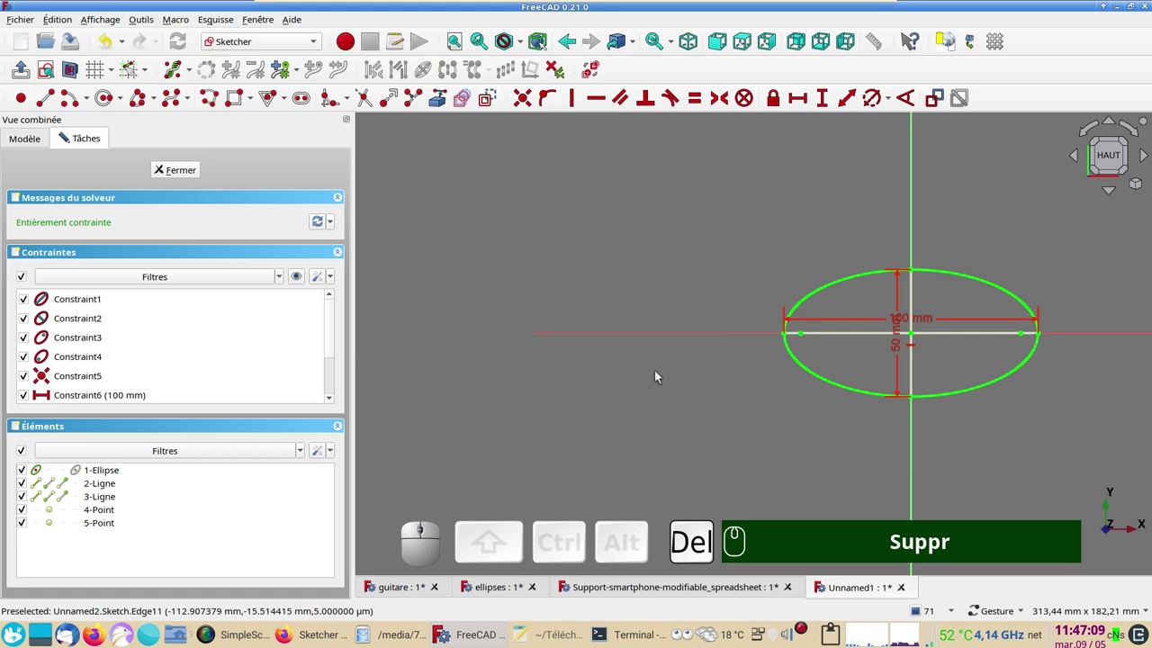
# - Browse the B-spline and conic tool lists and pick the parabolic arc tool
pyautogui.scroll(3)
pyautogui.moveTo(665, 381); pyautogui.dragTo(462, 286)
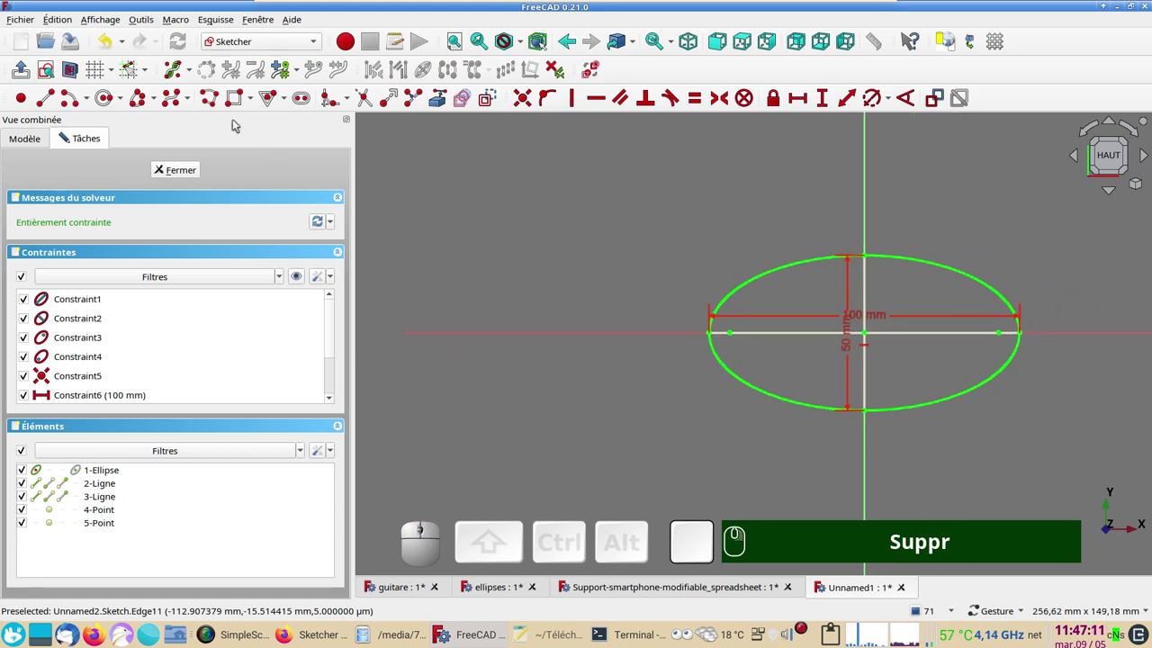
pyautogui.click(195, 101)
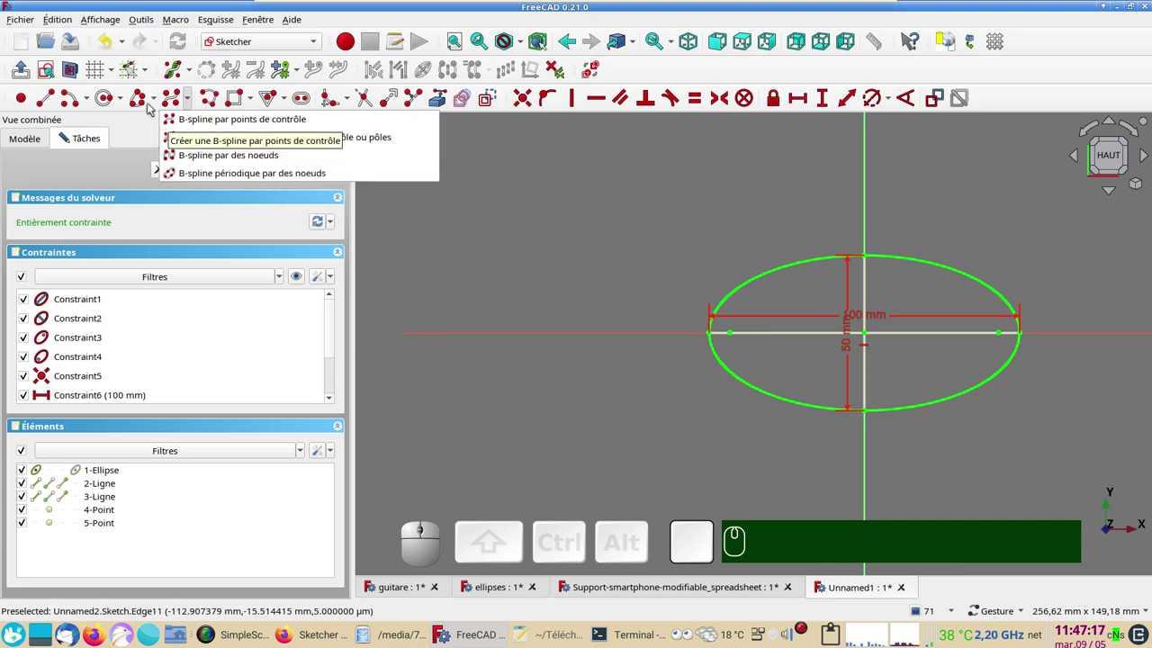
pyautogui.click(160, 95)
pyautogui.click(159, 96)
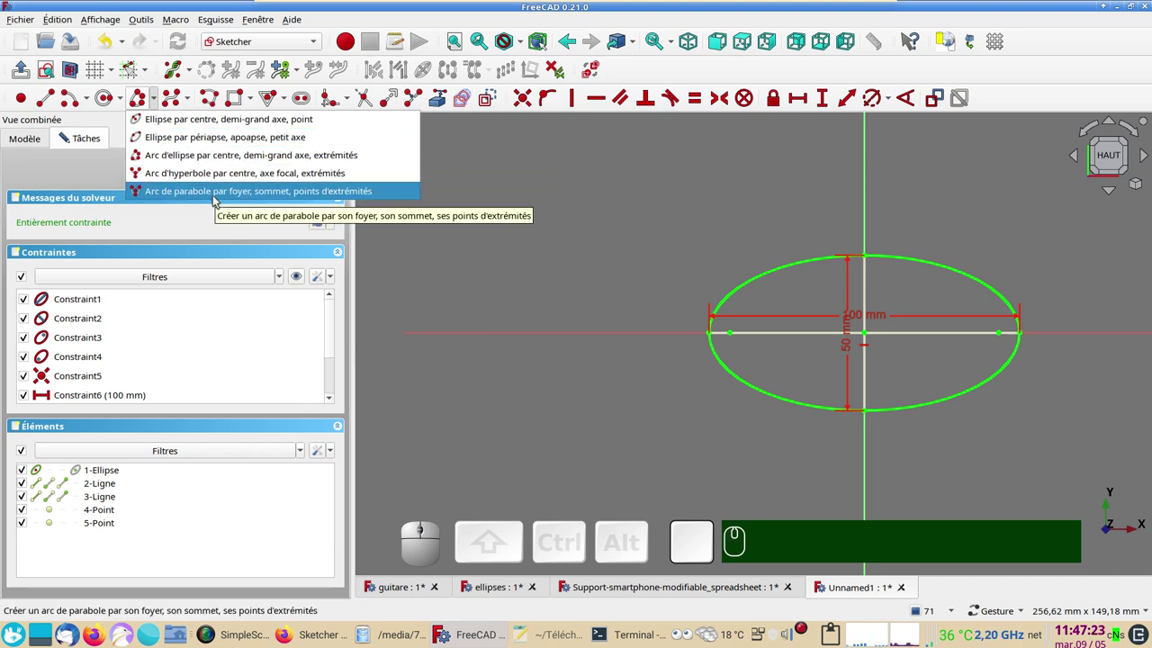
pyautogui.click(218, 199)
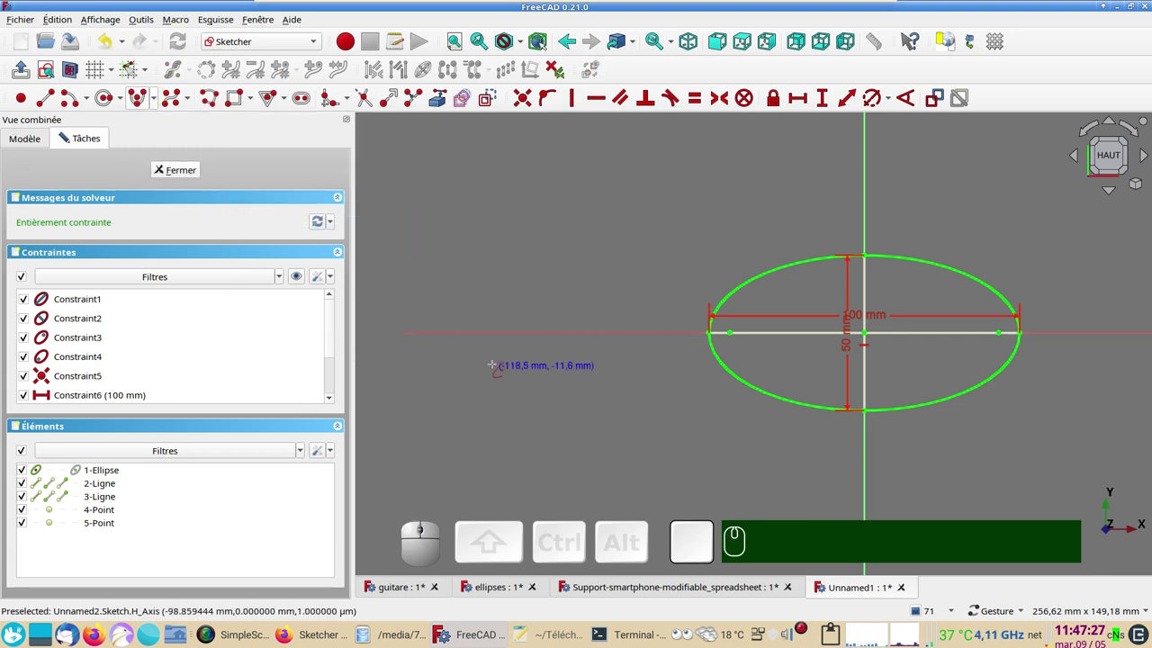
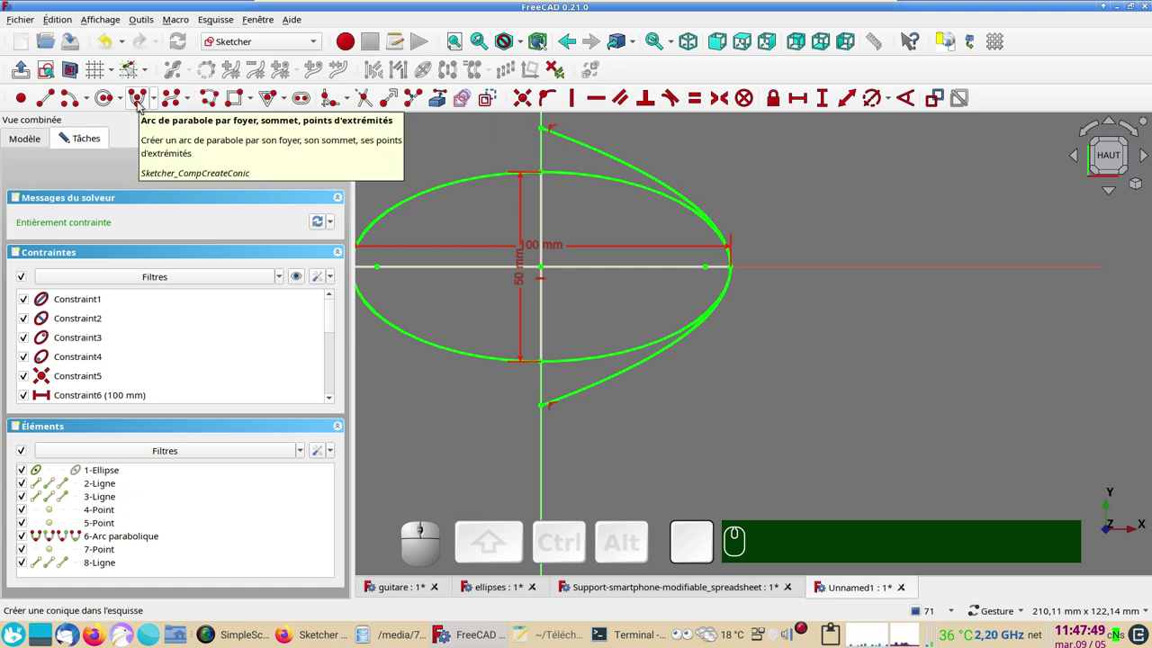
# - Draw a parabolic arc across the ellipse sketch and switch back to Firefox
pyautogui.scroll(-3)
pyautogui.moveTo(775, 431); pyautogui.dragTo(648, 244)
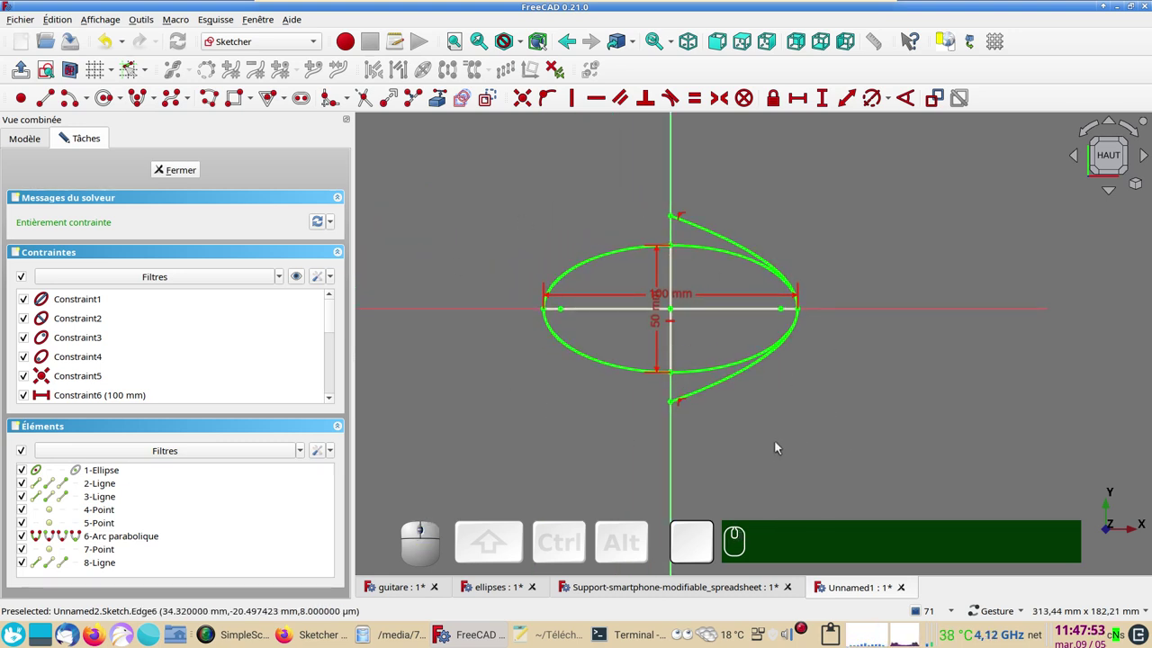
pyautogui.click(298, 636)
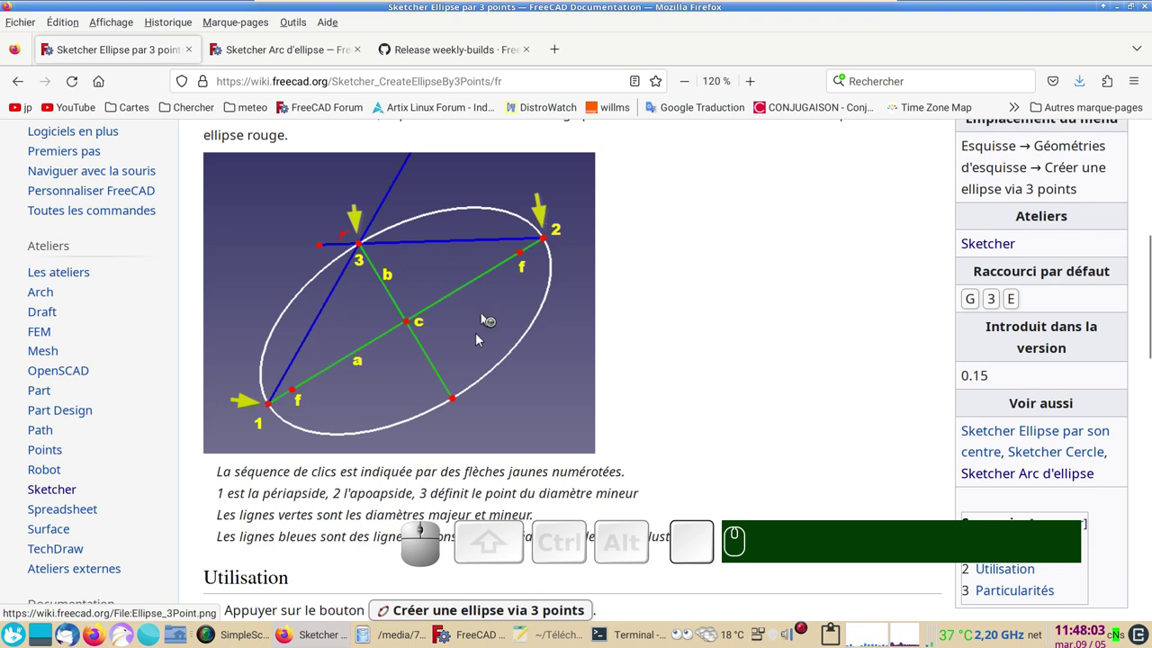
# - Drag the B-spline's upper control point higher and to the left to reshape the curve
pyautogui.click(480, 337)
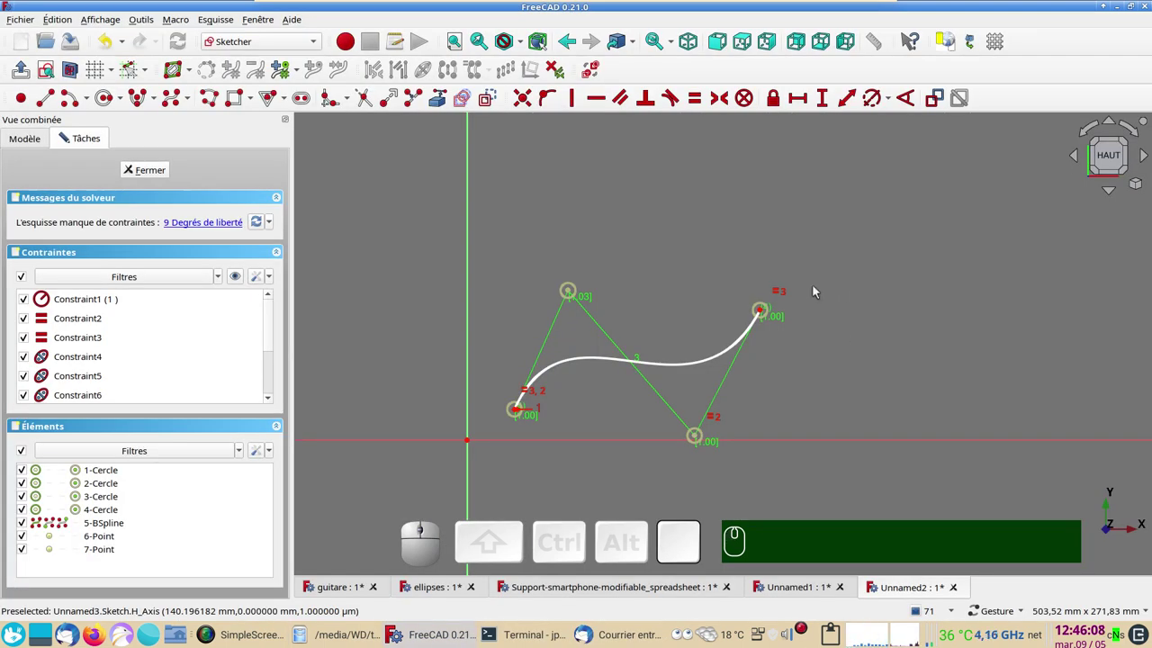
pyautogui.moveTo(572, 290); pyautogui.dragTo(646, 319)
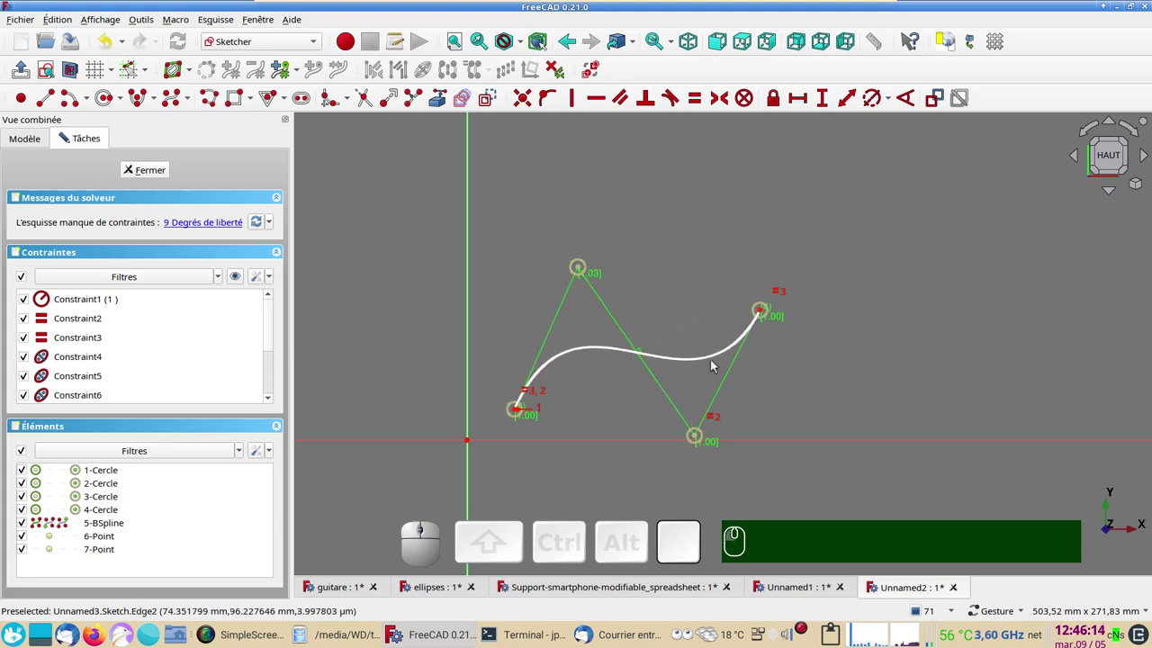
pyautogui.scroll(3)
pyautogui.moveTo(783, 398); pyautogui.dragTo(826, 364)
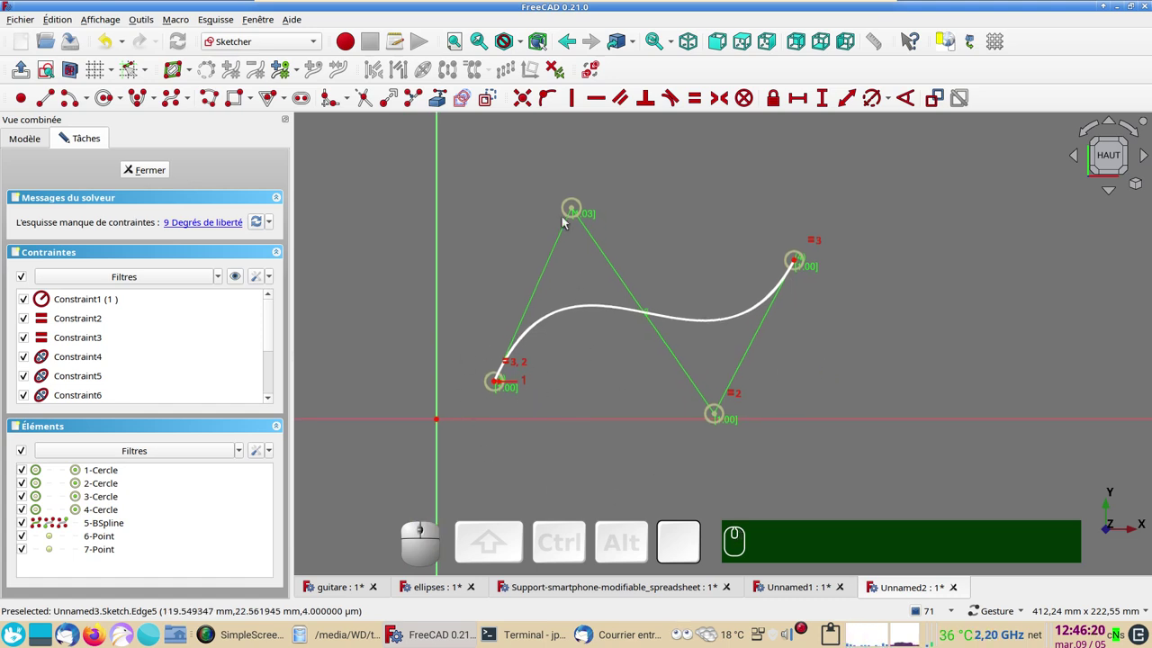
pyautogui.moveTo(575, 210); pyautogui.dragTo(569, 249)
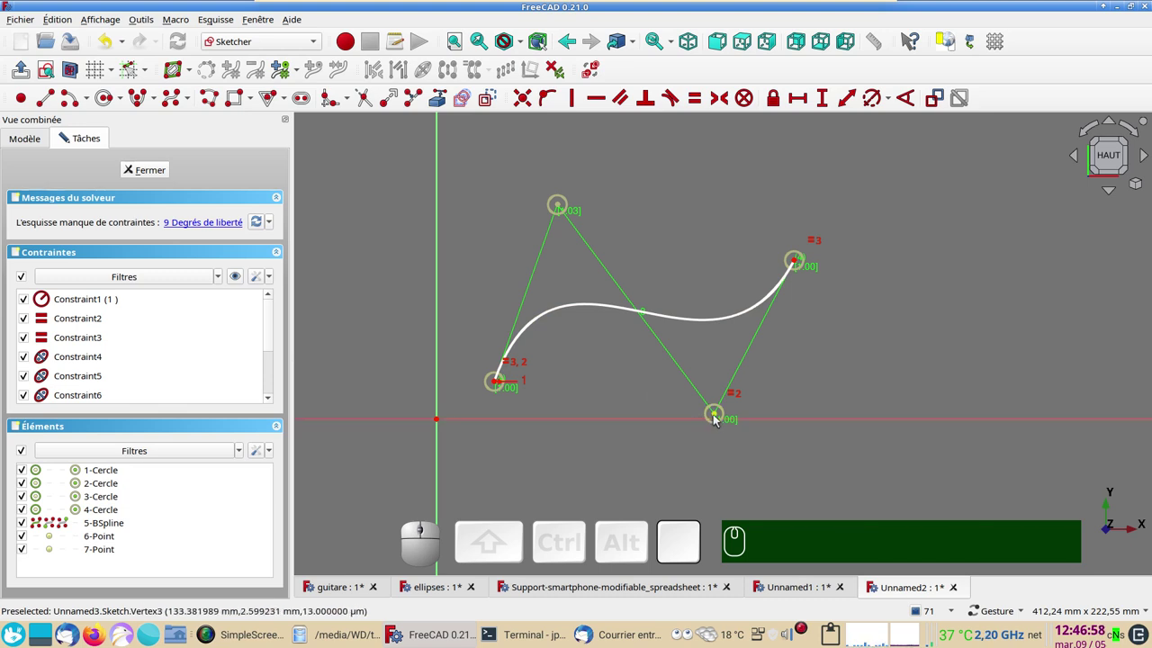
pyautogui.moveTo(720, 418); pyautogui.dragTo(718, 506)
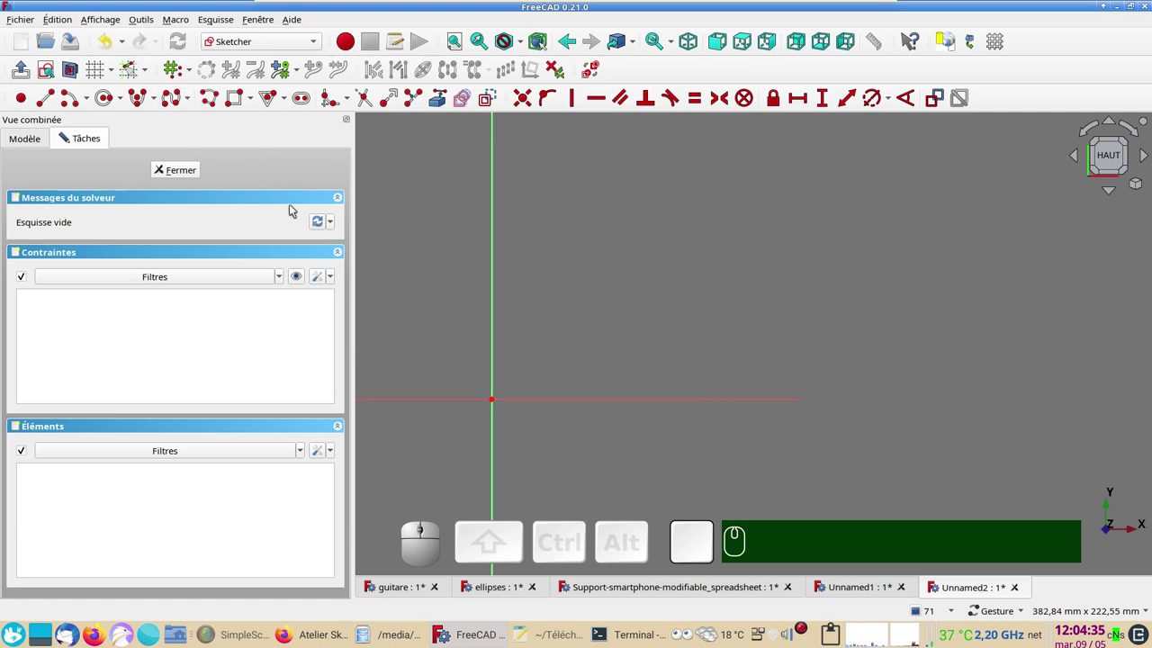
# - Bring up the B-spline creation tools with the control-point method highlighted
pyautogui.moveTo(194, 72); pyautogui.dragTo(354, 203)
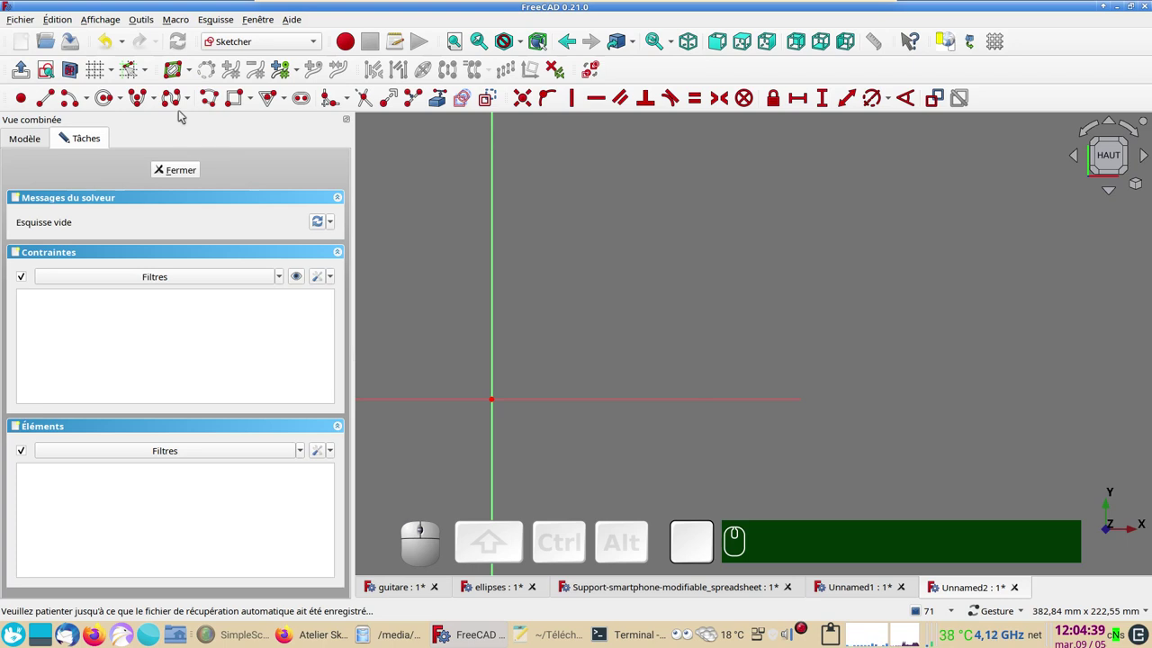
pyautogui.click(191, 99)
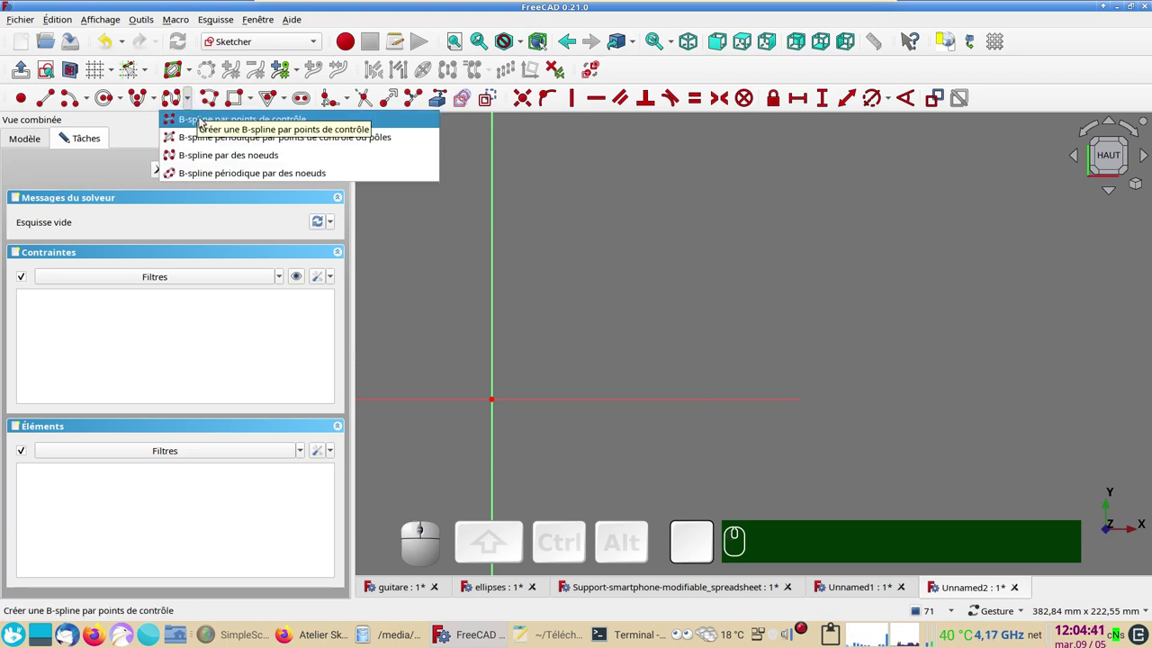
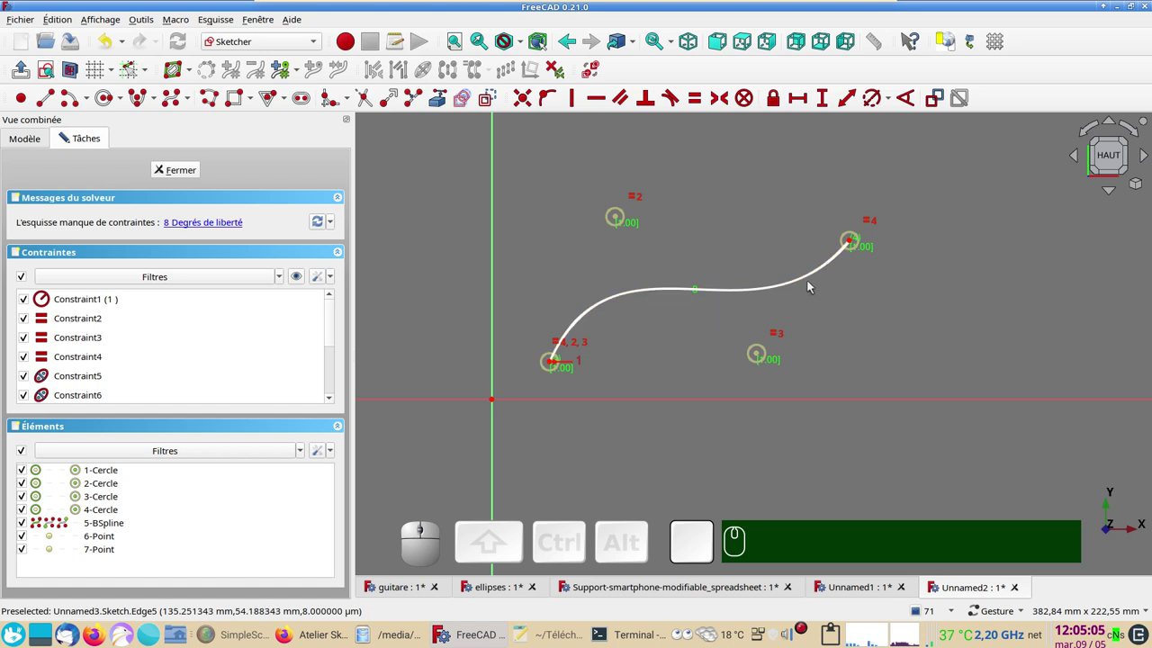
pyautogui.click(760, 289)
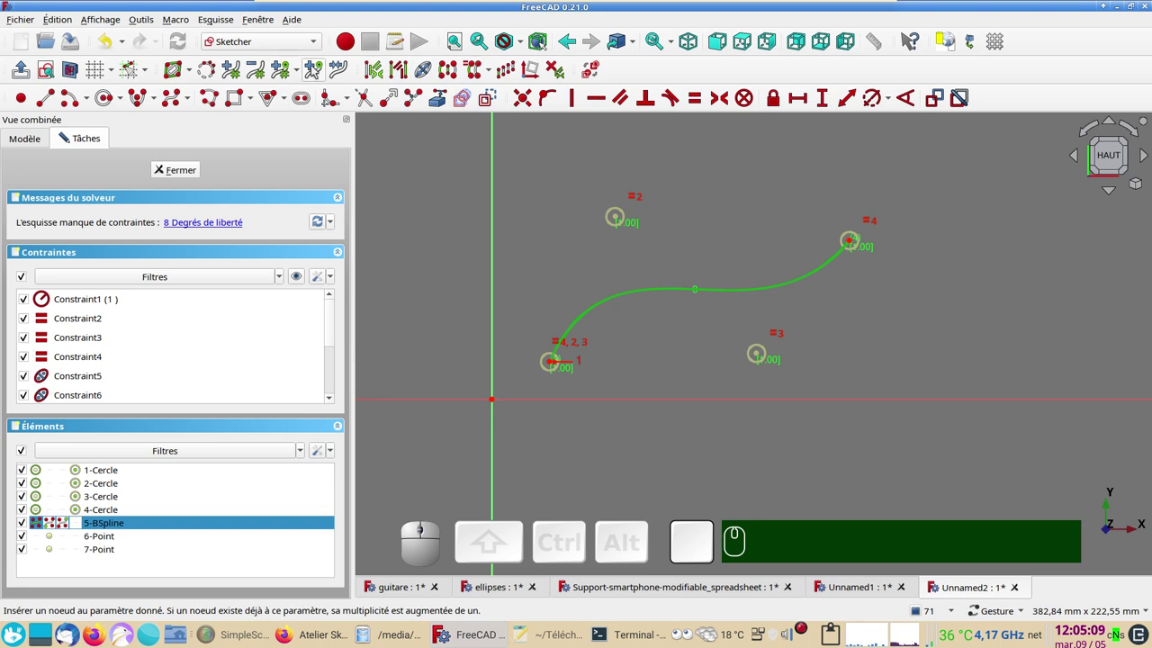
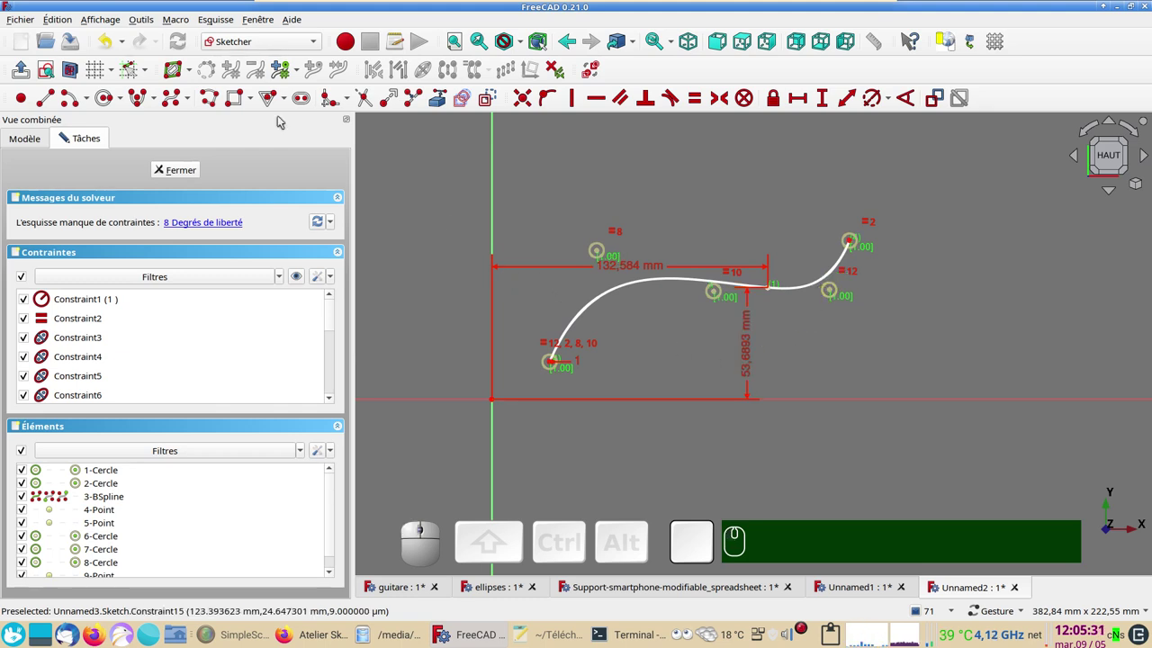
pyautogui.click(111, 38)
pyautogui.click(112, 39)
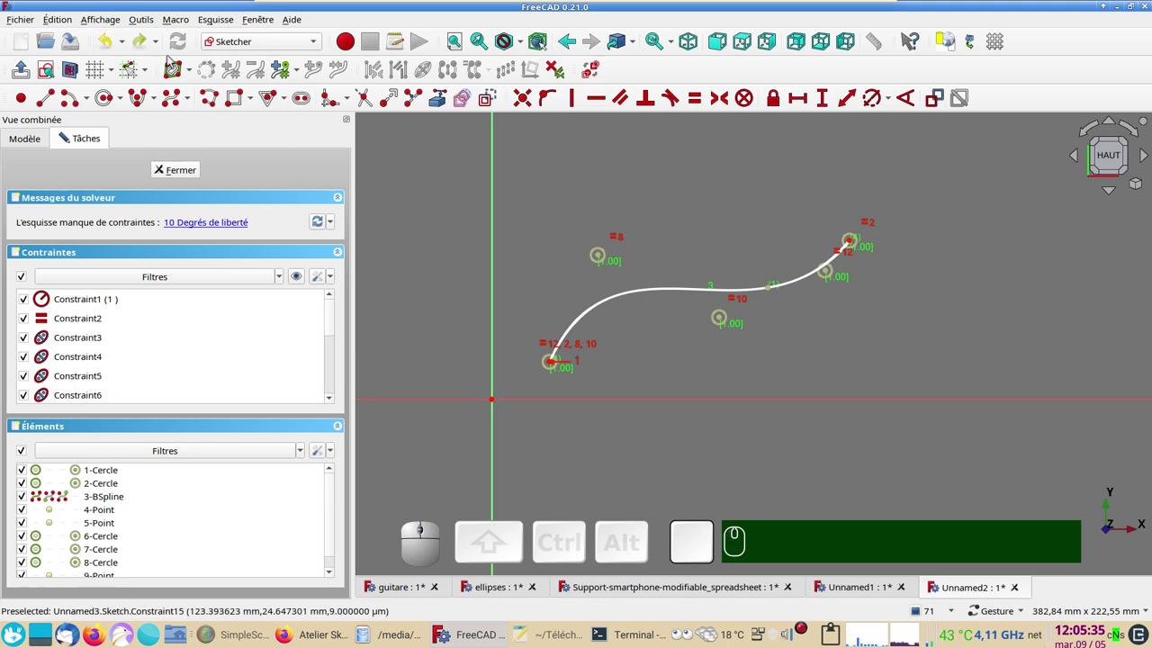
pyautogui.click(114, 41)
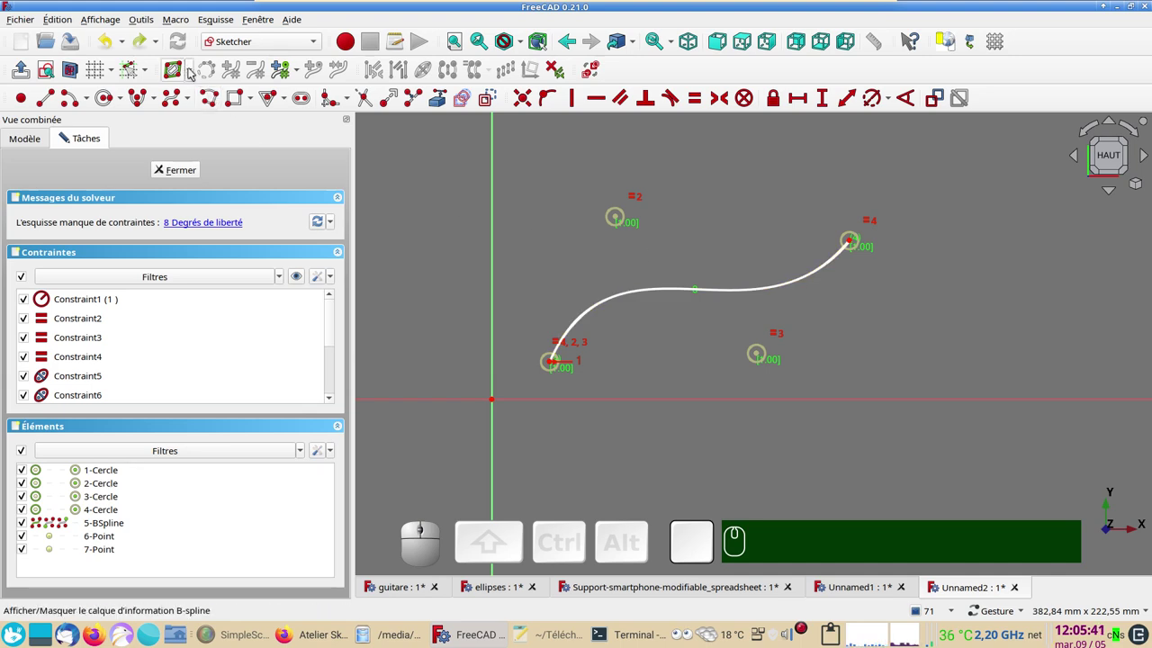
# - Show the curvature comb, nudge the lower right pole, then hide the comb again
pyautogui.click(193, 72)
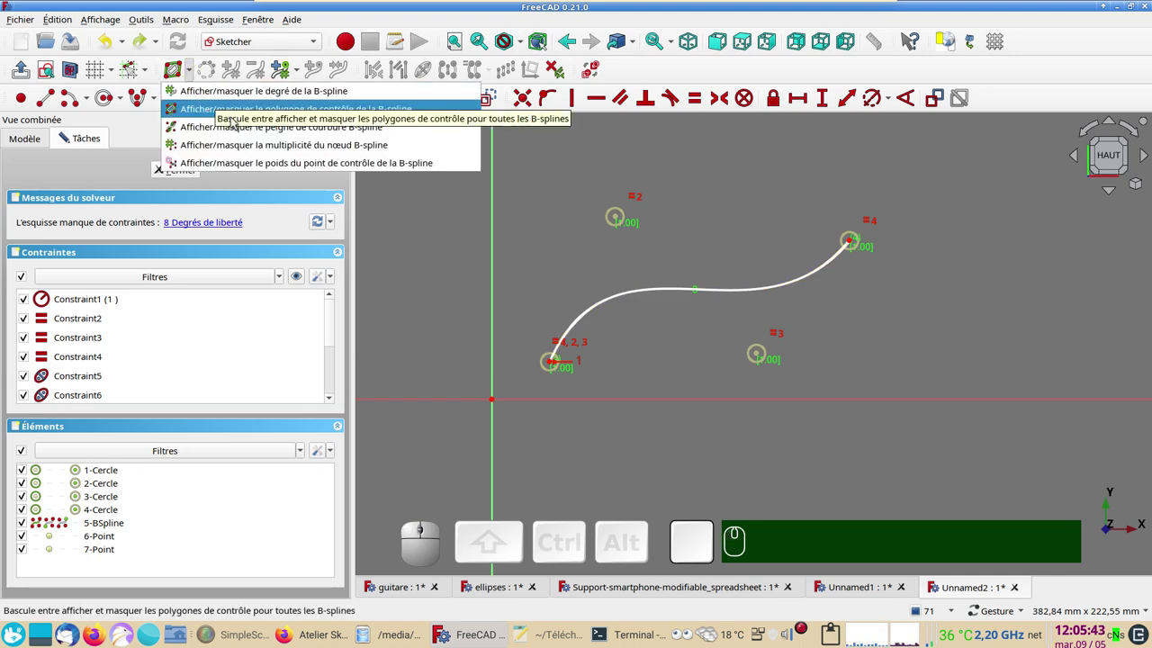
pyautogui.click(264, 138)
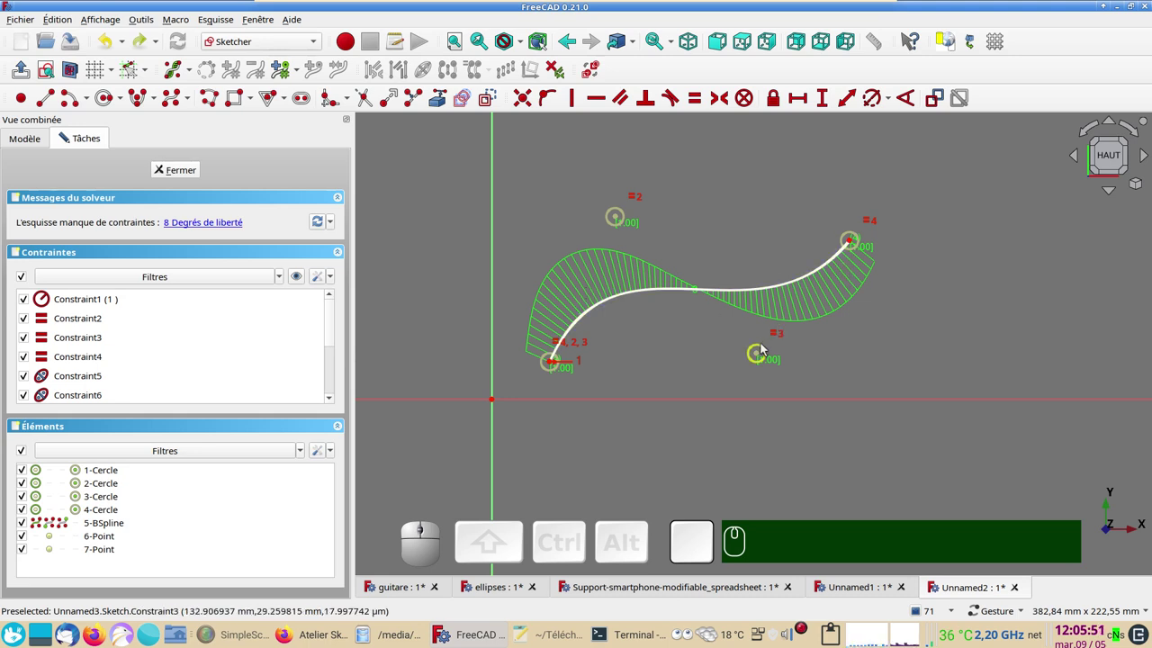
pyautogui.moveTo(759, 356); pyautogui.dragTo(801, 285)
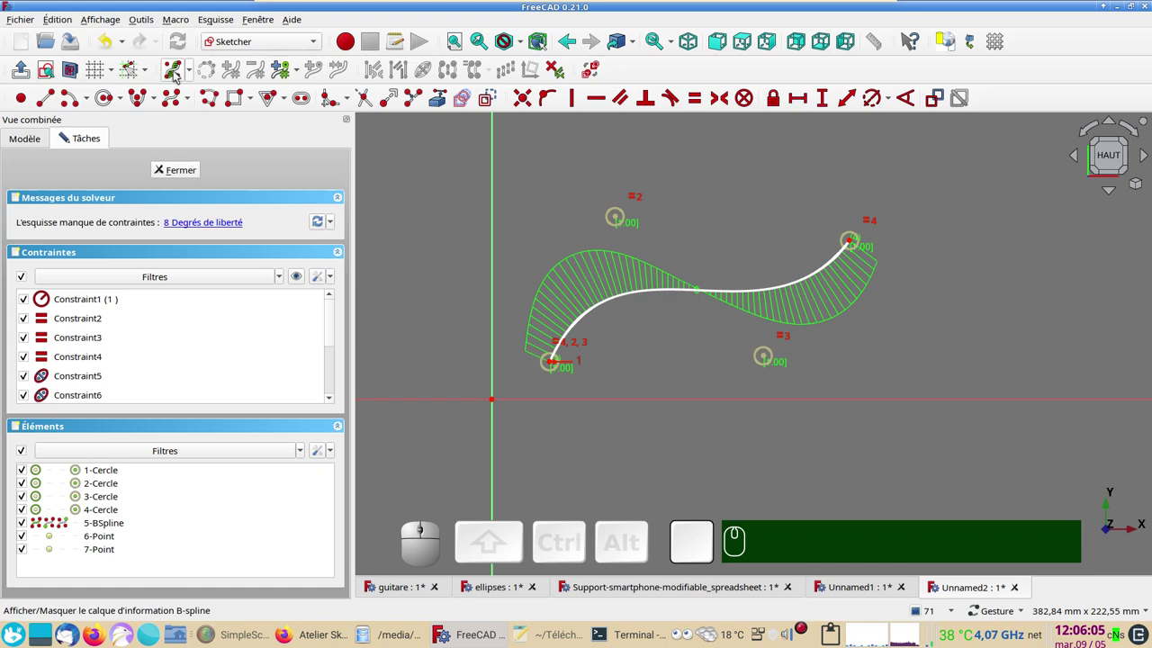
pyautogui.click(180, 72)
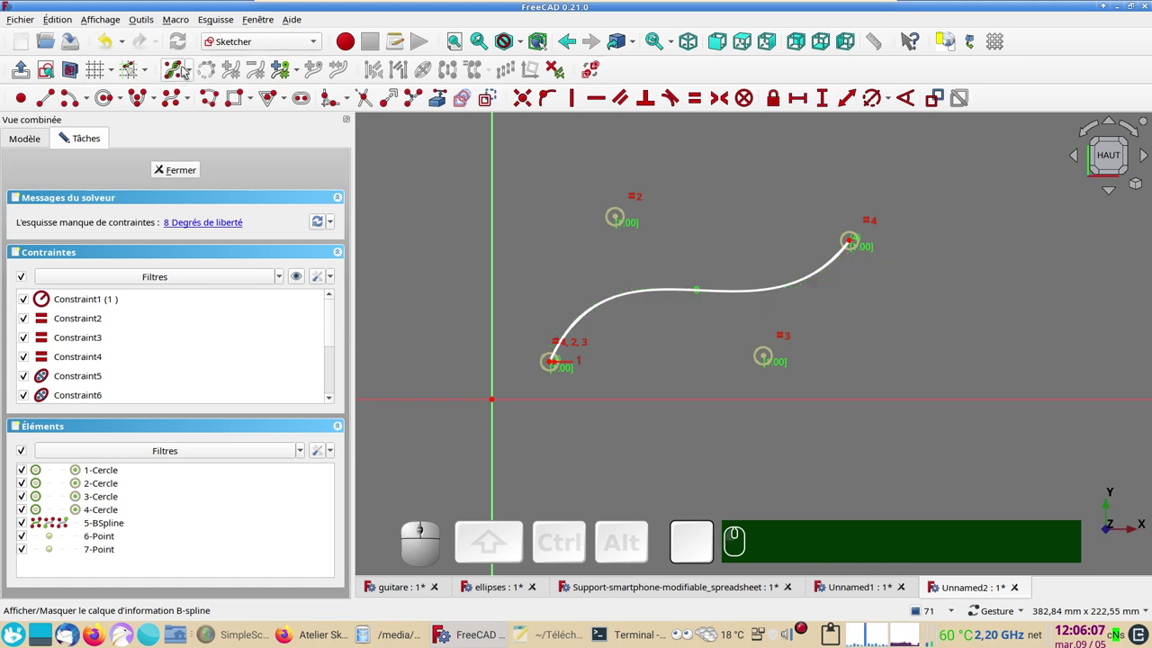
# - Hide the B-spline's degree label and show its control polygon joining the four poles
pyautogui.click(192, 70)
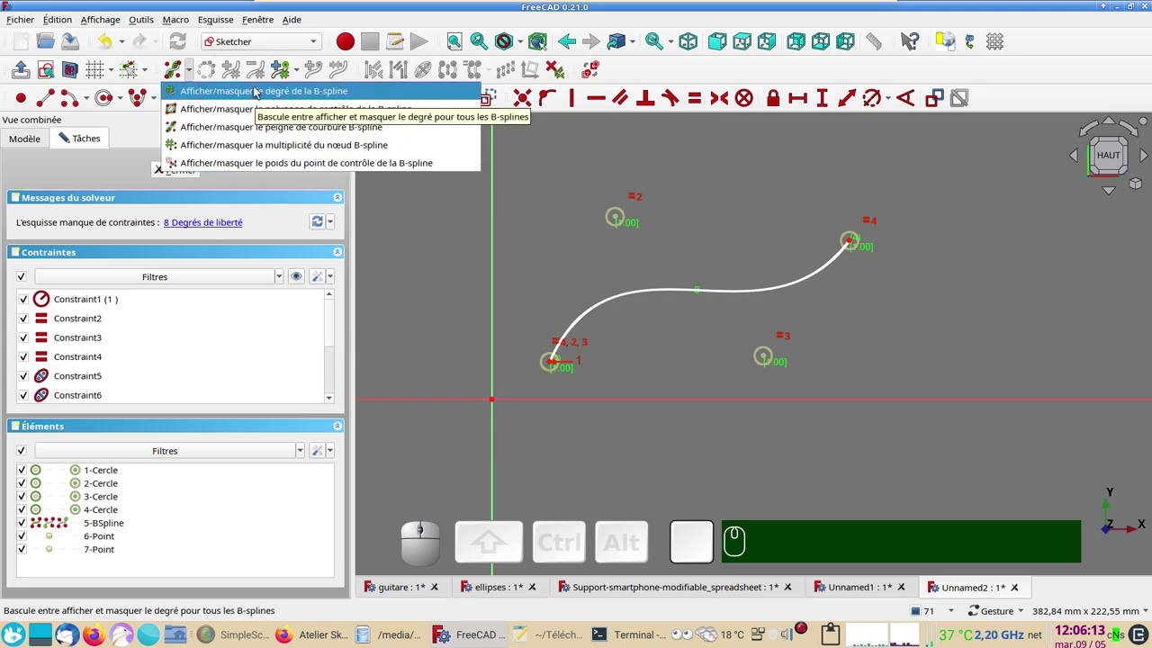
pyautogui.click(257, 90)
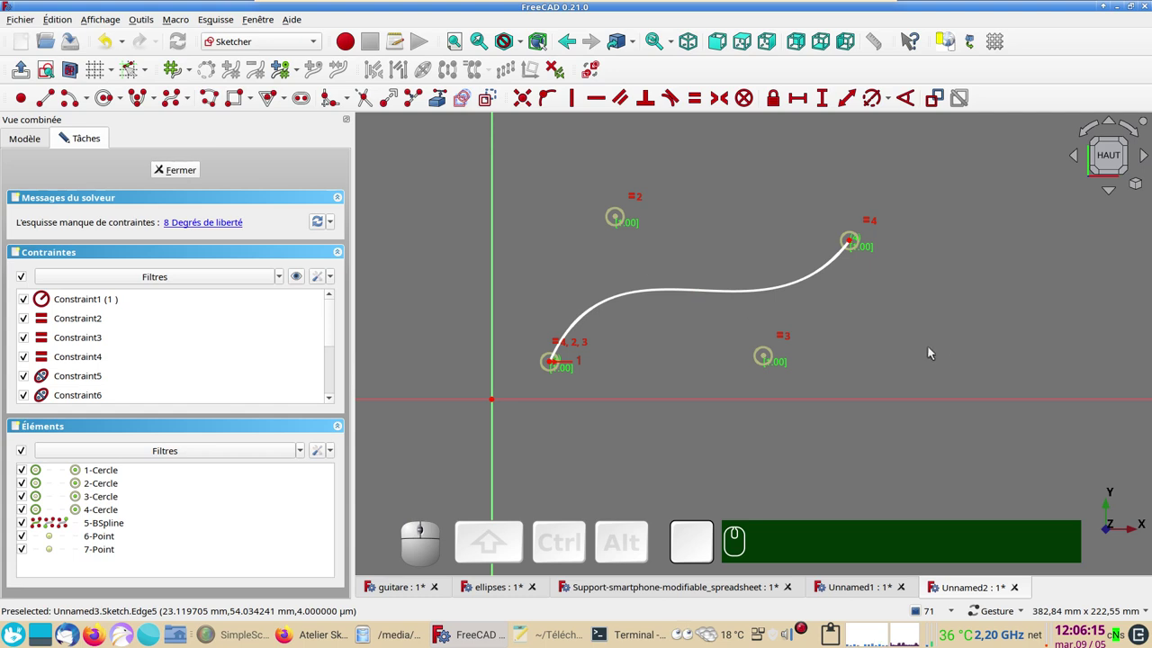
pyautogui.click(179, 72)
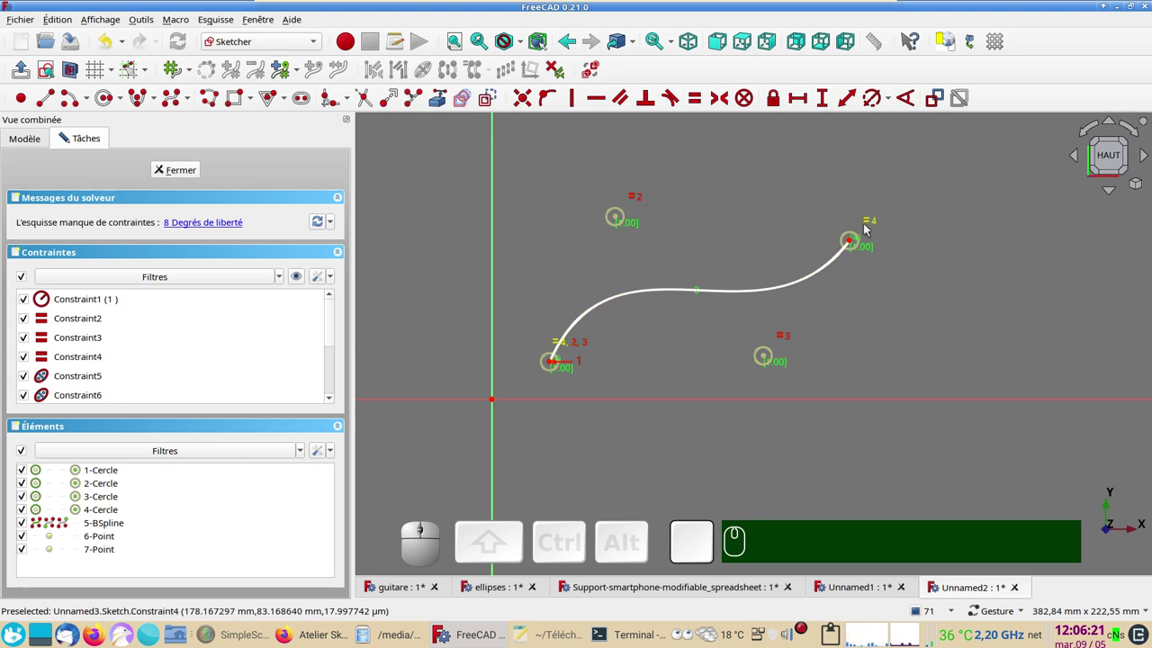
pyautogui.click(196, 72)
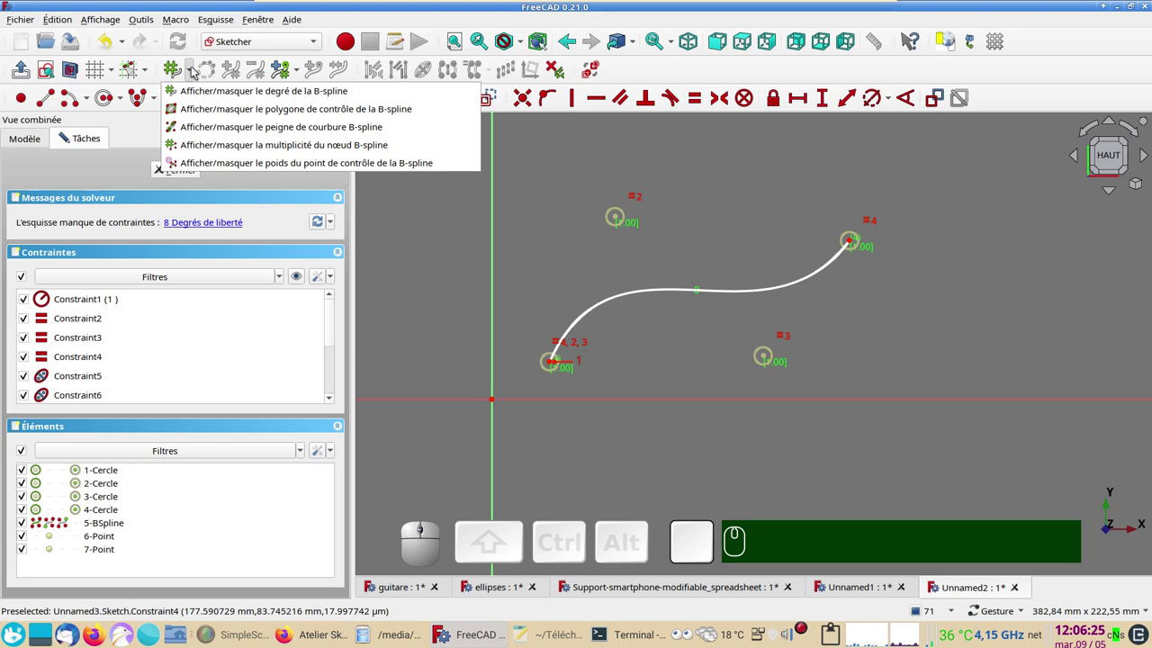
pyautogui.click(224, 107)
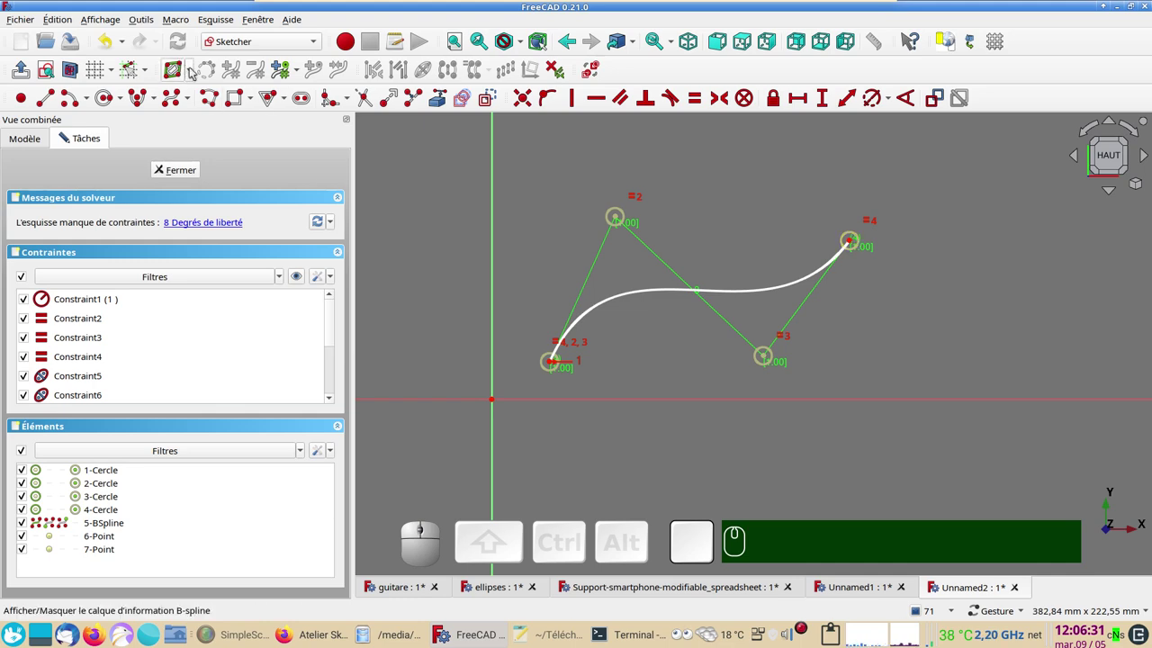
# - Show the pole weights and delete the equal-weight constraint on the second pole
pyautogui.click(195, 72)
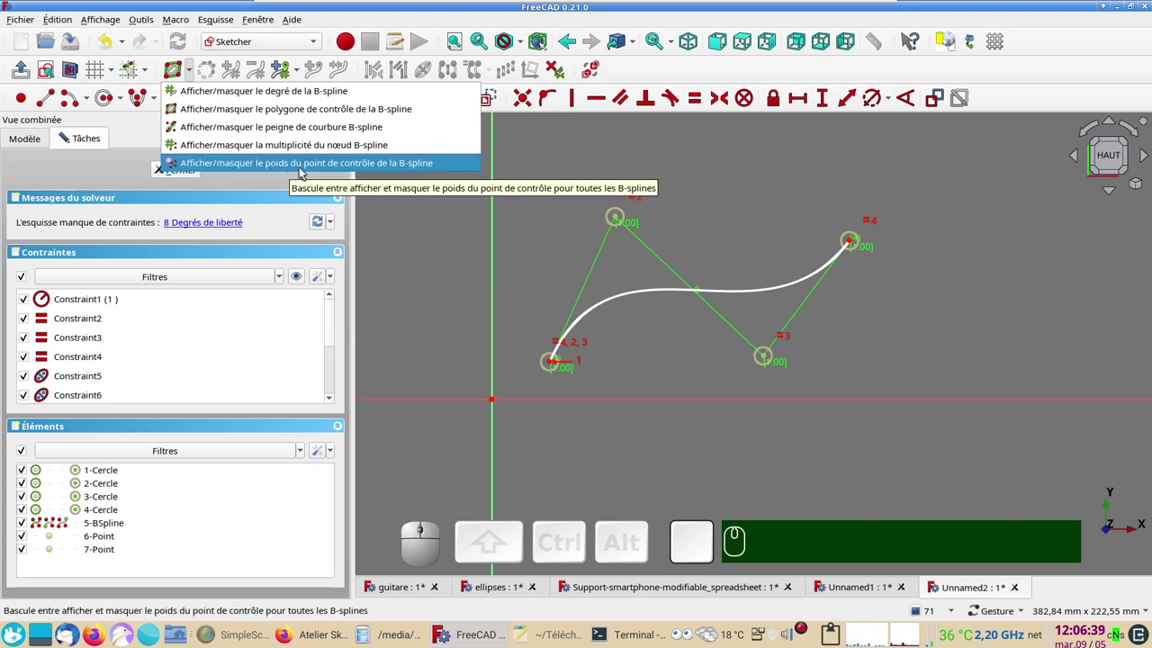
pyautogui.click(908, 348)
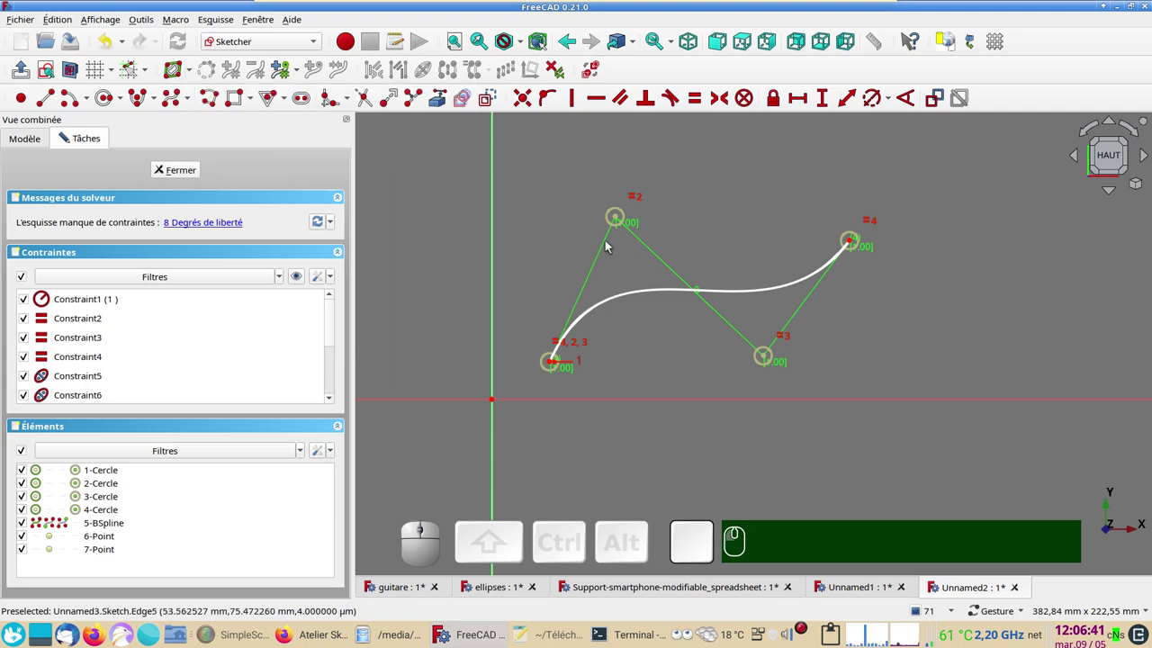
pyautogui.scroll(3)
pyautogui.moveTo(700, 240); pyautogui.dragTo(697, 243)
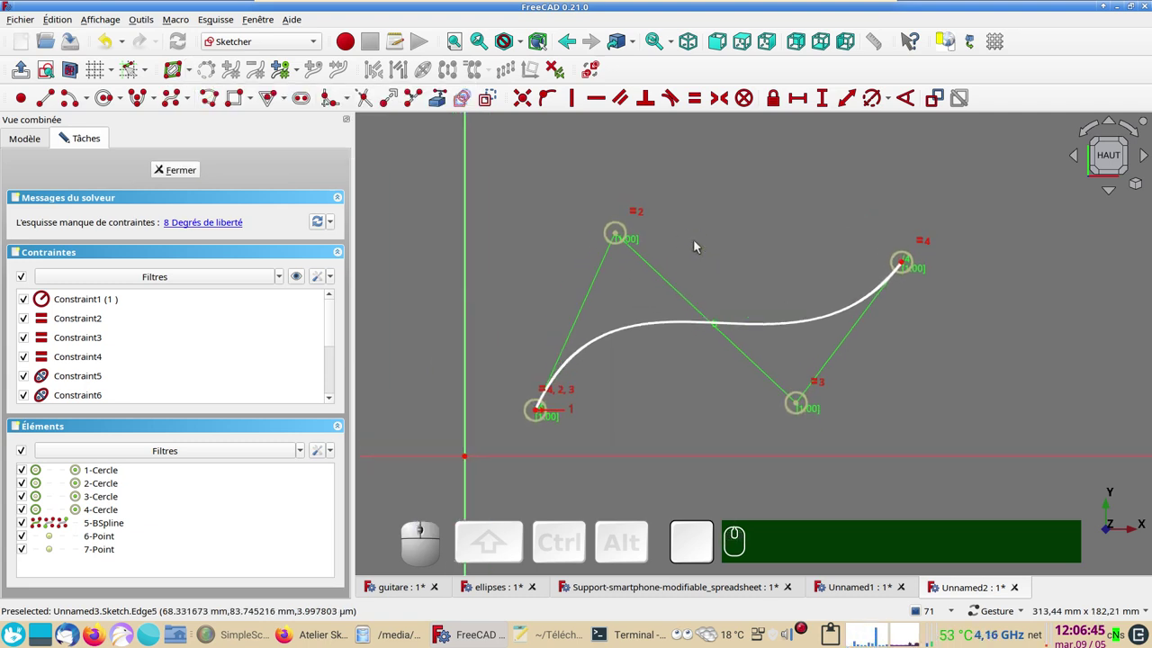
pyautogui.click(642, 215)
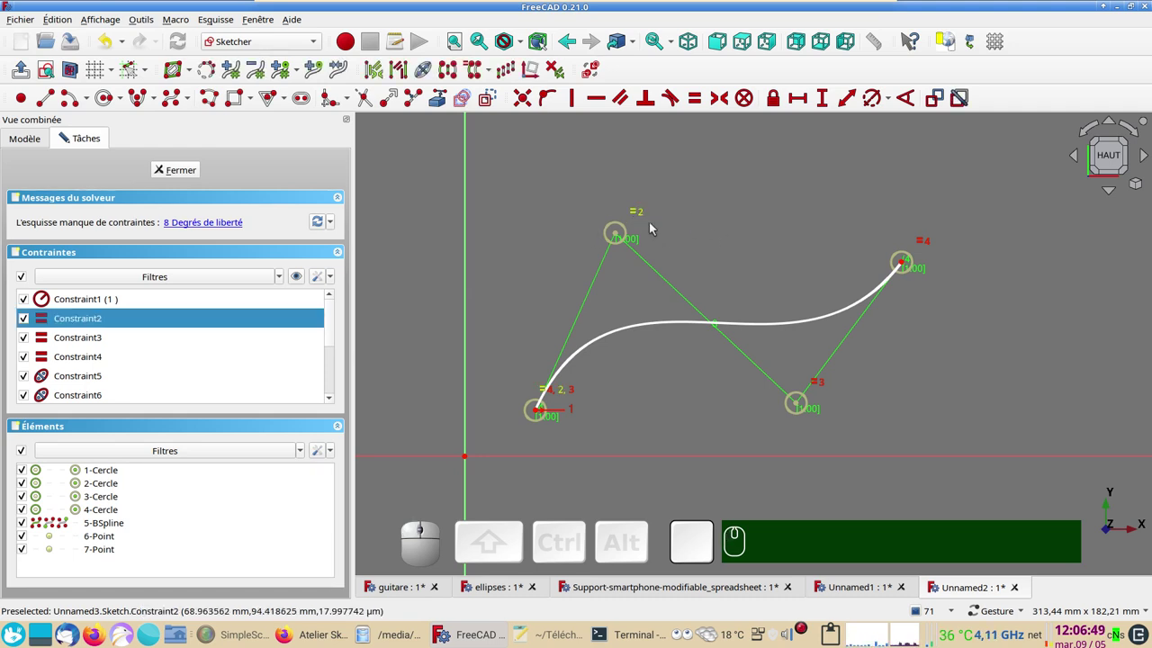
pyautogui.press('Delete')
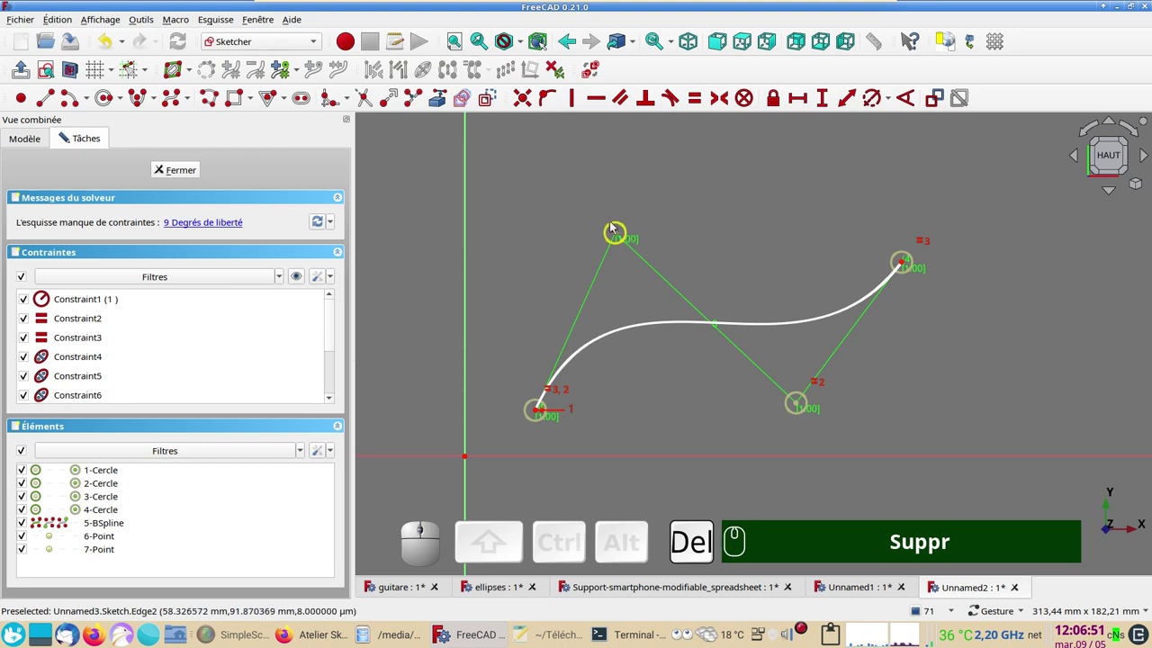
# - Resize the second pole's weight circle to about 1.03, pulling the curve toward it
pyautogui.moveTo(614, 224); pyautogui.dragTo(618, 246)
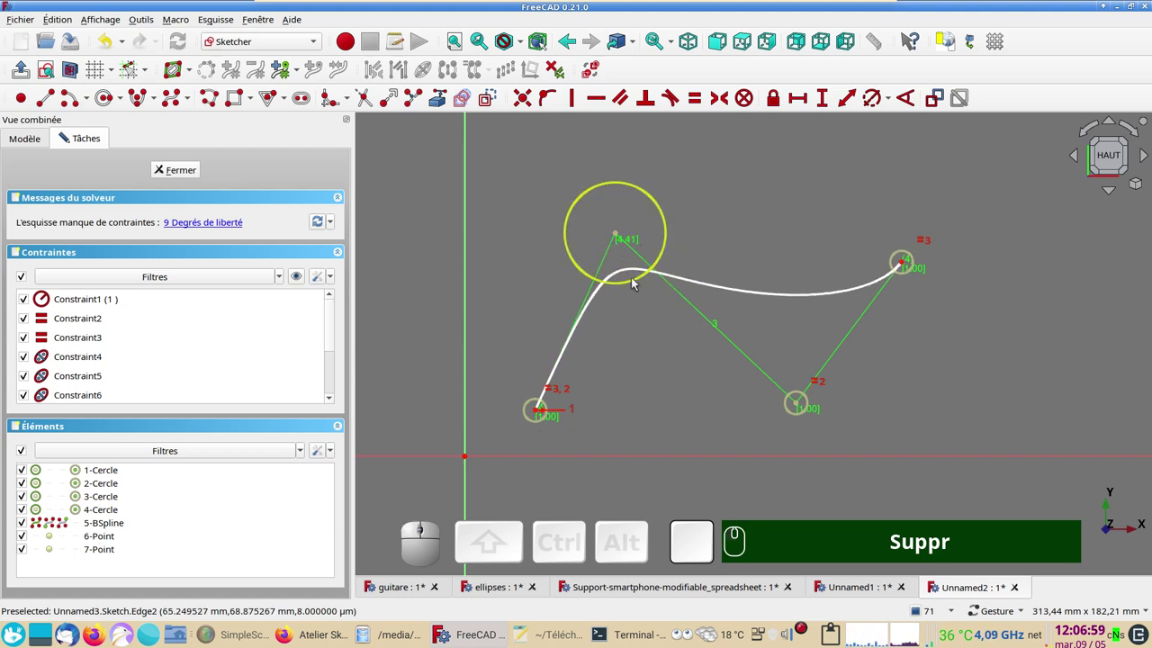
pyautogui.moveTo(635, 280); pyautogui.dragTo(678, 340)
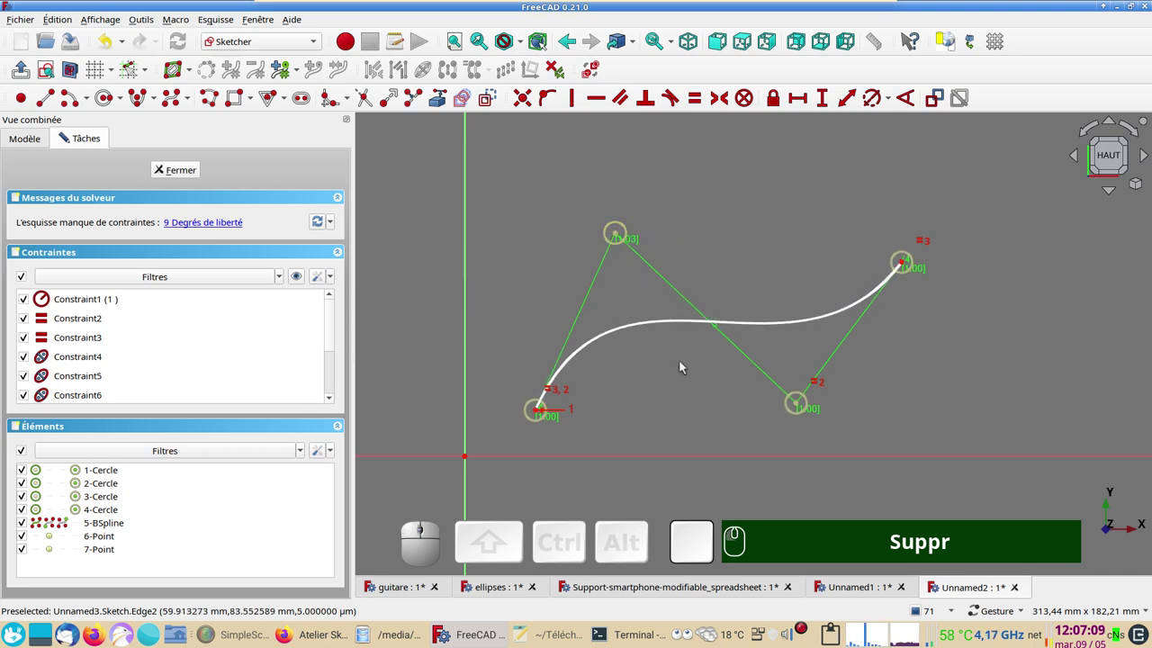
pyautogui.scroll(-3)
pyautogui.moveTo(669, 361); pyautogui.dragTo(627, 311)
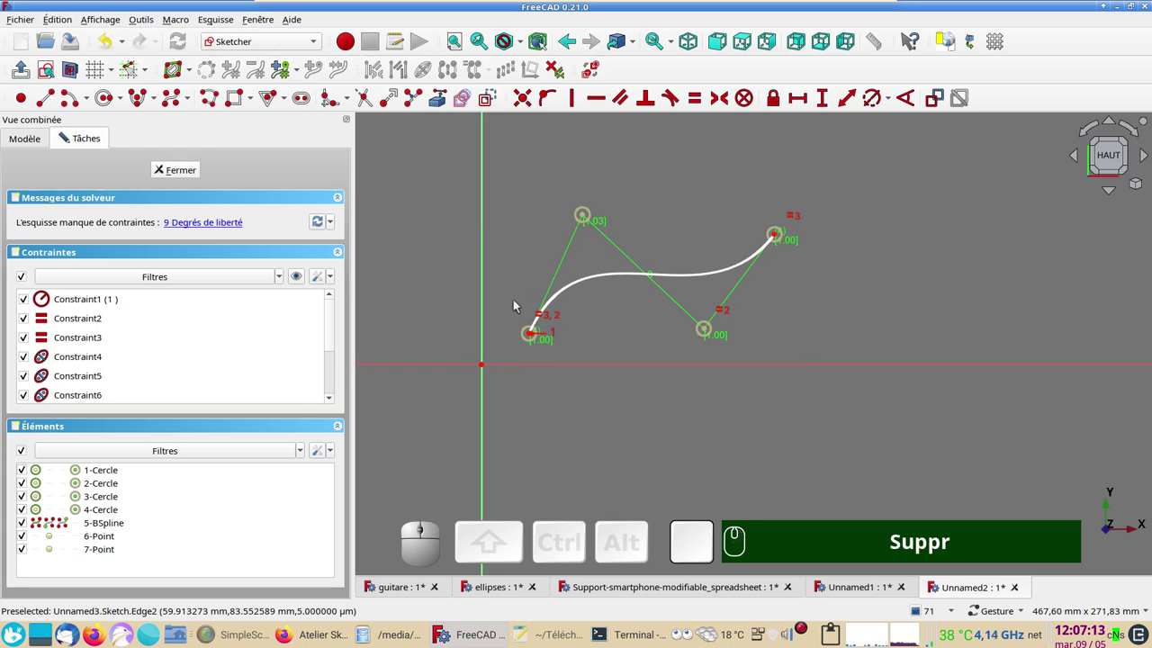
# - Add a B-spline through four knot points below the horizontal axis, beneath the first curve
pyautogui.click(191, 101)
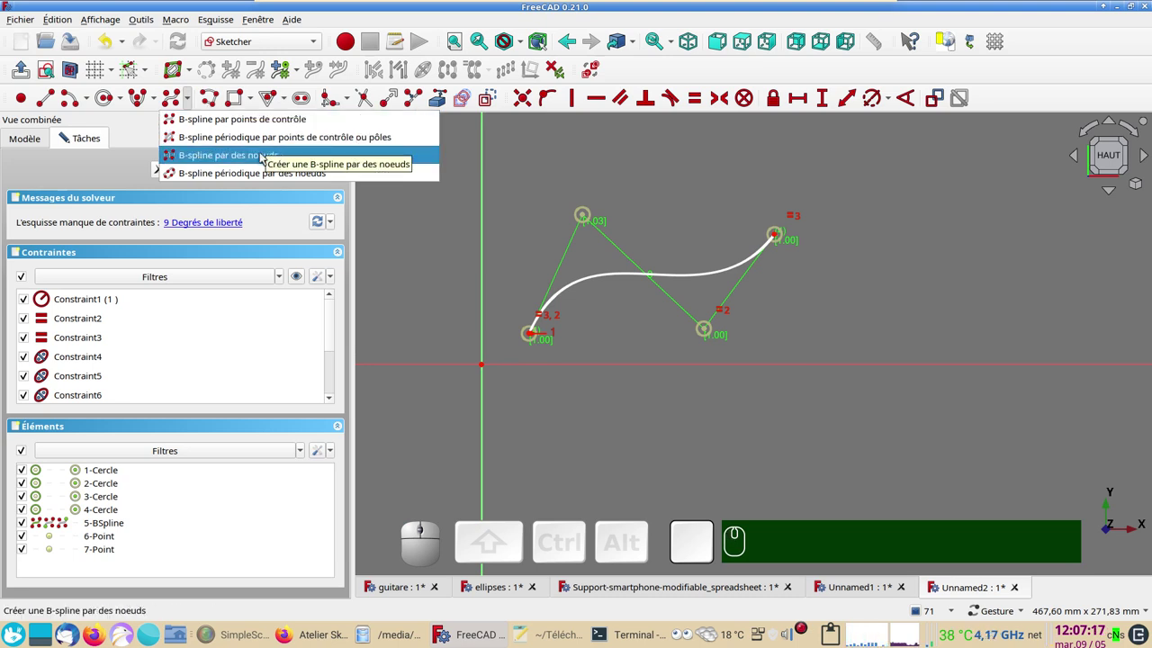
pyautogui.click(264, 155)
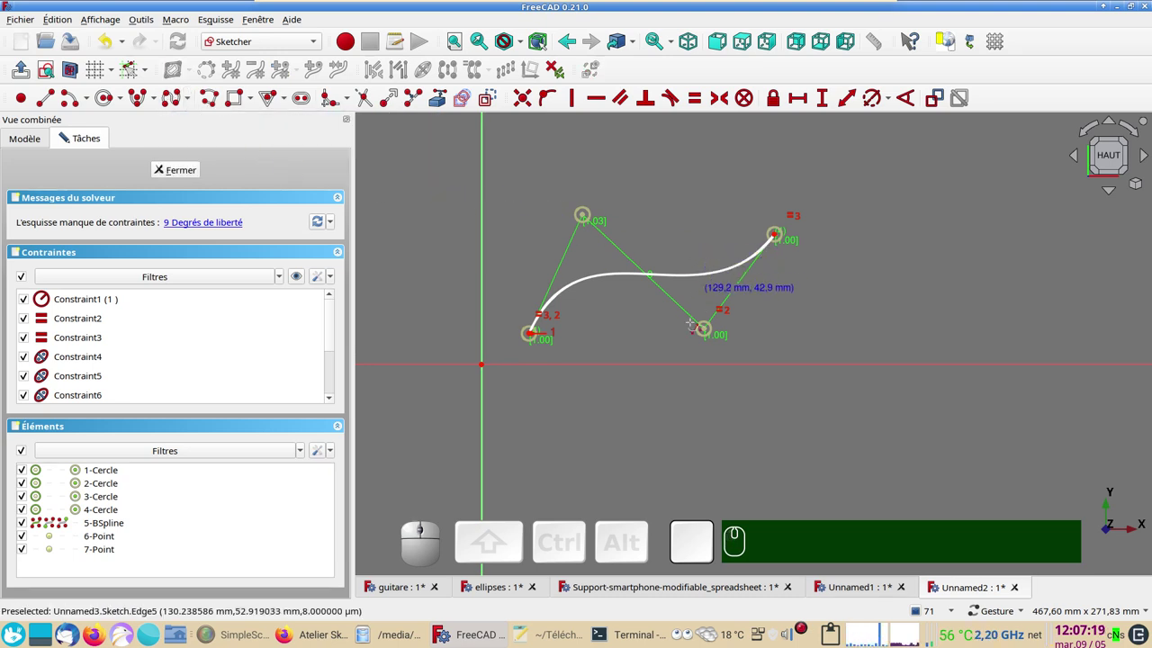
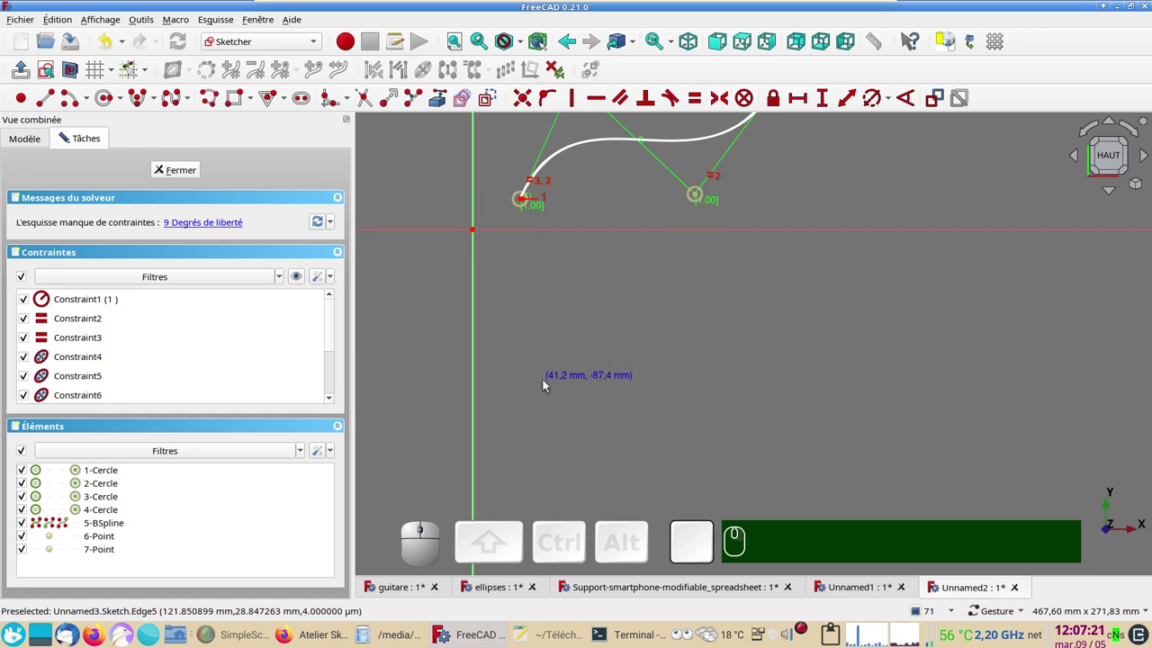
pyautogui.moveTo(592, 338); pyautogui.dragTo(568, 436)
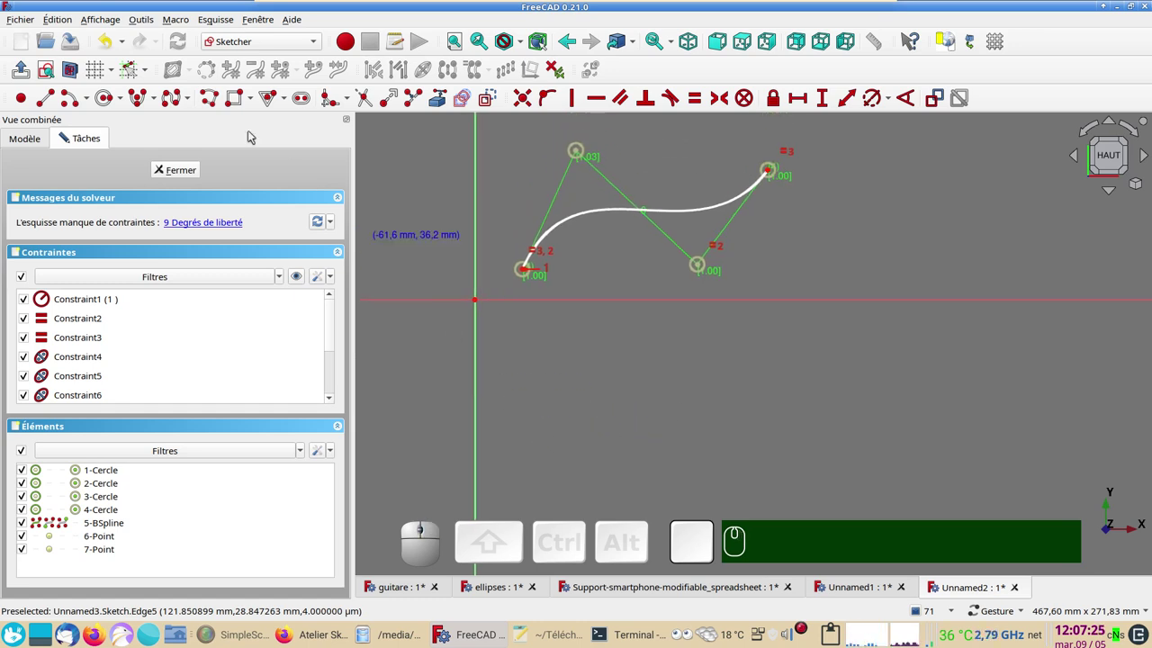
pyautogui.click(180, 99)
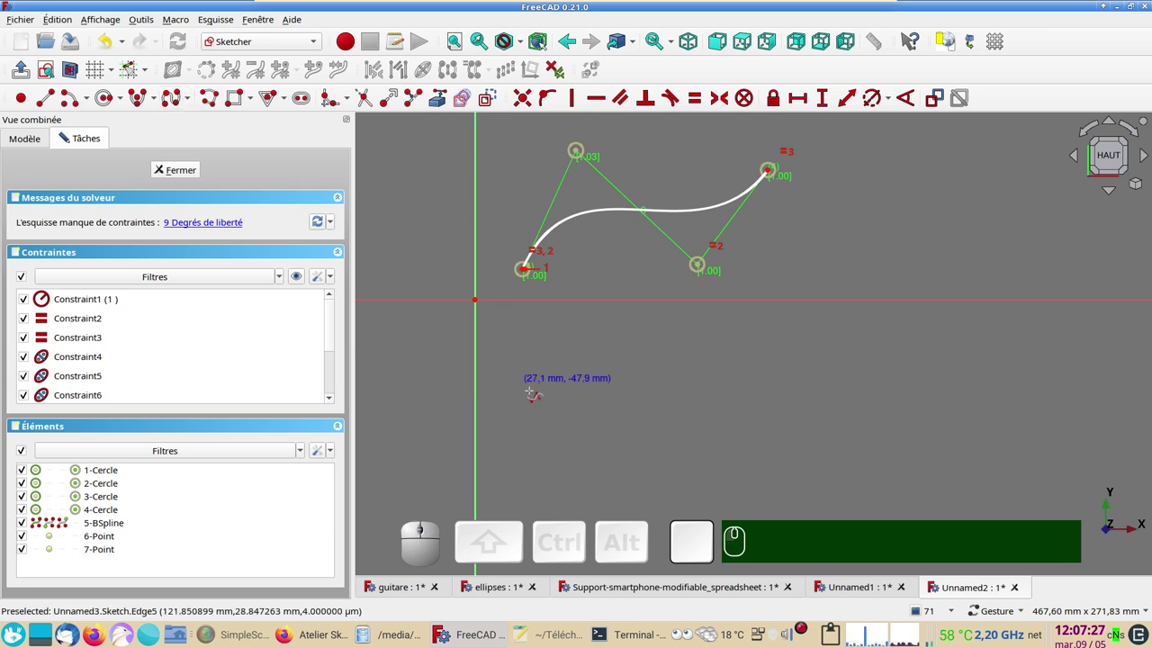
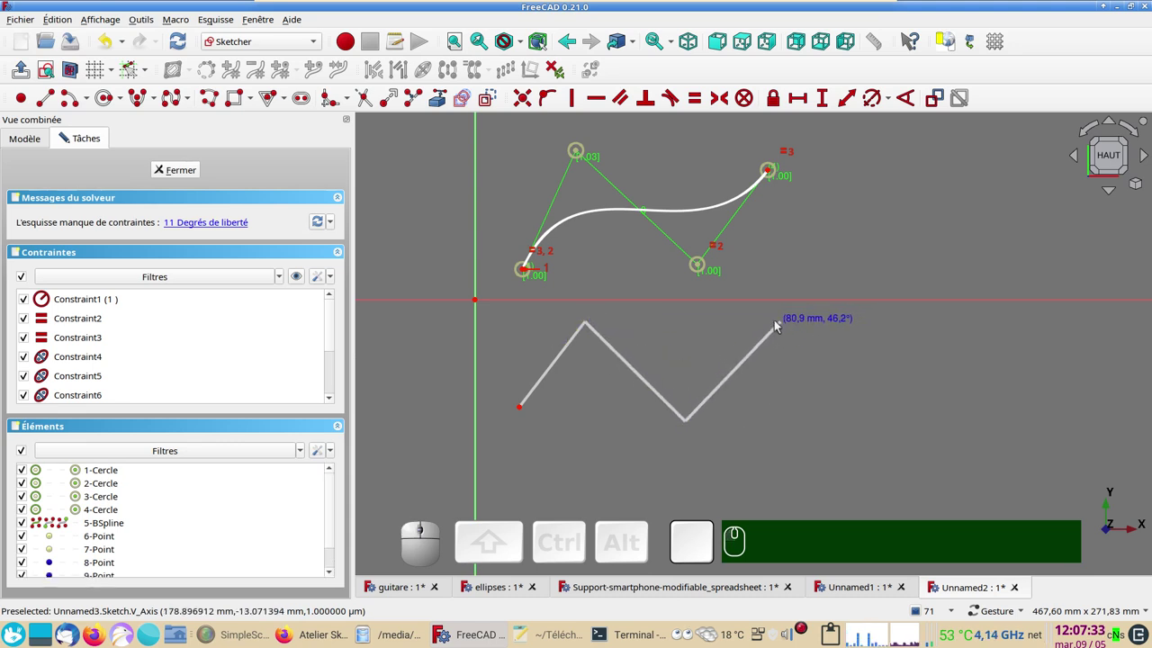
pyautogui.click(779, 324)
pyautogui.rightClick(796, 329)
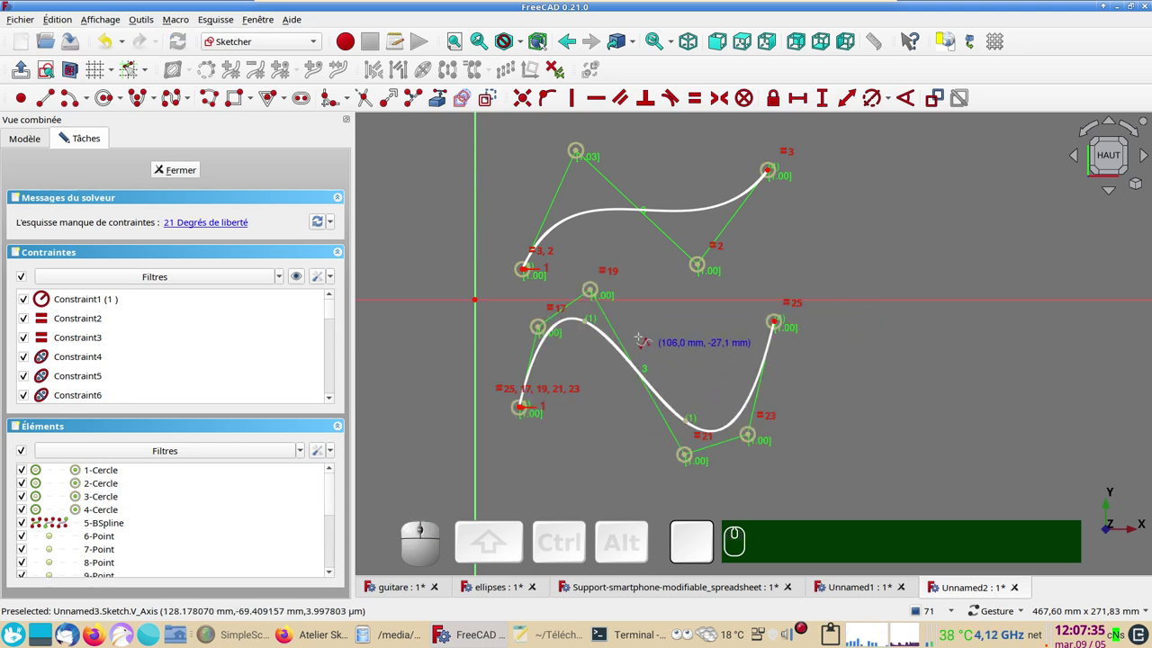
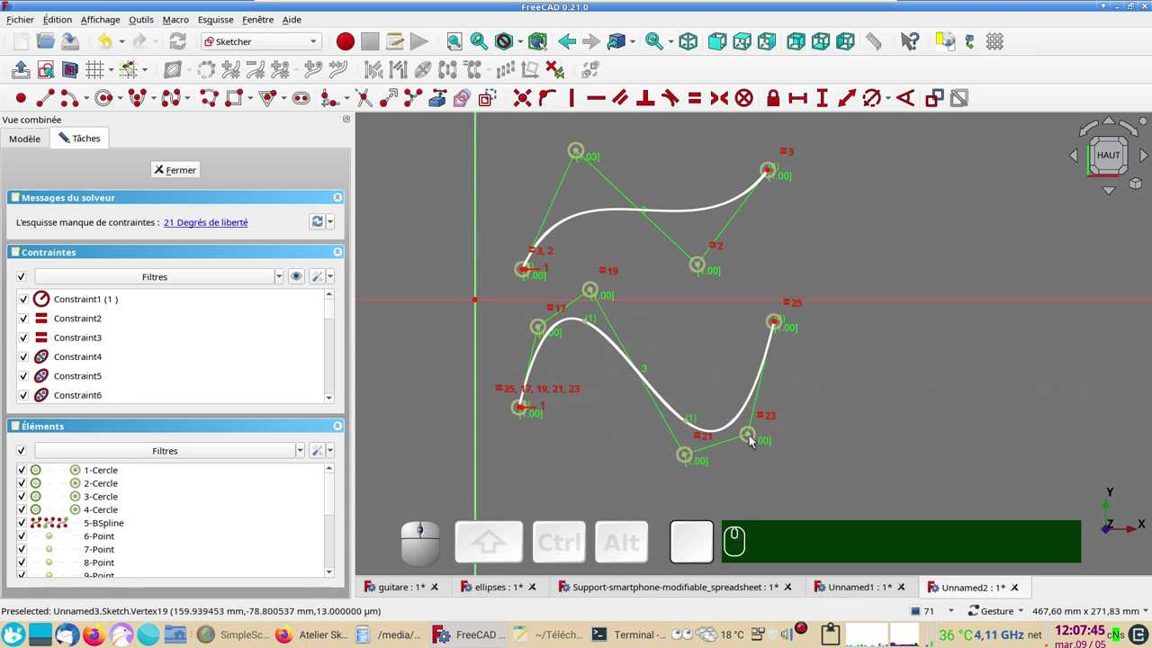
pyautogui.moveTo(753, 438); pyautogui.dragTo(618, 448)
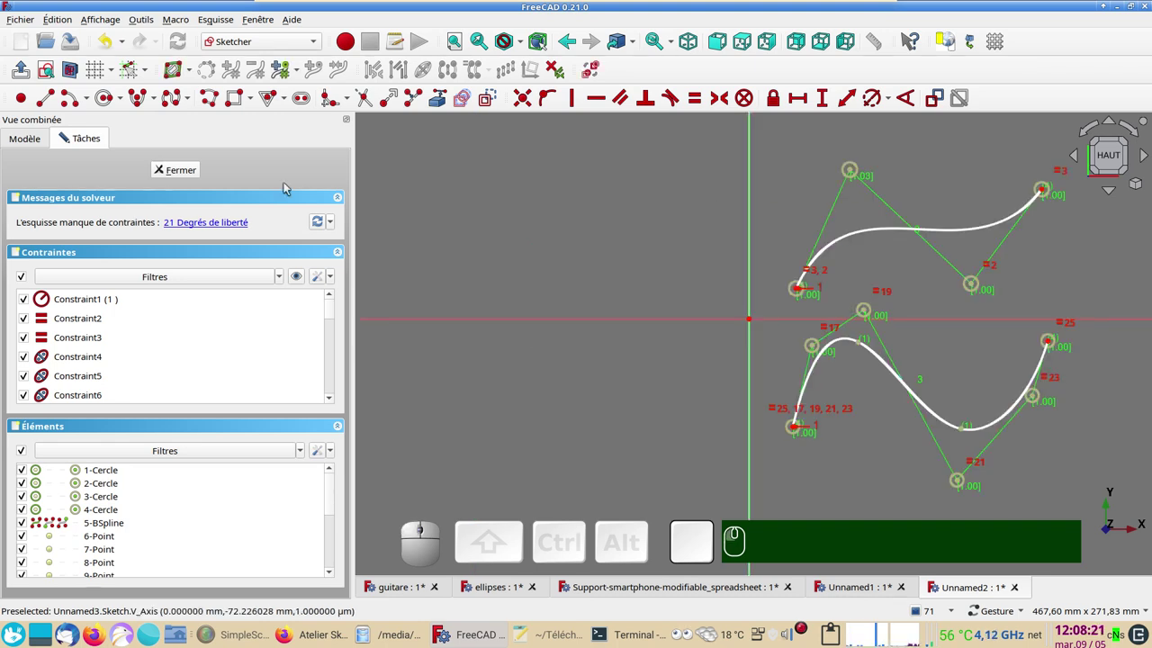
# - Browse the periodic B-spline variants and dismiss them, leaving only the four-pole curve
pyautogui.click(192, 107)
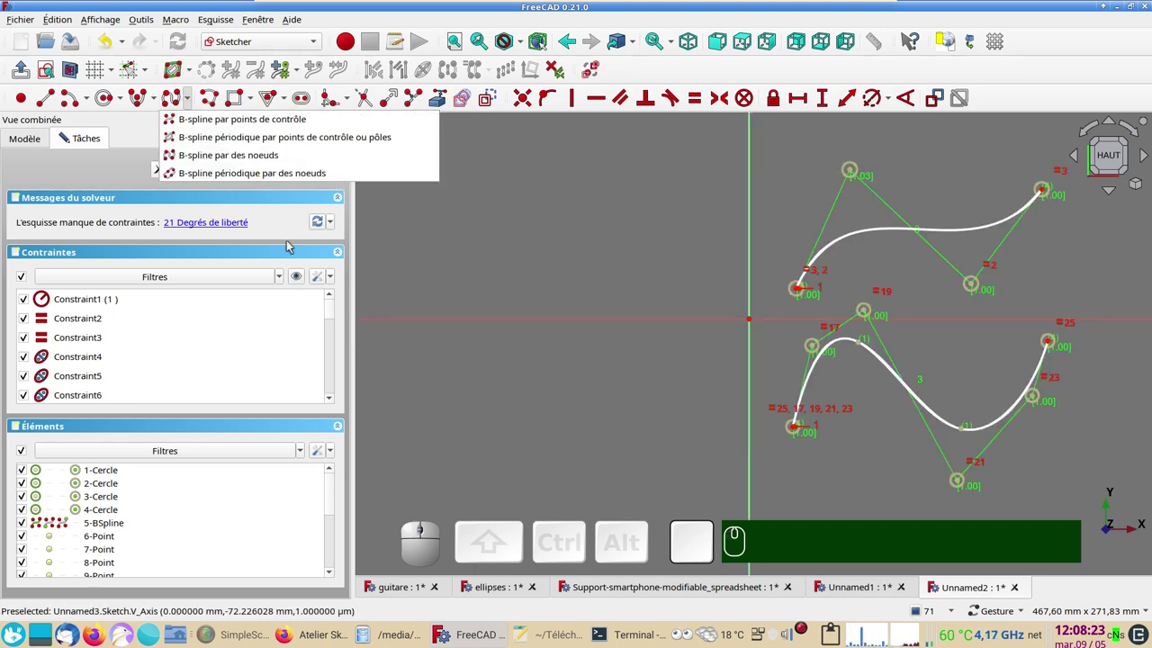
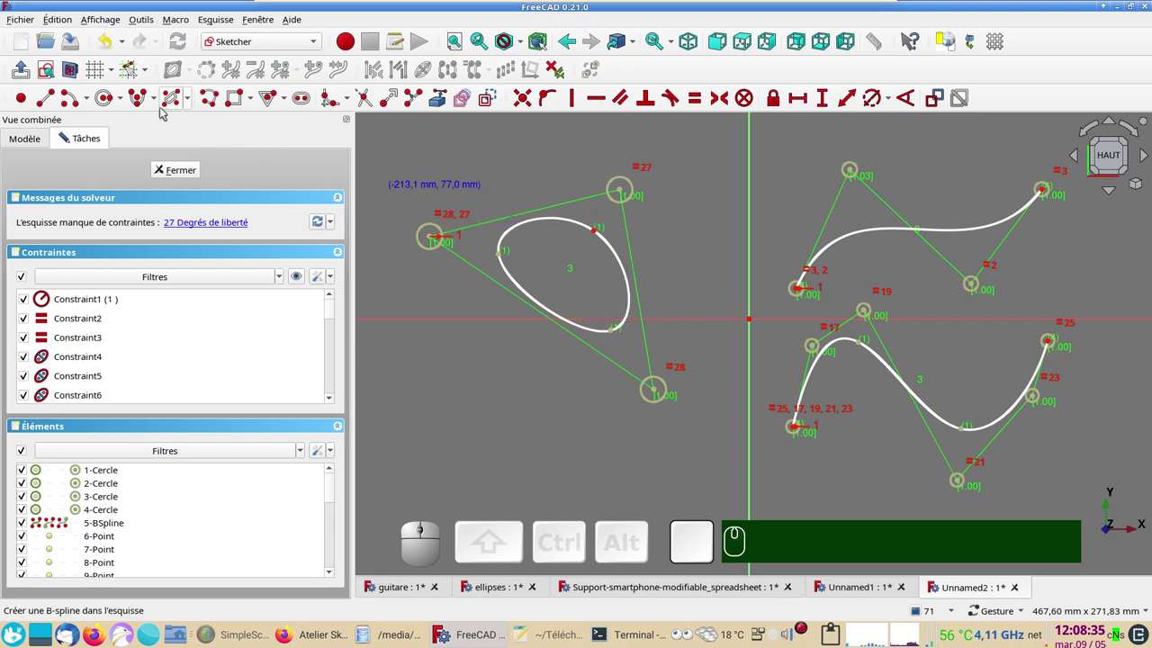
pyautogui.click(191, 103)
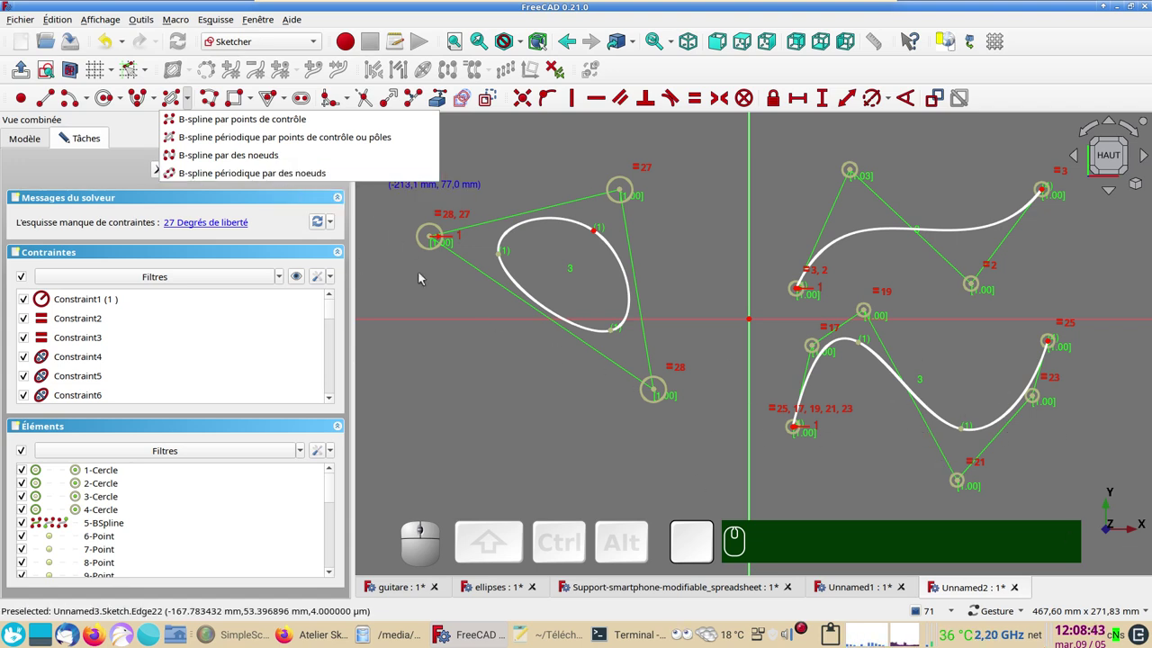
pyautogui.rightClick(462, 376)
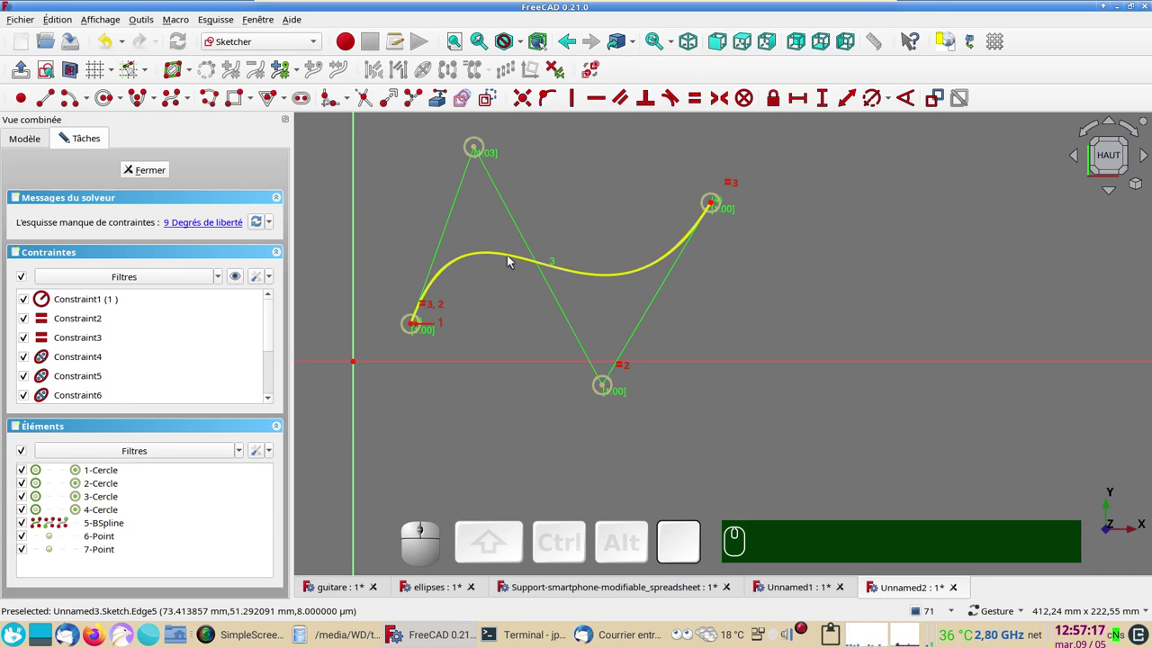
# - Mirror the B-spline across the horizontal axis with the Symmetry tool for a copy below
pyautogui.click(484, 255)
pyautogui.click(492, 363)
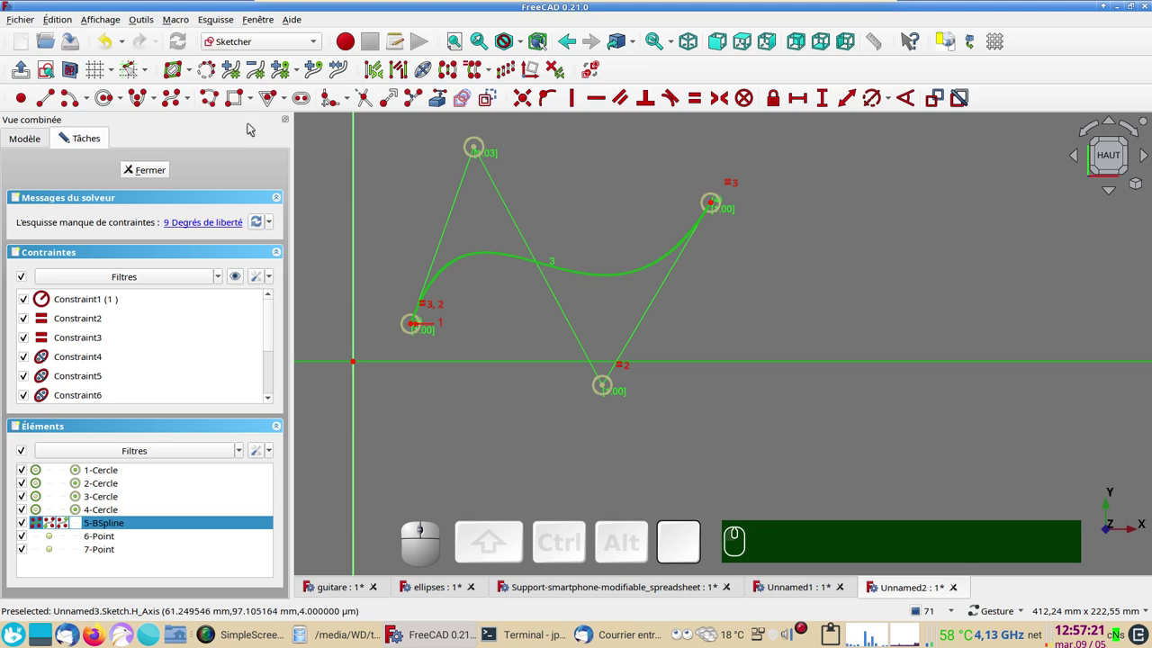
pyautogui.click(458, 76)
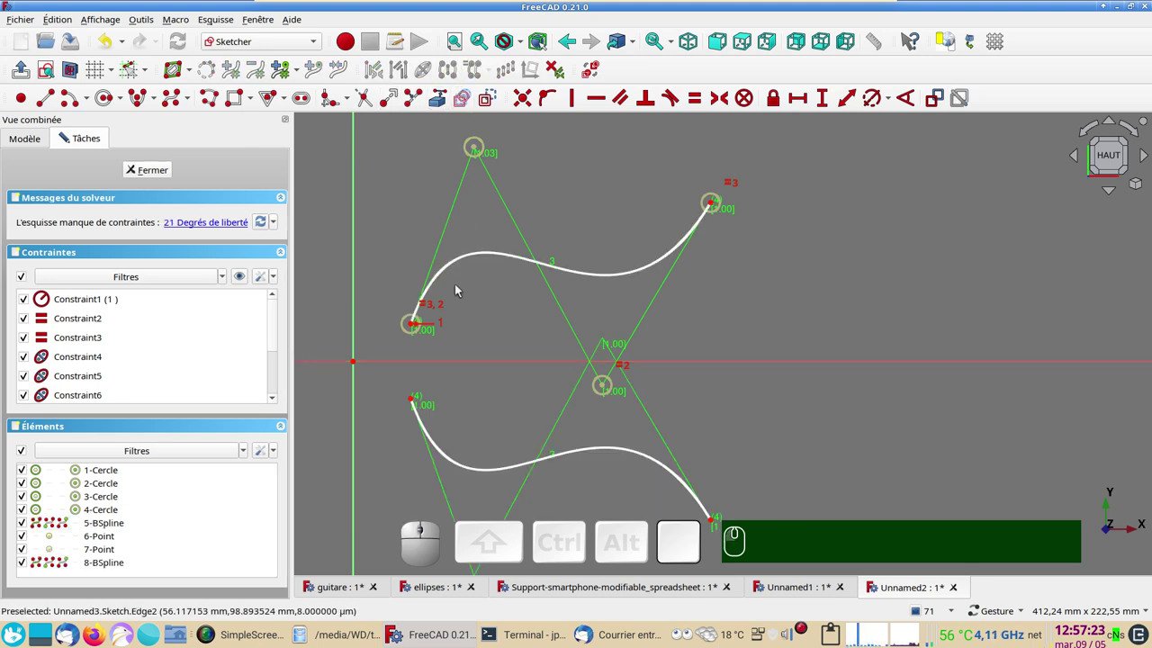
pyautogui.click(51, 102)
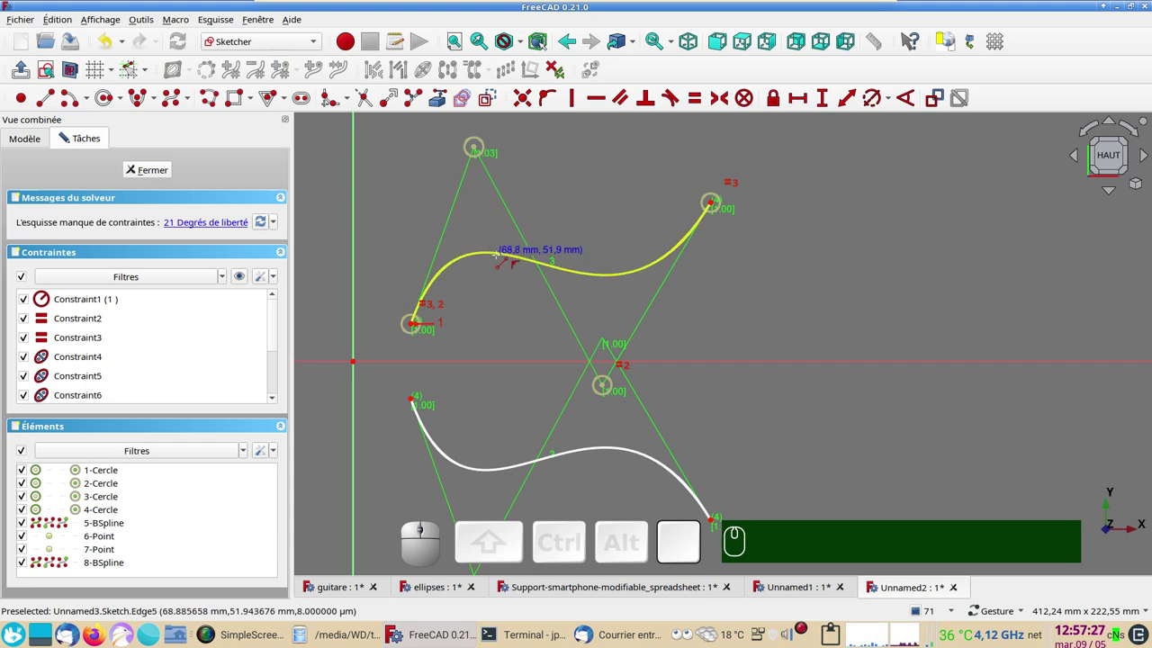
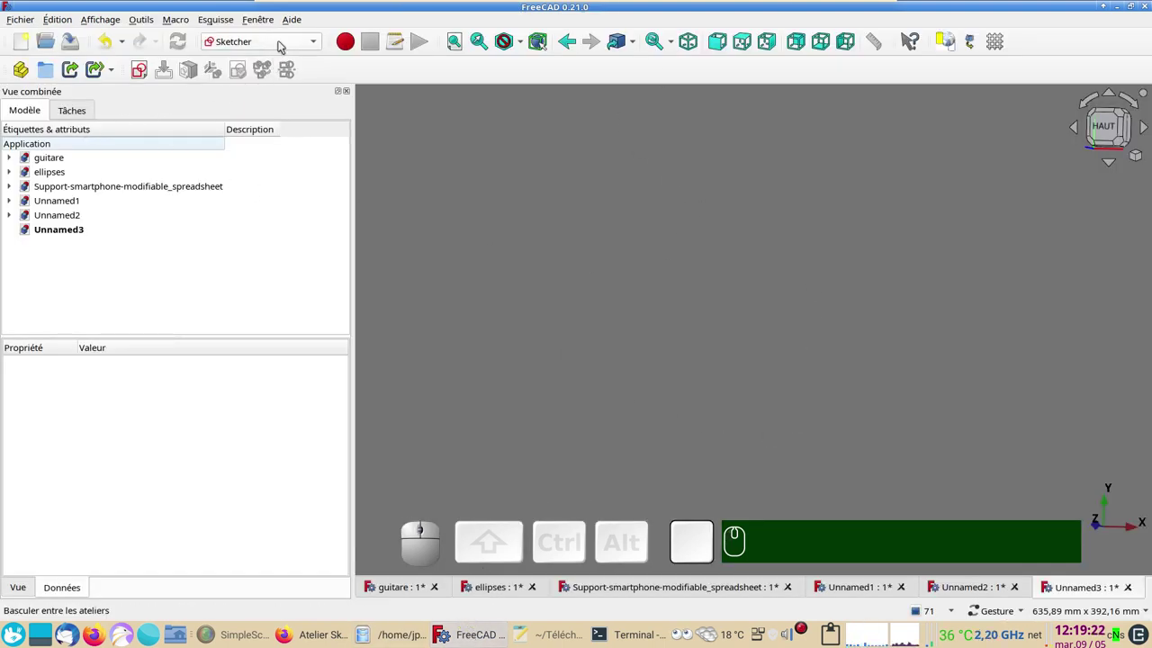
# - Create an empty Part Design sketch on the XY plane in Unnamed3 and show the model tree
pyautogui.click(284, 45)
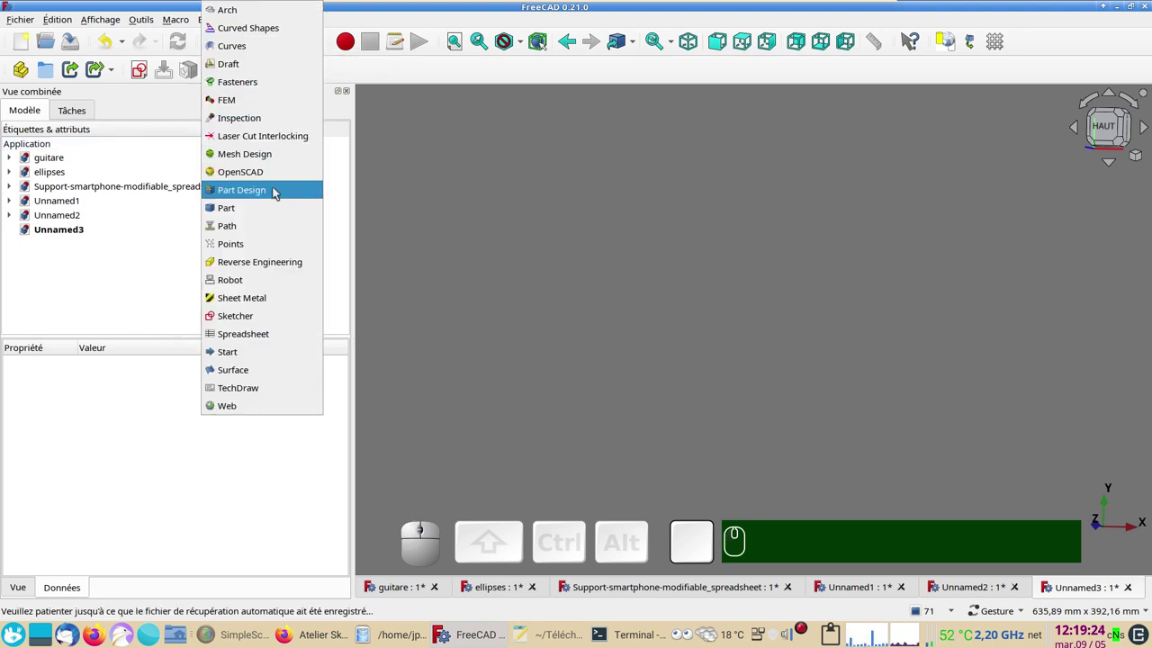
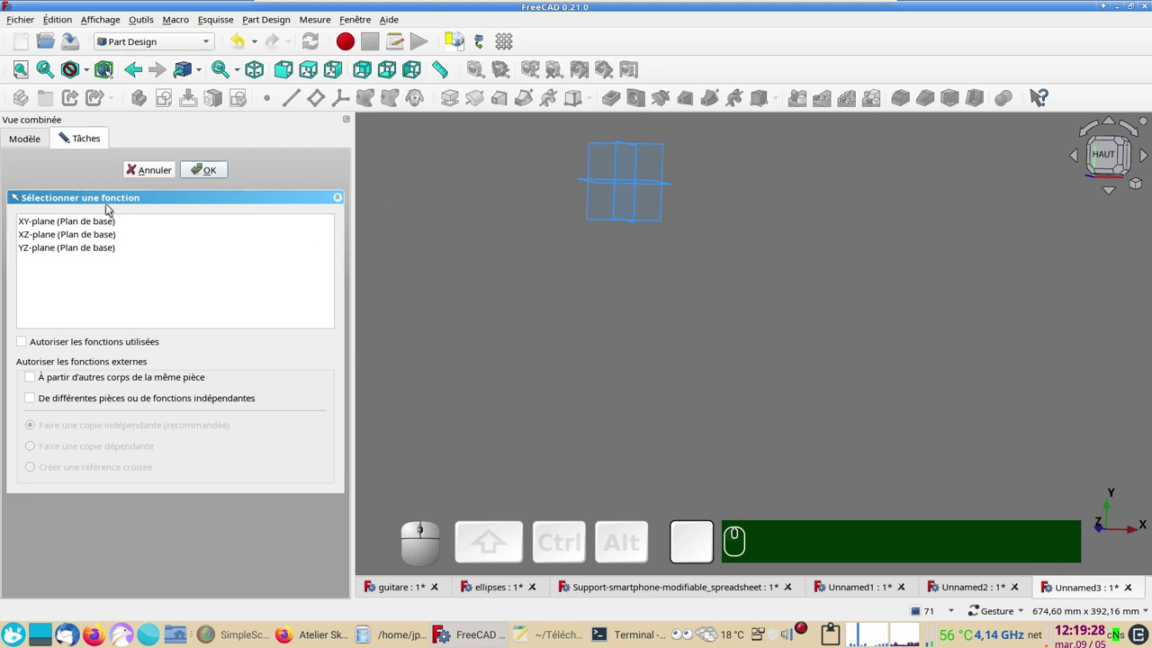
pyautogui.click(90, 228)
pyautogui.click(207, 172)
pyautogui.rightClick(689, 255)
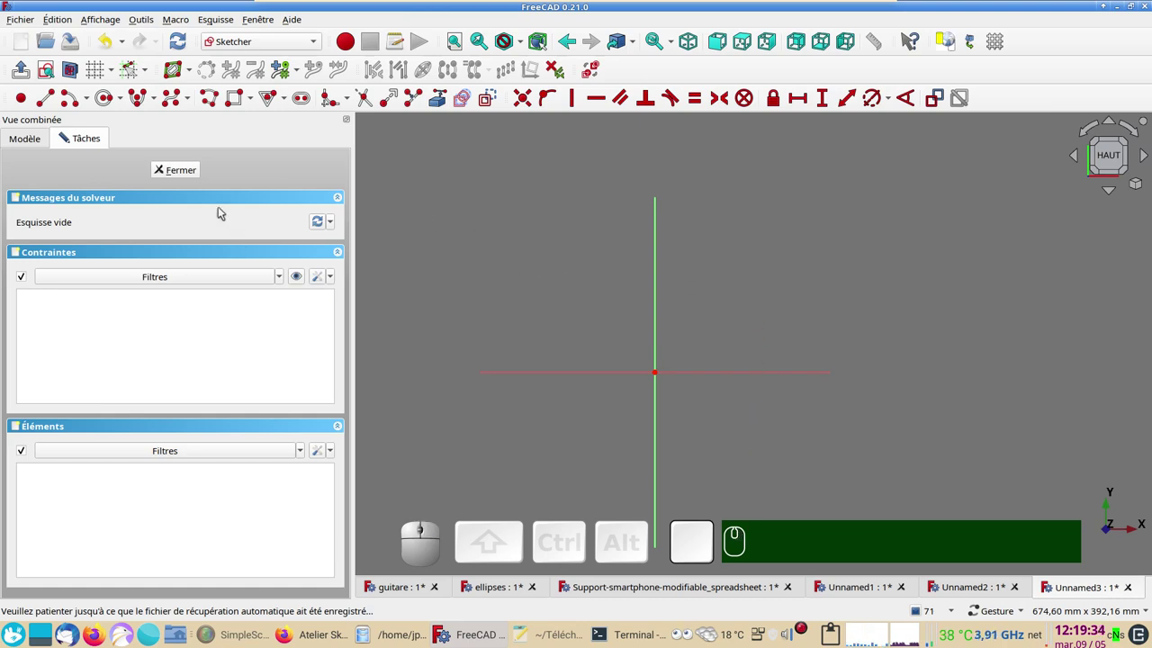
pyautogui.click(194, 179)
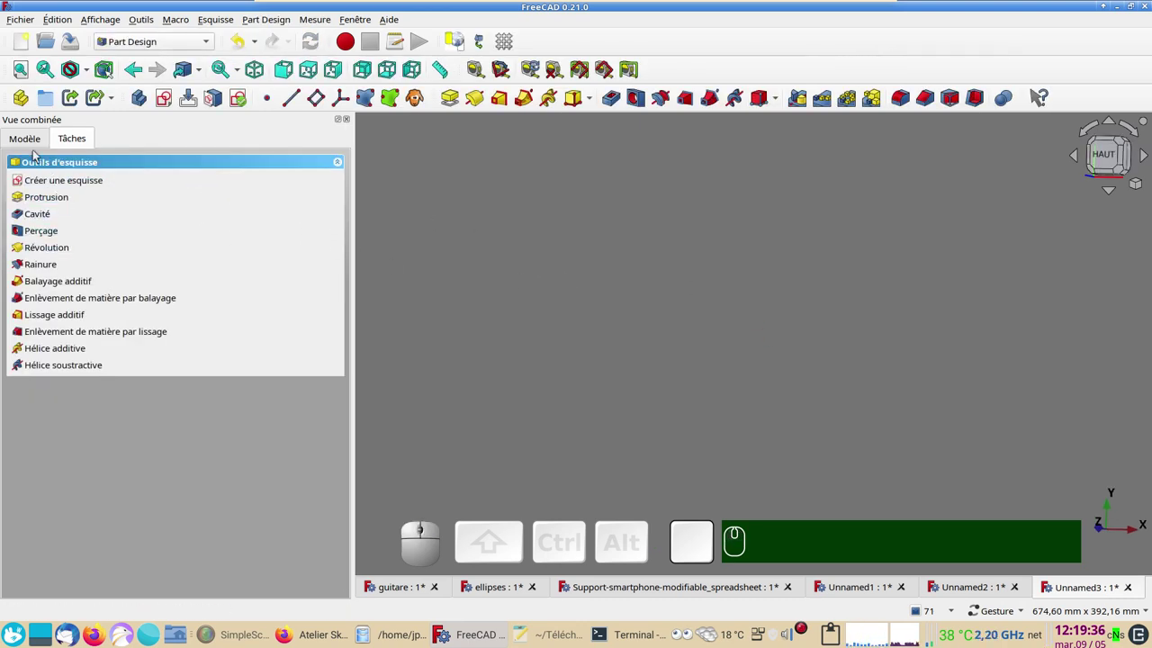
pyautogui.click(34, 148)
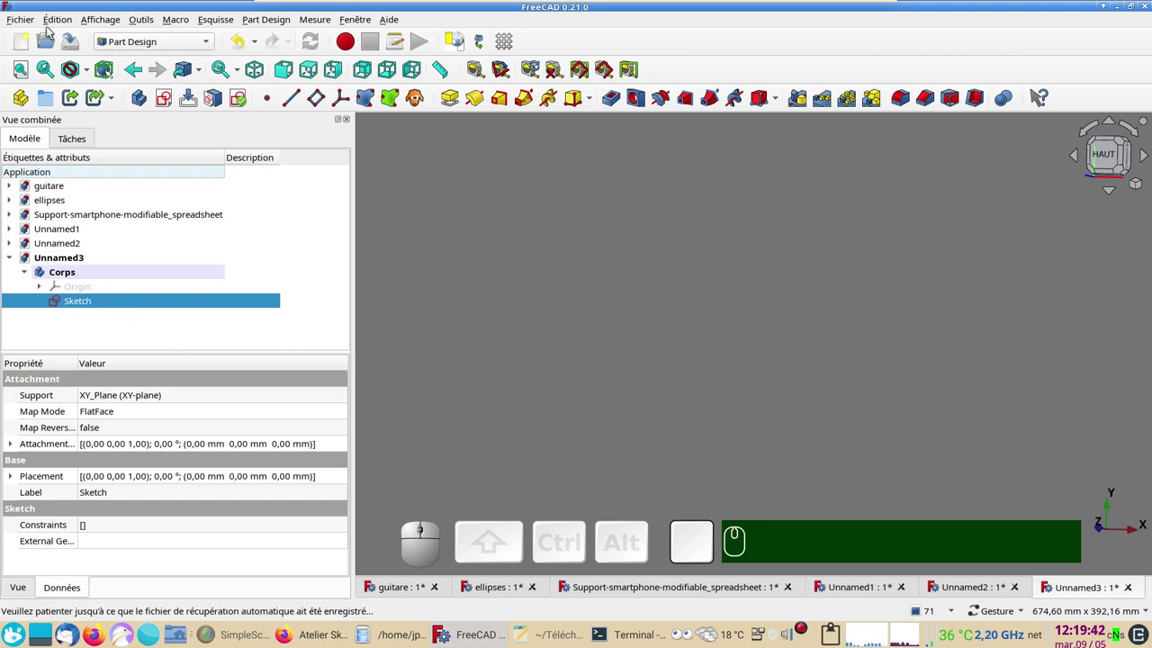
# - Import guitare.jpg into the document as an image plane via Fichier > Importer
pyautogui.click(30, 21)
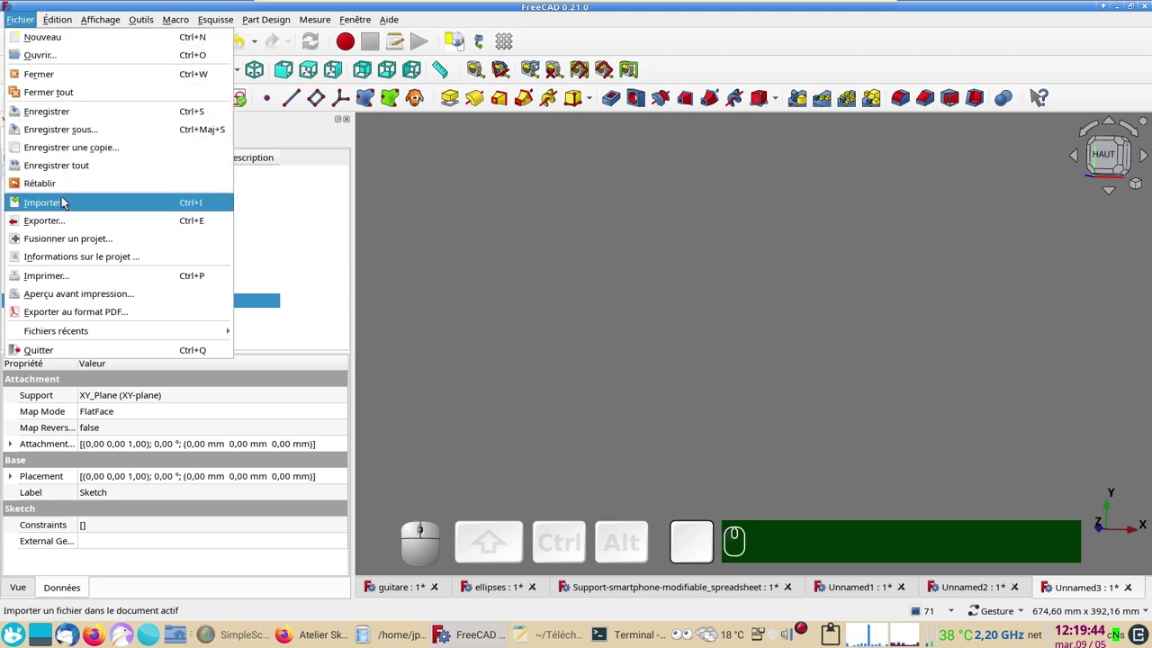
pyautogui.click(66, 203)
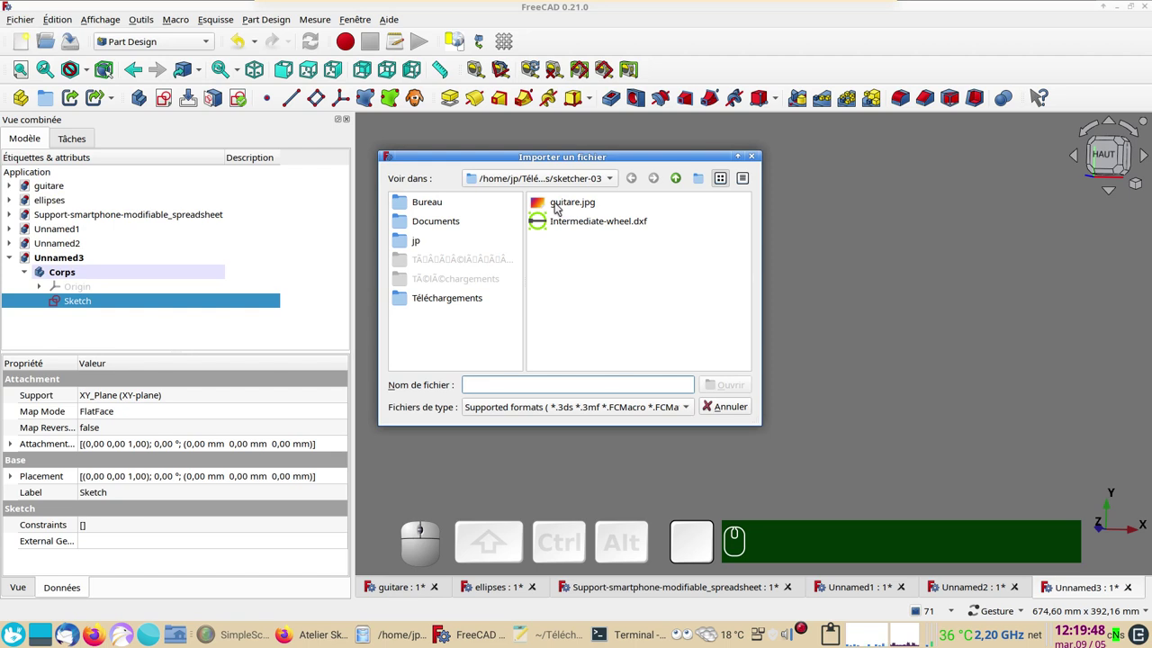
pyautogui.click(560, 207)
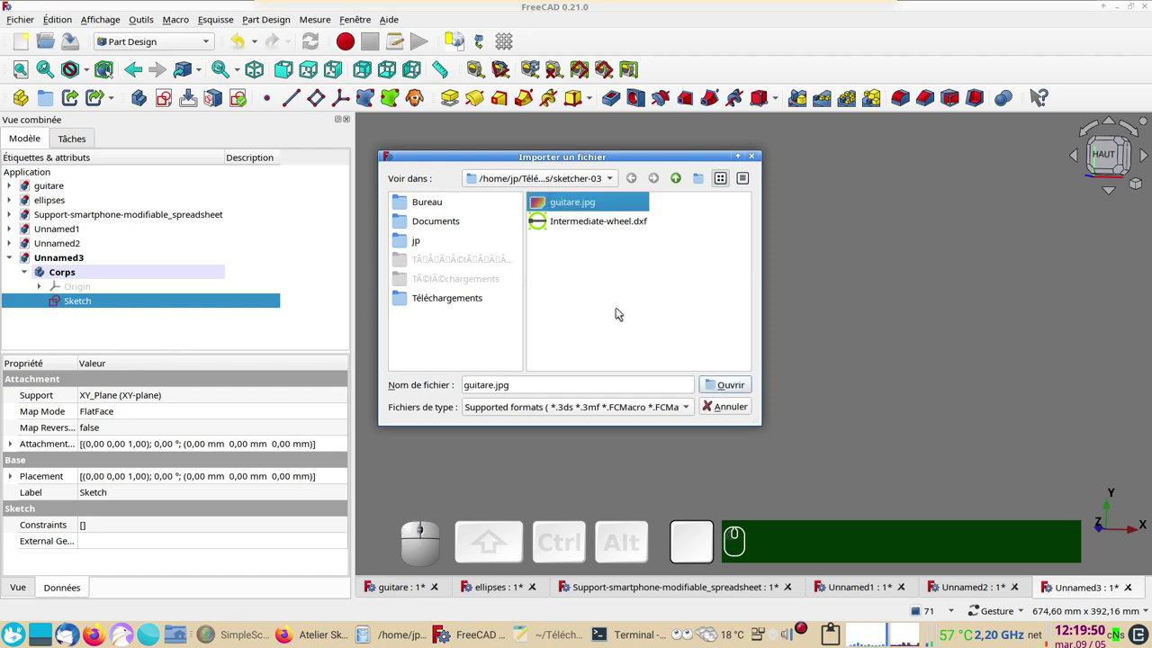
pyautogui.click(739, 387)
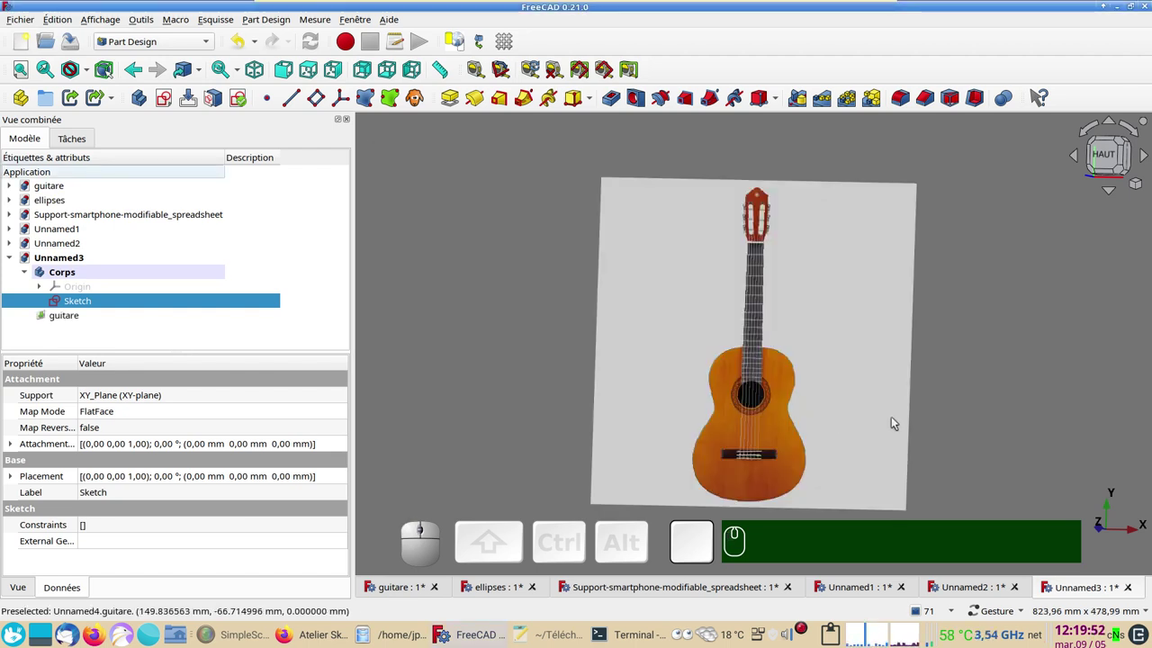
# - Orbit to see the photo plane, then view the guitar from straight above and zoom in
pyautogui.moveTo(972, 476); pyautogui.dragTo(847, 334)
pyautogui.click(888, 232)
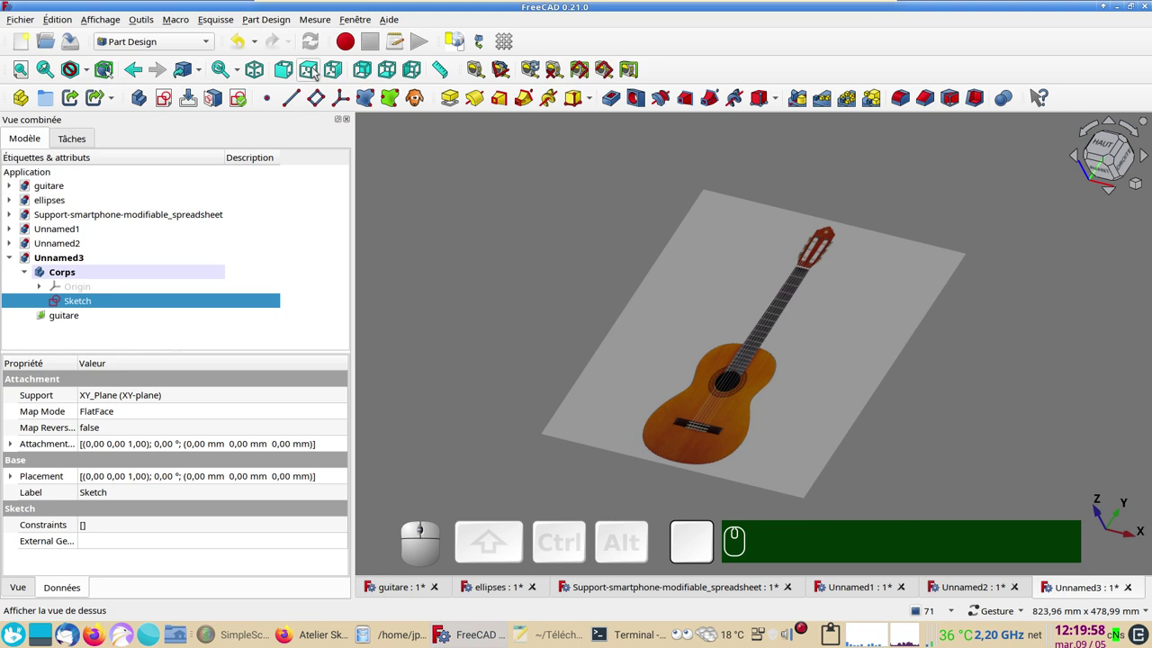
pyautogui.click(311, 72)
pyautogui.scroll(-3)
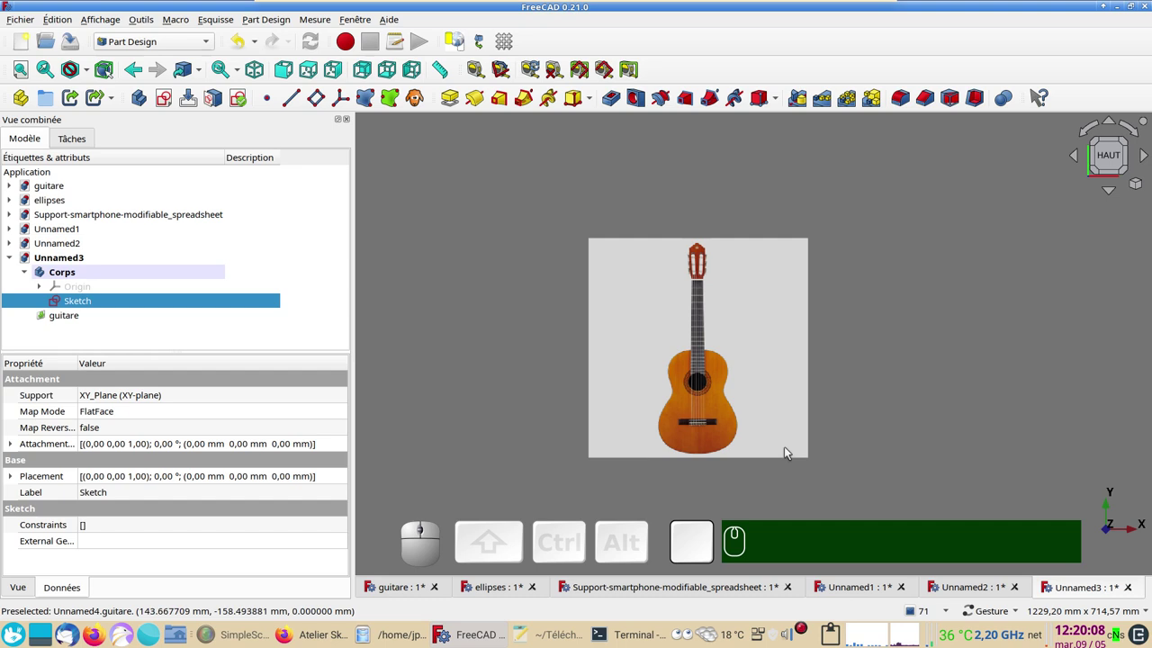
pyautogui.scroll(3)
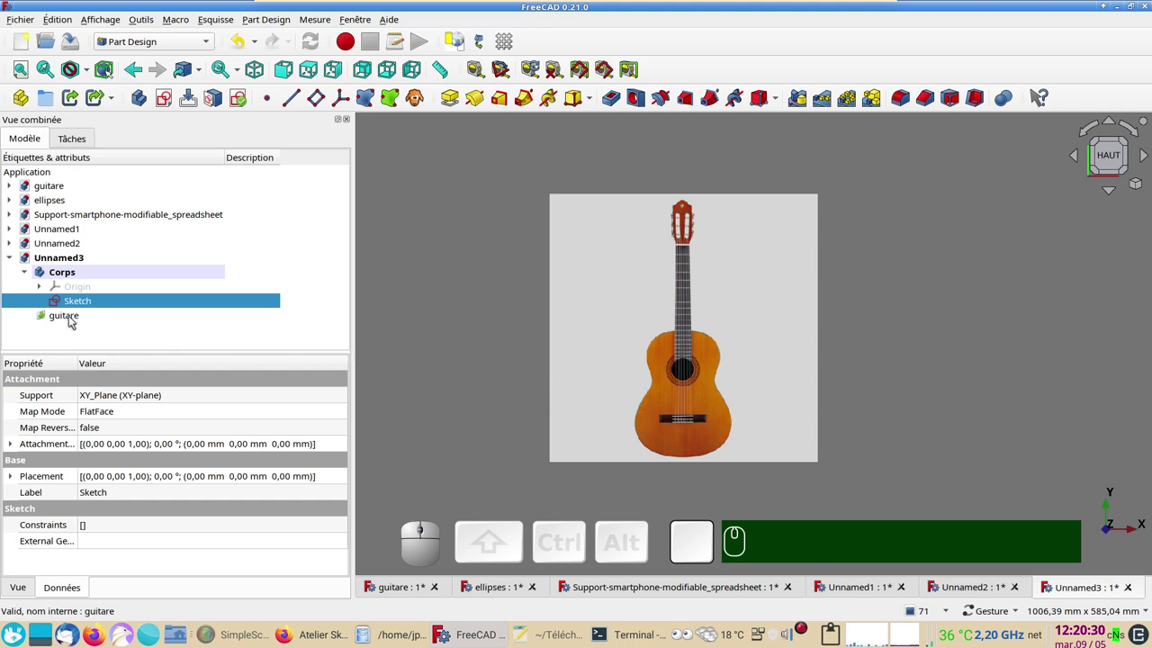
# - Edit the guitare image plane and pick two calibration points along the guitar
pyautogui.rightClick(73, 320)
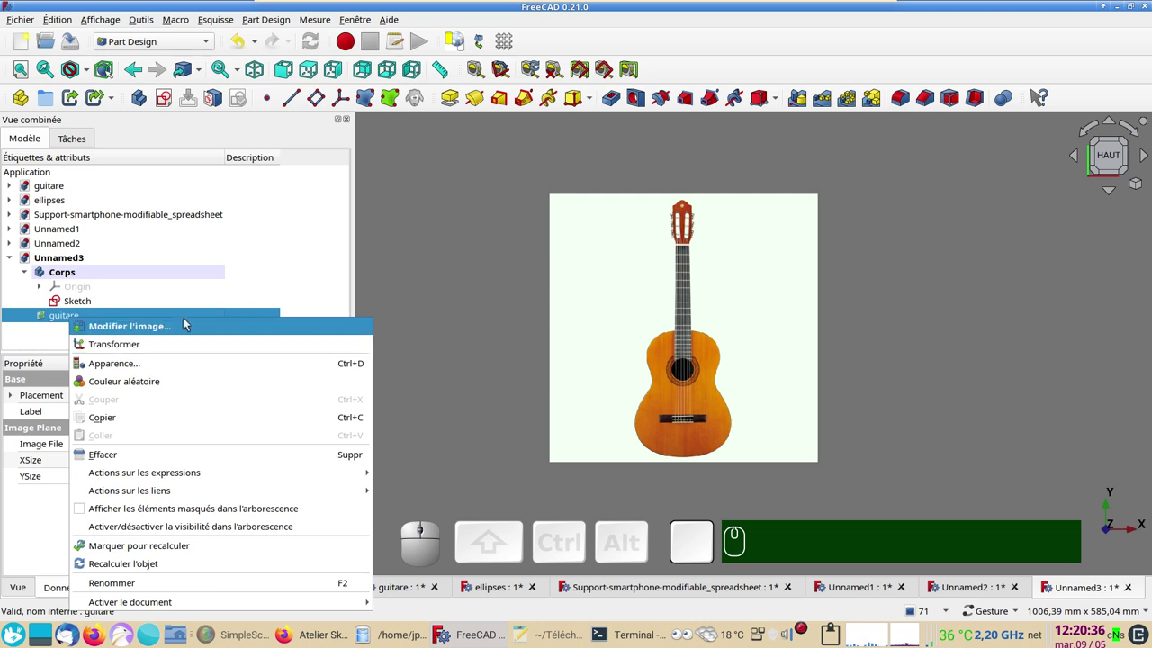
pyautogui.click(180, 328)
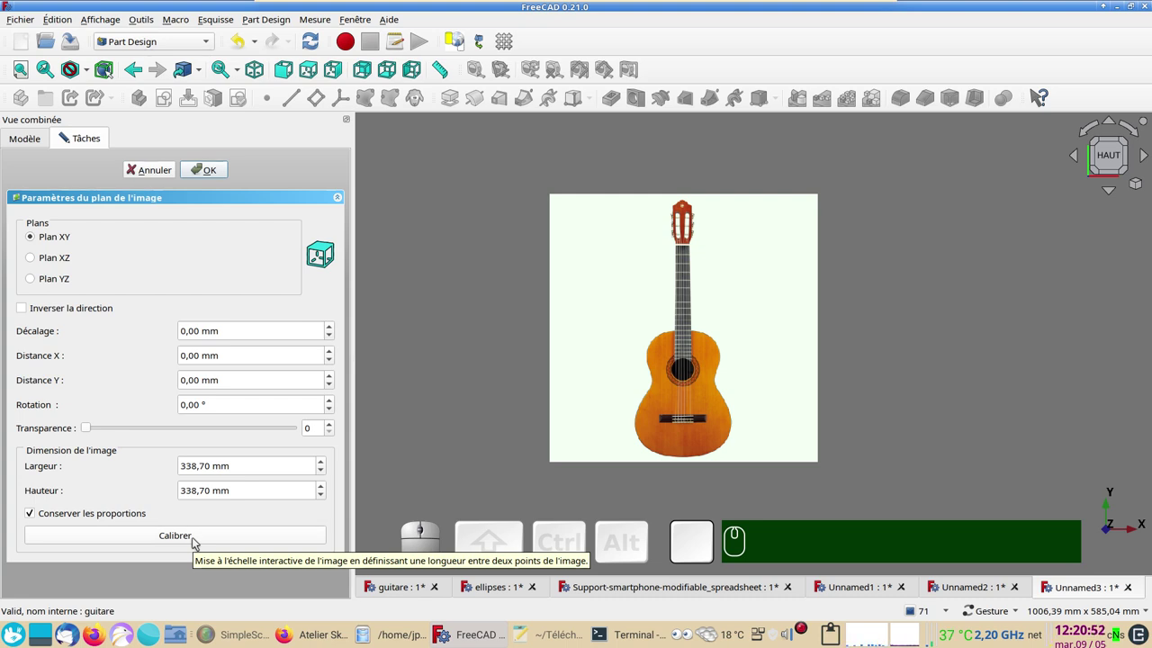
pyautogui.click(197, 541)
pyautogui.scroll(3)
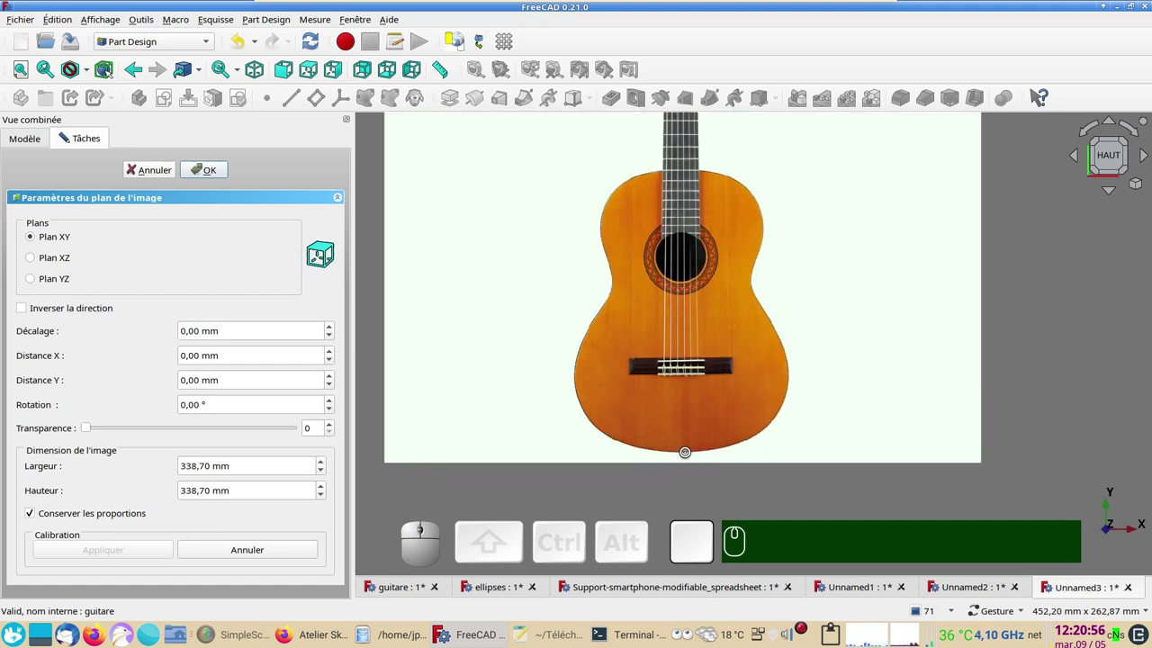
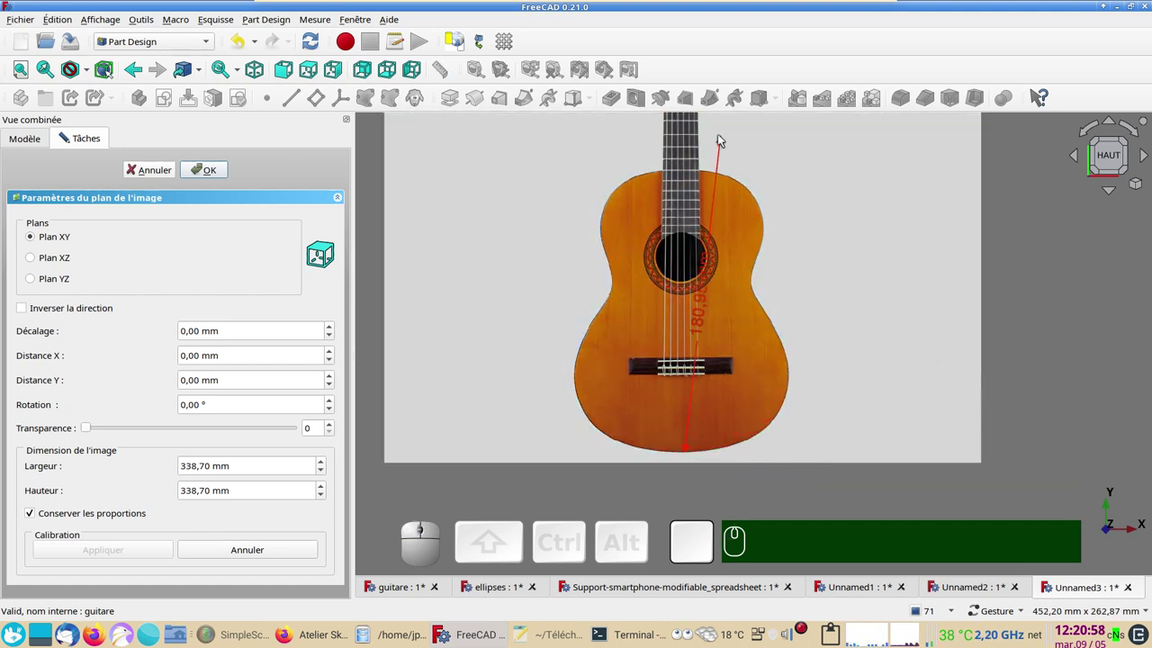
pyautogui.click(685, 172)
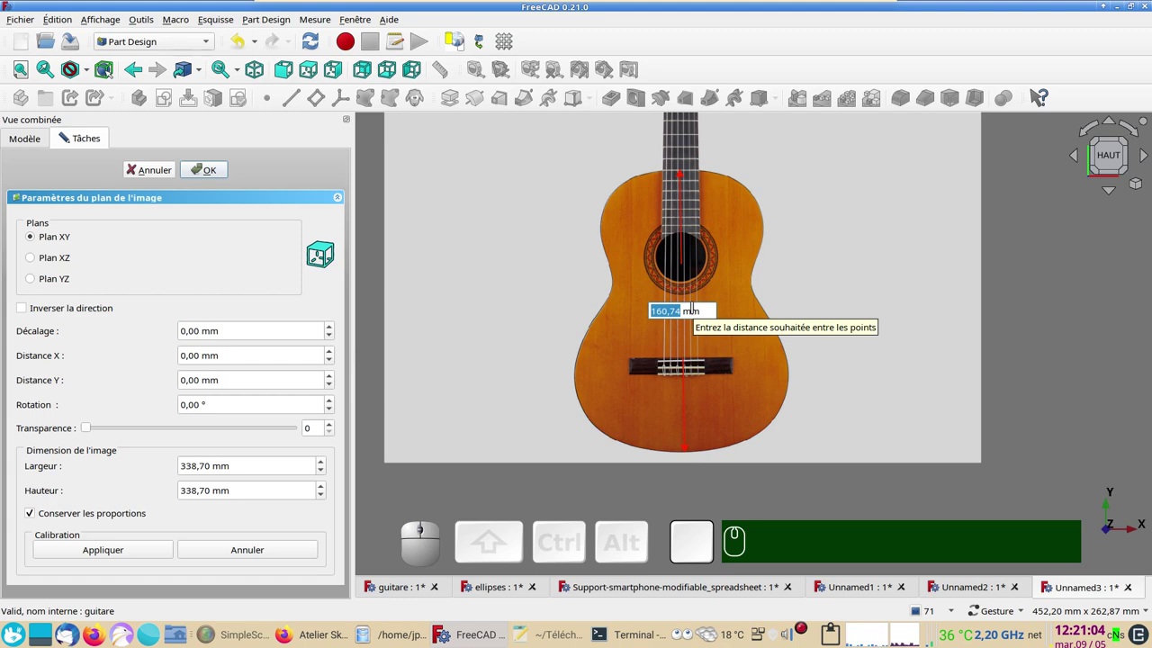
# - Enter 500 mm as the real distance, calibrating the photo to about 1053 mm across, and confirm
pyautogui.press('KP_5')
pyautogui.press('KP_0')
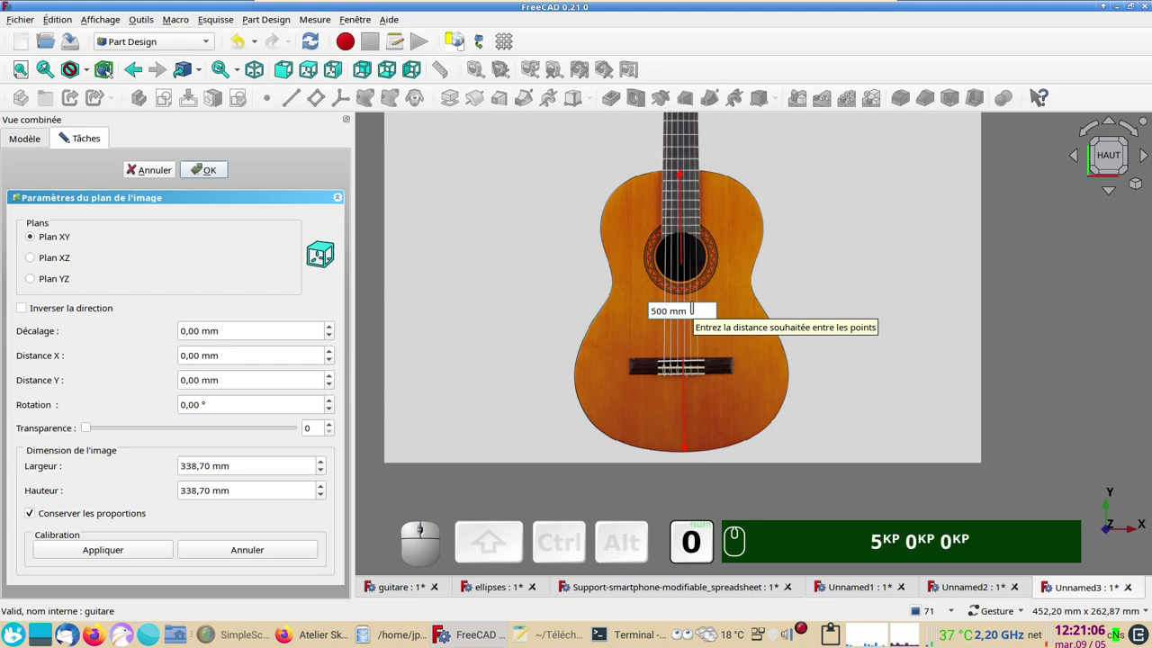
pyautogui.press('KP_5')
pyautogui.press('KP_0')
pyautogui.press('KP_Enter')
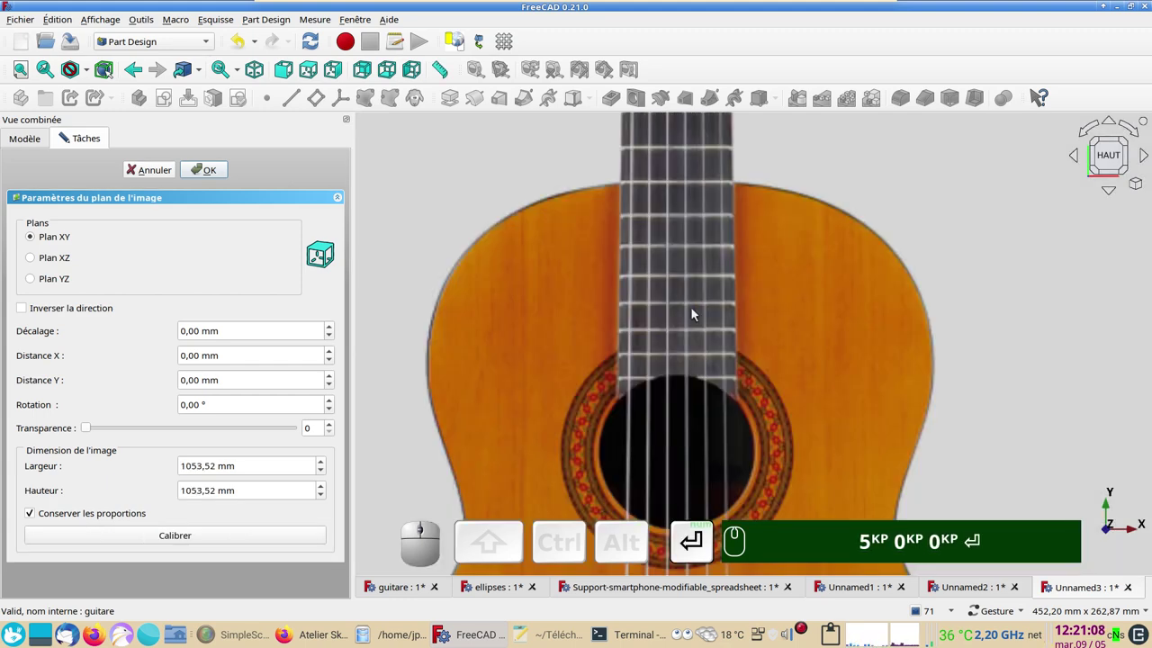
pyautogui.press('KP_5')
pyautogui.press('KP_0')
pyautogui.press('Return')
pyautogui.scroll(-3)
pyautogui.moveTo(735, 407); pyautogui.dragTo(481, 408)
pyautogui.press('KP_5')
pyautogui.press('KP_0')
pyautogui.press('Return')
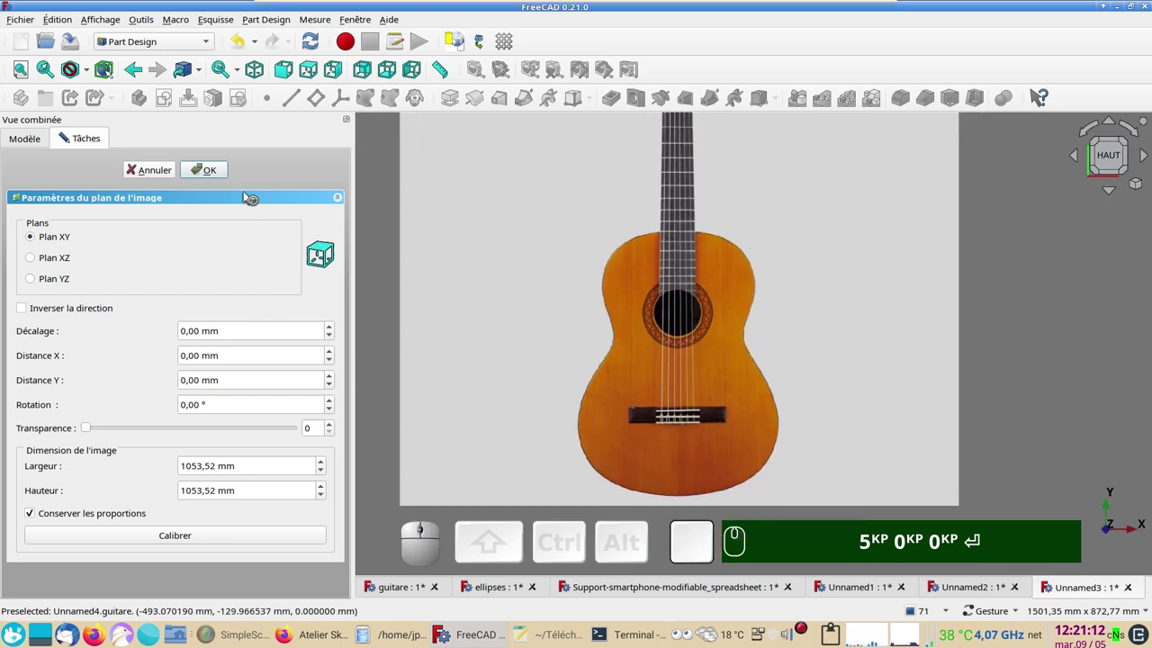
pyautogui.click(222, 171)
pyautogui.scroll(-3)
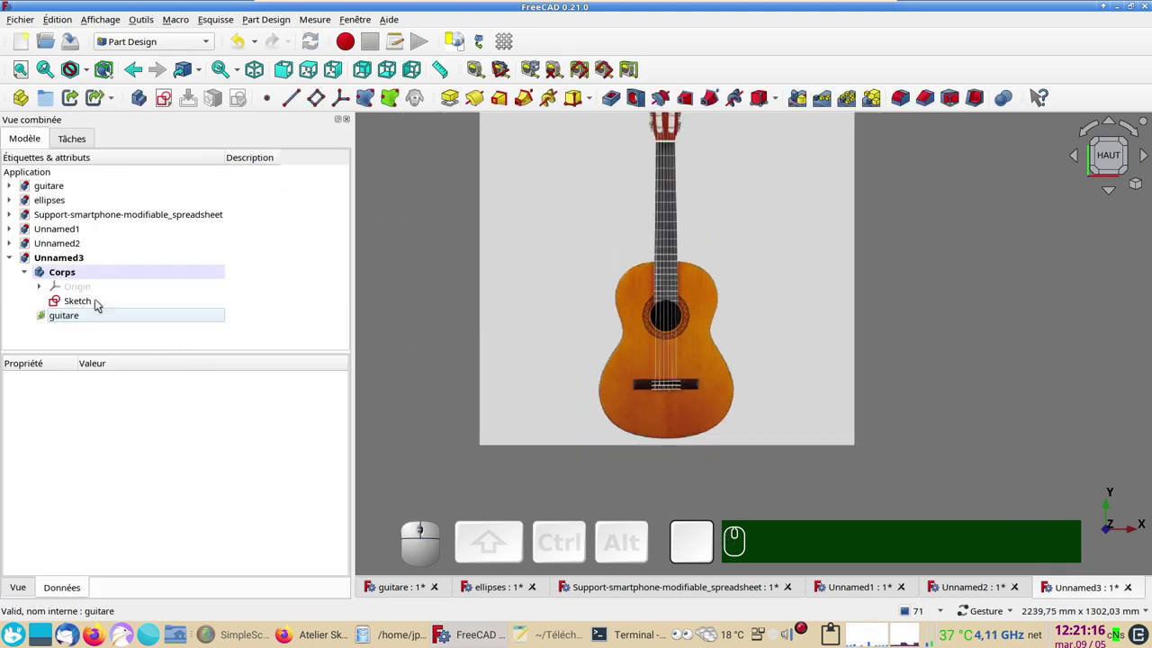
# - Briefly open the Sketch over the photo to check alignment, then leave editing
pyautogui.click(97, 301)
pyautogui.scroll(3)
pyautogui.moveTo(805, 345); pyautogui.dragTo(788, 344)
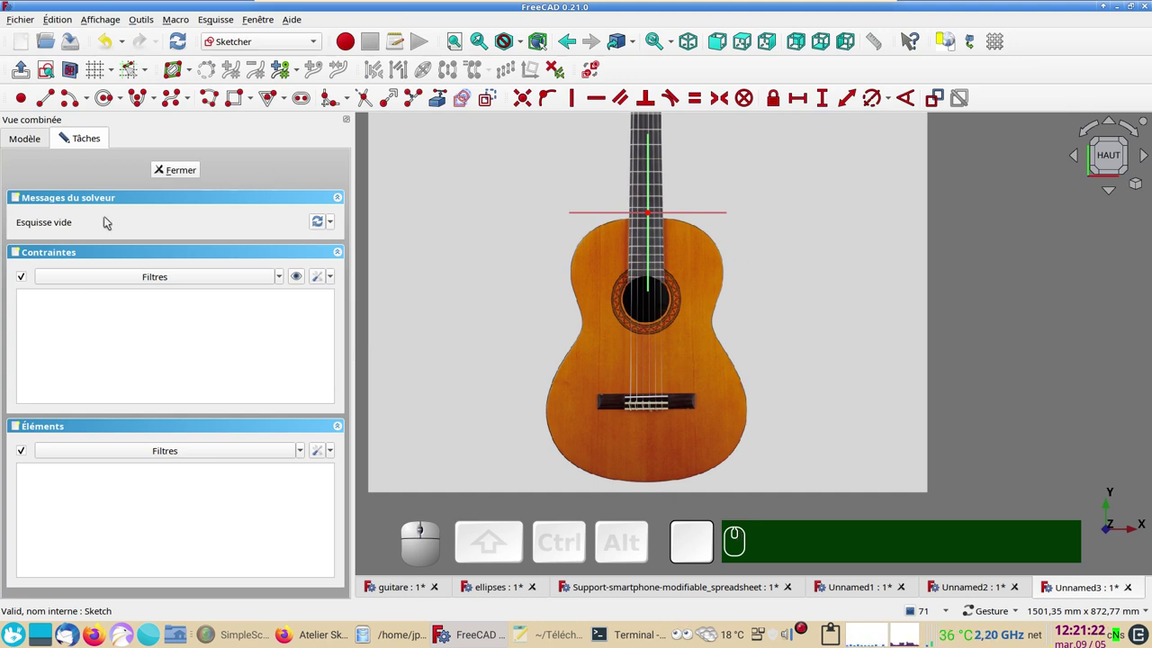
pyautogui.click(35, 140)
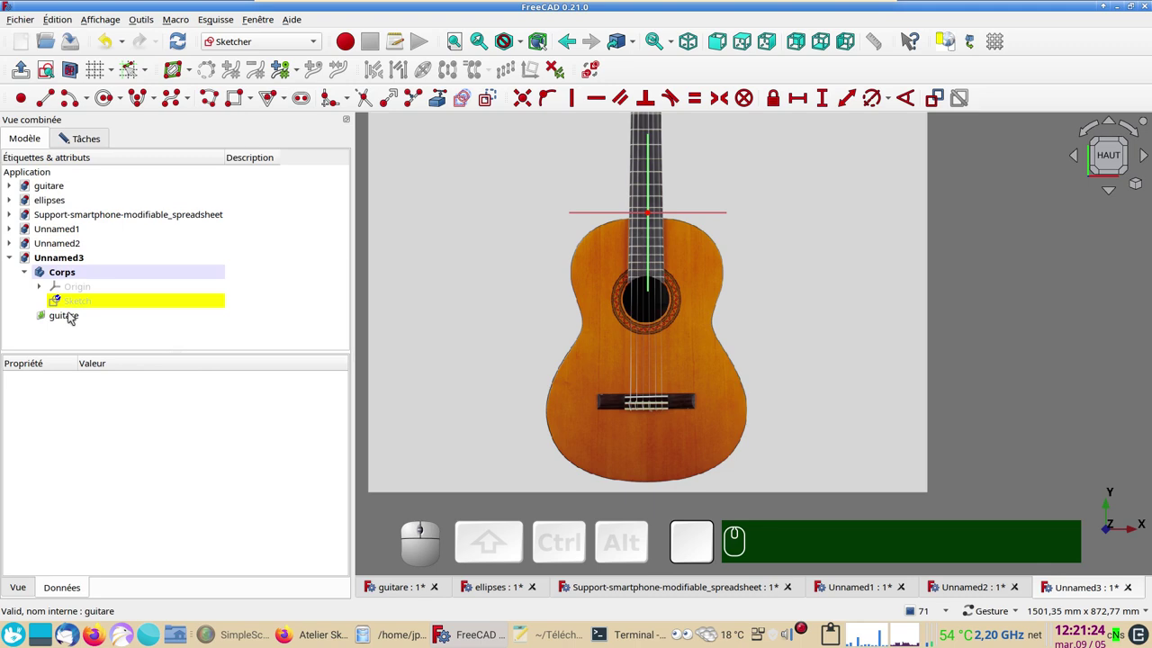
# - Start Transformer on the guitare image, nudge it right along X, and show the body's origin
pyautogui.rightClick(71, 319)
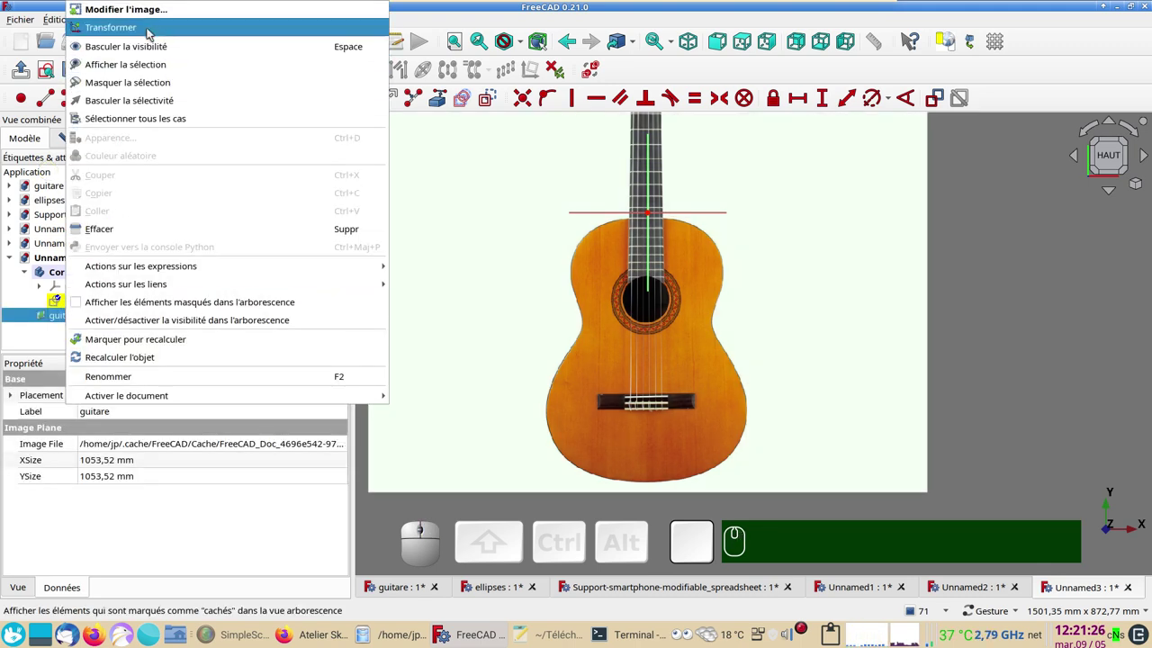
pyautogui.click(151, 32)
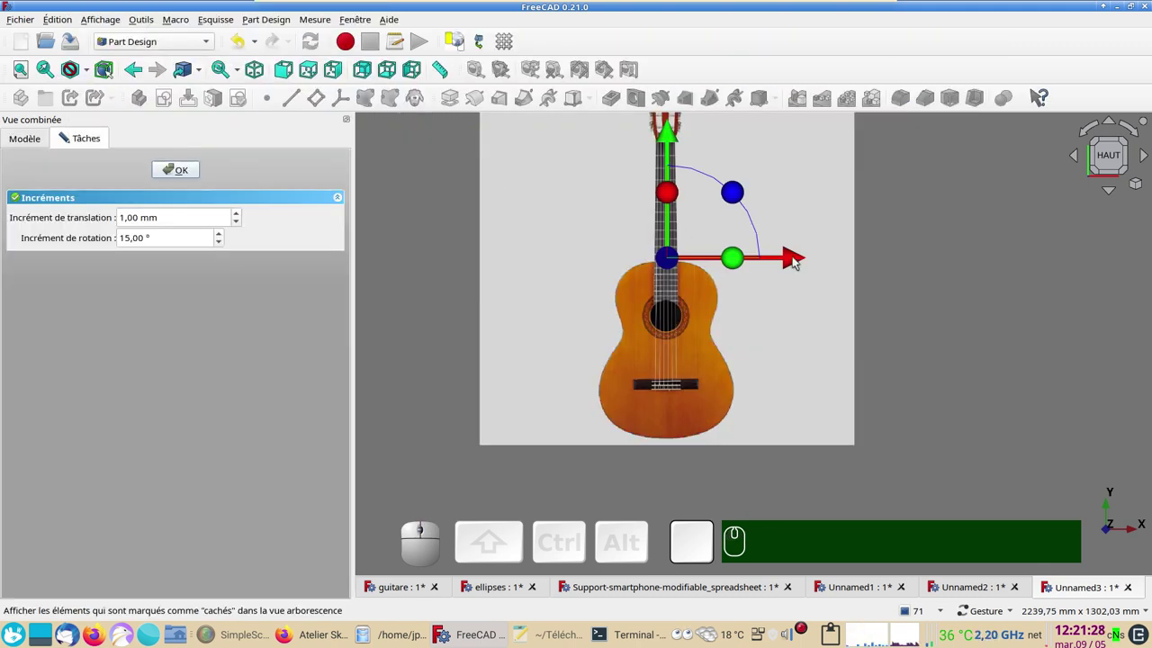
pyautogui.moveTo(797, 260); pyautogui.dragTo(805, 272)
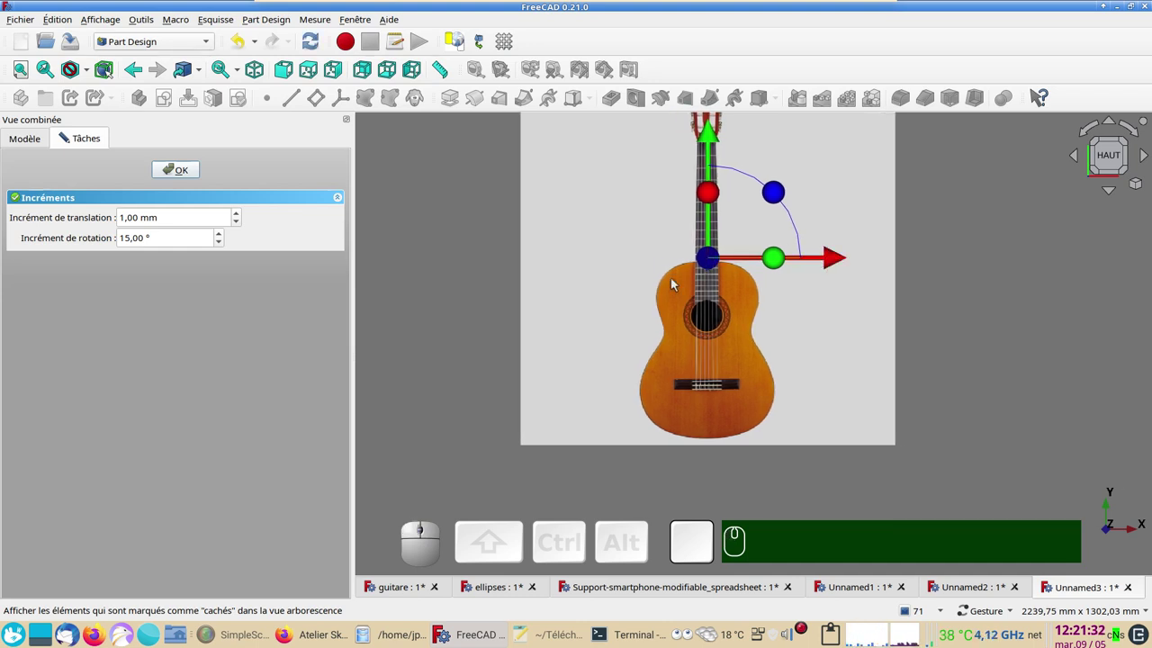
pyautogui.click(18, 142)
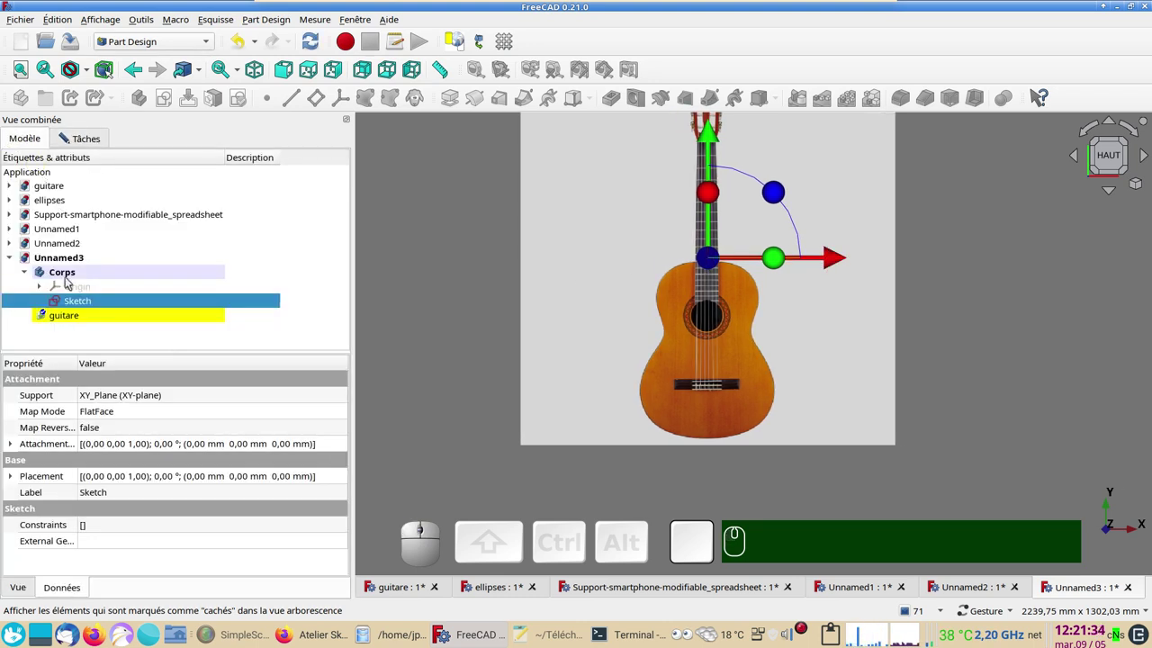
pyautogui.click(72, 287)
pyautogui.press('space')
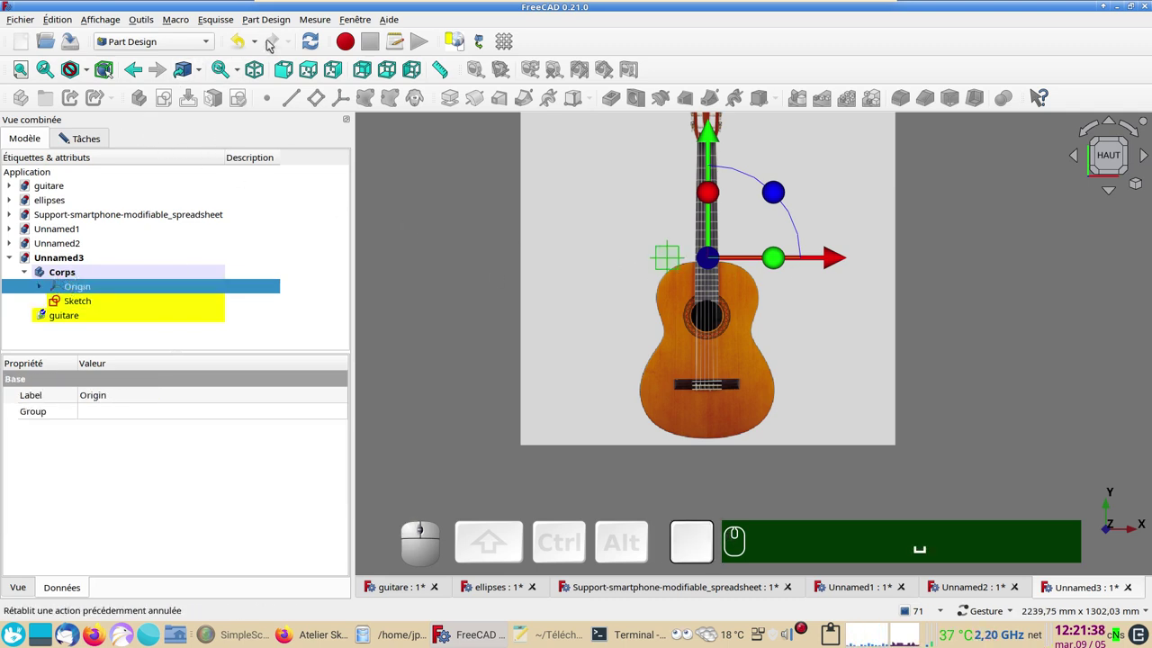
# - Confirm the photo's new placement and reopen the Sketch for editing
pyautogui.click(86, 138)
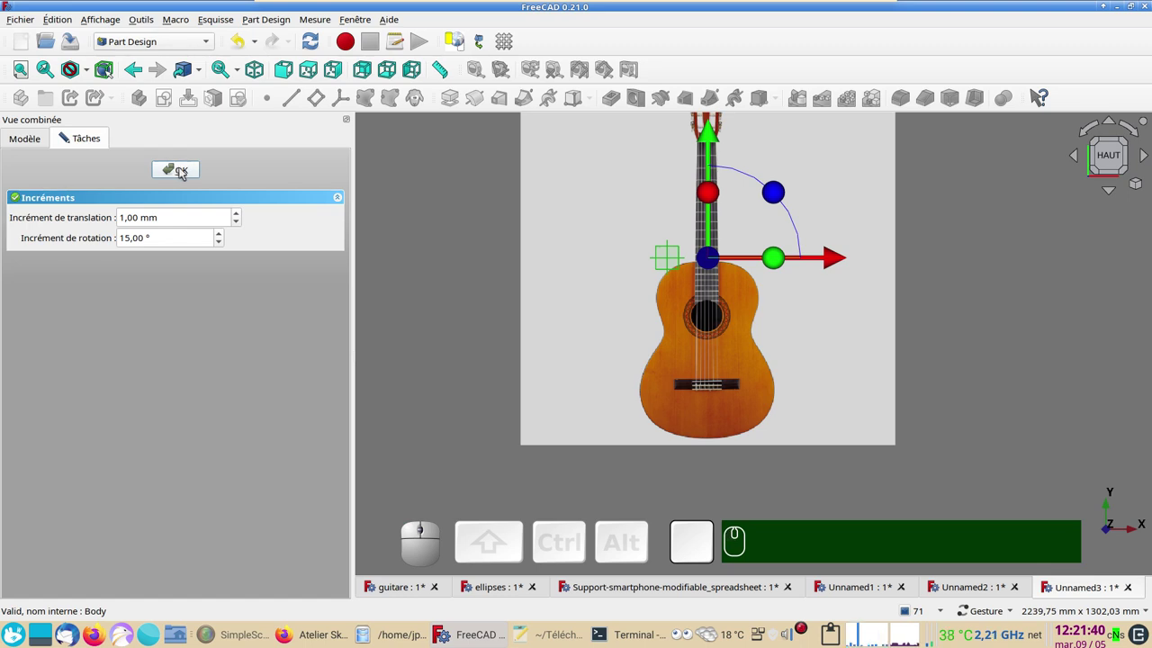
pyautogui.press('Escape')
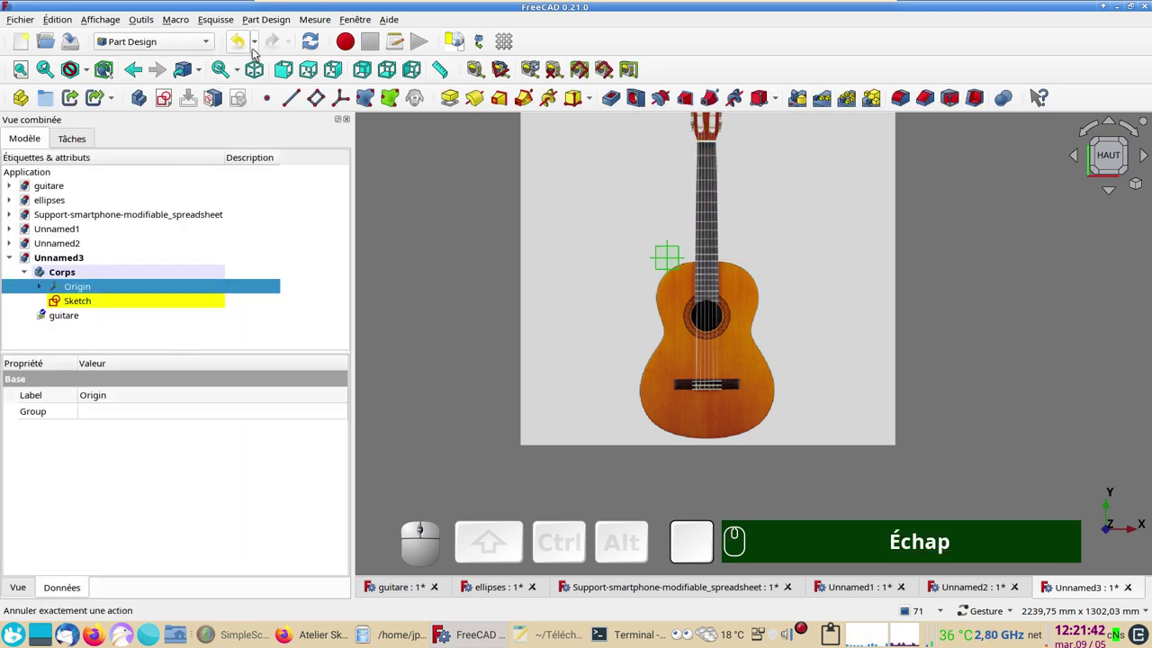
pyautogui.click(243, 45)
pyautogui.scroll(3)
pyautogui.click(109, 302)
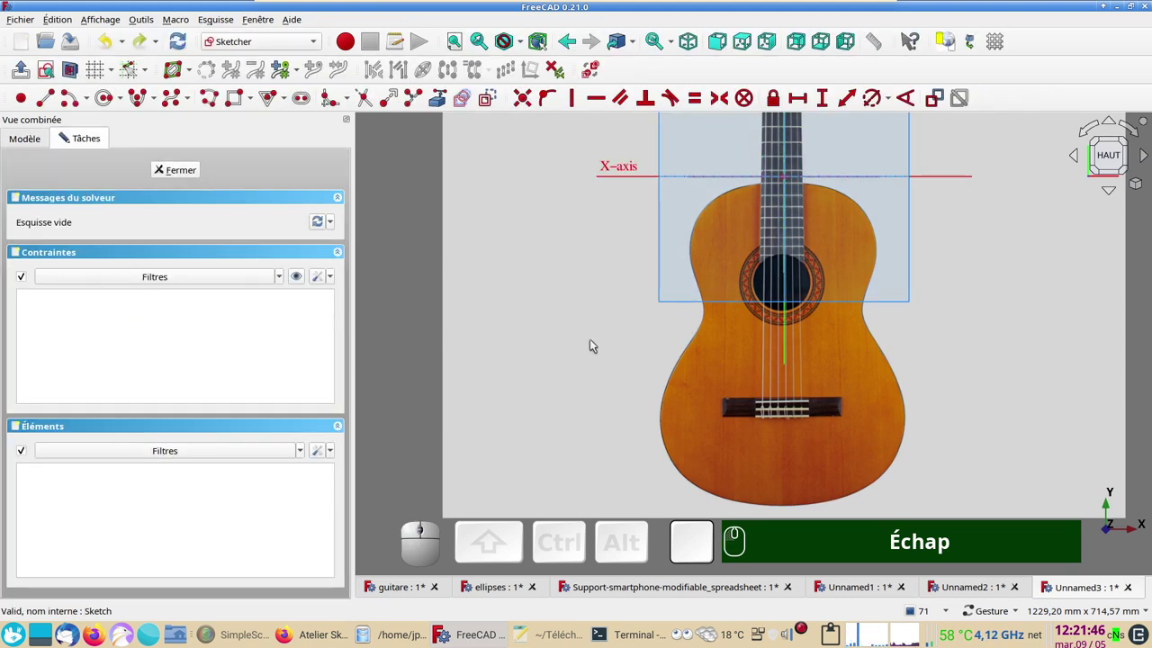
# - Display the body's origin and reframe the view on the guitar body over the photo
pyautogui.scroll(3)
pyautogui.moveTo(699, 361); pyautogui.dragTo(451, 328)
pyautogui.scroll(-3)
pyautogui.scroll(3)
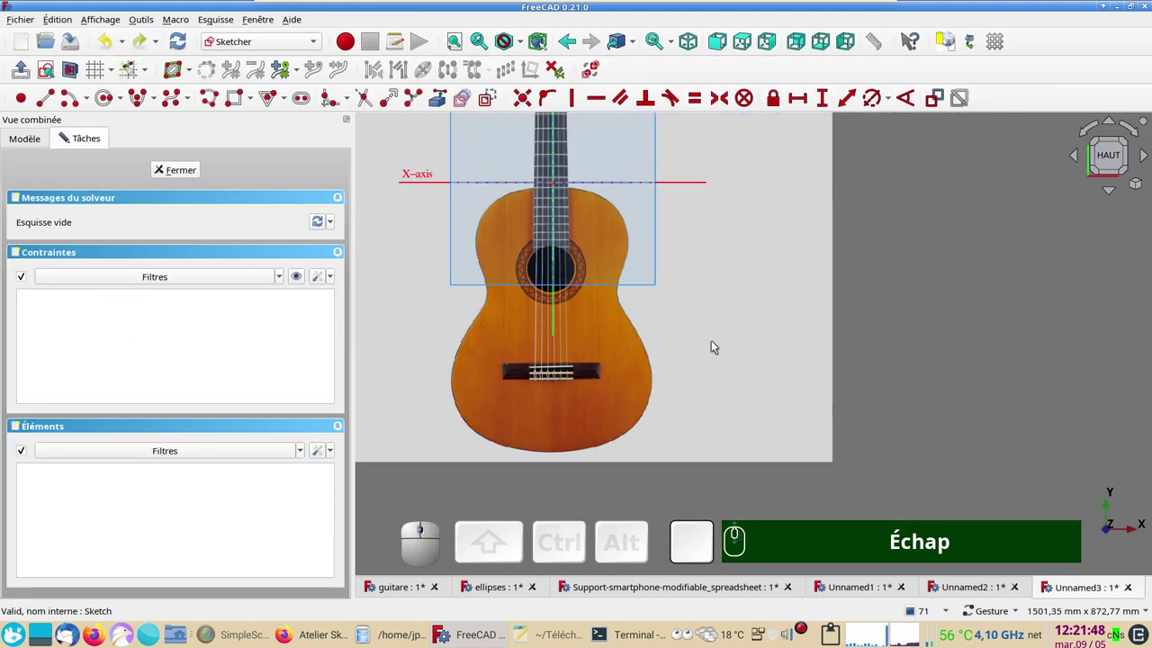
pyautogui.rightClick(936, 339)
pyautogui.click(765, 317)
pyautogui.click(19, 143)
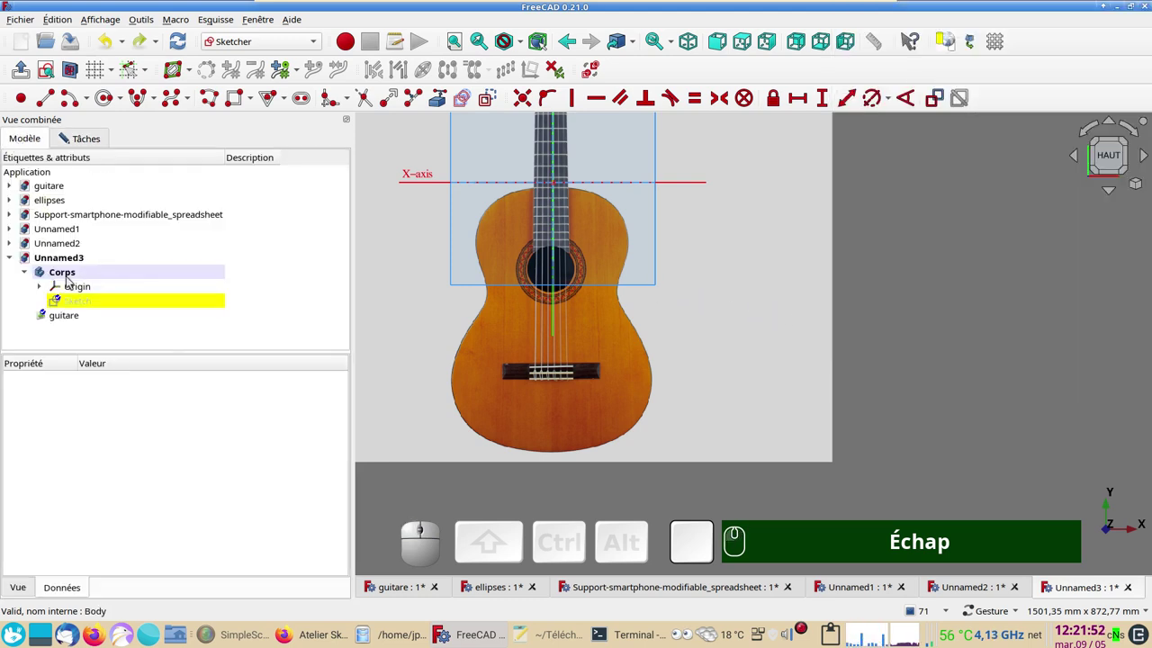
pyautogui.click(76, 290)
pyautogui.press('space')
pyautogui.scroll(3)
pyautogui.moveTo(418, 278); pyautogui.dragTo(463, 266)
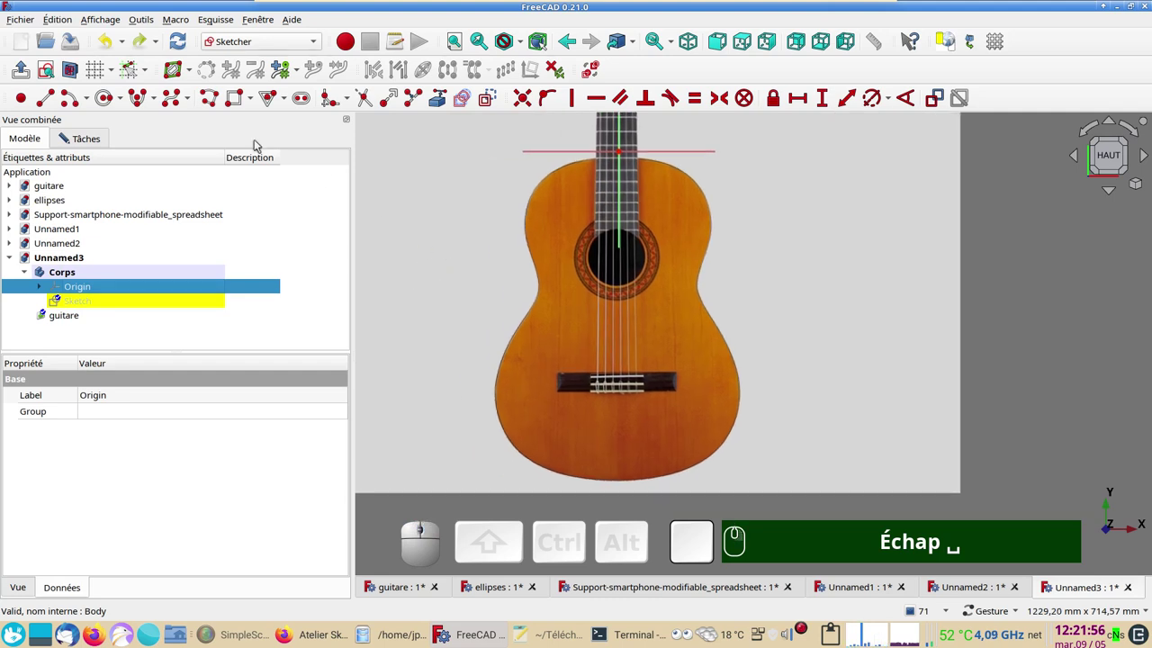
# - Choose 'B-spline périodique par points de contrôle' to trace the right-hand outline
pyautogui.click(193, 95)
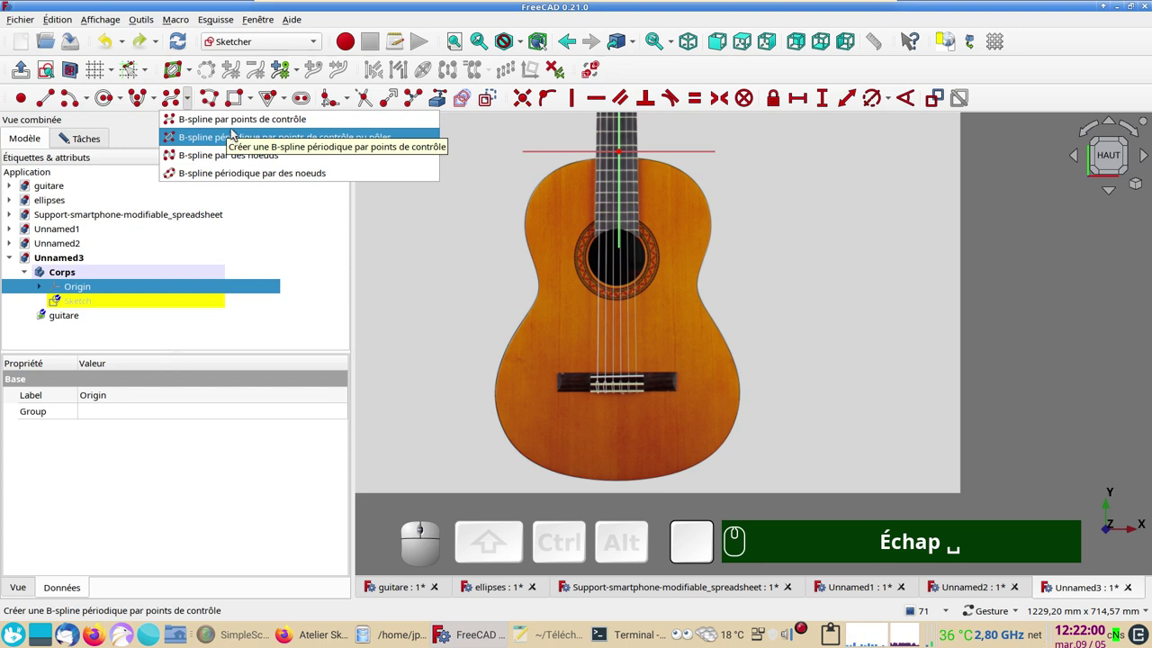
pyautogui.click(236, 128)
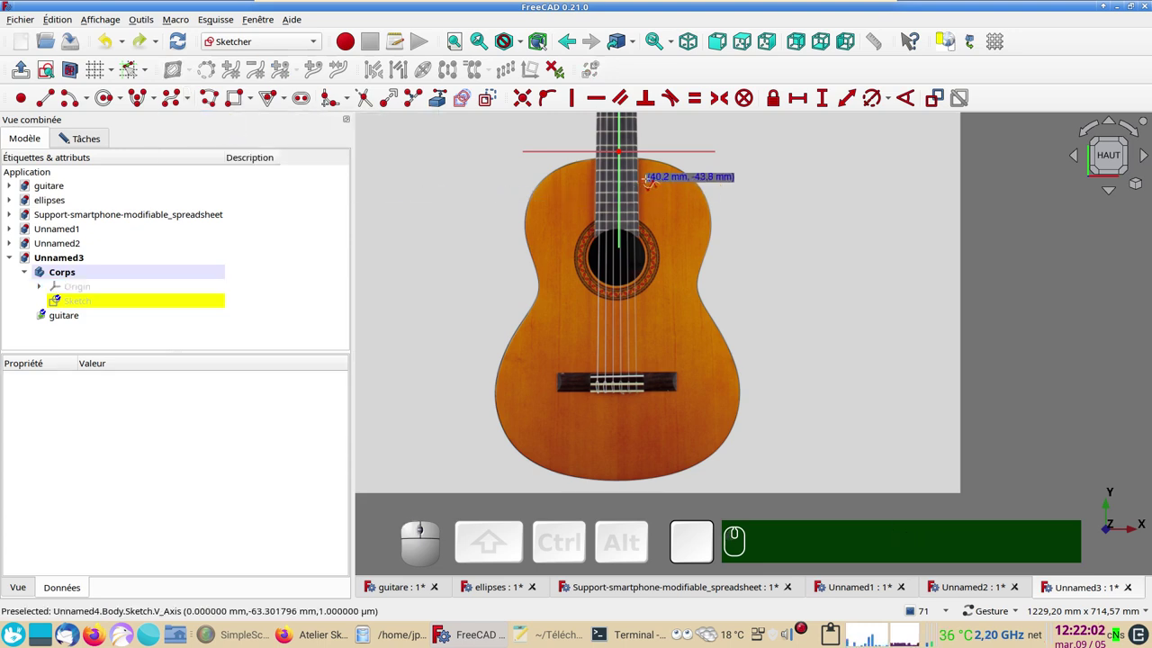
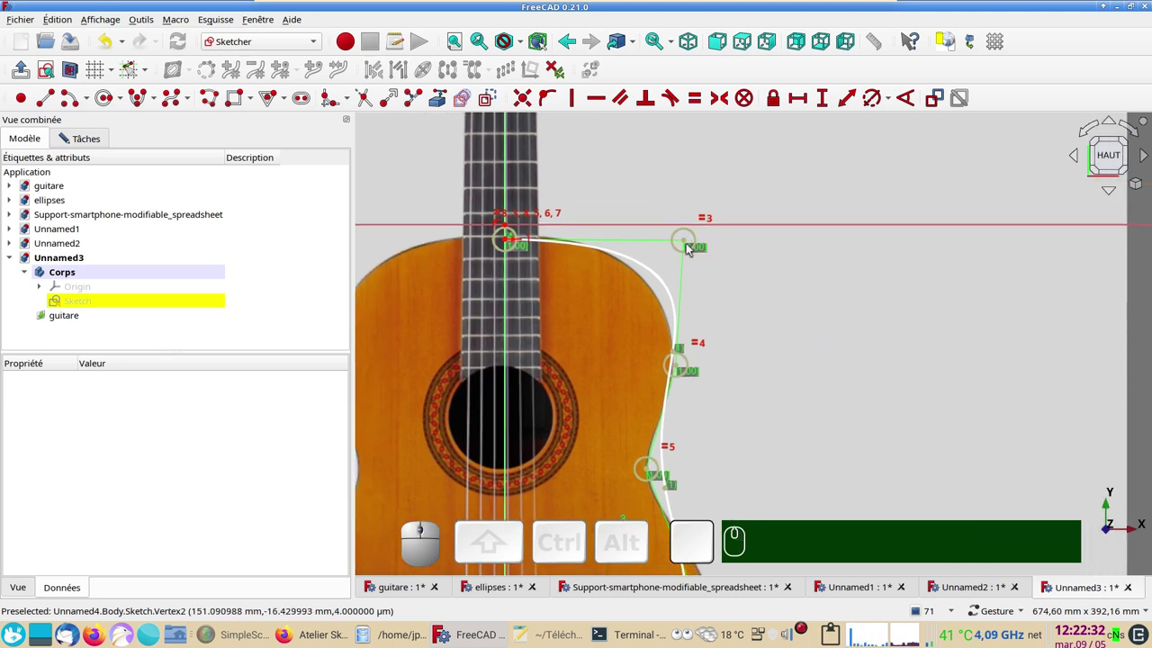
# - Move control points 4, 5 and 6 so the spline follows the waist and lower bout
pyautogui.moveTo(689, 242); pyautogui.dragTo(503, 246)
pyautogui.moveTo(507, 242); pyautogui.dragTo(757, 373)
pyautogui.rightClick(777, 389)
pyautogui.middleClick(683, 294)
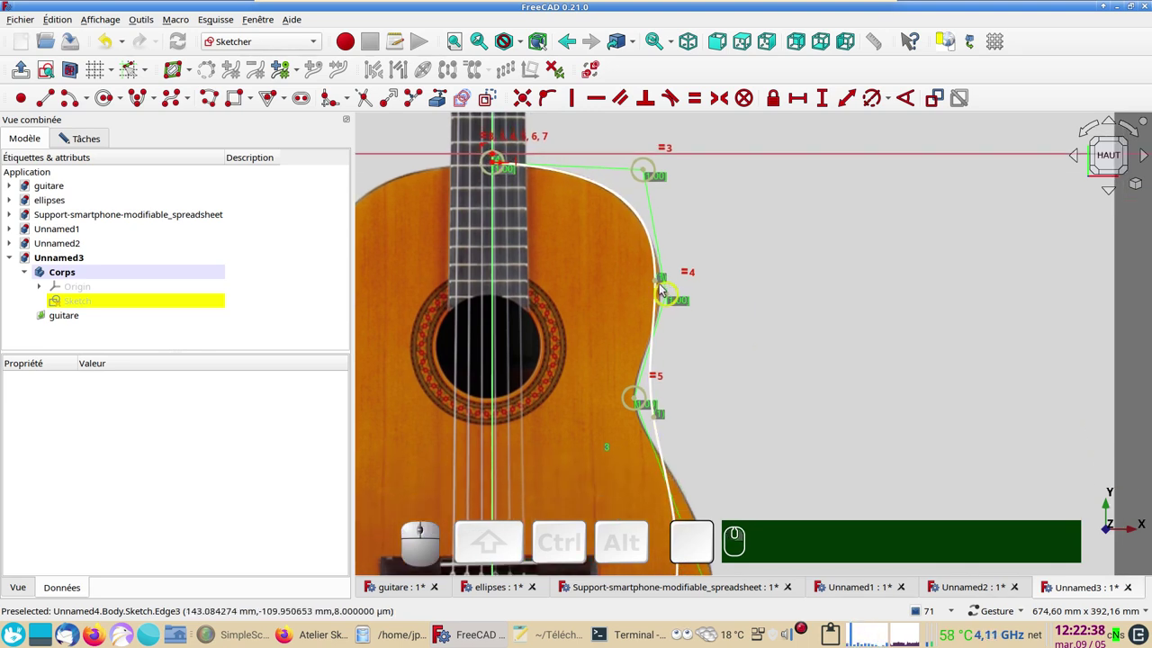
pyautogui.moveTo(669, 294); pyautogui.dragTo(665, 380)
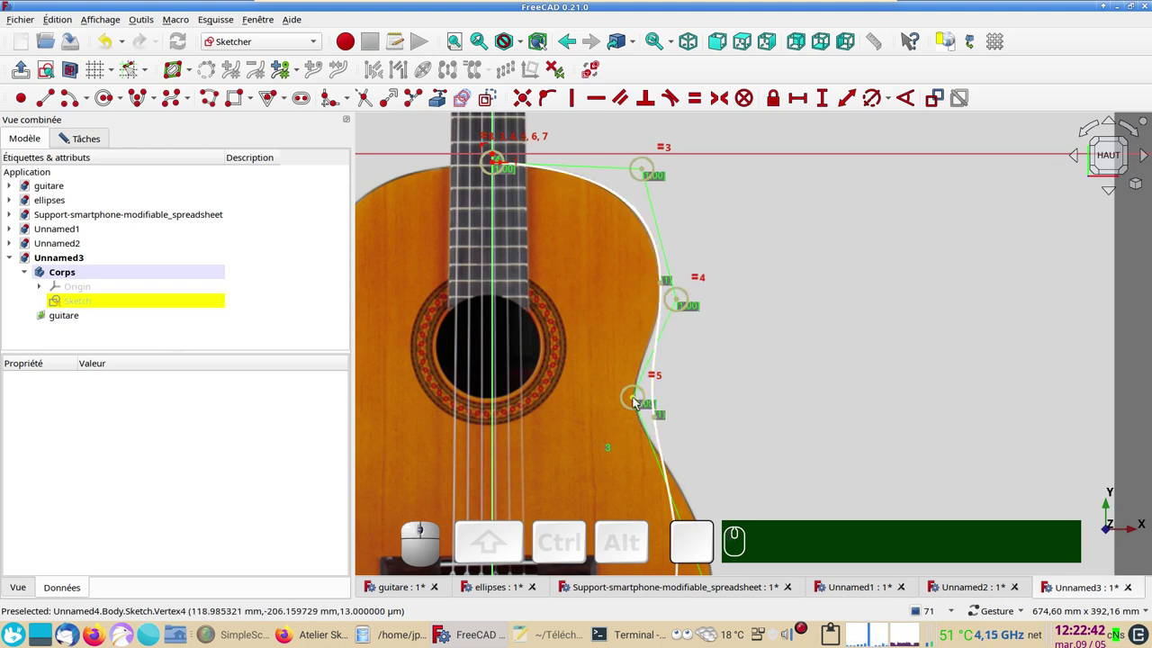
pyautogui.moveTo(636, 400); pyautogui.dragTo(681, 328)
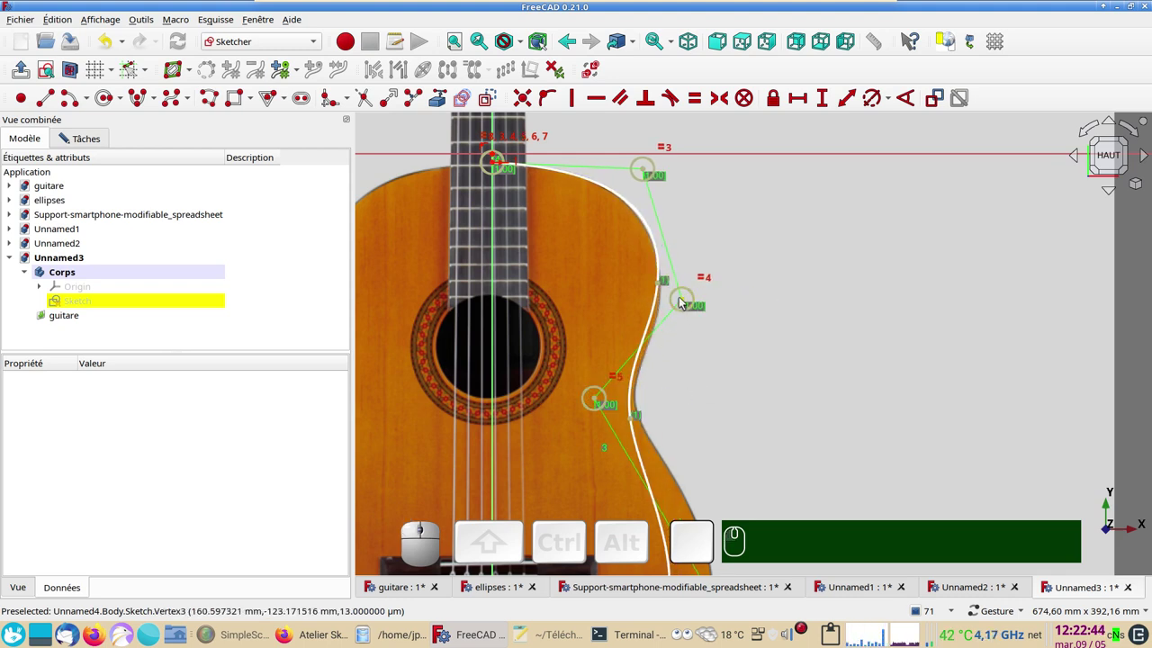
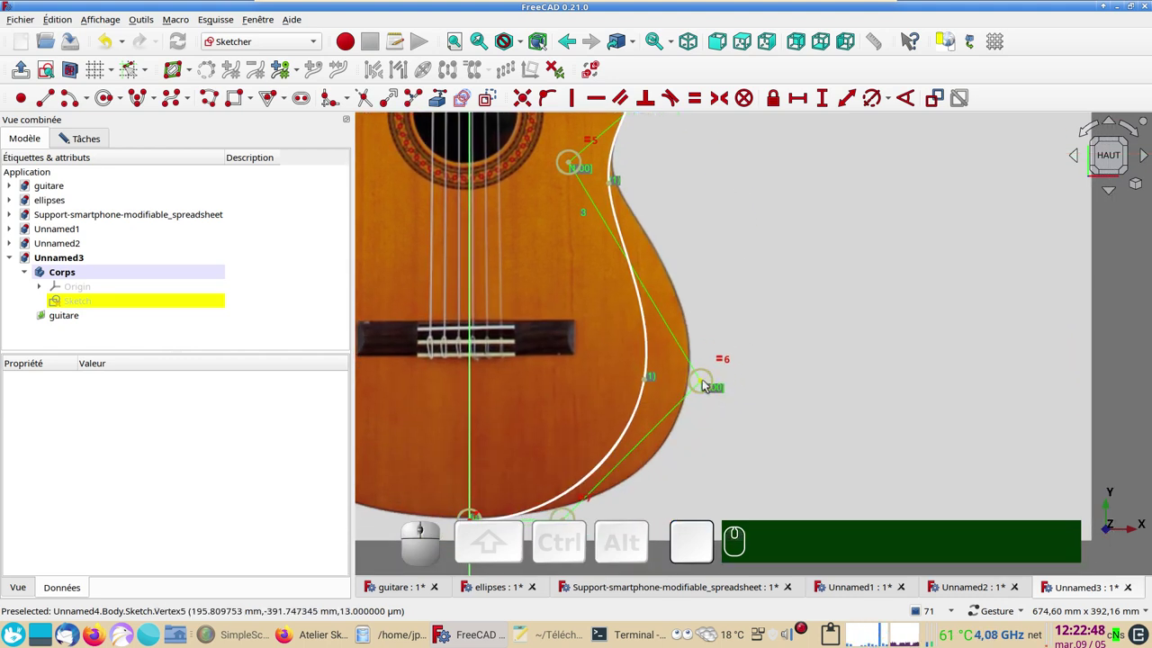
pyautogui.moveTo(706, 382); pyautogui.dragTo(558, 220)
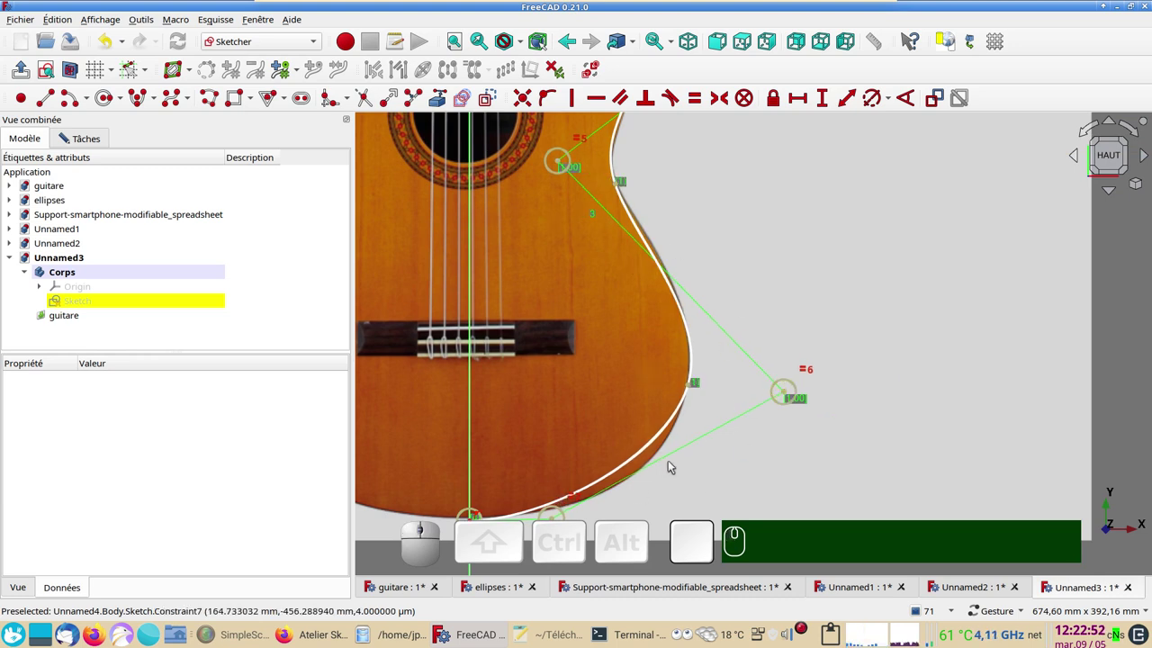
# - Delete the =6 equality constraint on the lower-right control point and select its weight circle
pyautogui.rightClick(703, 480)
pyautogui.middleClick(705, 479)
pyautogui.rightClick(729, 441)
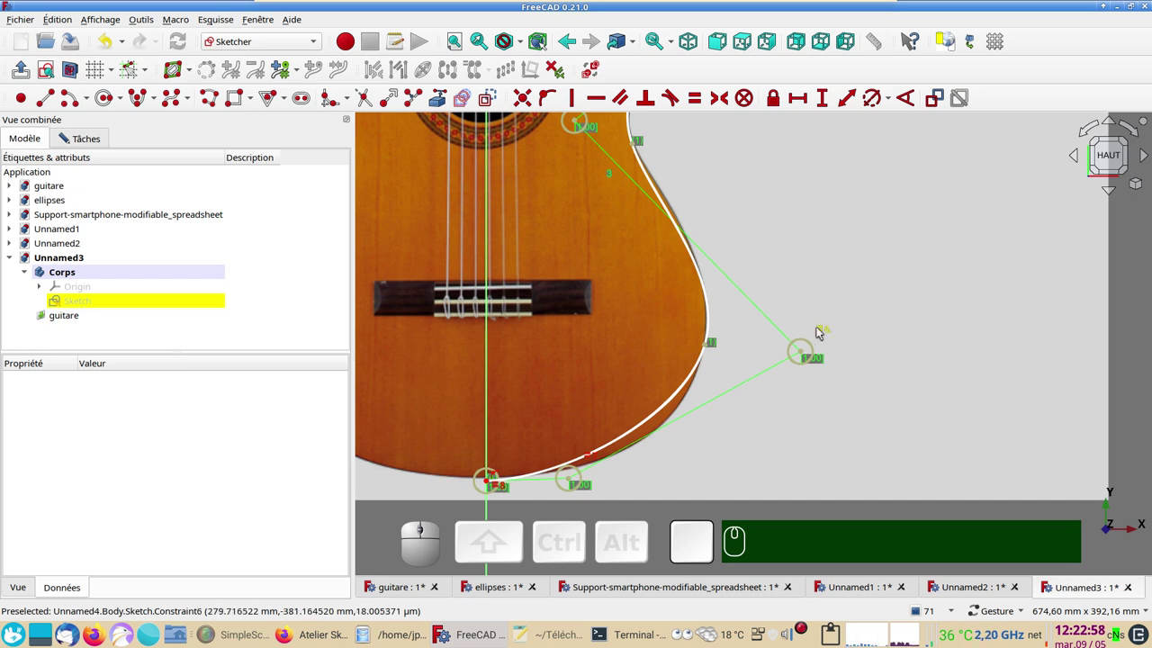
pyautogui.click(821, 331)
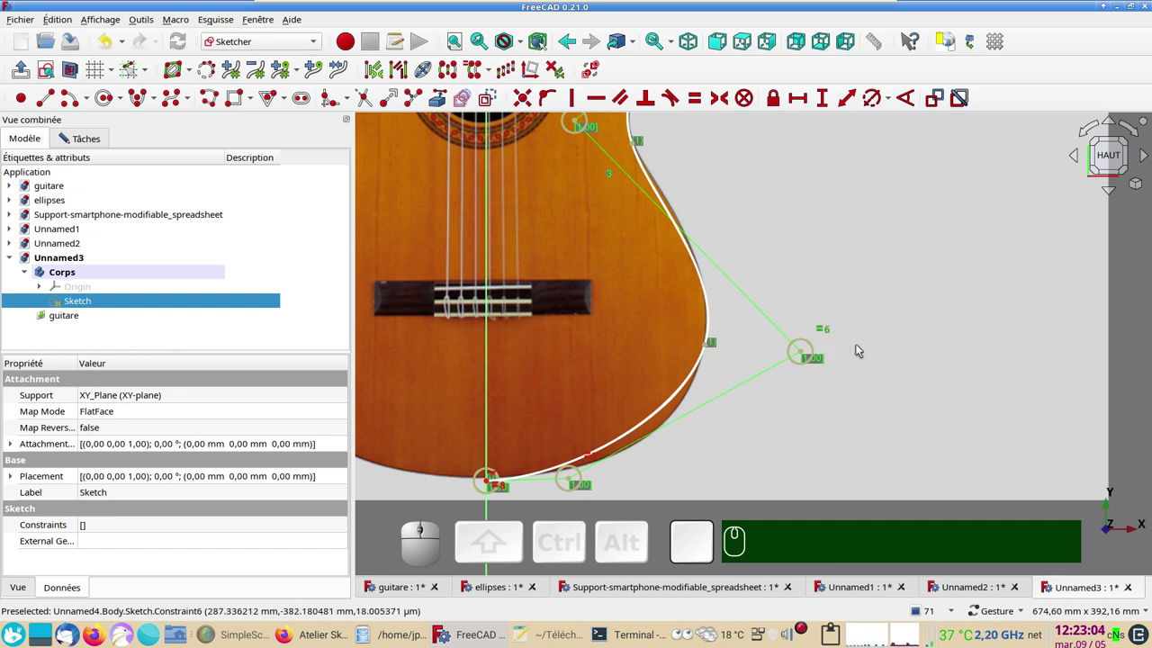
pyautogui.press('Delete')
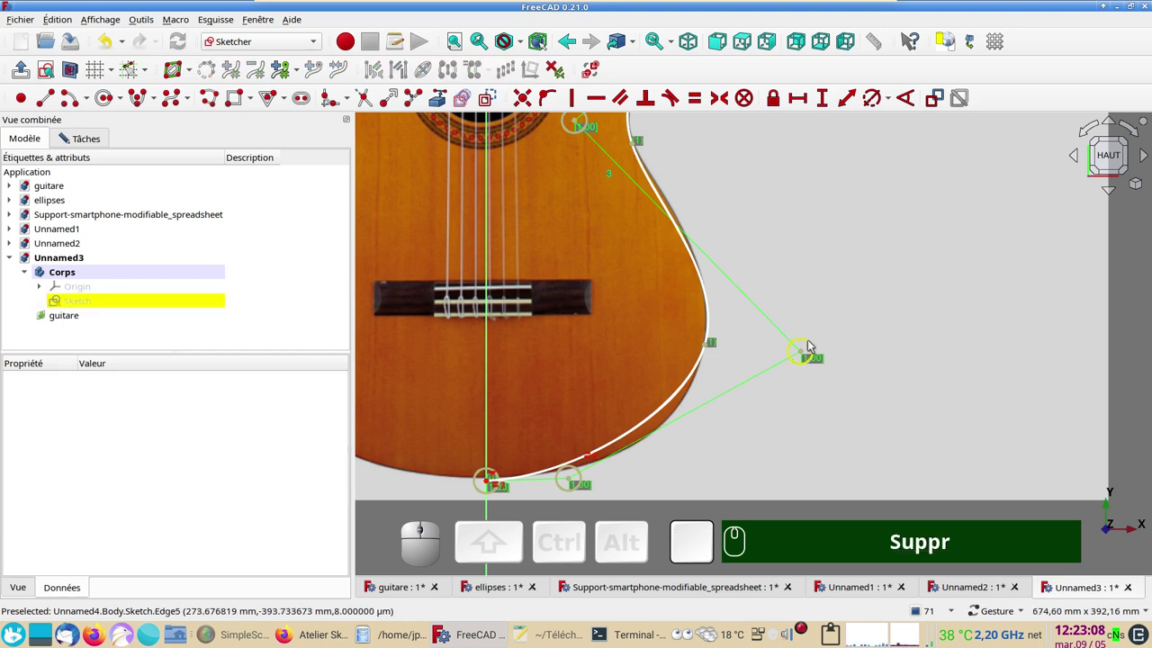
pyautogui.click(812, 343)
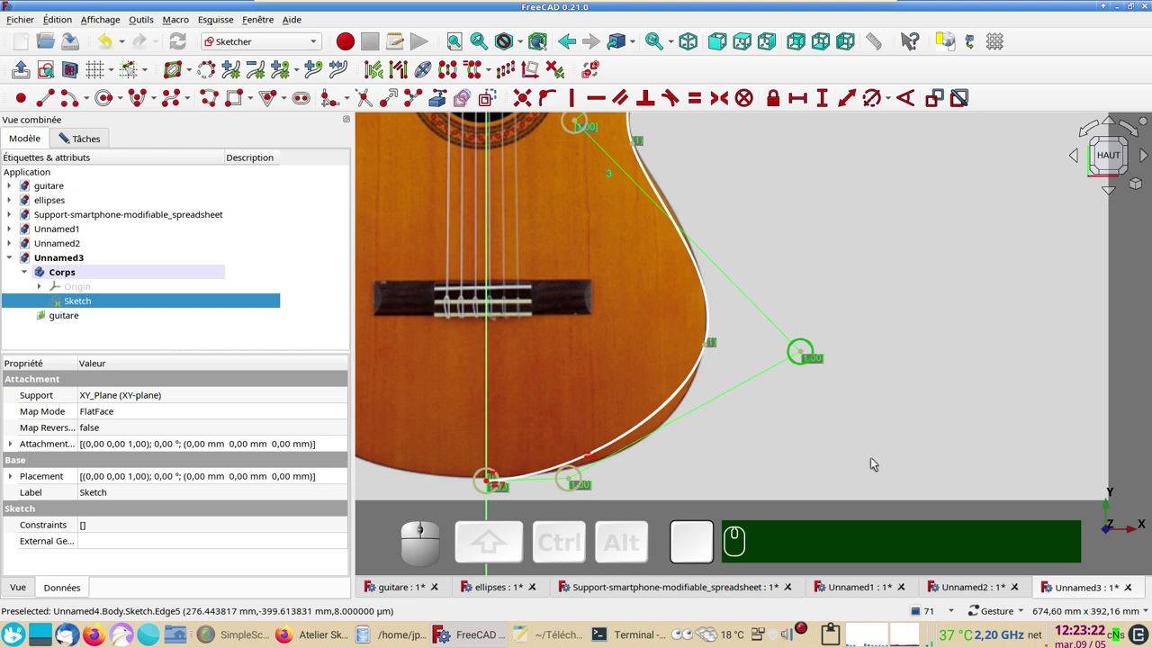
# - Give the lower-right control point circle a weight of 0.3
pyautogui.press('r')
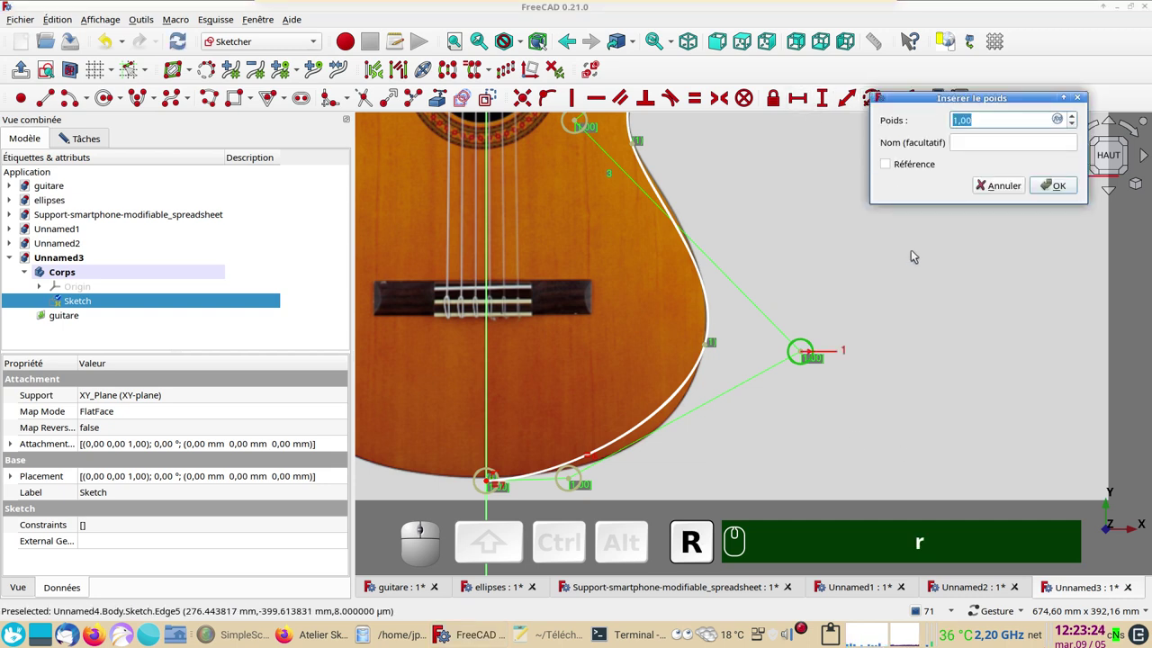
pyautogui.write('r.')
pyautogui.press('KP_Decimal')
pyautogui.press('KP_3')
pyautogui.press('Return')
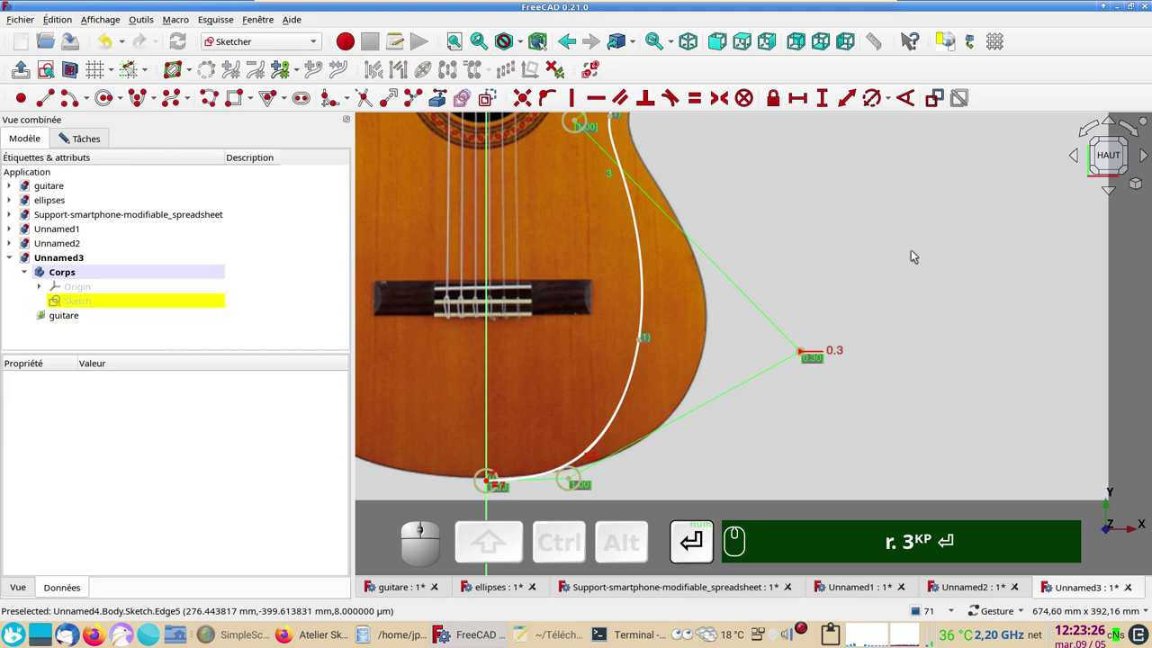
# - Pull the lower-right pole outward and fit the curve to the lower bout edge, keeping weight 0.3
pyautogui.scroll(-3)
pyautogui.moveTo(959, 387); pyautogui.dragTo(831, 409)
pyautogui.write('r. 3ᴷᴾ ⏎')
pyautogui.moveTo(796, 382); pyautogui.dragTo(707, 249)
pyautogui.moveTo(634, 221); pyautogui.dragTo(985, 422)
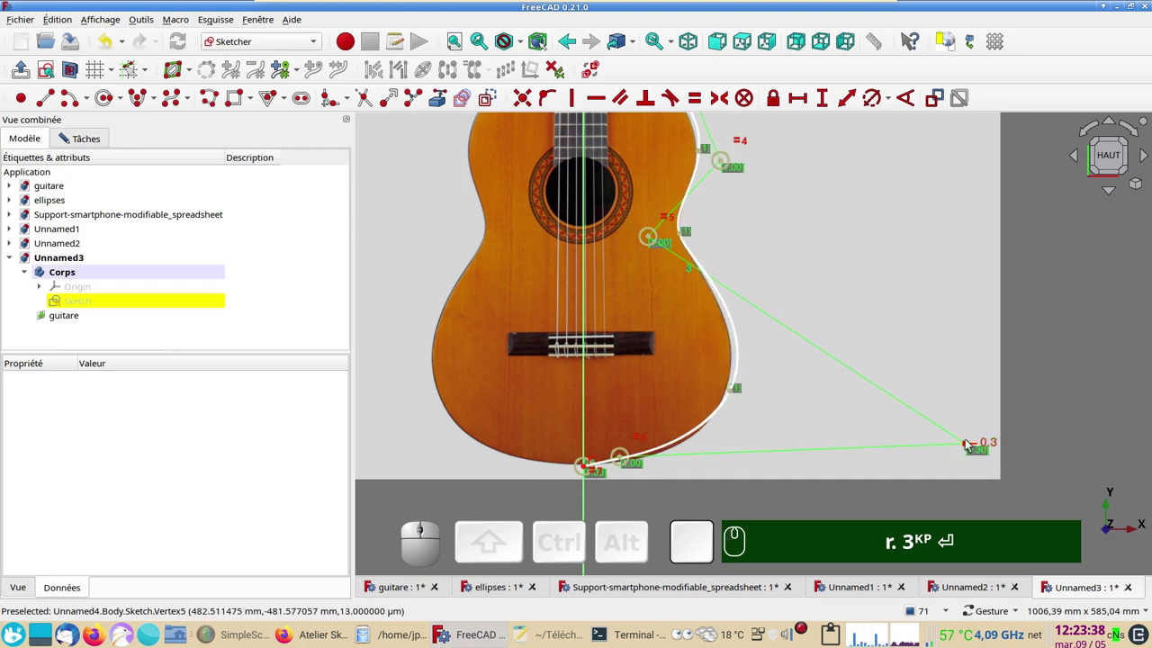
pyautogui.moveTo(971, 446); pyautogui.dragTo(613, 464)
pyautogui.moveTo(629, 457); pyautogui.dragTo(644, 502)
pyautogui.write('r. 3ᴷᴾ ⏎')
# - Set another control point's weight to 0.3 and bring the bottom of the outline into view
pyautogui.scroll(3)
pyautogui.rightClick(673, 468)
pyautogui.click(698, 447)
pyautogui.click(618, 451)
pyautogui.write('r. 3ᴷᴾ ⏎')
pyautogui.write('h')
pyautogui.moveTo(751, 462); pyautogui.dragTo(714, 288)
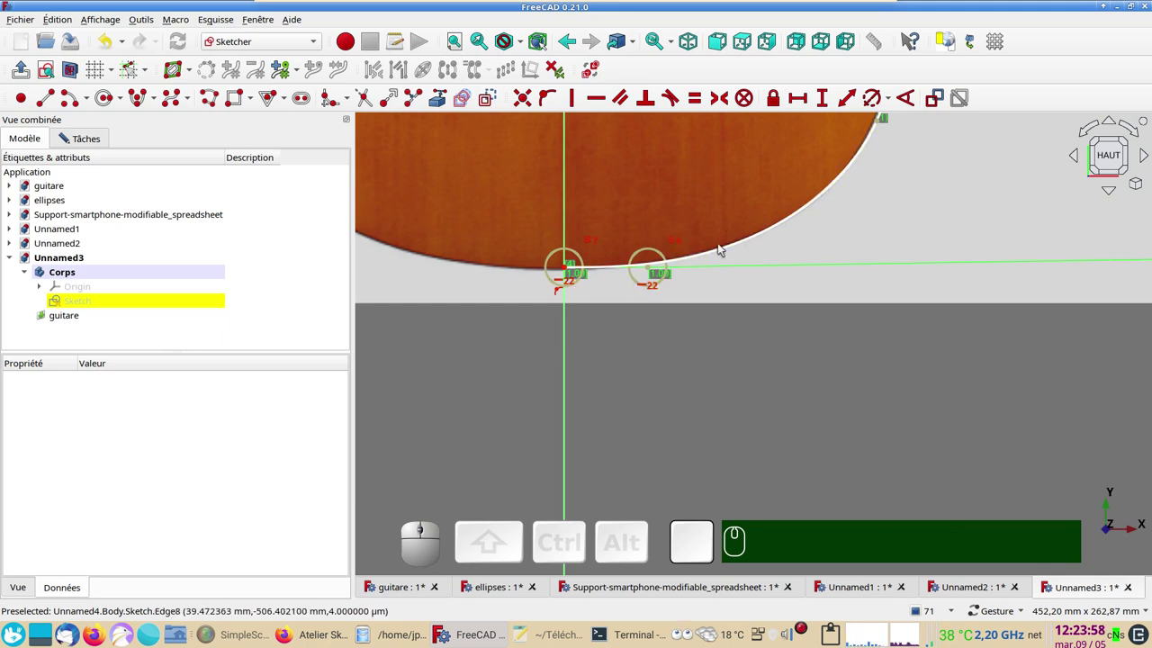
# - Adjust the outline's lower end so the spline meets the vertical axis at the bottom
pyautogui.click(609, 267)
pyautogui.moveTo(571, 269); pyautogui.dragTo(789, 278)
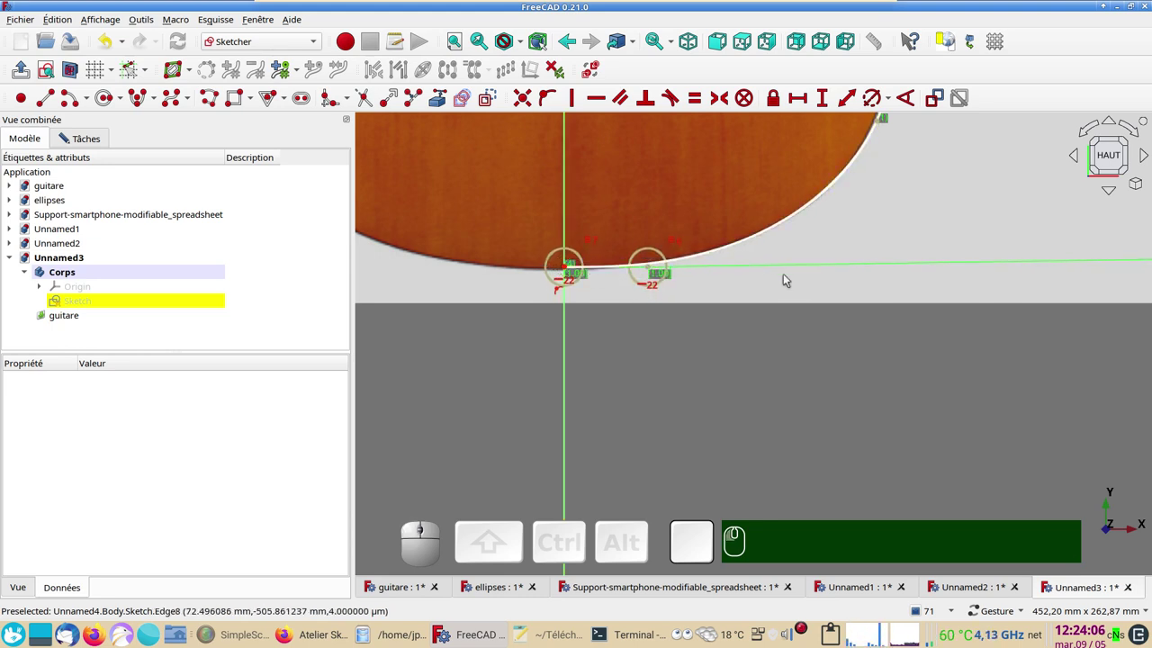
pyautogui.scroll(-3)
pyautogui.rightClick(767, 176)
pyautogui.rightClick(761, 179)
pyautogui.click(808, 352)
pyautogui.click(688, 345)
pyautogui.press('h')
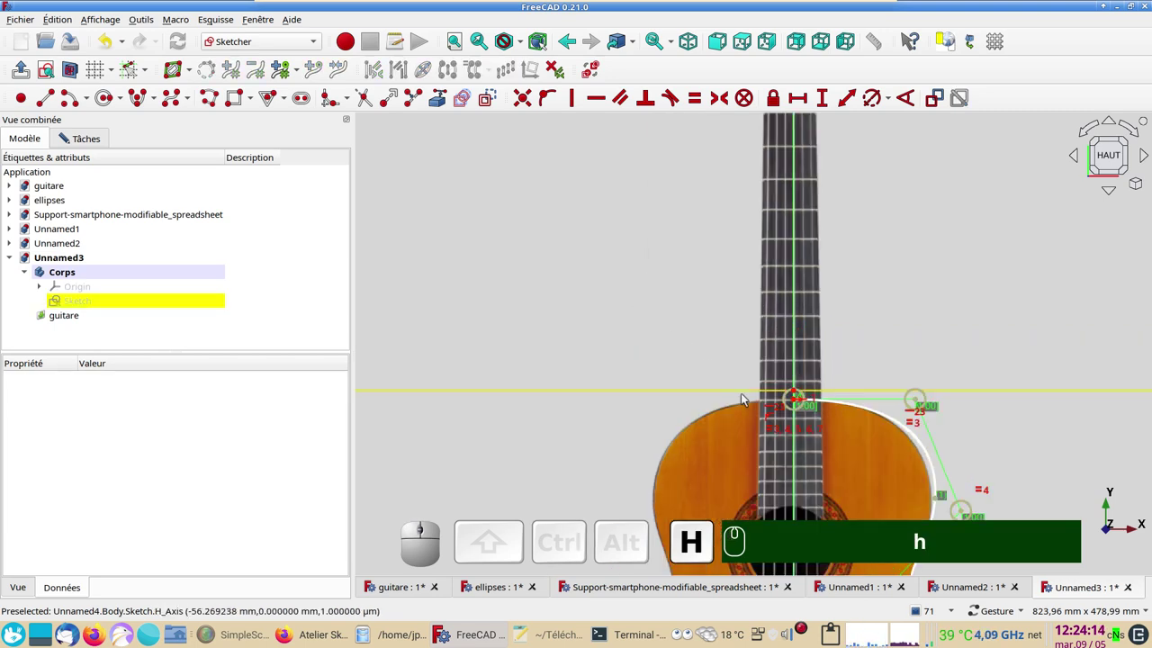
# - Select the traced B-spline and apply a Contrainte de blocage so it cannot move
pyautogui.moveTo(738, 403); pyautogui.dragTo(631, 185)
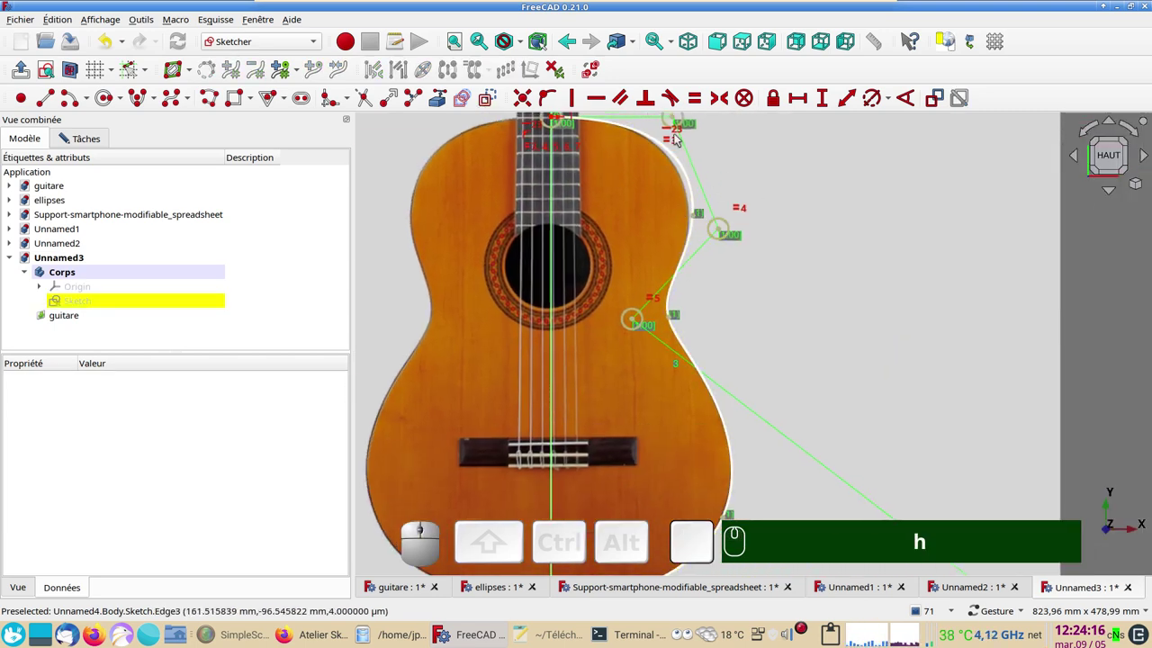
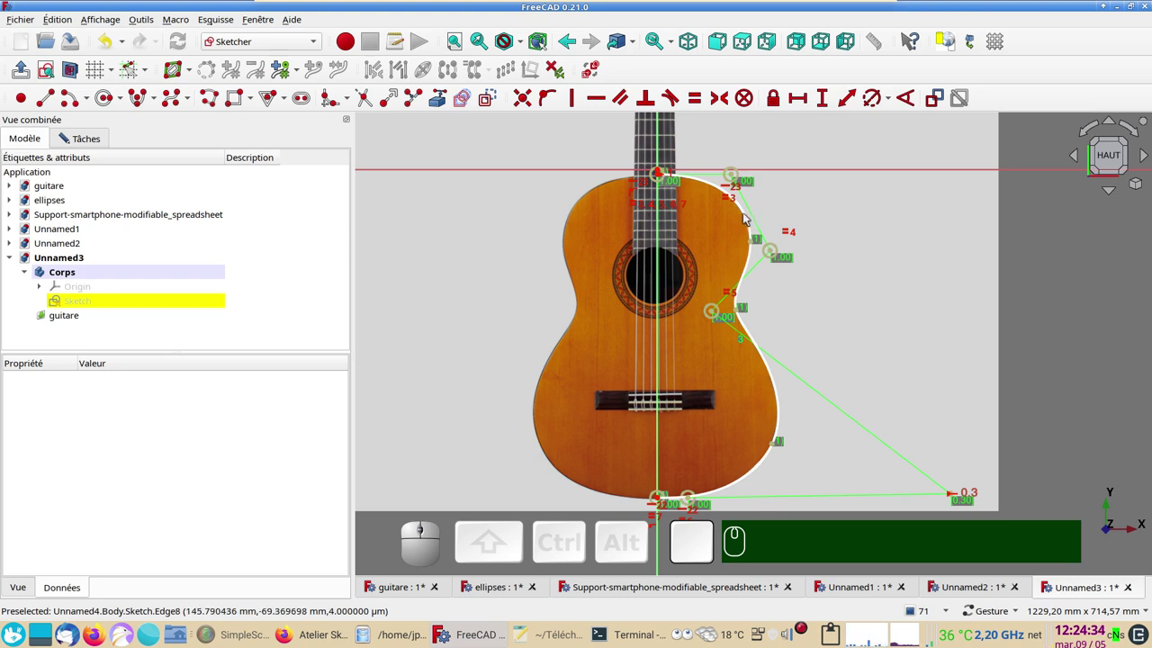
pyautogui.click(746, 216)
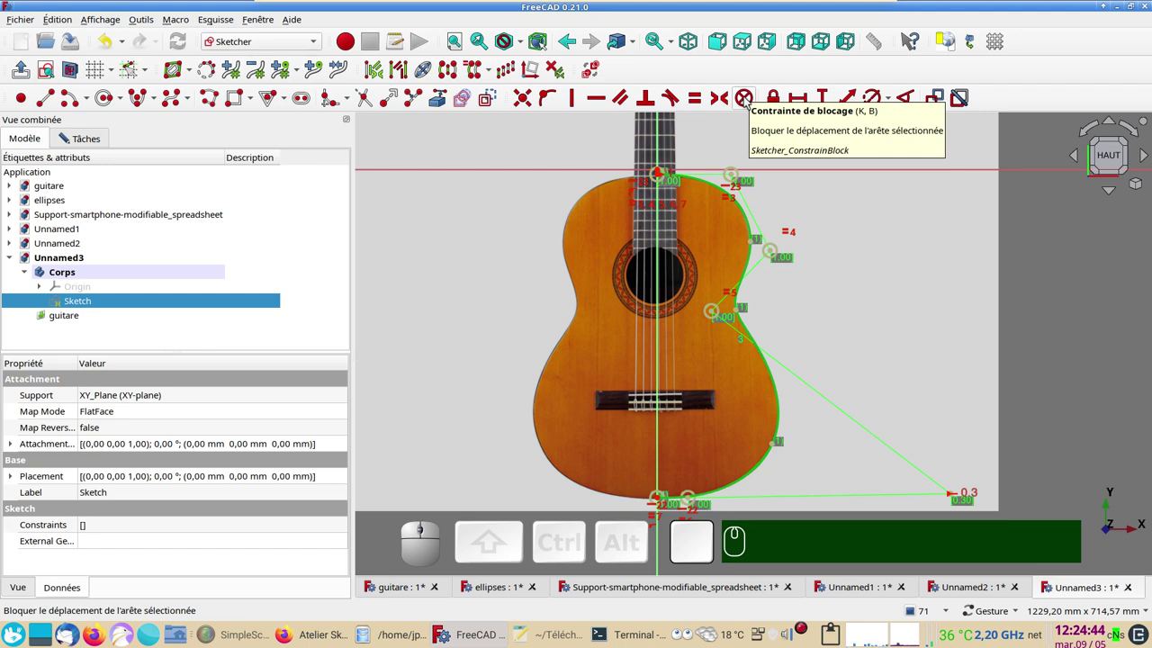
pyautogui.click(749, 100)
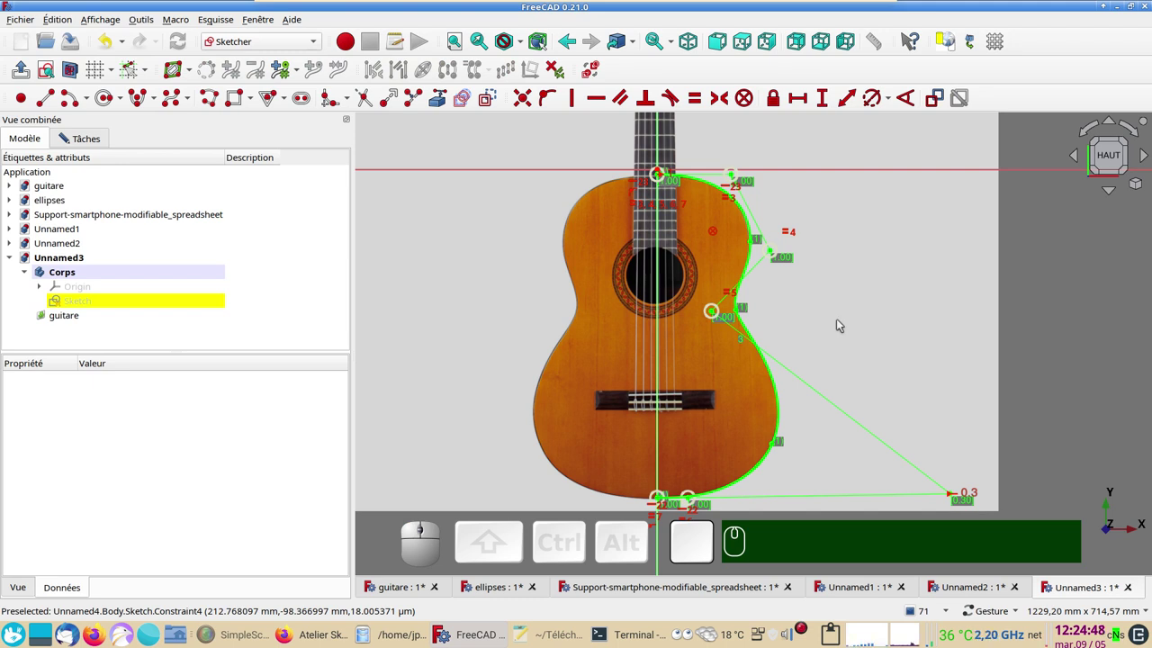
pyautogui.moveTo(846, 351); pyautogui.dragTo(763, 418)
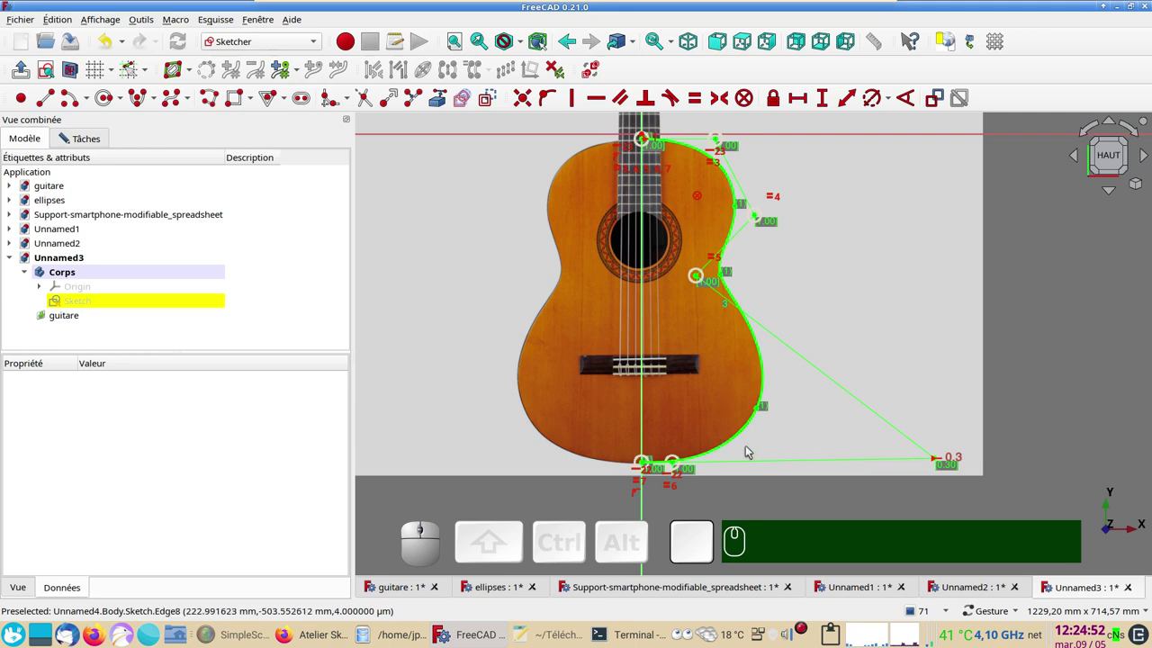
# - Mirror 8-BSpline across the vertical centre line with Symmetry, completing the full body outline
pyautogui.click(88, 139)
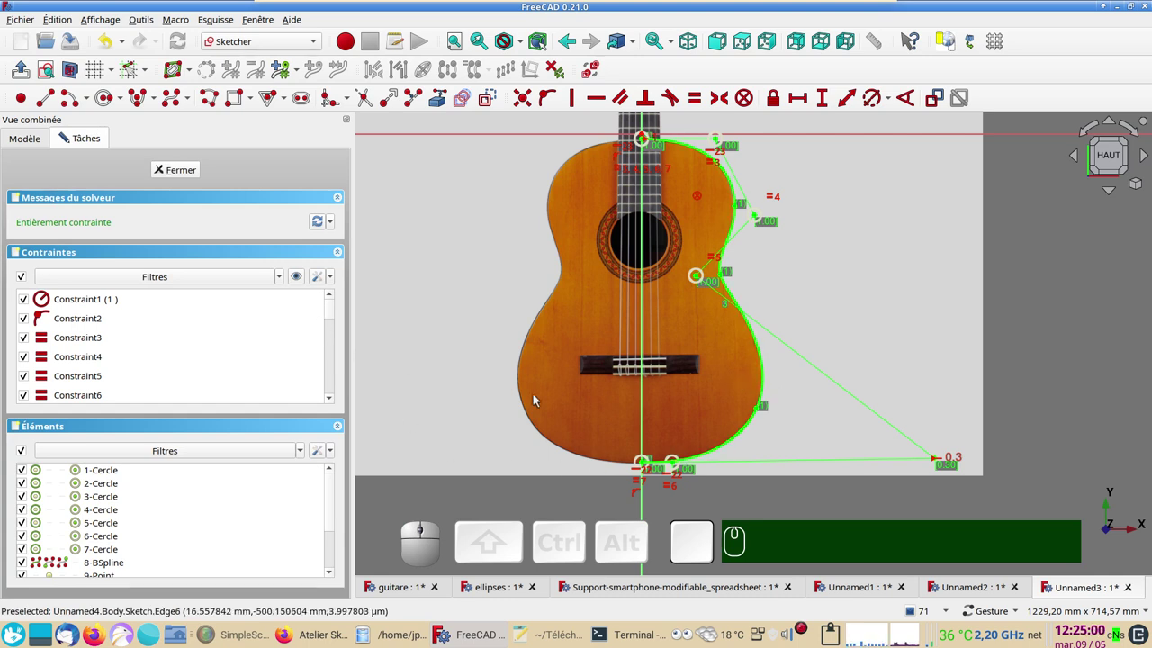
pyautogui.click(767, 384)
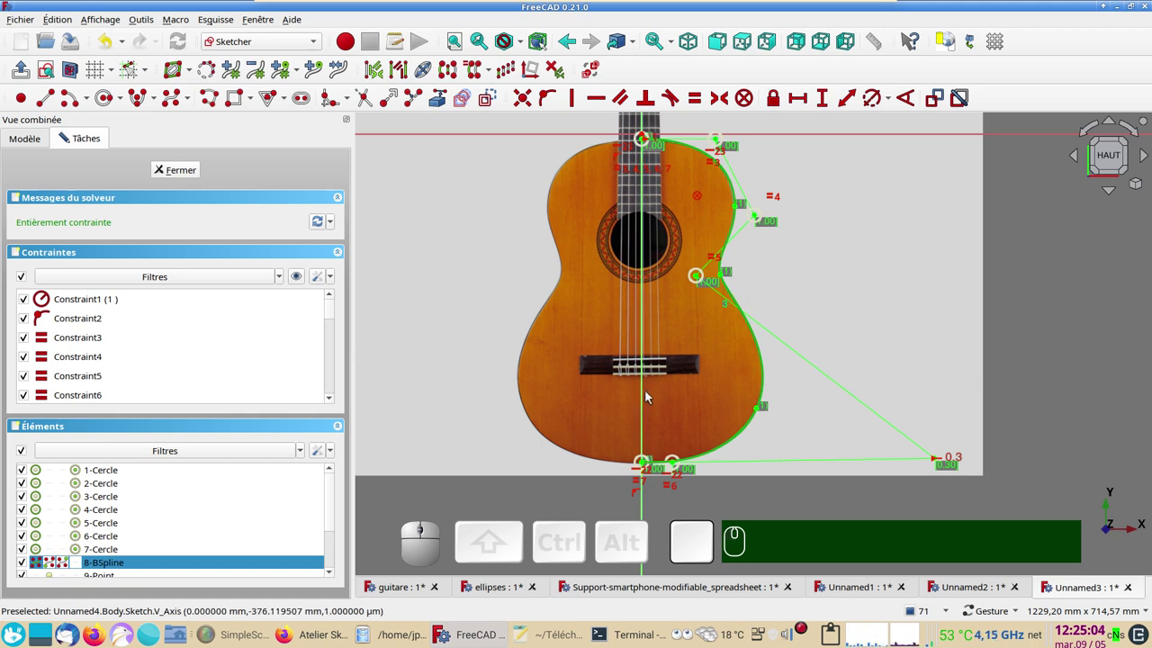
pyautogui.click(646, 399)
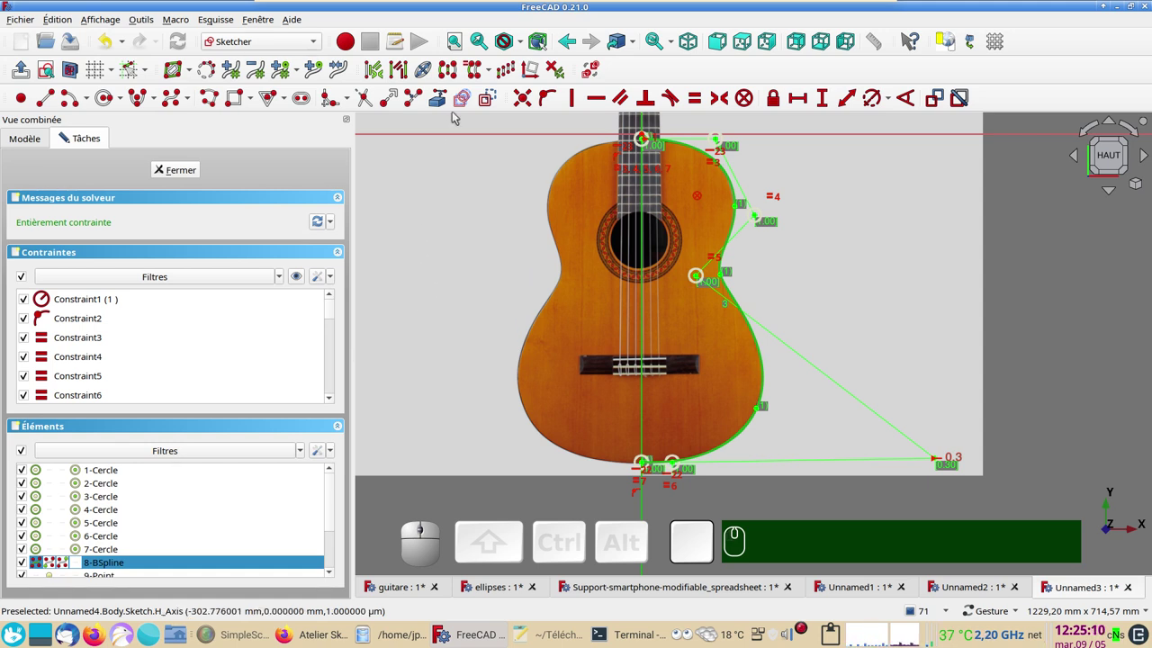
pyautogui.click(449, 71)
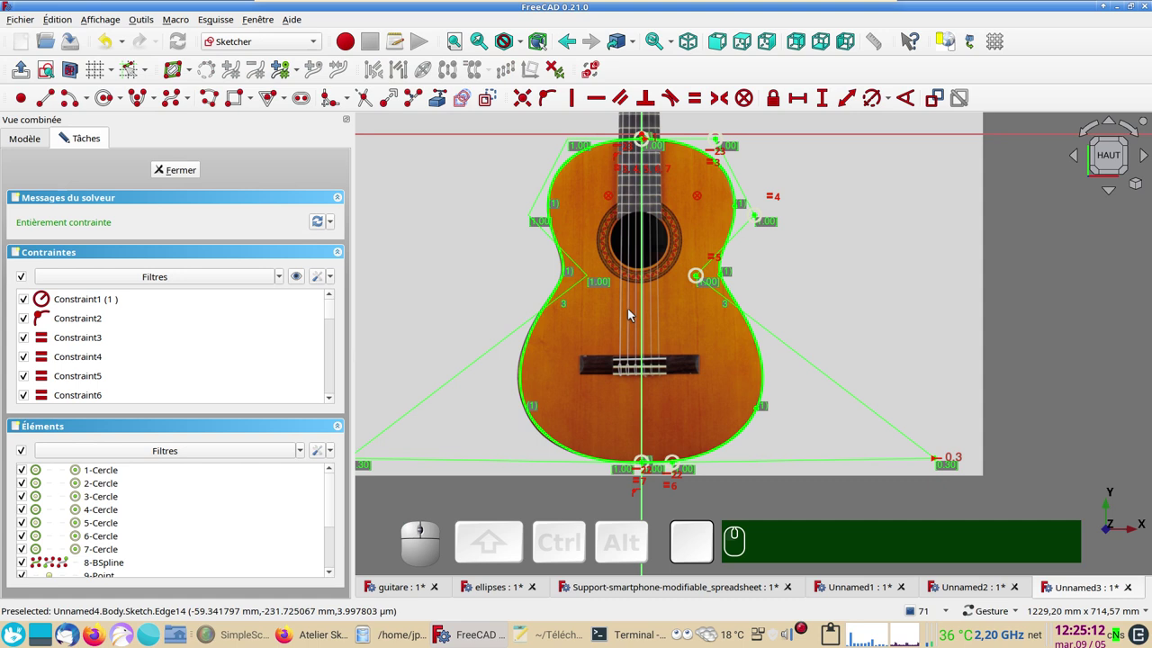
pyautogui.moveTo(635, 334); pyautogui.dragTo(802, 332)
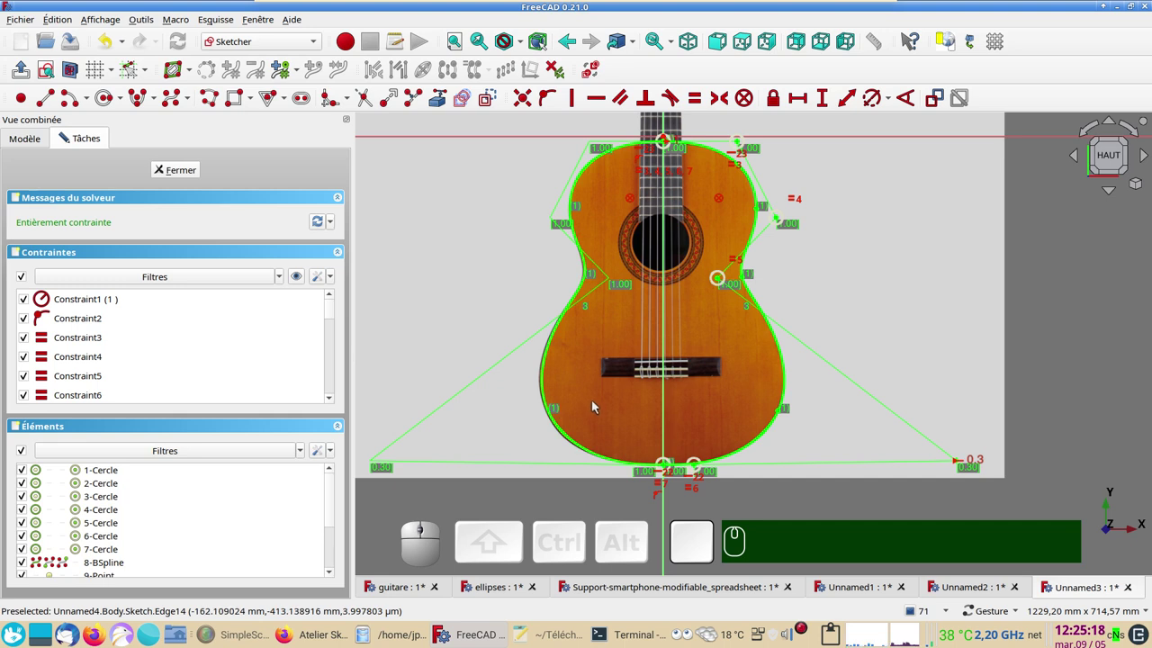
pyautogui.rightClick(697, 404)
pyautogui.moveTo(603, 416); pyautogui.dragTo(828, 458)
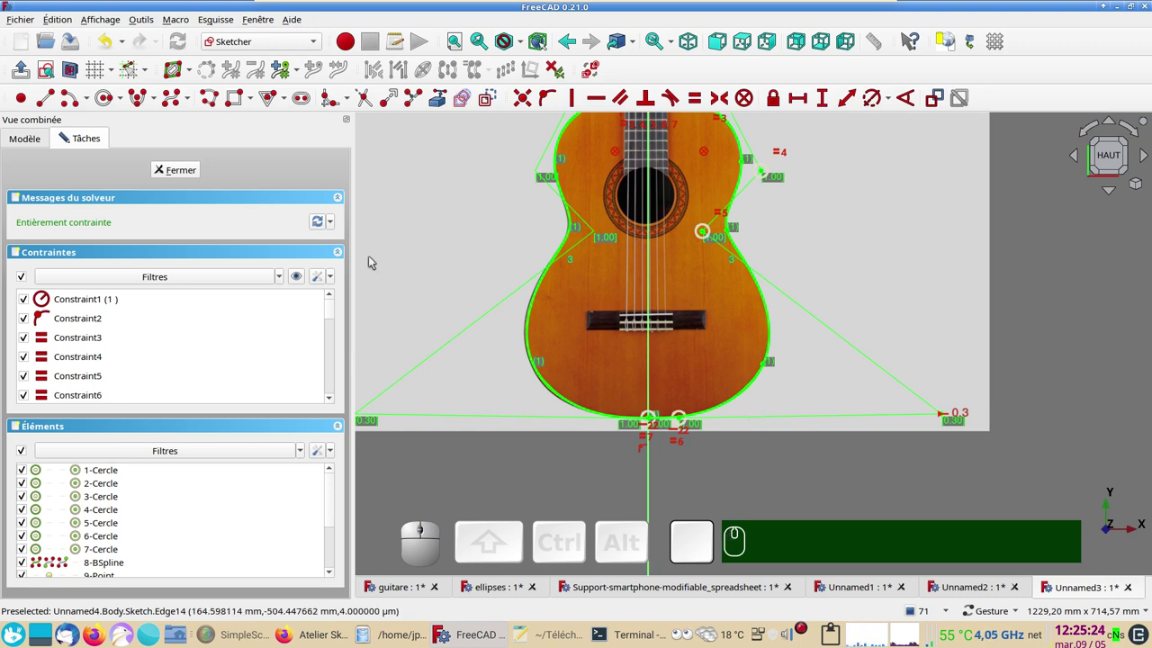
# - Close the sketch and hide the guitare photo from the 3D view
pyautogui.click(185, 173)
pyautogui.moveTo(573, 358); pyautogui.dragTo(164, 243)
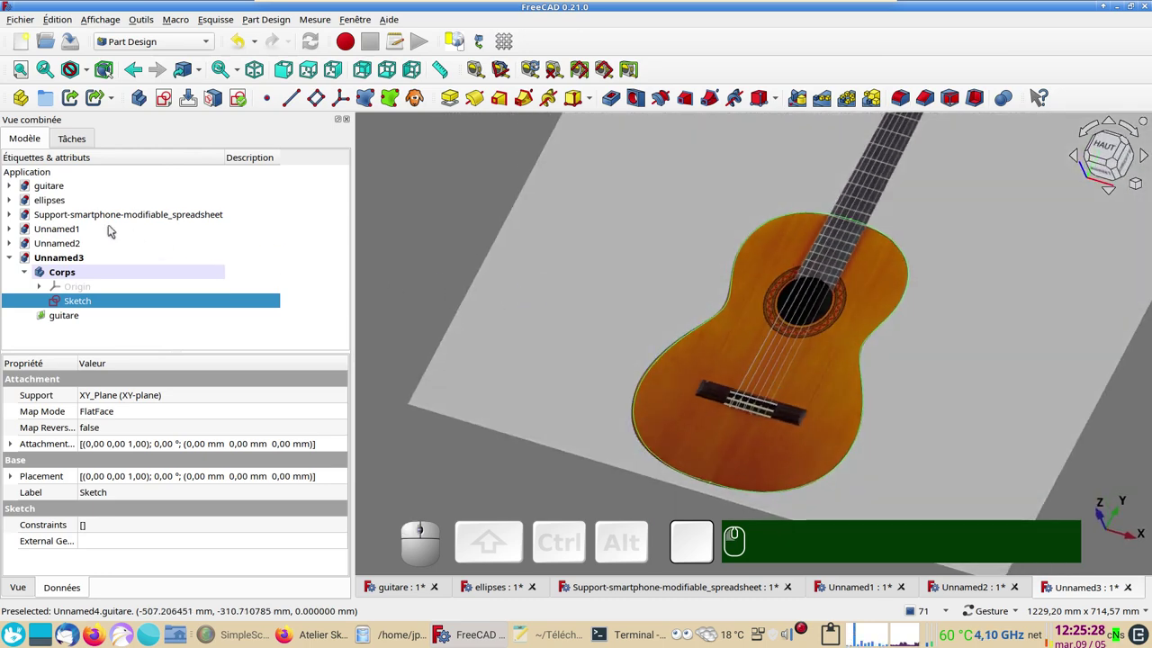
pyautogui.click(72, 320)
pyautogui.press('space')
pyautogui.moveTo(961, 435); pyautogui.dragTo(226, 336)
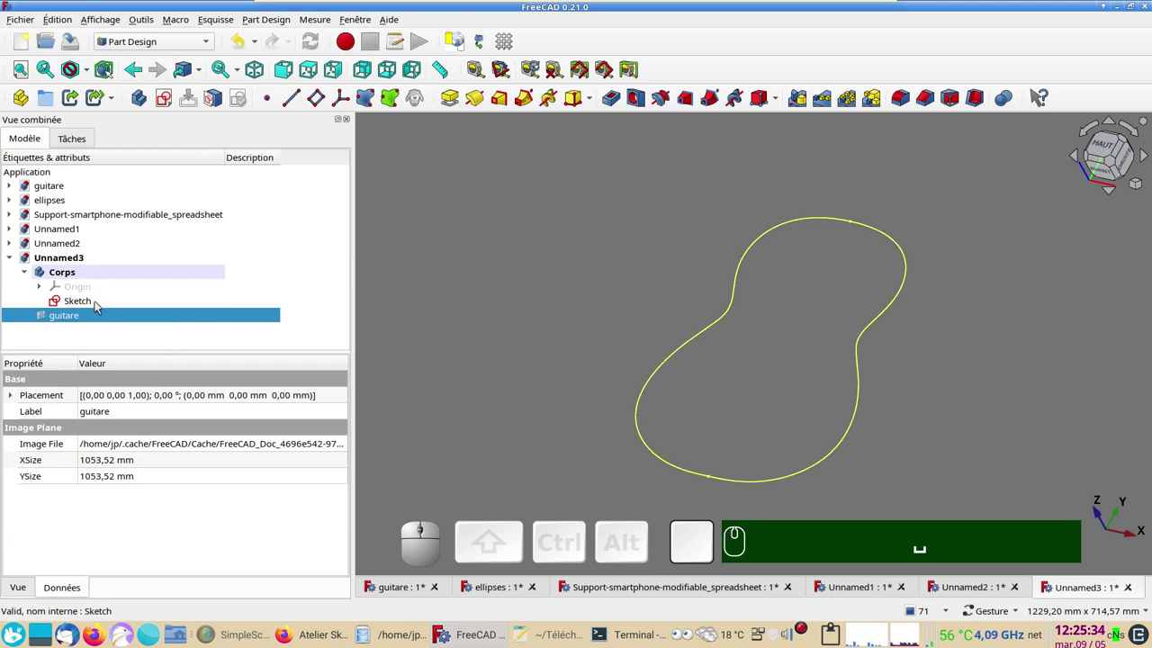
# - Pad the guitar outline sketch into a 100 mm thick solid named Pad
pyautogui.click(99, 305)
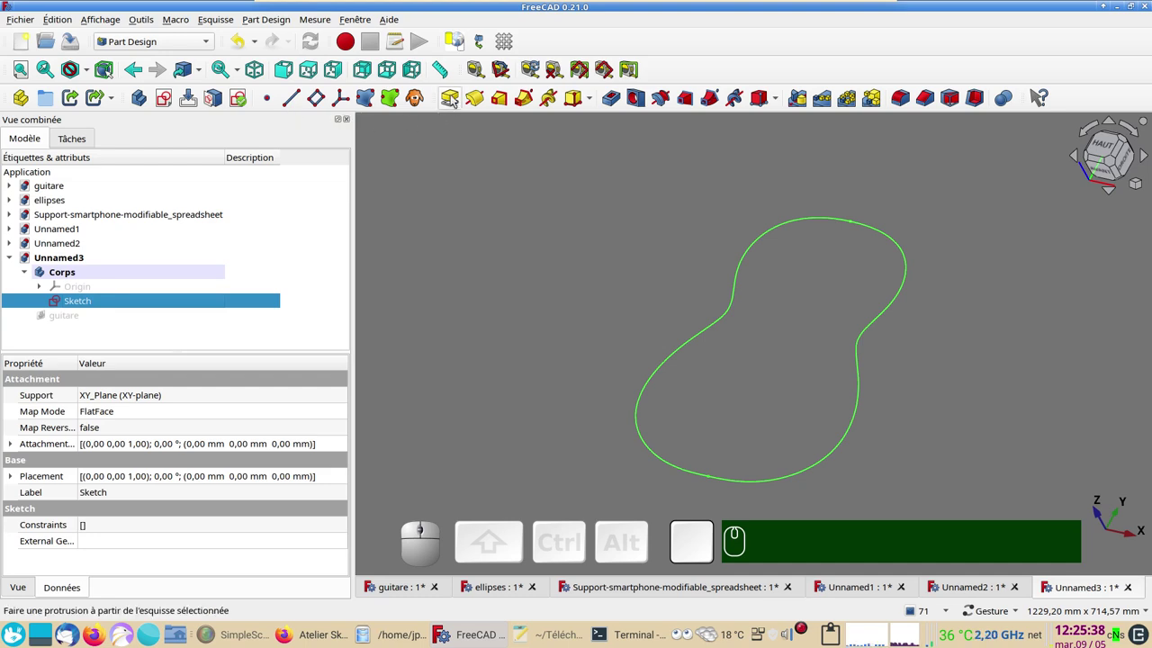
pyautogui.click(455, 96)
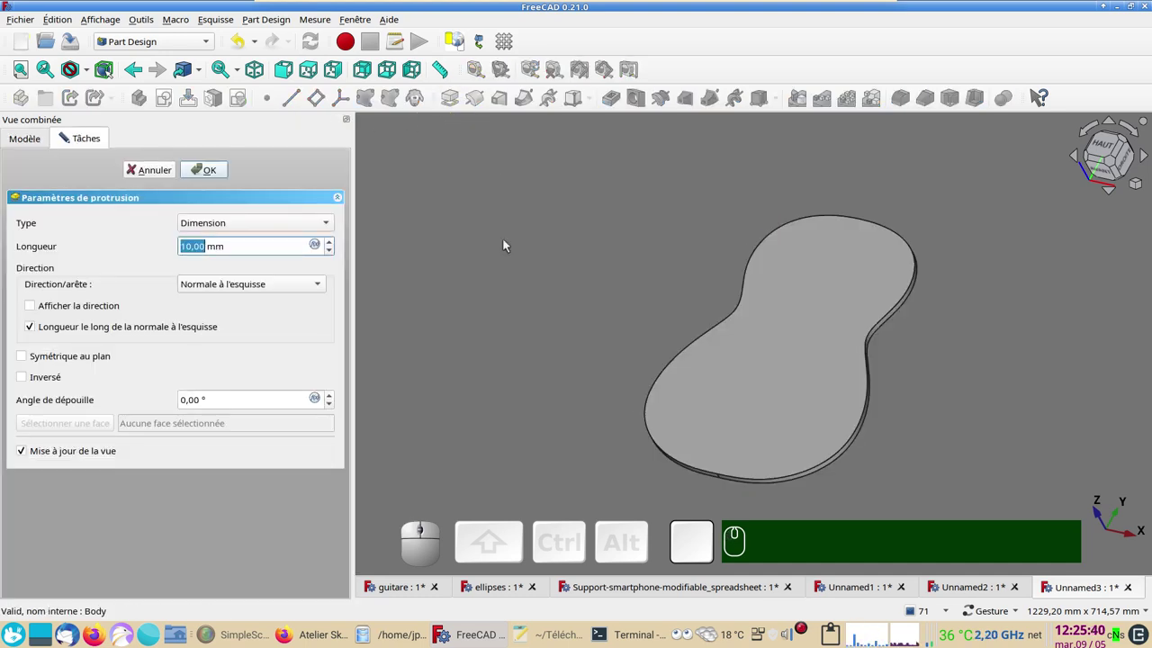
pyautogui.press('KP_1')
pyautogui.press('KP_0')
pyautogui.press('Return')
pyautogui.scroll(-3)
pyautogui.moveTo(651, 251); pyautogui.dragTo(642, 344)
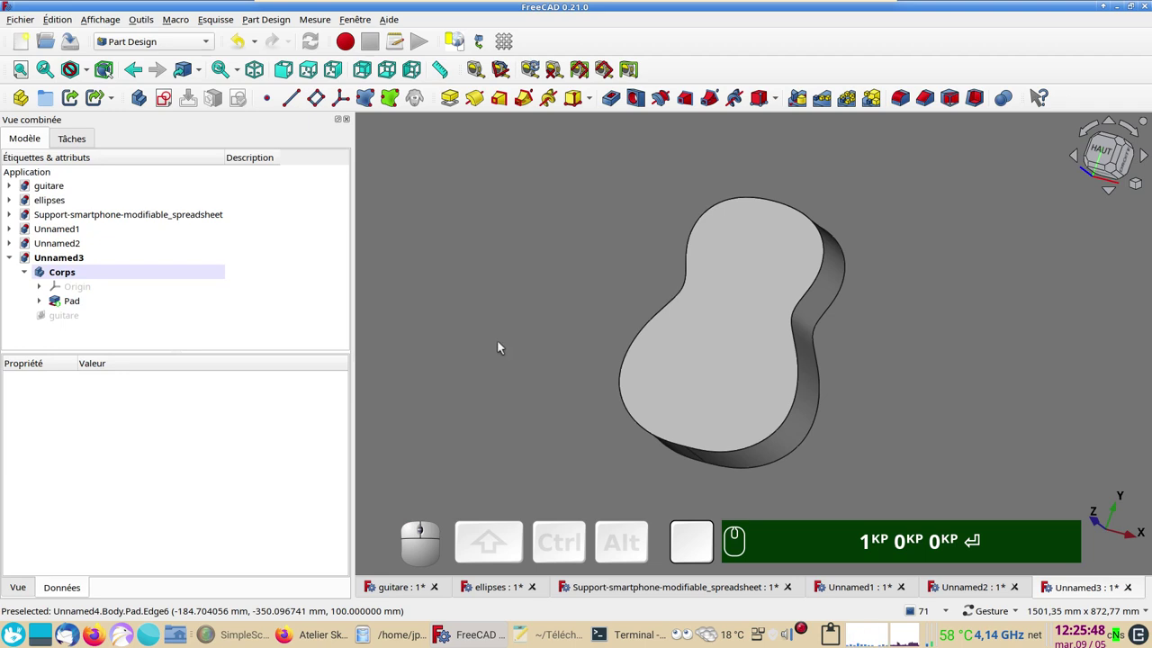
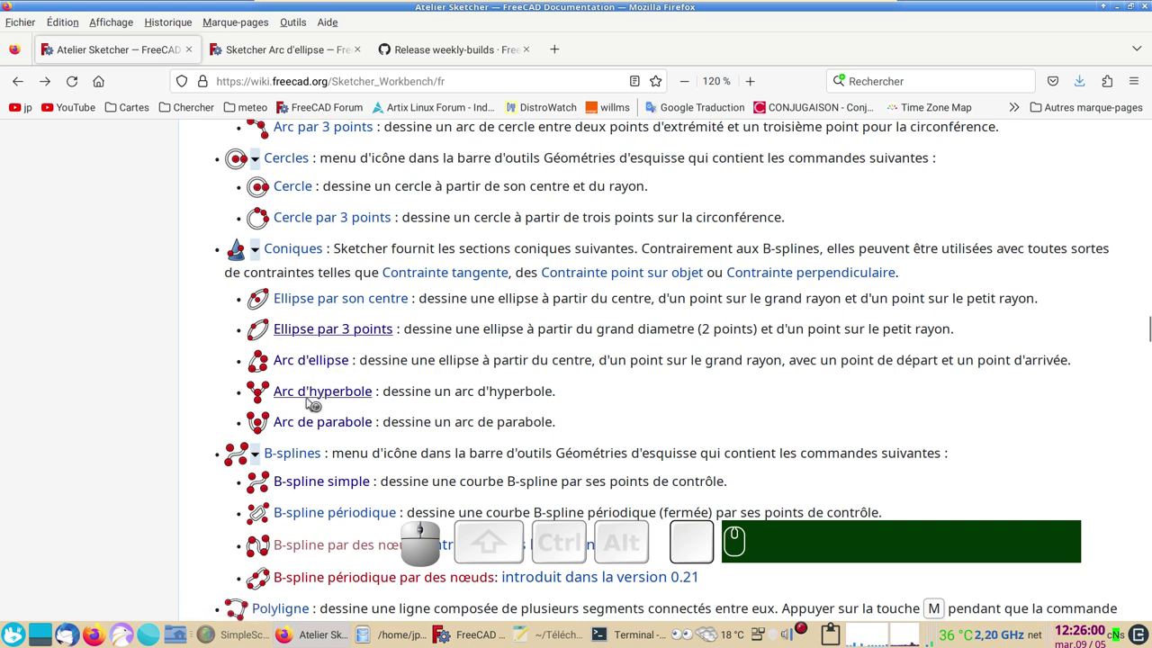
pyautogui.scroll(-3)
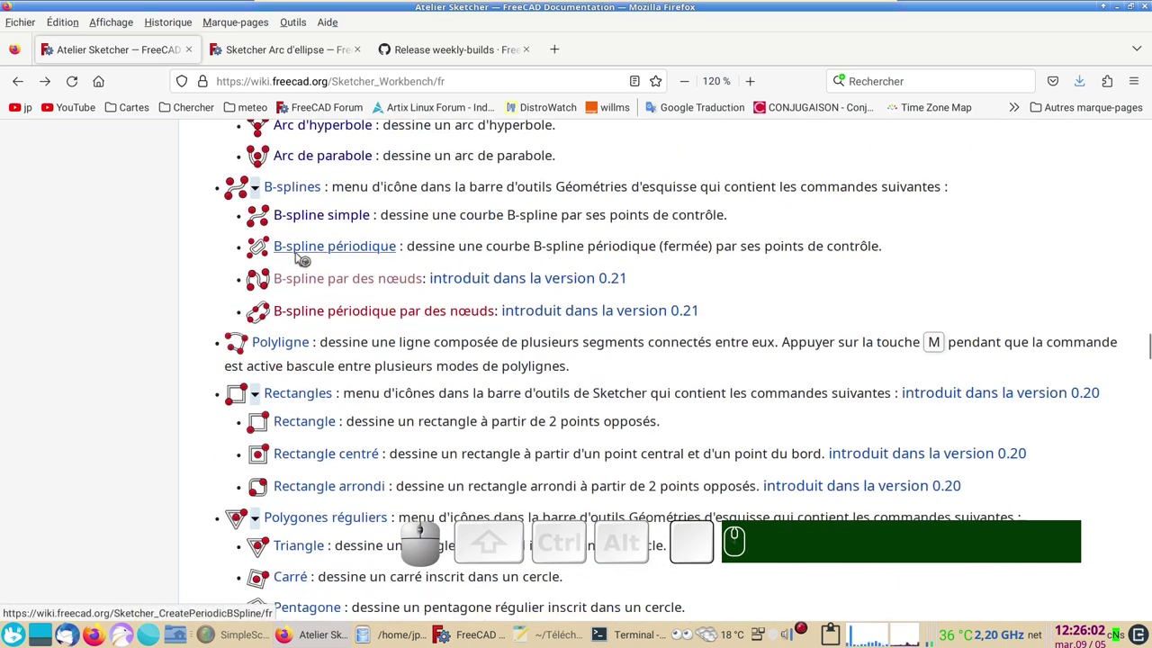
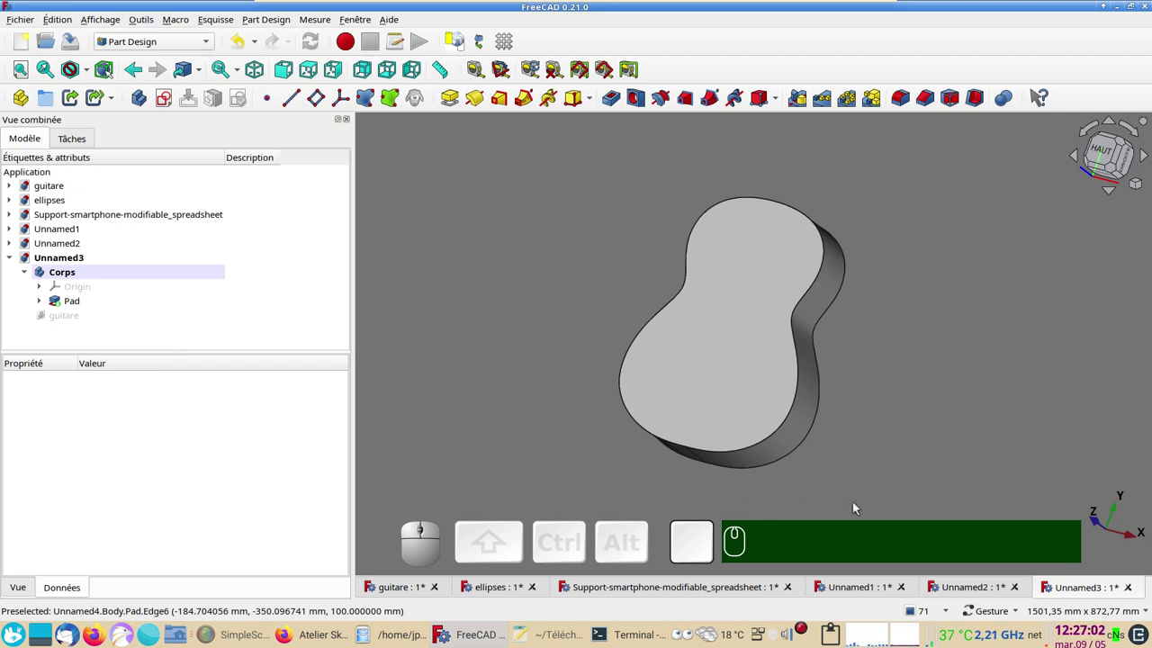
# - Orbit the padded guitar body to view its side walls
pyautogui.moveTo(854, 495); pyautogui.dragTo(816, 472)
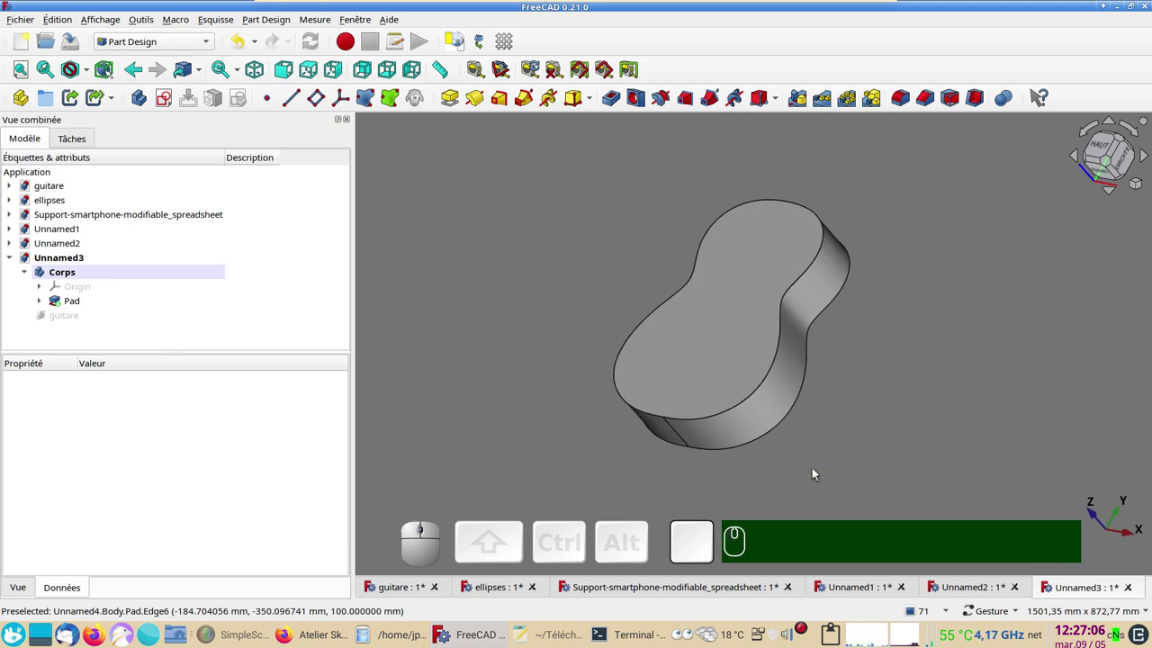